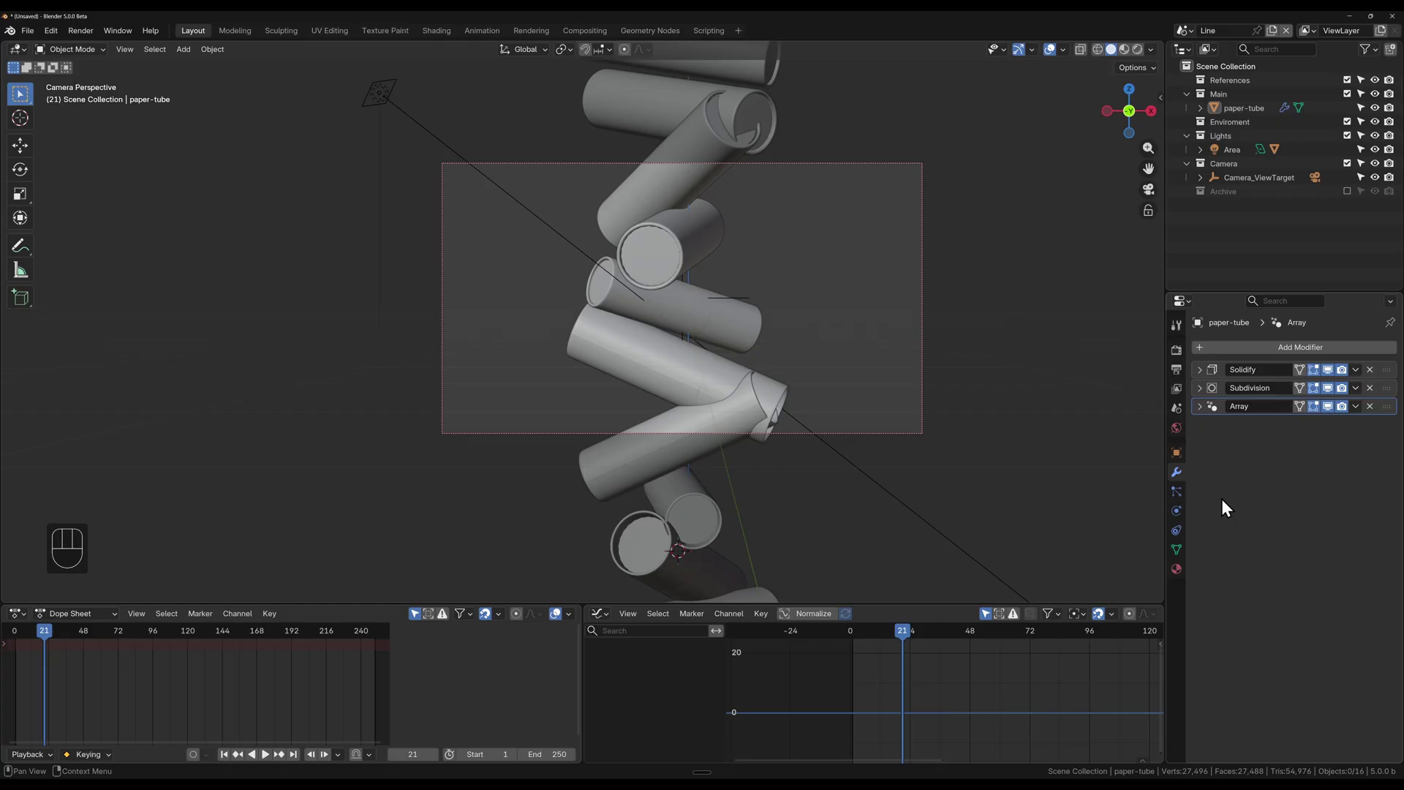
# Step: Expand the Array modifier and restore Count 3, Offset X 1, Rotation 0 and Scale 1
pyautogui.click(1208, 410)
pyautogui.click(1377, 418)
pyautogui.moveTo(1275, 358); pyautogui.dragTo(1080, 390)
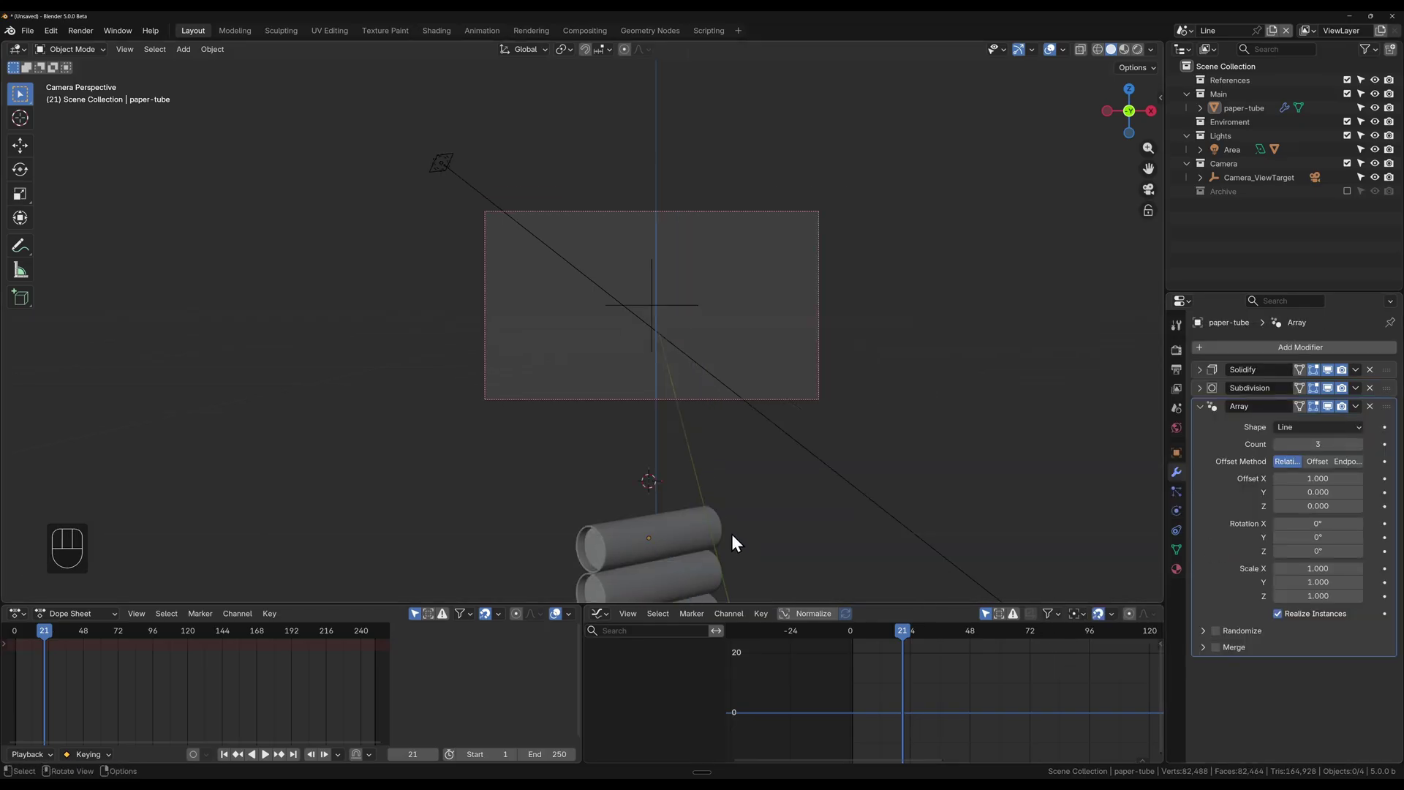
pyautogui.moveTo(662, 493); pyautogui.dragTo(718, 474)
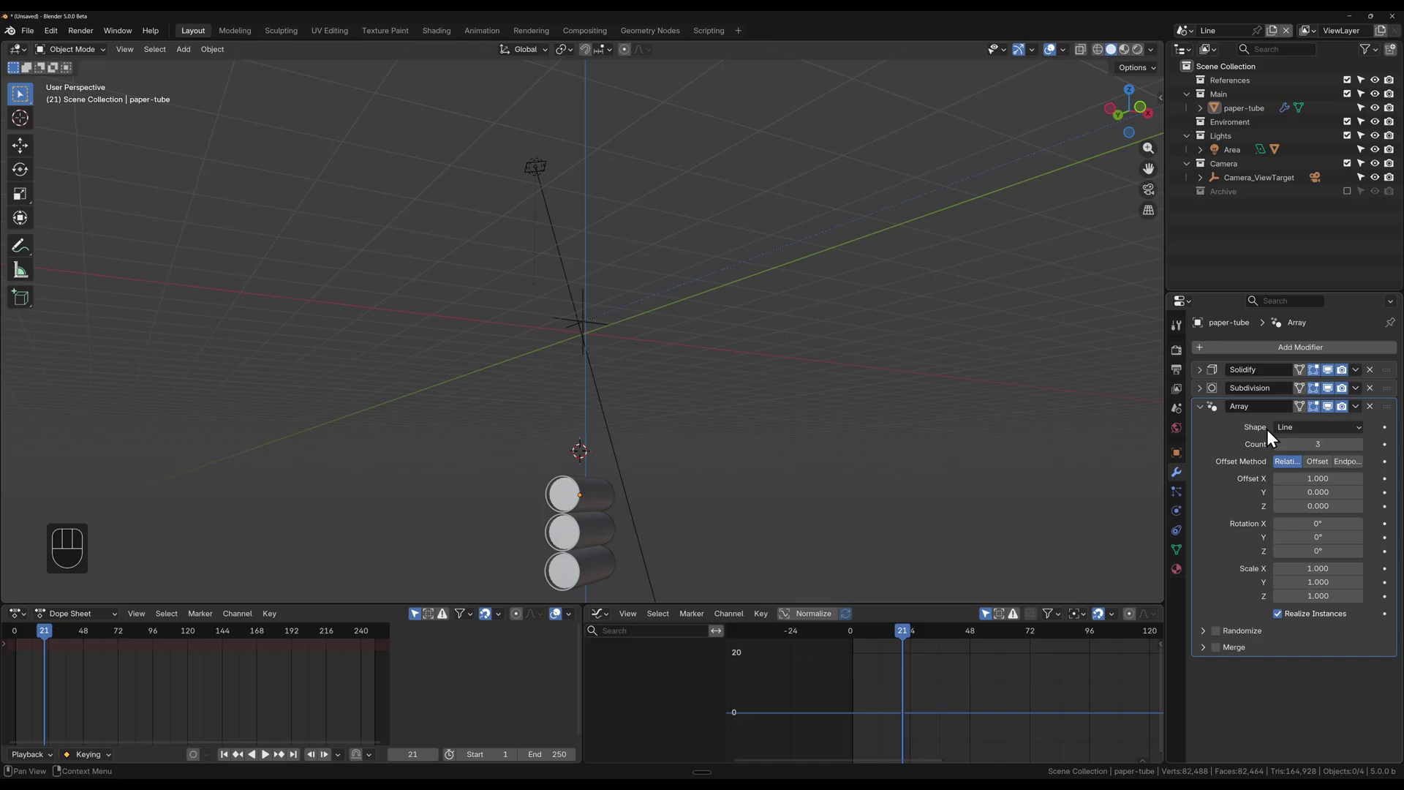
pyautogui.moveTo(1293, 435); pyautogui.dragTo(1251, 429)
pyautogui.moveTo(1302, 431); pyautogui.dragTo(1245, 436)
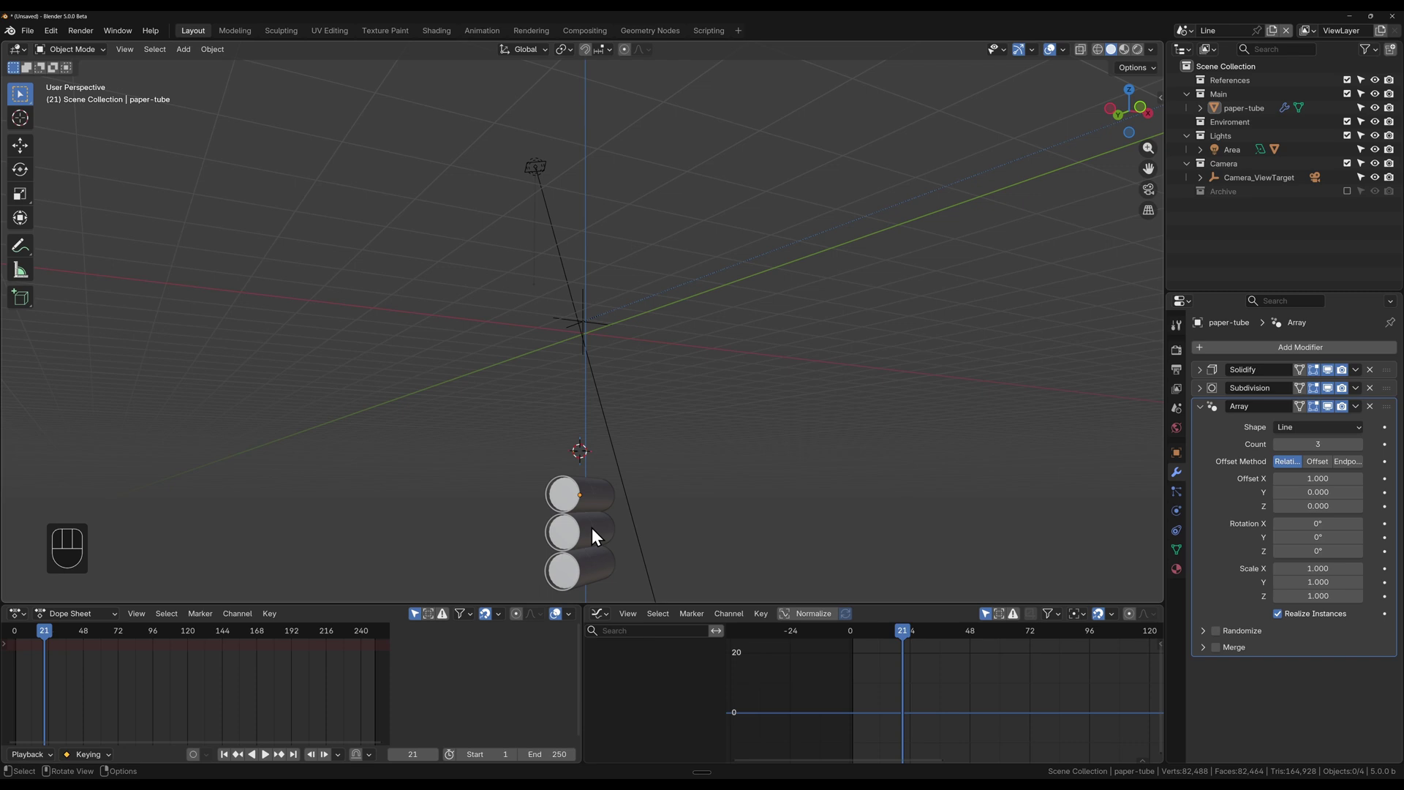
# Step: Select the paper-tube, set Array Offset X to -1 and raise Count to 6 snug tubes
pyautogui.click(602, 498)
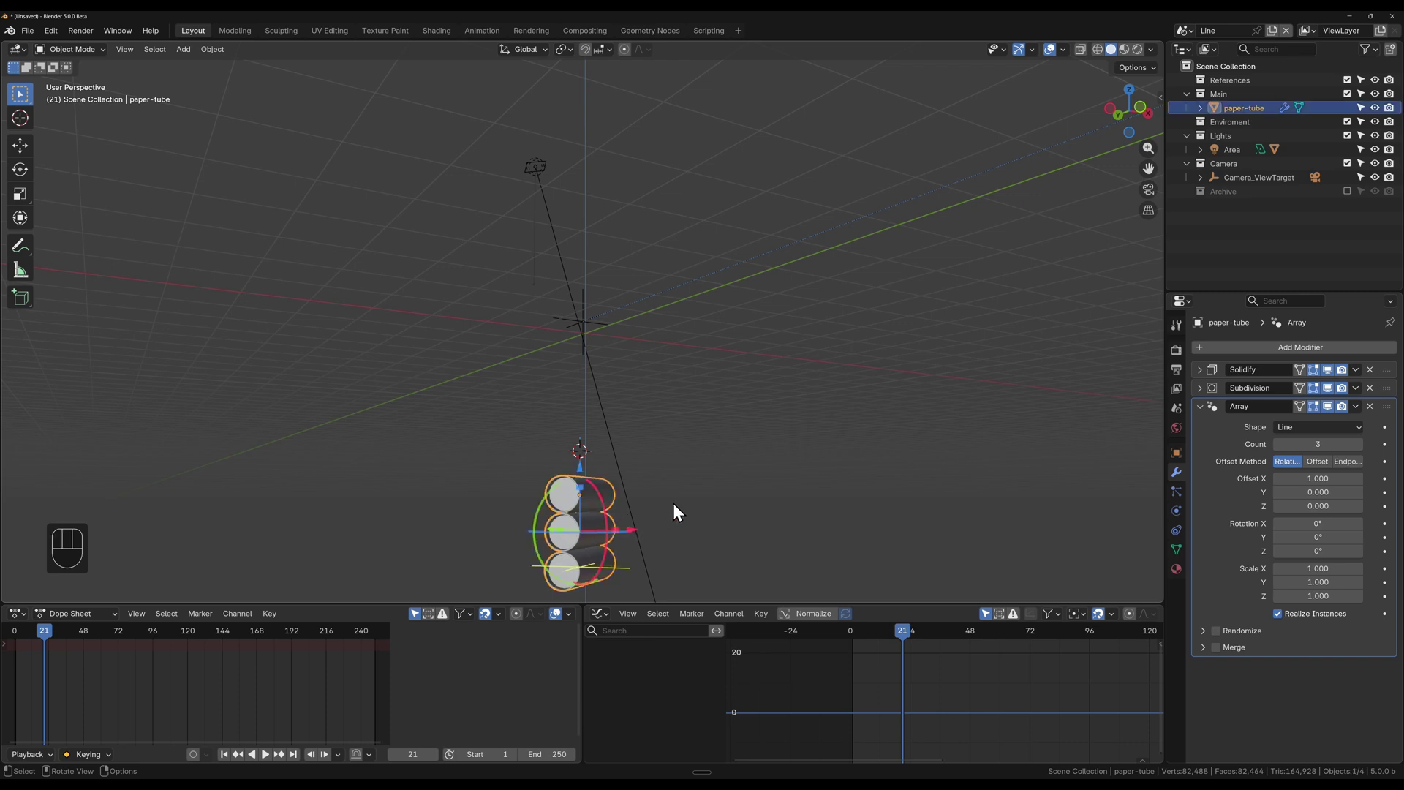
pyautogui.moveTo(692, 503); pyautogui.dragTo(695, 429)
pyautogui.moveTo(673, 423); pyautogui.dragTo(614, 448)
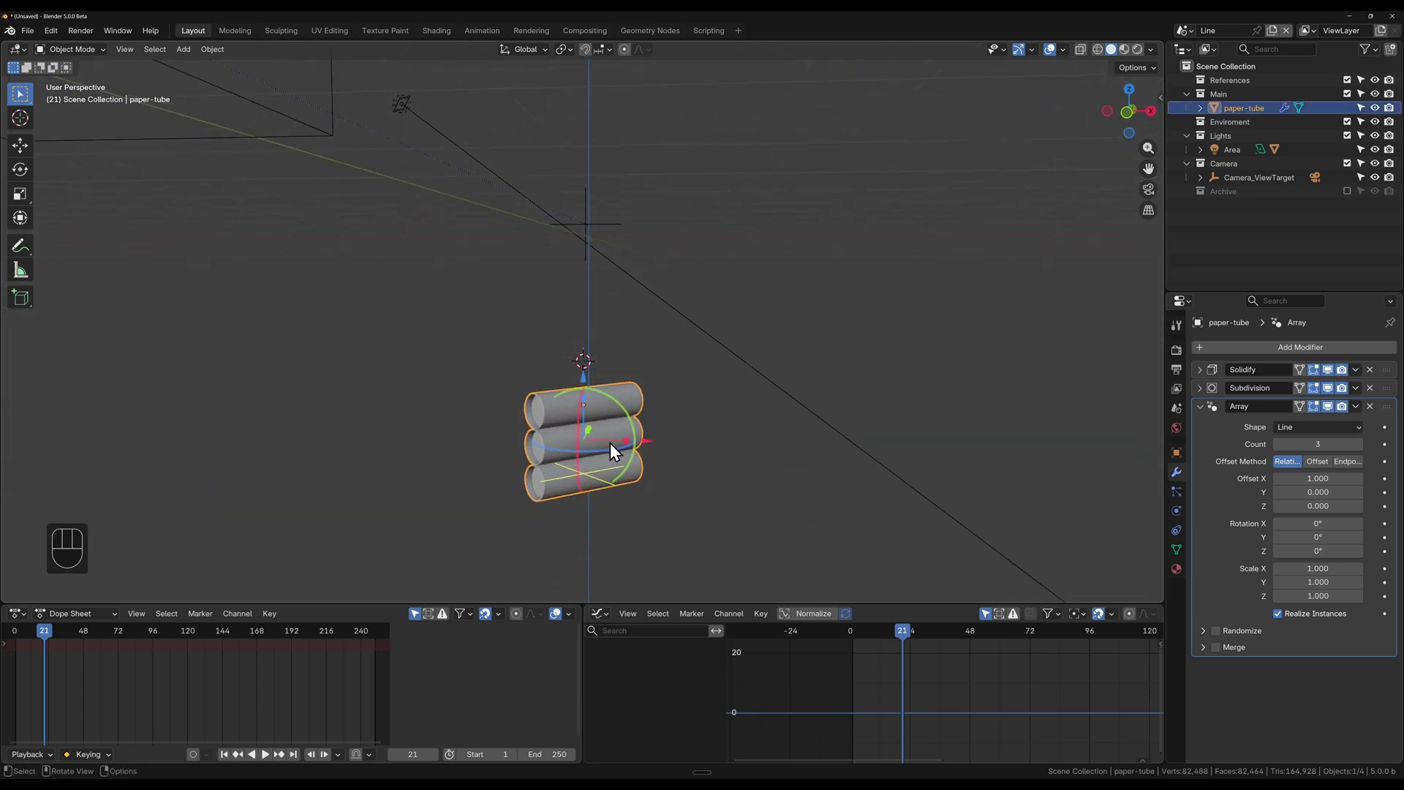
pyautogui.moveTo(592, 388); pyautogui.dragTo(612, 332)
pyautogui.moveTo(654, 365); pyautogui.dragTo(730, 374)
pyautogui.moveTo(734, 404); pyautogui.dragTo(769, 436)
pyautogui.moveTo(711, 377); pyautogui.dragTo(646, 397)
pyautogui.moveTo(673, 317); pyautogui.dragTo(684, 214)
pyautogui.press('ctrl+z')
pyautogui.press('ctrl+z')
pyautogui.press('ctrl+z')
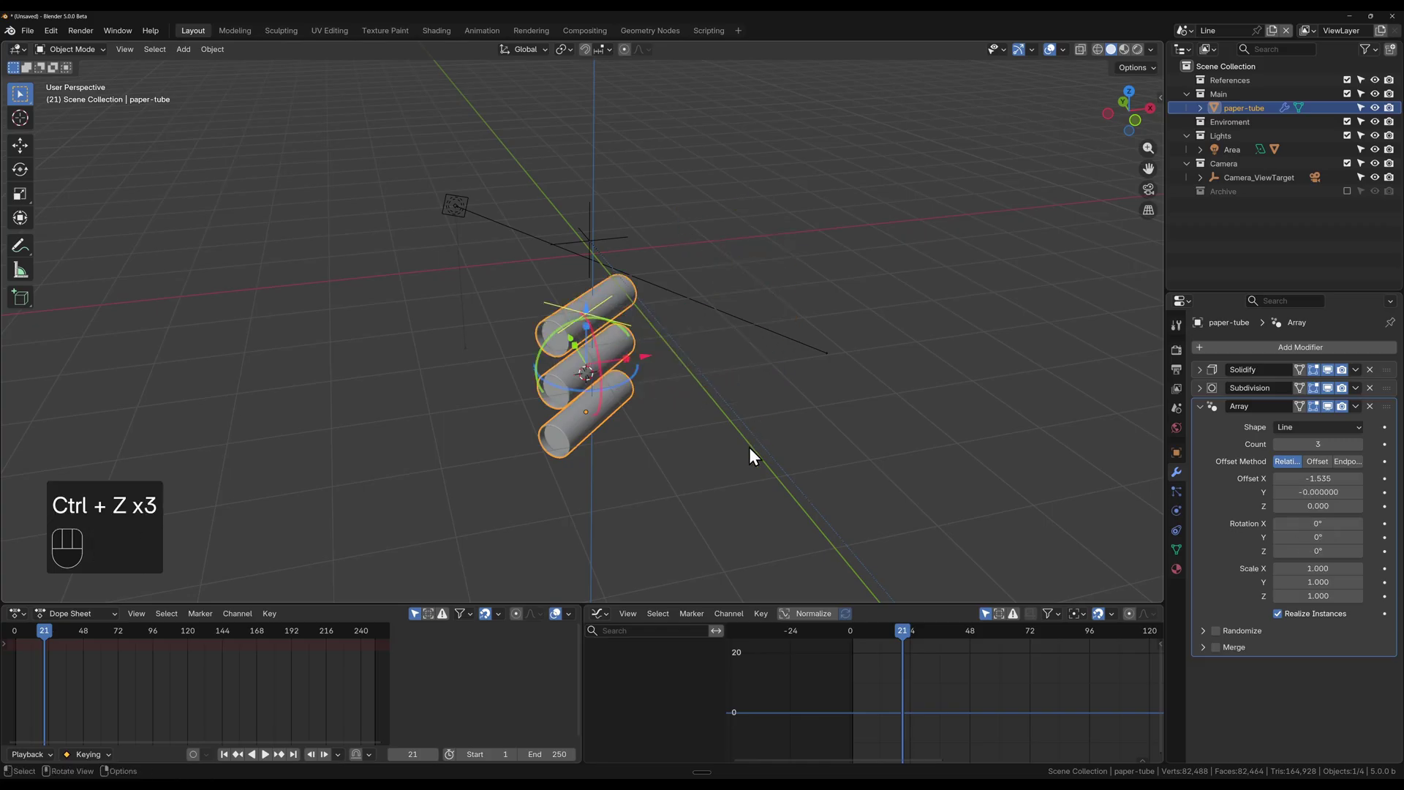
pyautogui.moveTo(560, 306); pyautogui.dragTo(558, 84)
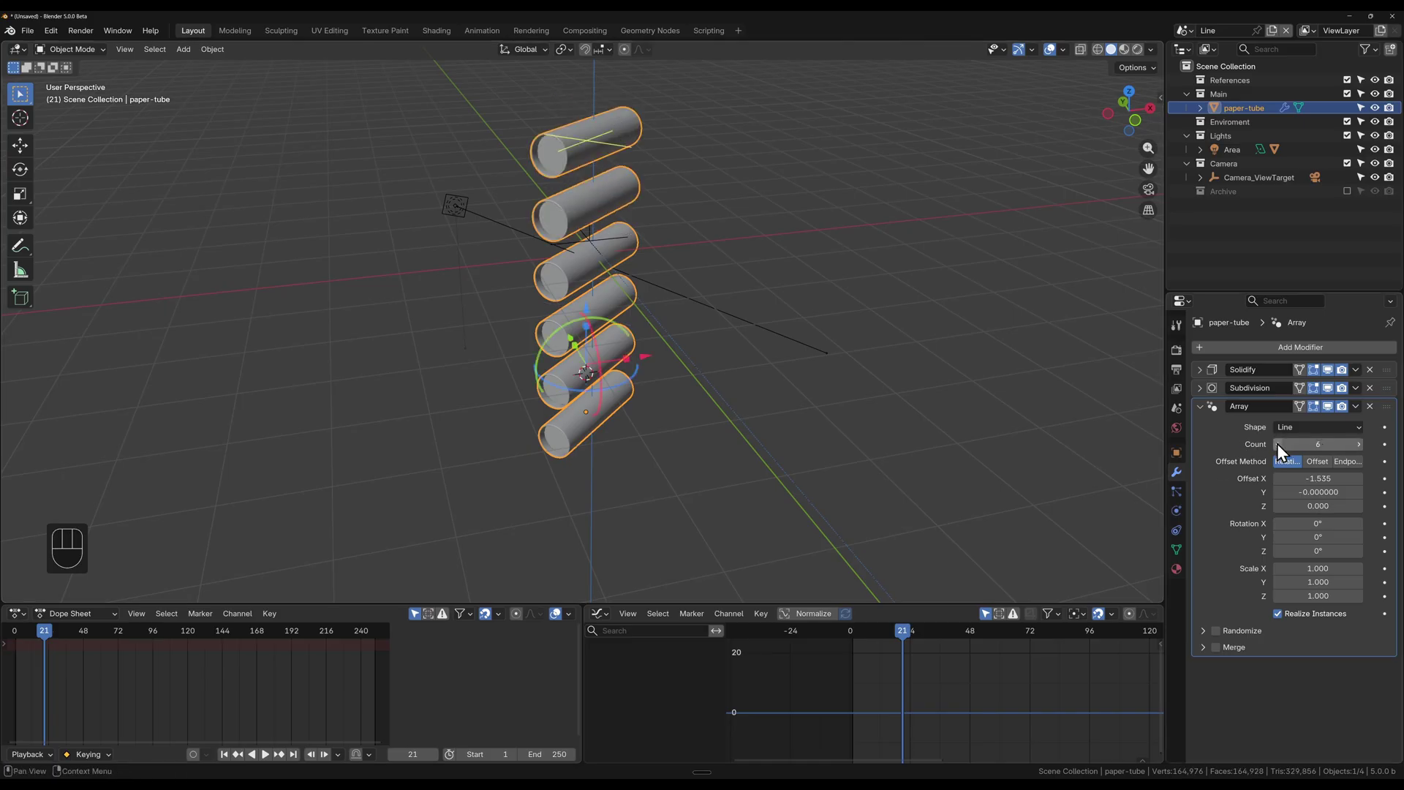
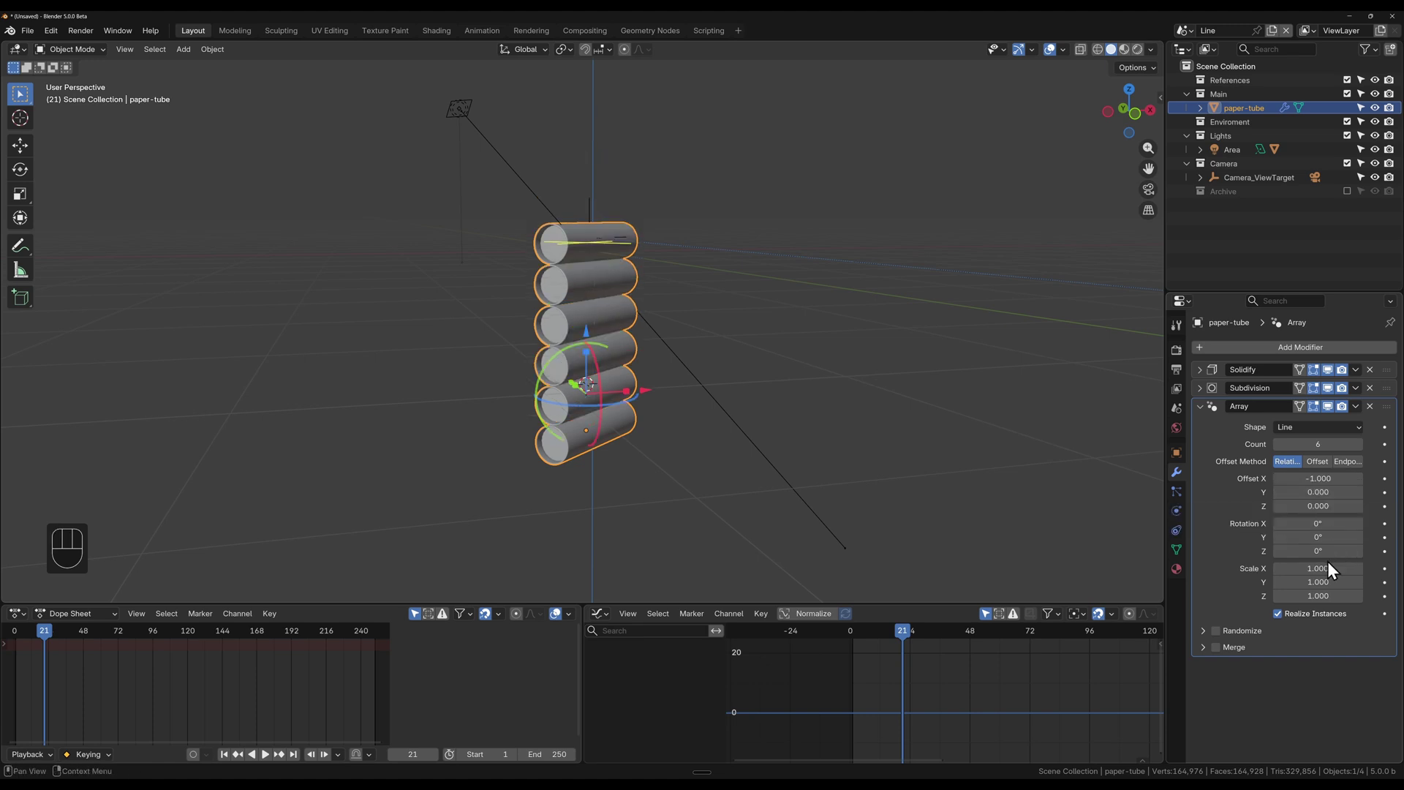
# Step: Set the Array Rotation X to 25.4° and briefly toggle the modifier to compare one tube
pyautogui.moveTo(1313, 547); pyautogui.dragTo(1313, 547)
pyautogui.press('ctrl+z')
pyautogui.moveTo(1312, 518); pyautogui.dragTo(1303, 538)
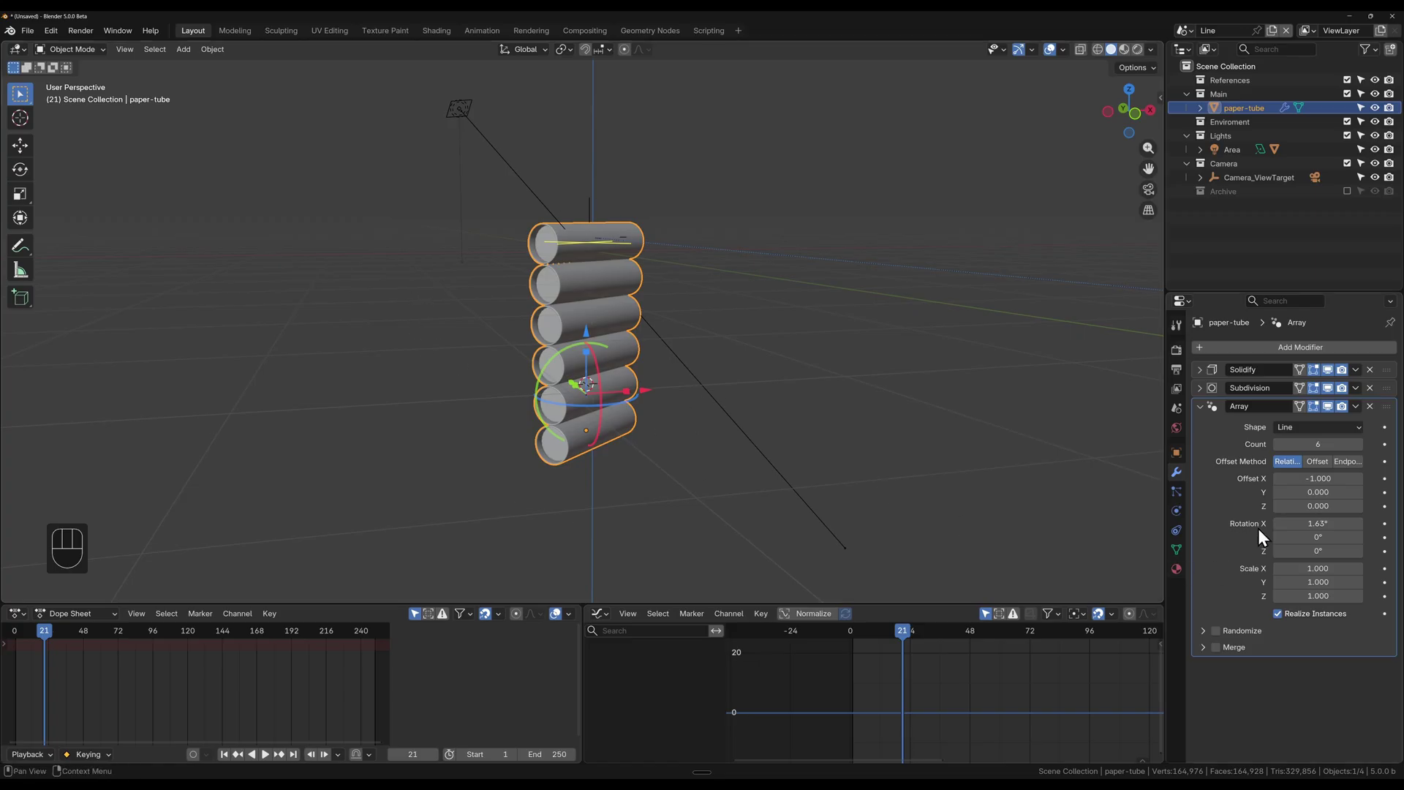
pyautogui.moveTo(1308, 516); pyautogui.dragTo(1293, 514)
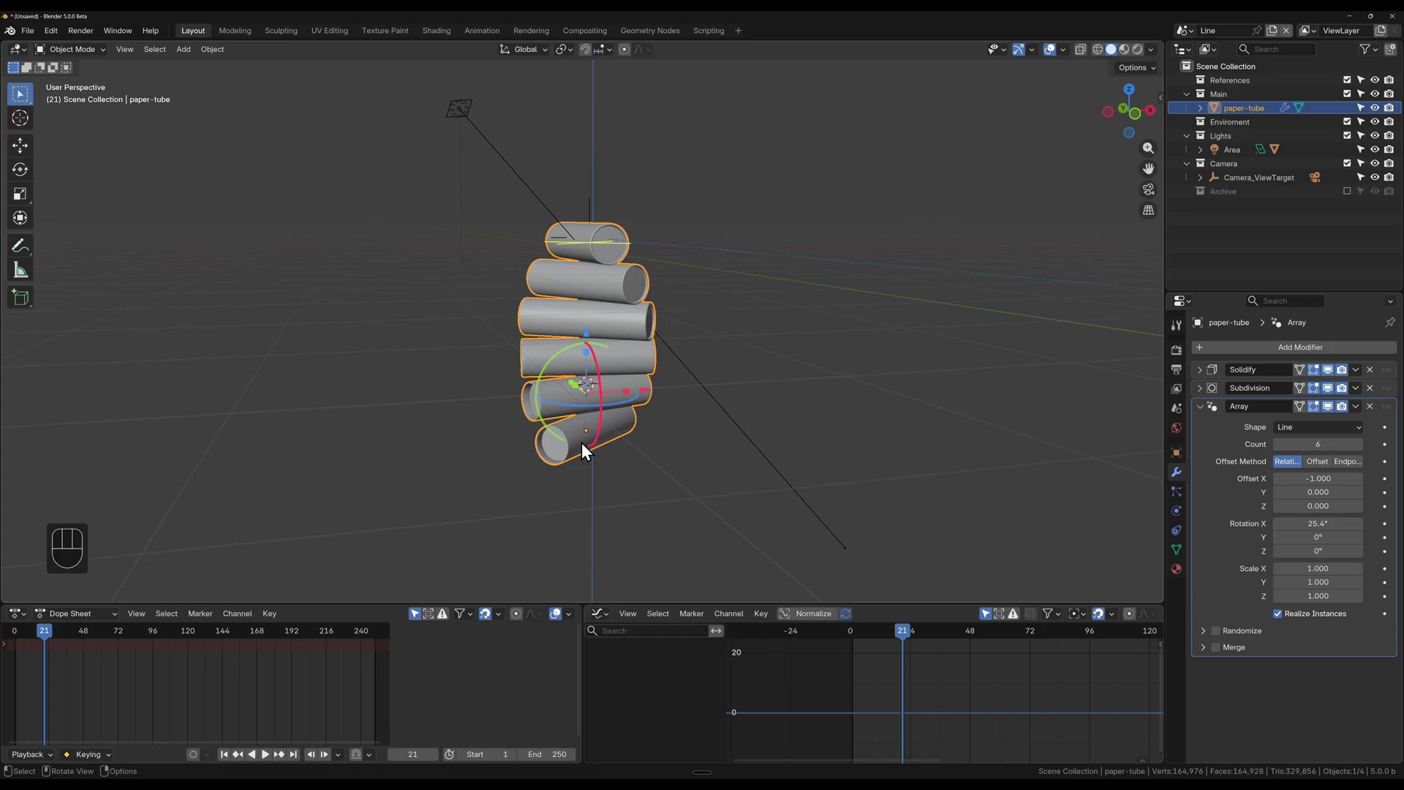
pyautogui.click(567, 459)
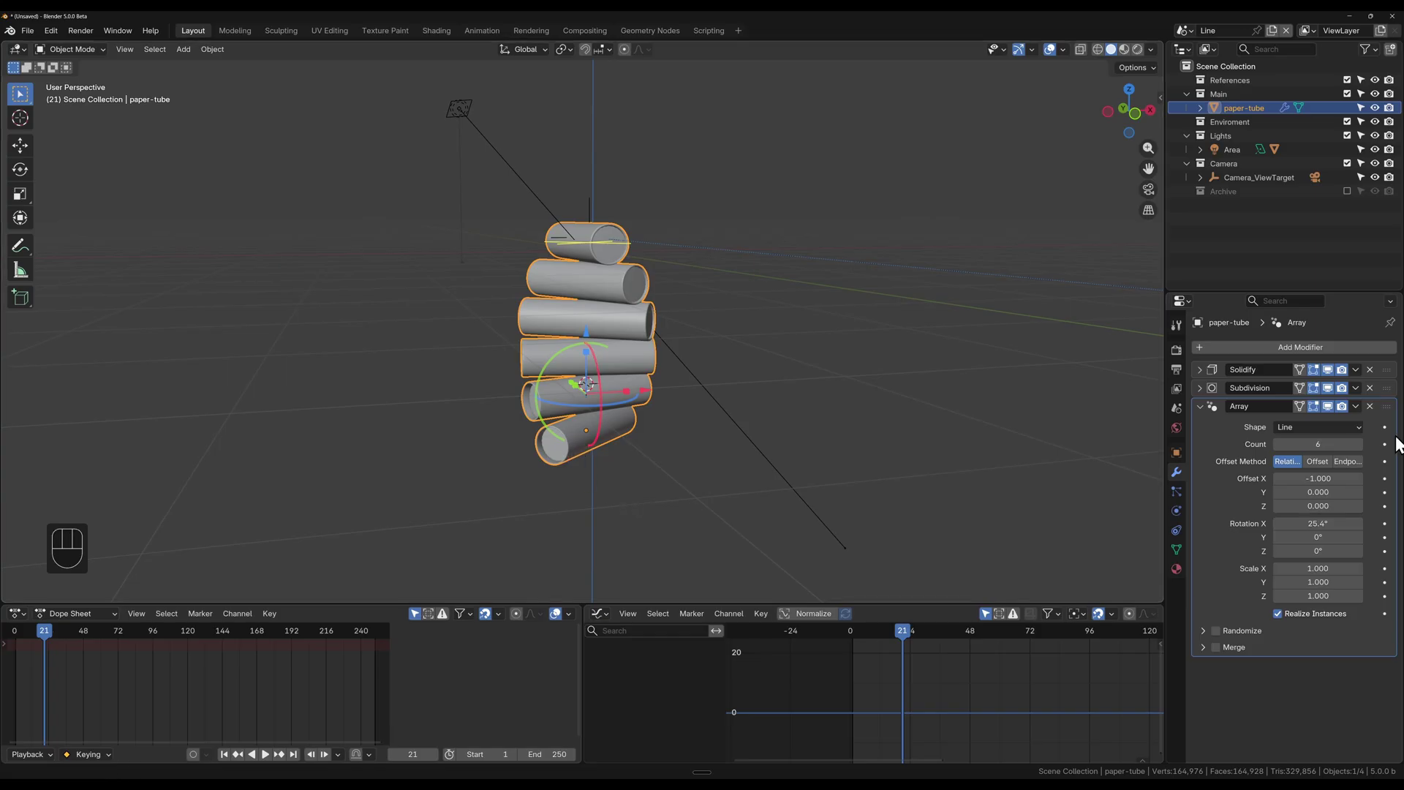
pyautogui.moveTo(1329, 416); pyautogui.dragTo(561, 425)
pyautogui.press('alt+r')
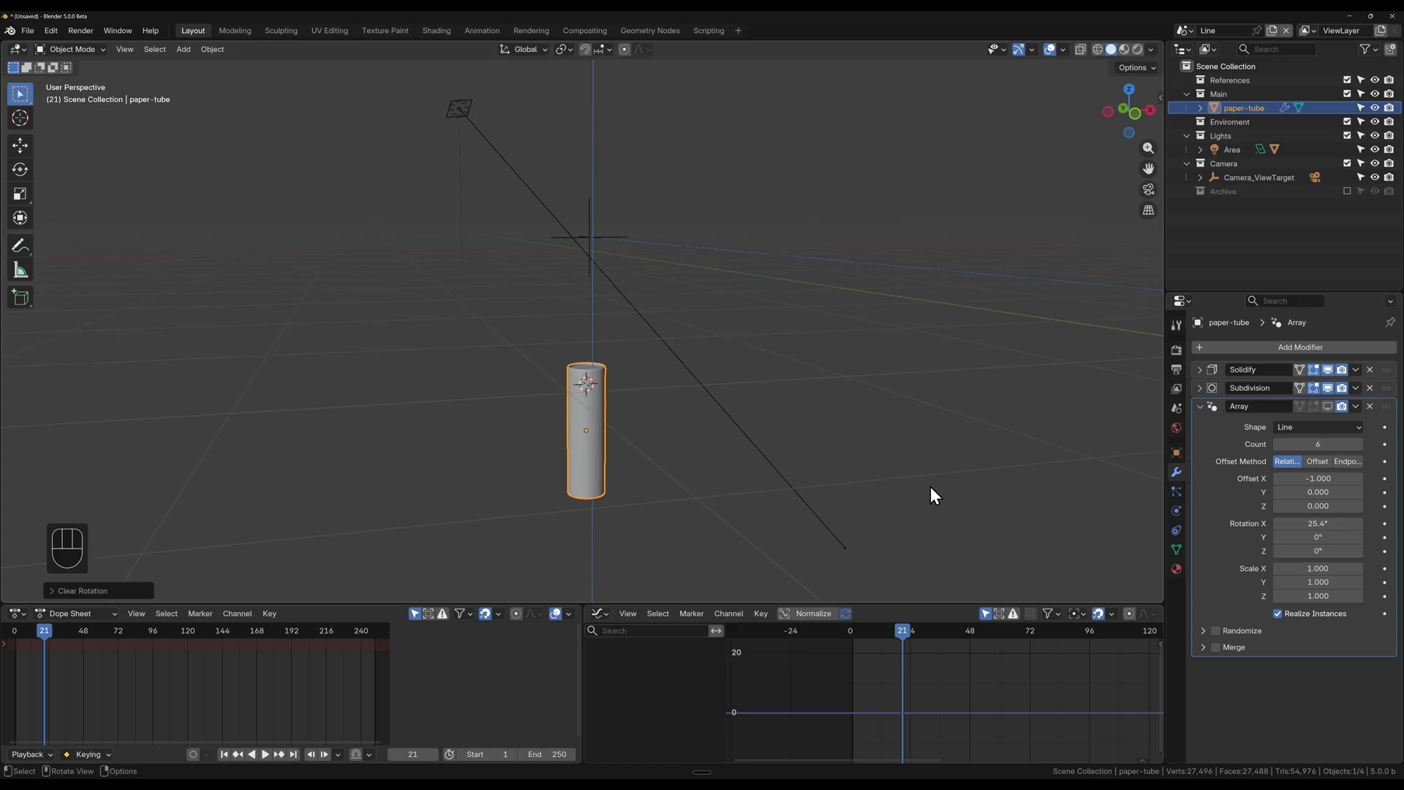
pyautogui.press('ctrl+z')
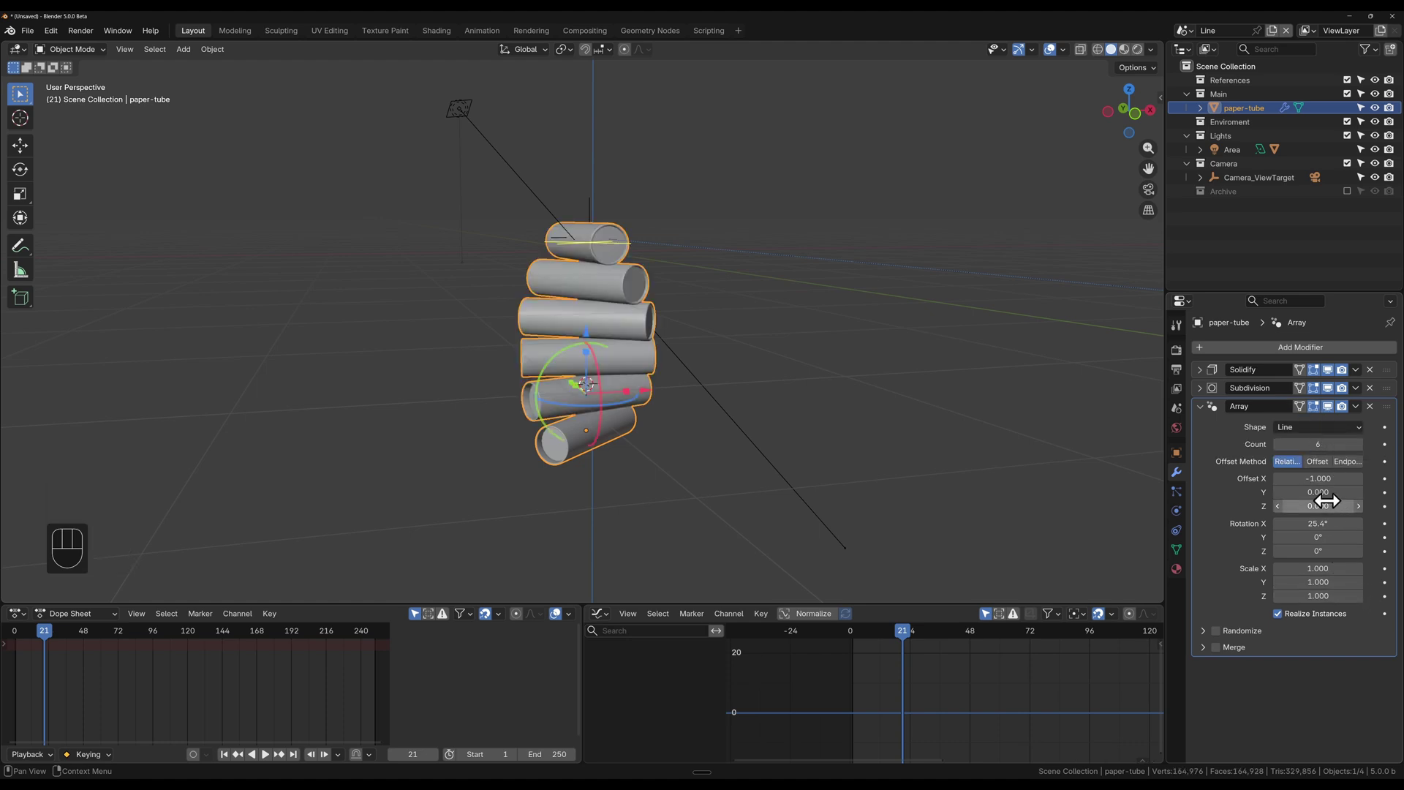
# Step: Raise the Array Count to 29, forming a tall twisting tower of tubes
pyautogui.moveTo(1317, 437); pyautogui.dragTo(1318, 437)
pyautogui.click(786, 340)
pyautogui.click(612, 314)
pyautogui.press('r')
pyautogui.press('z')
pyautogui.middleClick(783, 357)
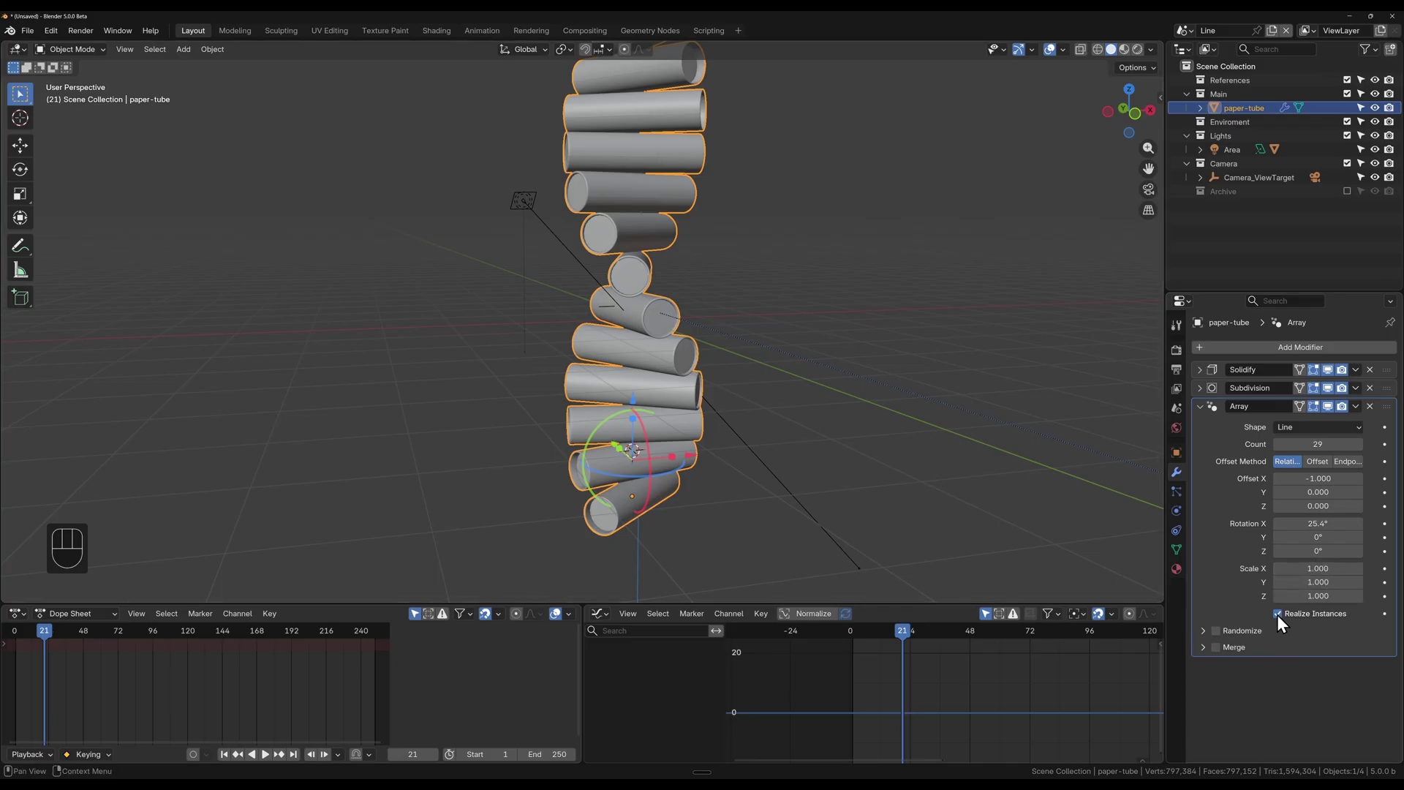
# Step: Toggle Realize Instances on and back off so the 29 copies stay instances
pyautogui.click(1282, 620)
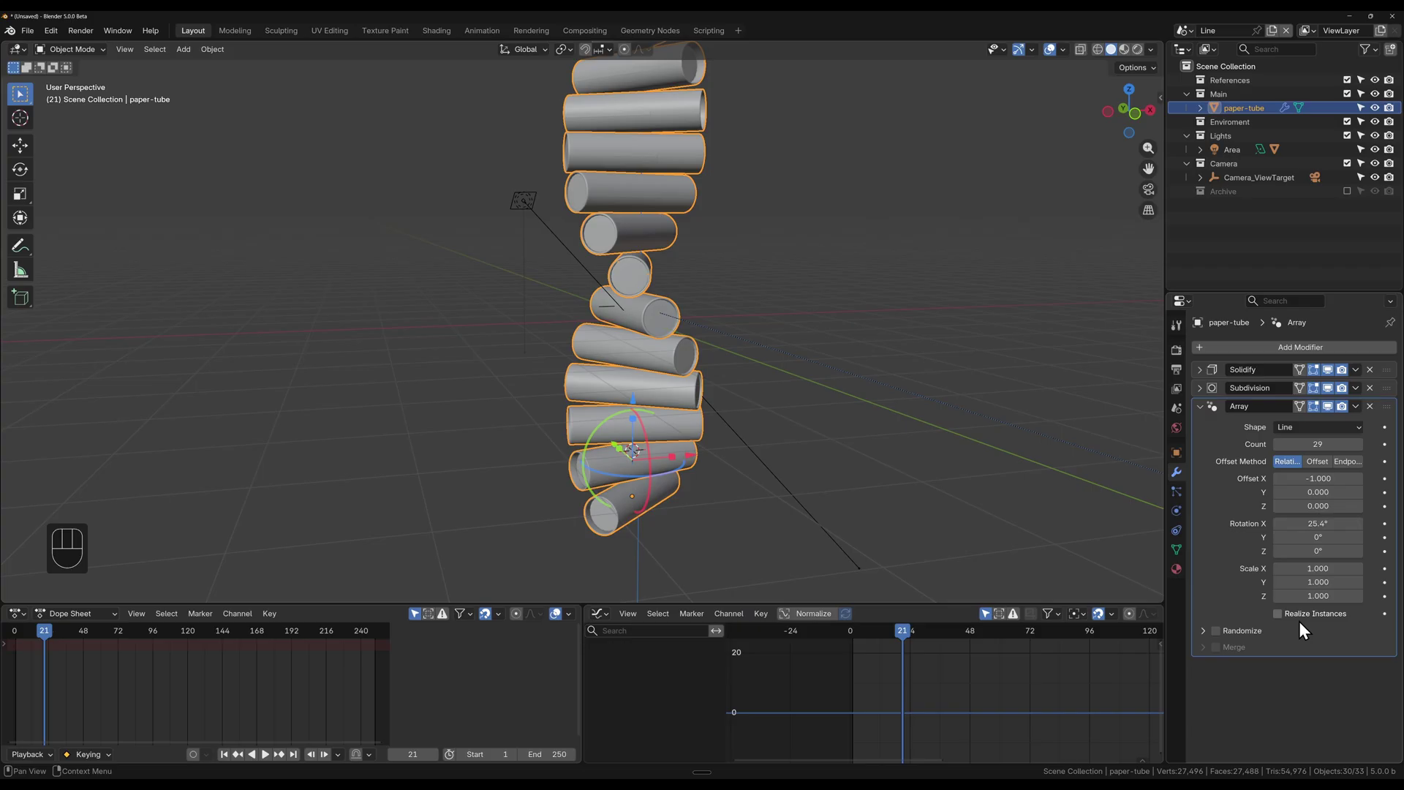
pyautogui.click(1285, 620)
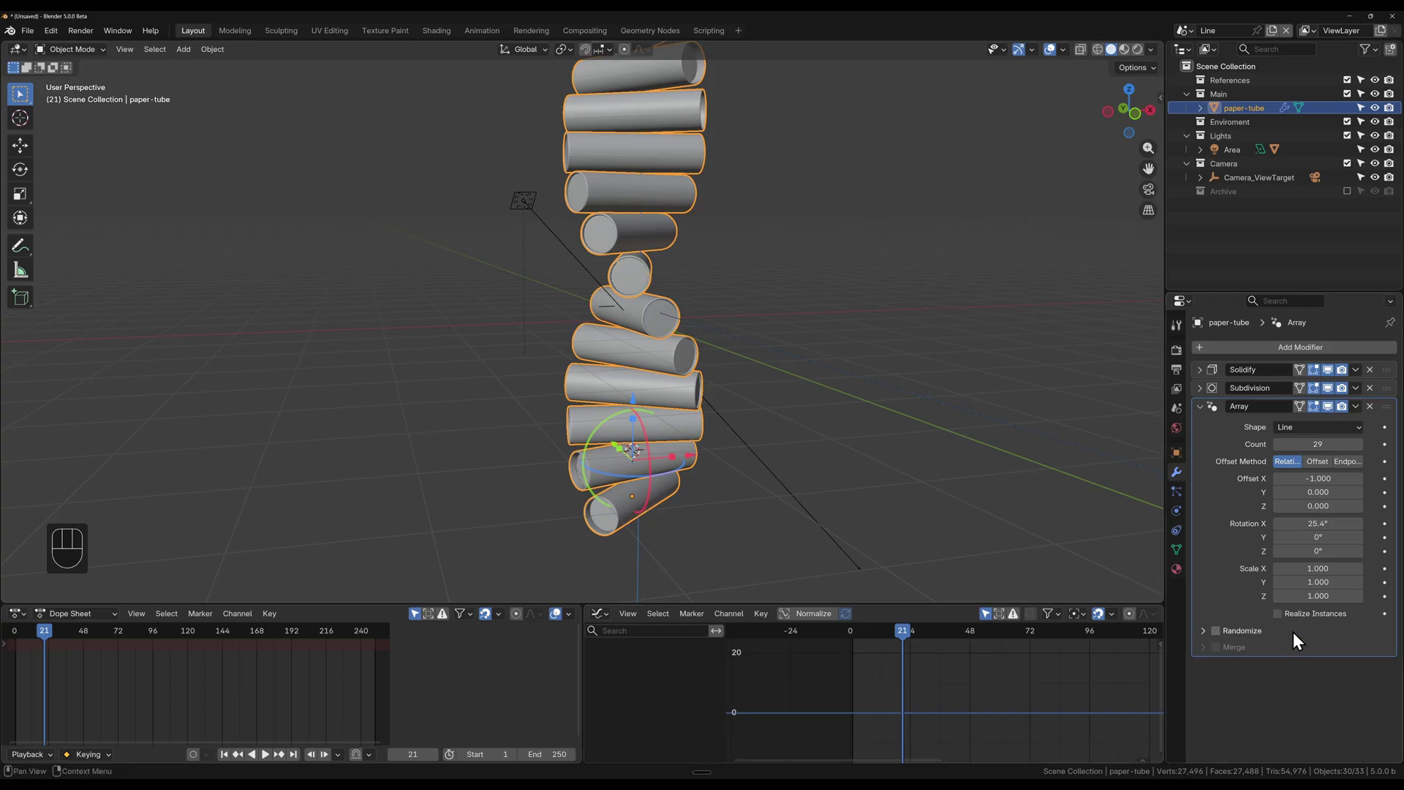
pyautogui.moveTo(1283, 619); pyautogui.dragTo(1286, 623)
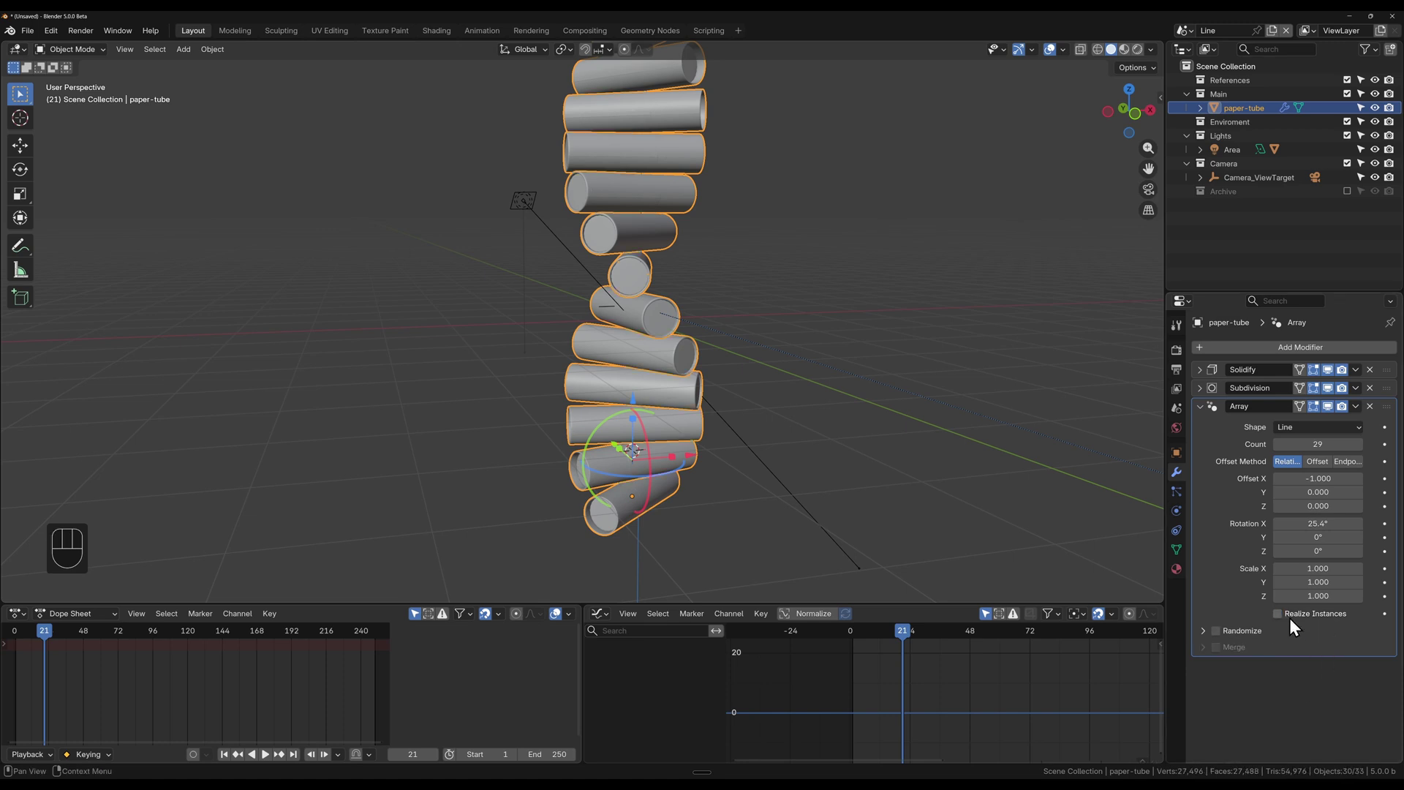
pyautogui.moveTo(820, 483); pyautogui.dragTo(842, 479)
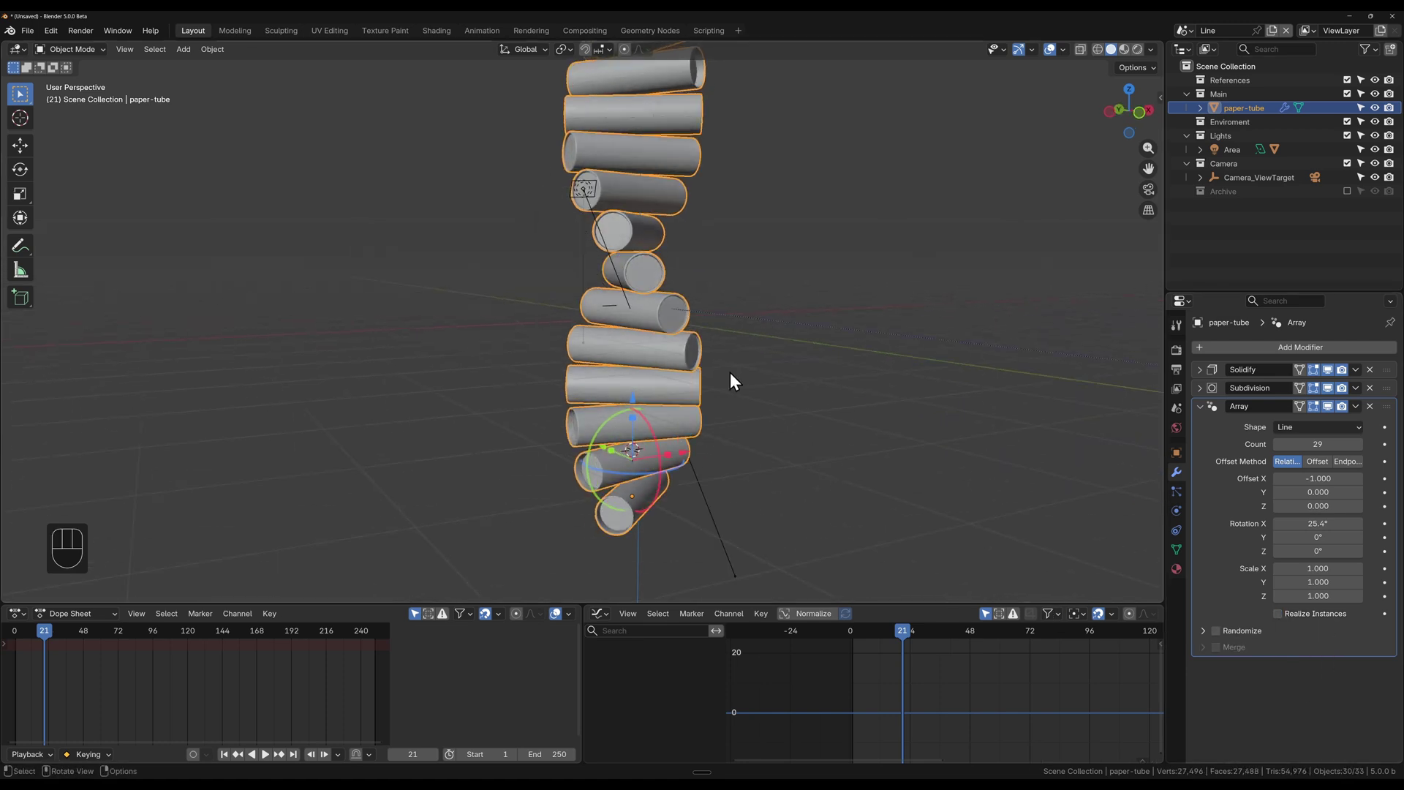
pyautogui.moveTo(733, 396); pyautogui.dragTo(753, 437)
pyautogui.middleClick(750, 431)
pyautogui.middleClick(752, 398)
pyautogui.moveTo(757, 412); pyautogui.dragTo(744, 359)
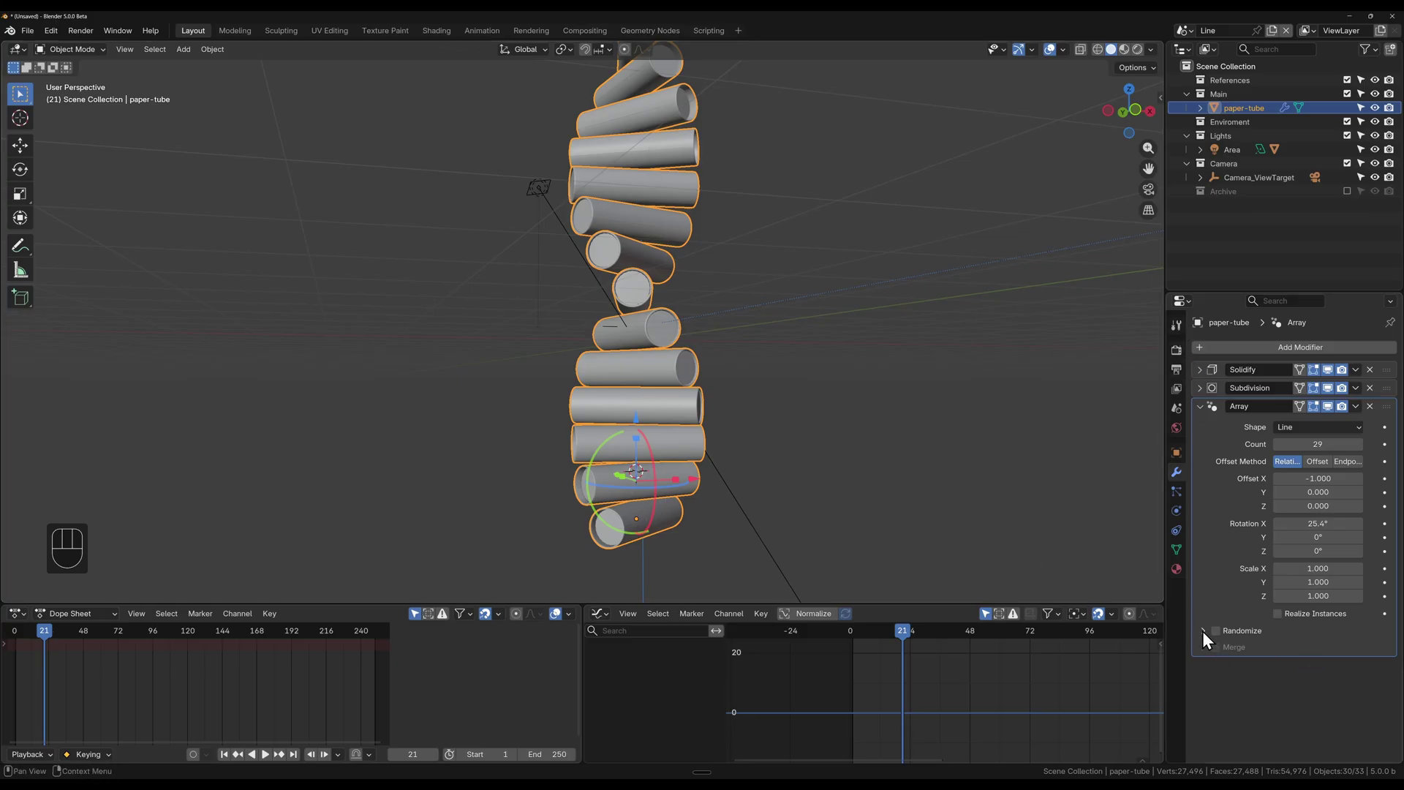
# Step: Enable Randomize in the Array modifier and set random Offset Z to 0.990
pyautogui.moveTo(1221, 635); pyautogui.dragTo(1208, 637)
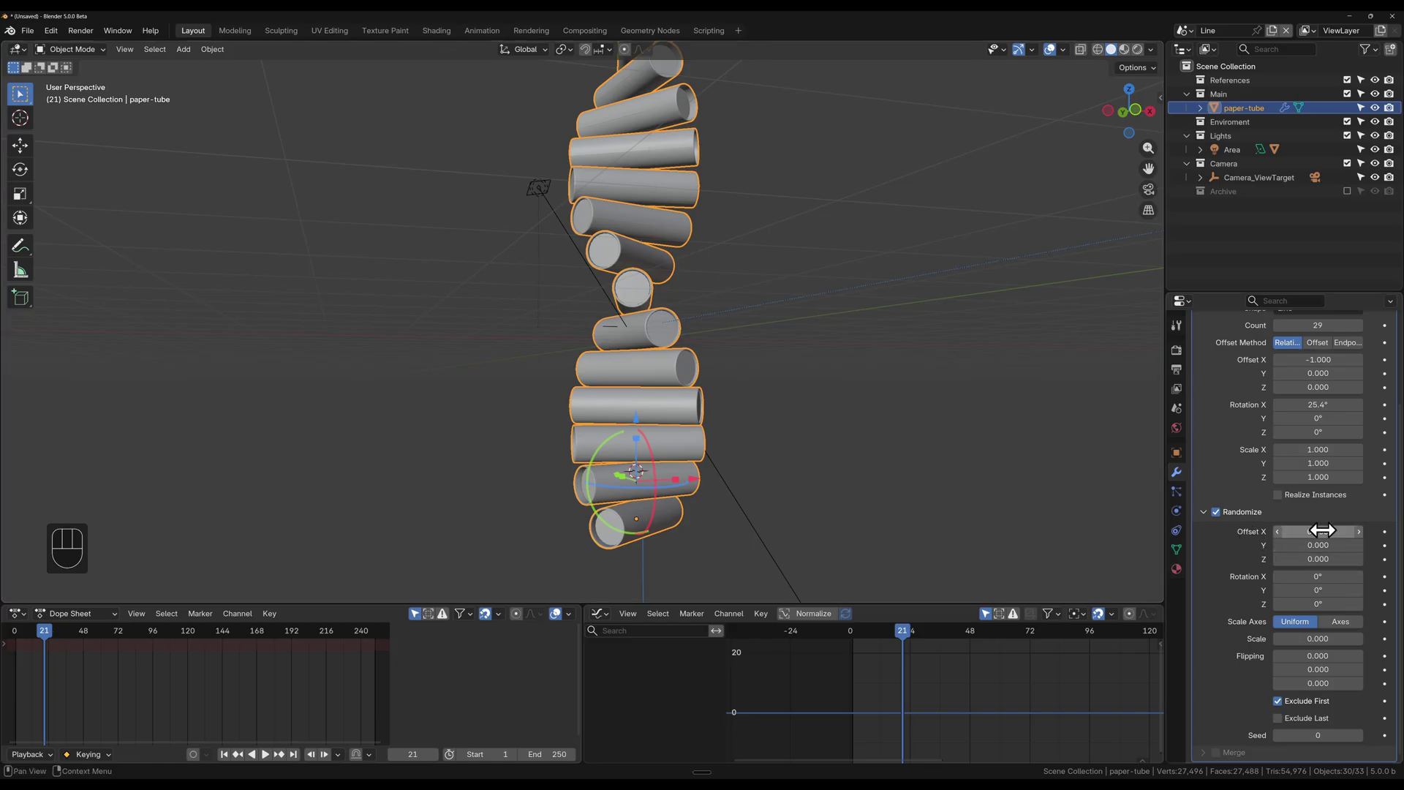
pyautogui.moveTo(1324, 525); pyautogui.dragTo(1299, 557)
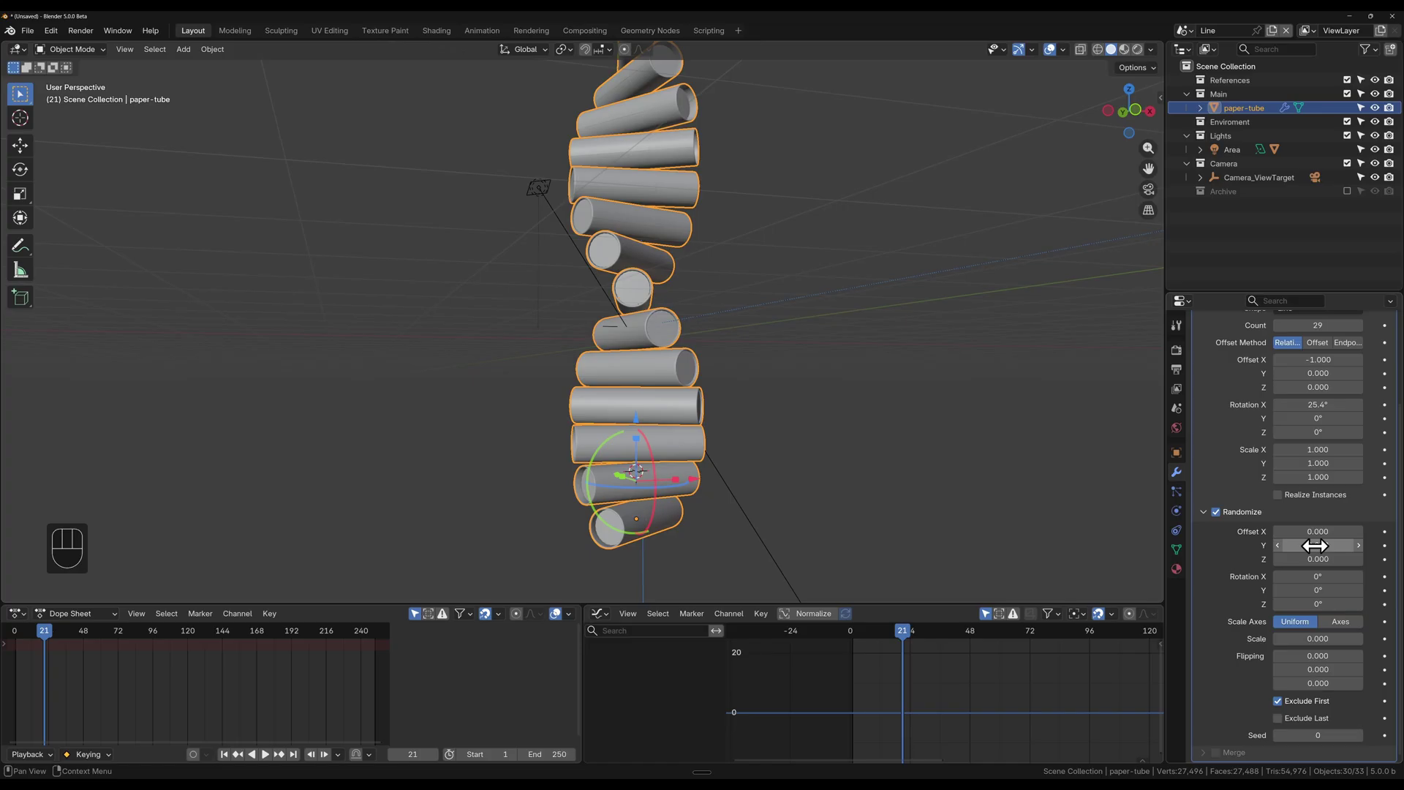
pyautogui.moveTo(1313, 553); pyautogui.dragTo(1228, 593)
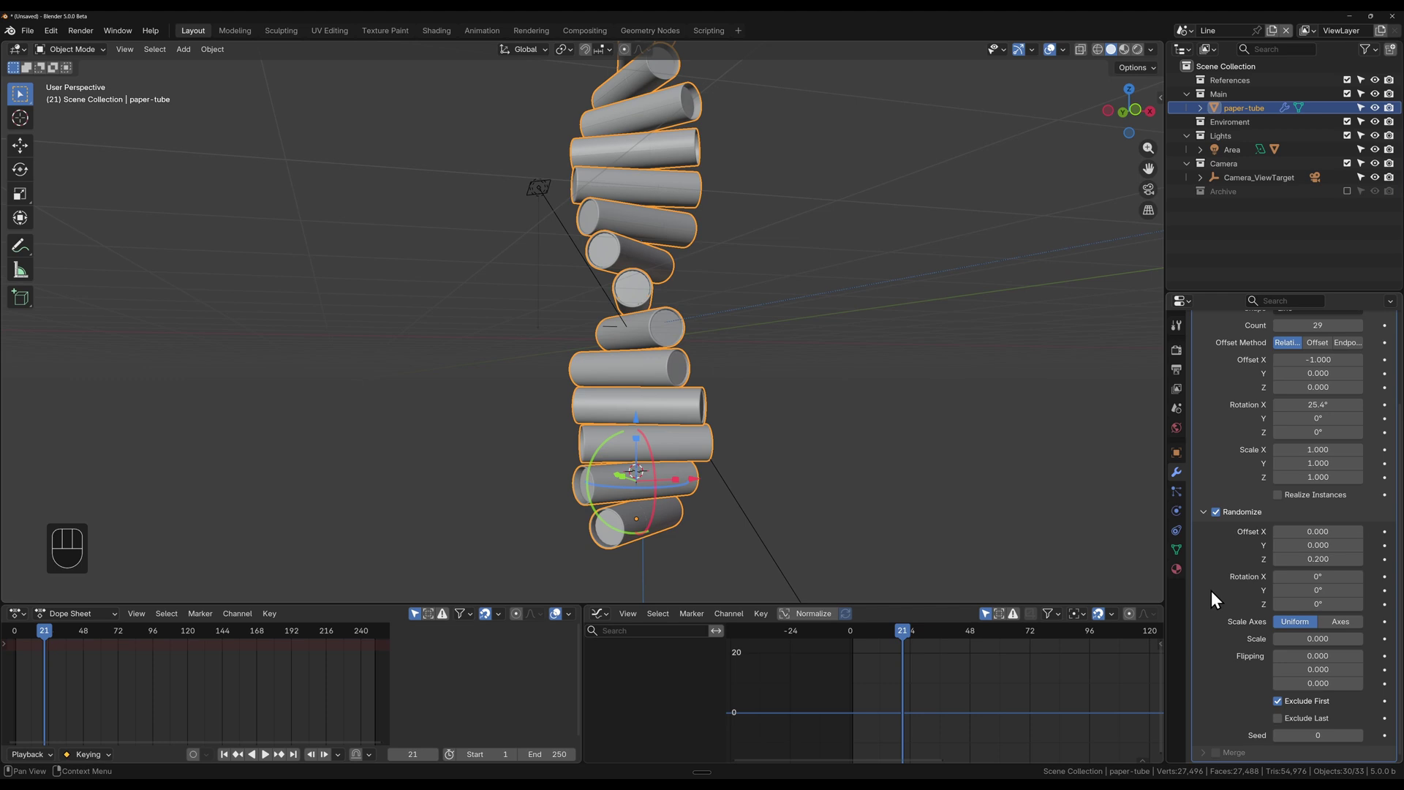
pyautogui.moveTo(1321, 560); pyautogui.dragTo(1199, 593)
# Step: Add slight random rotation: Rotation X 3.73° and Rotation Z 0.74°
pyautogui.moveTo(529, 383); pyautogui.dragTo(530, 387)
pyautogui.moveTo(1322, 602); pyautogui.dragTo(1323, 601)
pyautogui.moveTo(1315, 589); pyautogui.dragTo(1315, 590)
pyautogui.press('ctrl+z')
# Step: Set random Rotation X to -34.5° and randomize Scale on Z only at 0.640
pyautogui.moveTo(1320, 575); pyautogui.dragTo(1320, 577)
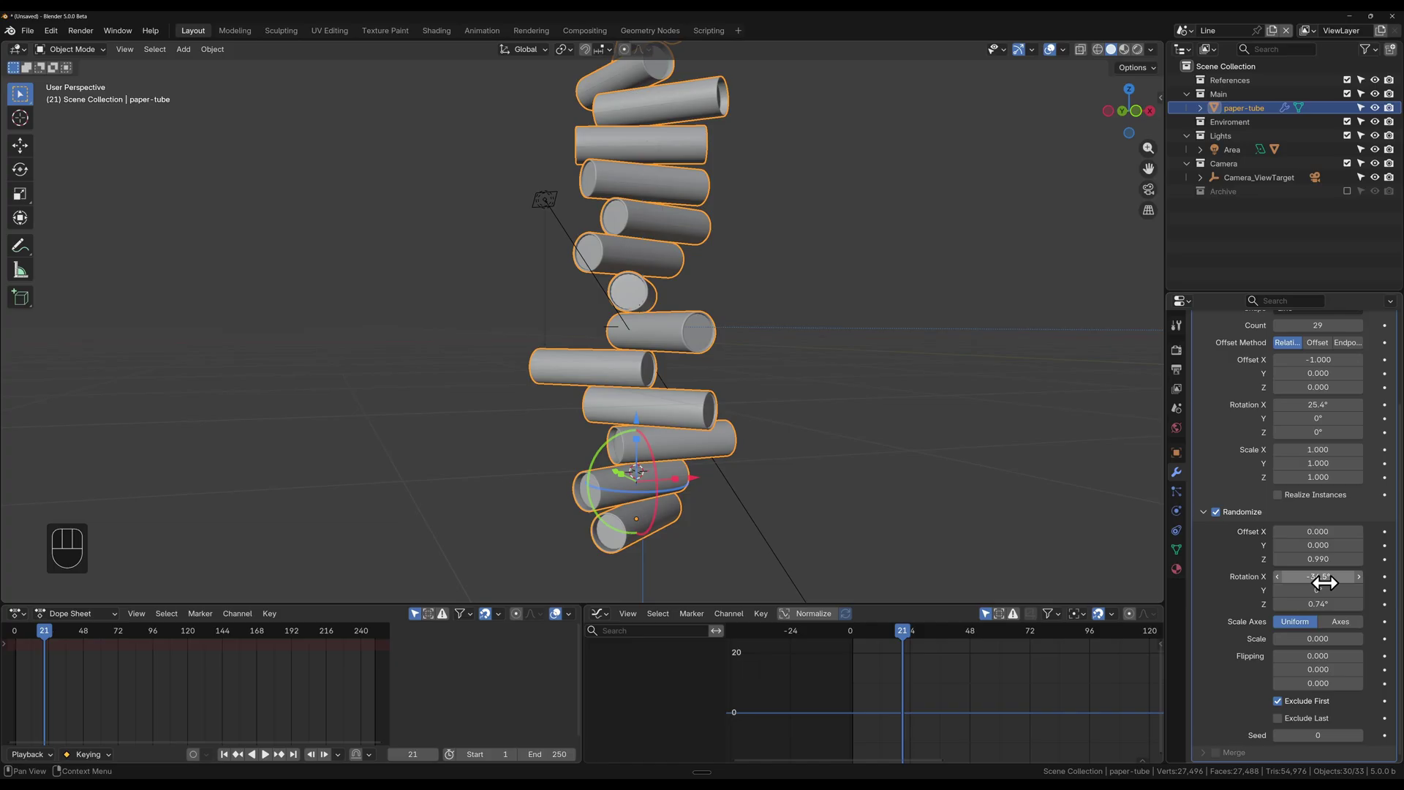
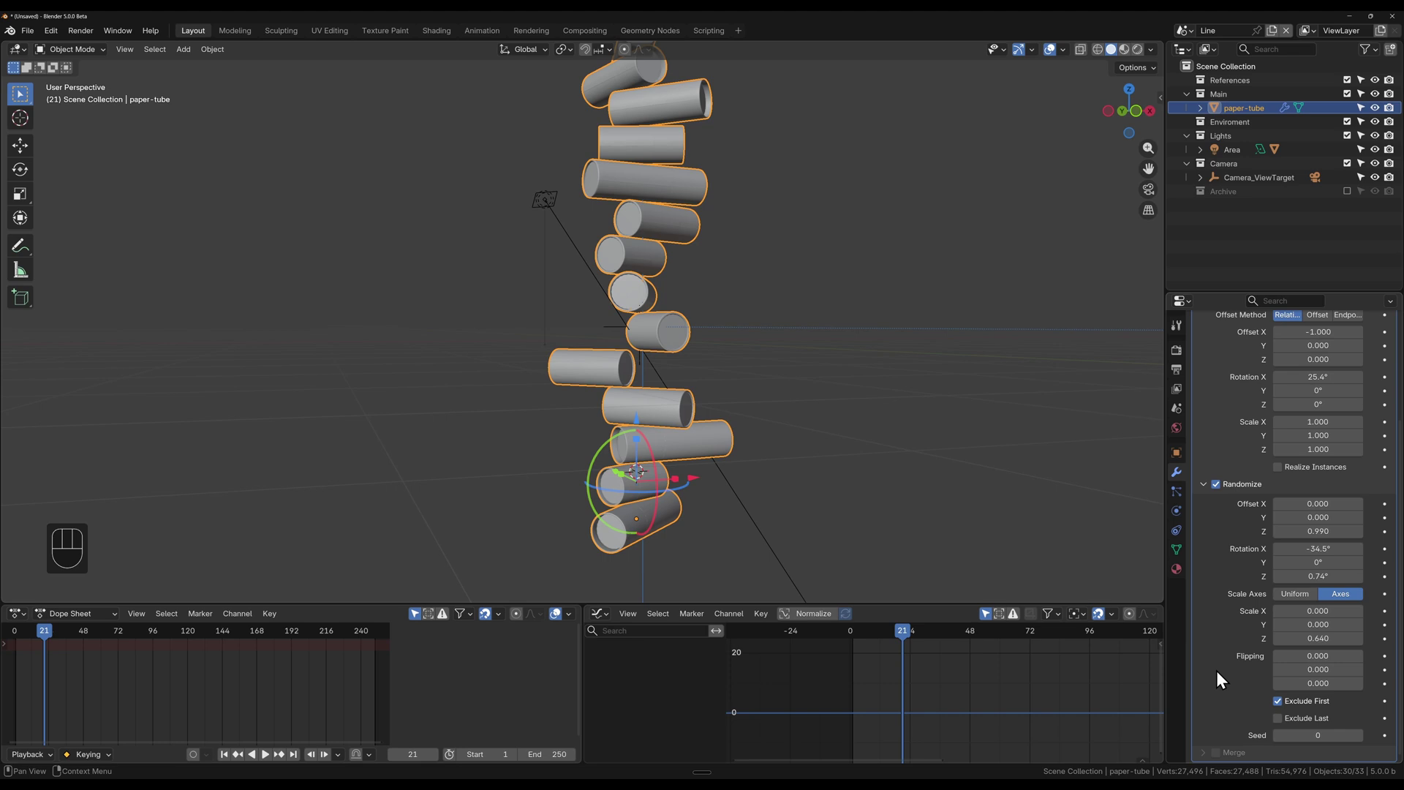
pyautogui.moveTo(1306, 693); pyautogui.dragTo(1277, 692)
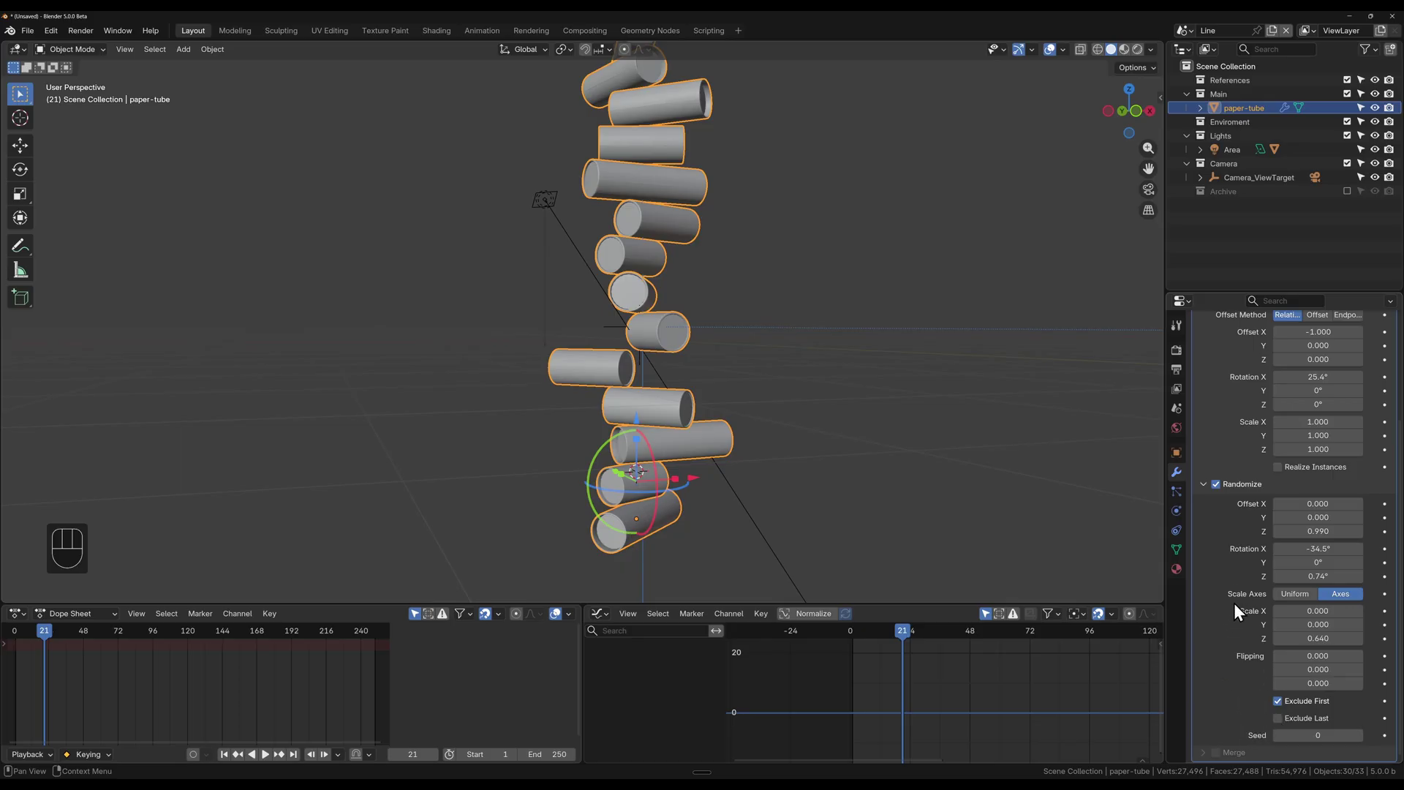
# Step: Collapse the modifier panels and switch the viewport to rendered material preview
pyautogui.click(1208, 491)
pyautogui.click(1211, 420)
pyautogui.moveTo(938, 427); pyautogui.dragTo(903, 443)
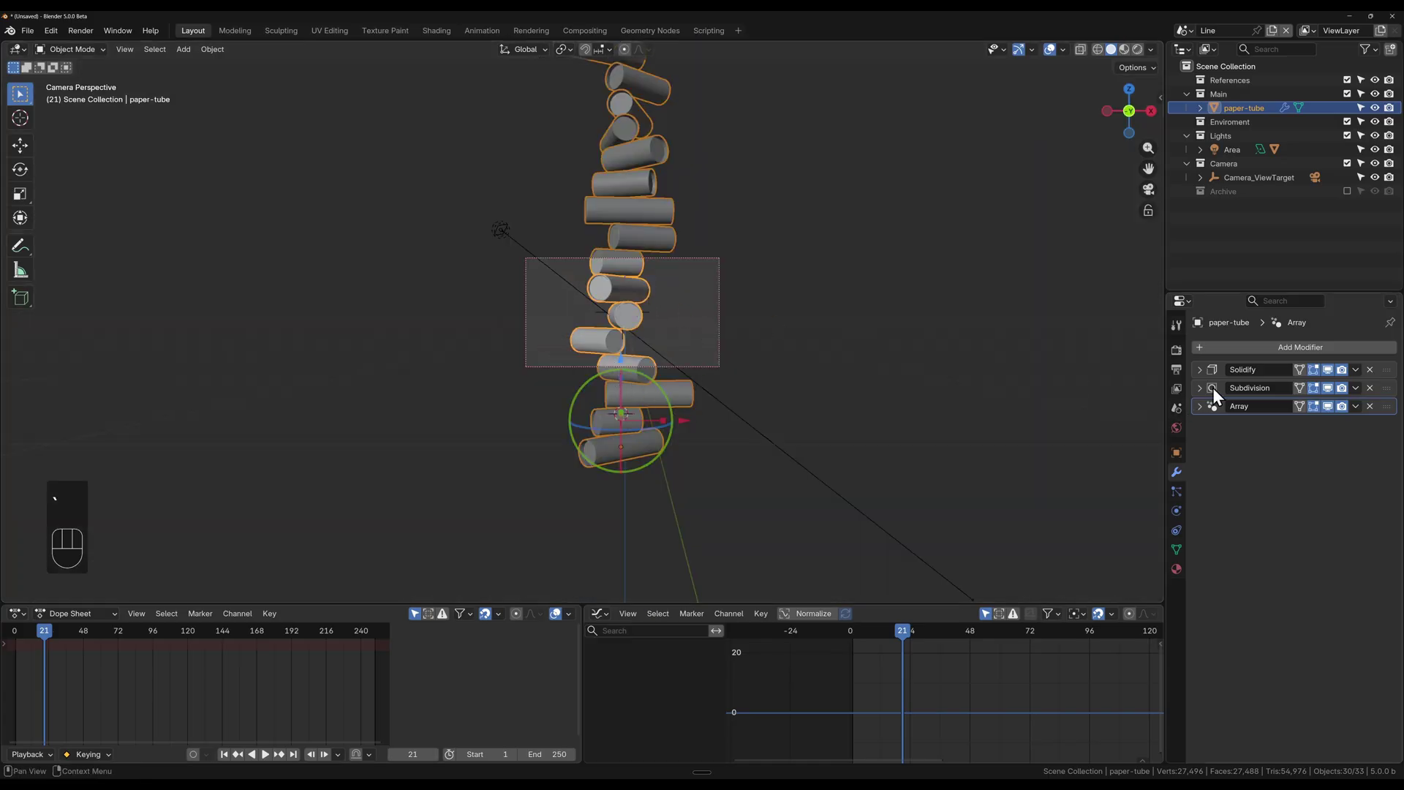
pyautogui.click(1210, 410)
pyautogui.click(1204, 413)
pyautogui.click(1217, 635)
pyautogui.press('g')
pyautogui.press('z')
pyautogui.click(859, 364)
pyautogui.press('z')
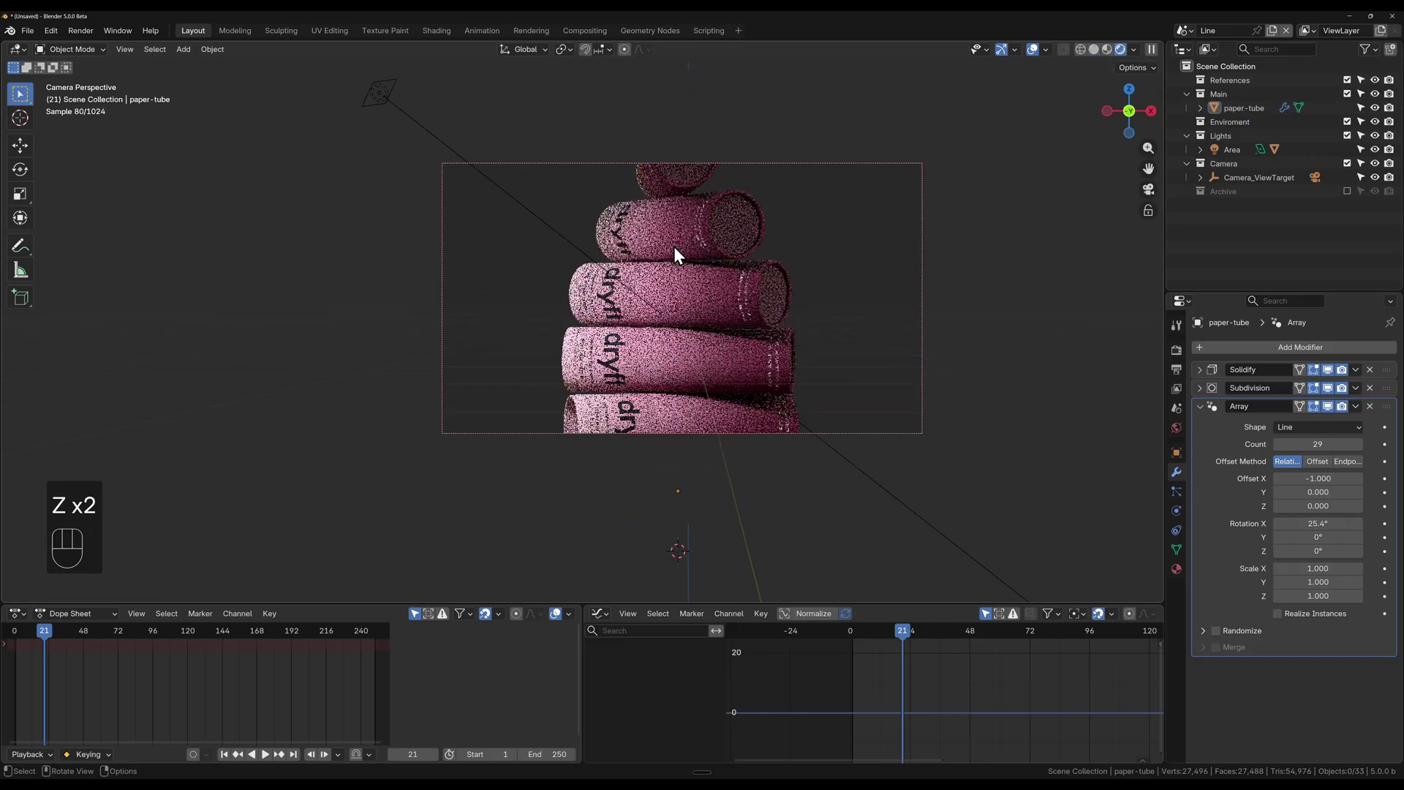
# Step: Nudge the paper tube along Z and reselect it in the scene
pyautogui.press('g')
pyautogui.press('z')
pyautogui.click(755, 368)
pyautogui.press('g')
pyautogui.press('z')
pyautogui.moveTo(1142, 58); pyautogui.dragTo(974, 266)
pyautogui.click(1032, 275)
pyautogui.click(376, 99)
pyautogui.click(763, 298)
# Step: Move the paper-tube tower along Z into its new spot in the camera frame
pyautogui.press('g')
pyautogui.press('y')
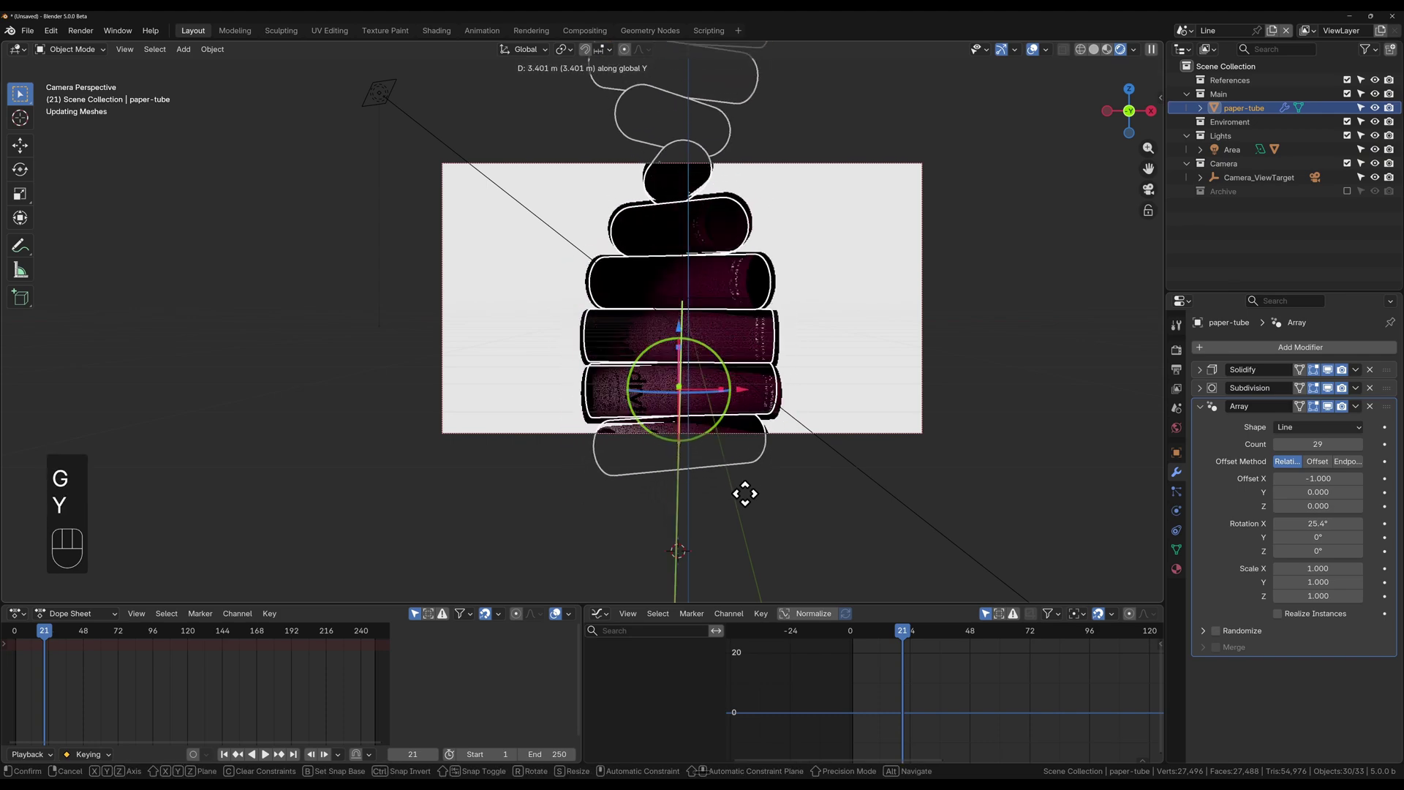
pyautogui.press('g')
pyautogui.press('z')
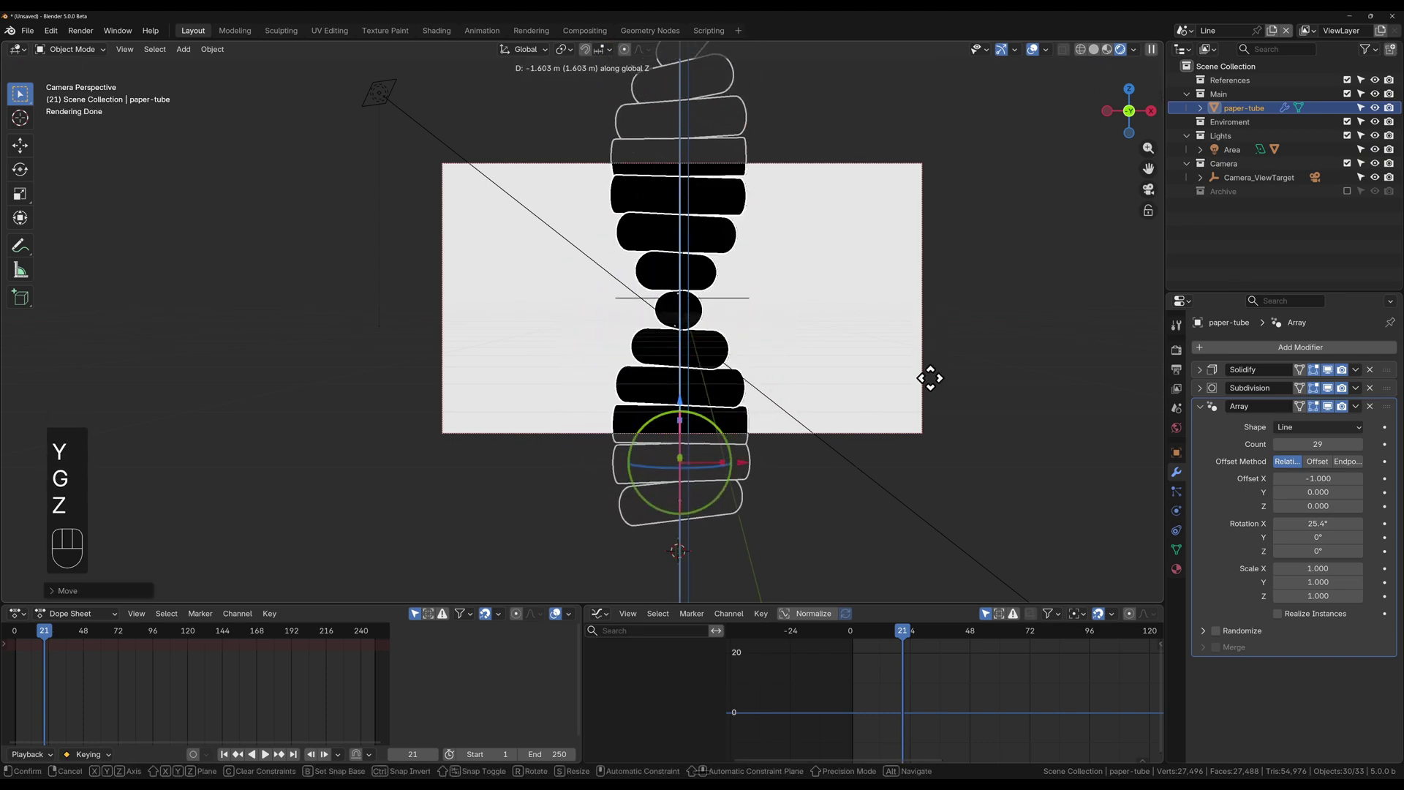
pyautogui.click(1089, 363)
# Step: Move the area light along Y to 7.73 m, then turn the tube around Z
pyautogui.click(386, 99)
pyautogui.press('g')
pyautogui.press('y')
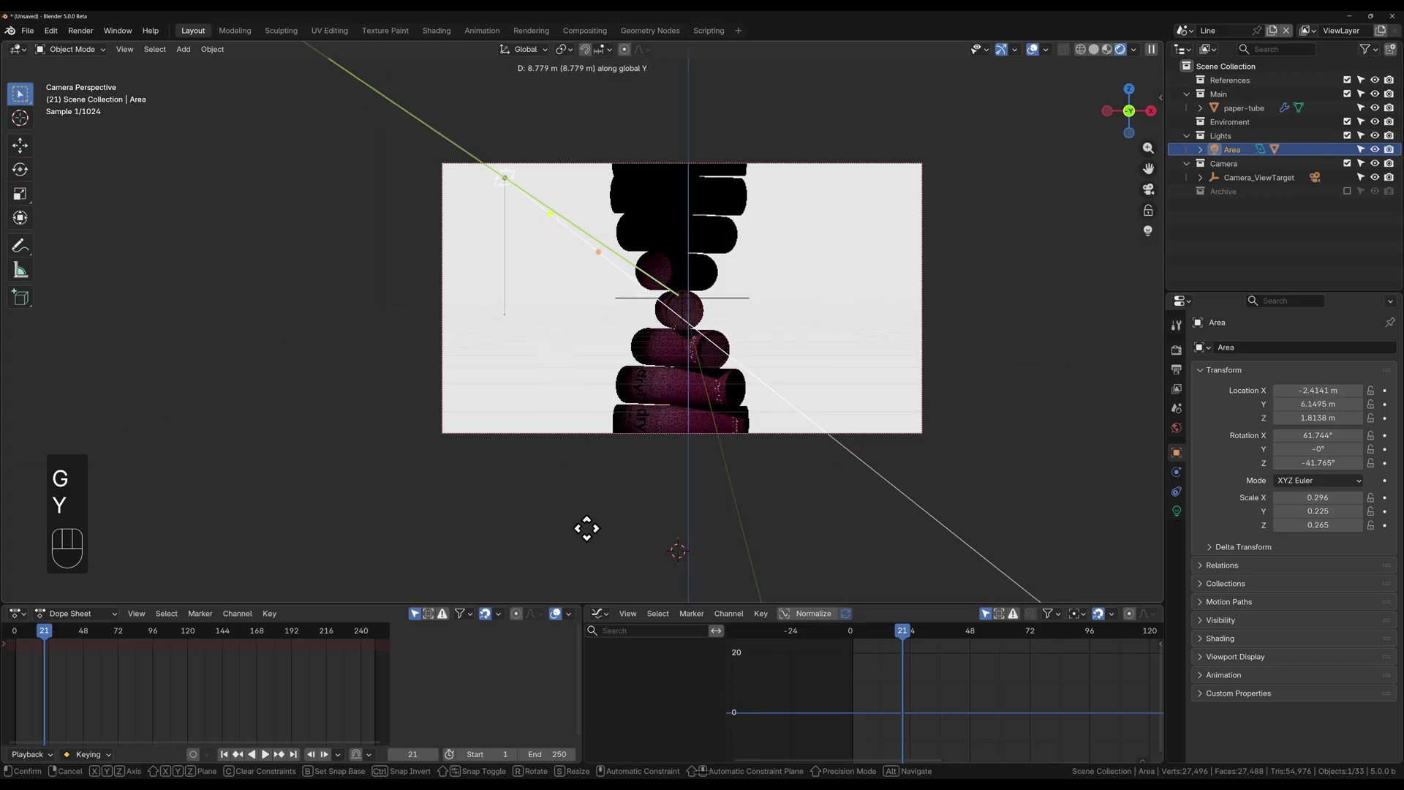
pyautogui.click(592, 552)
pyautogui.press('r')
pyautogui.press('z')
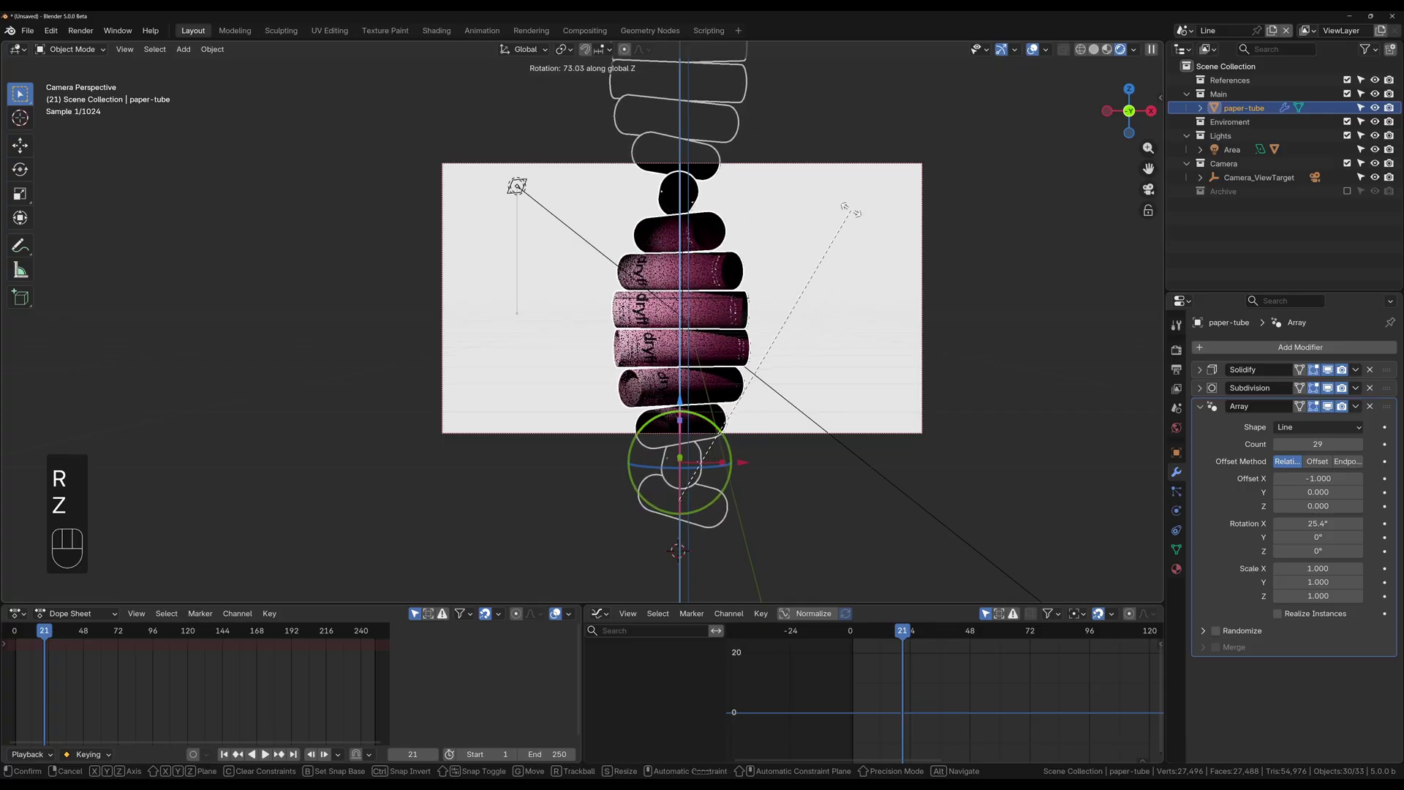
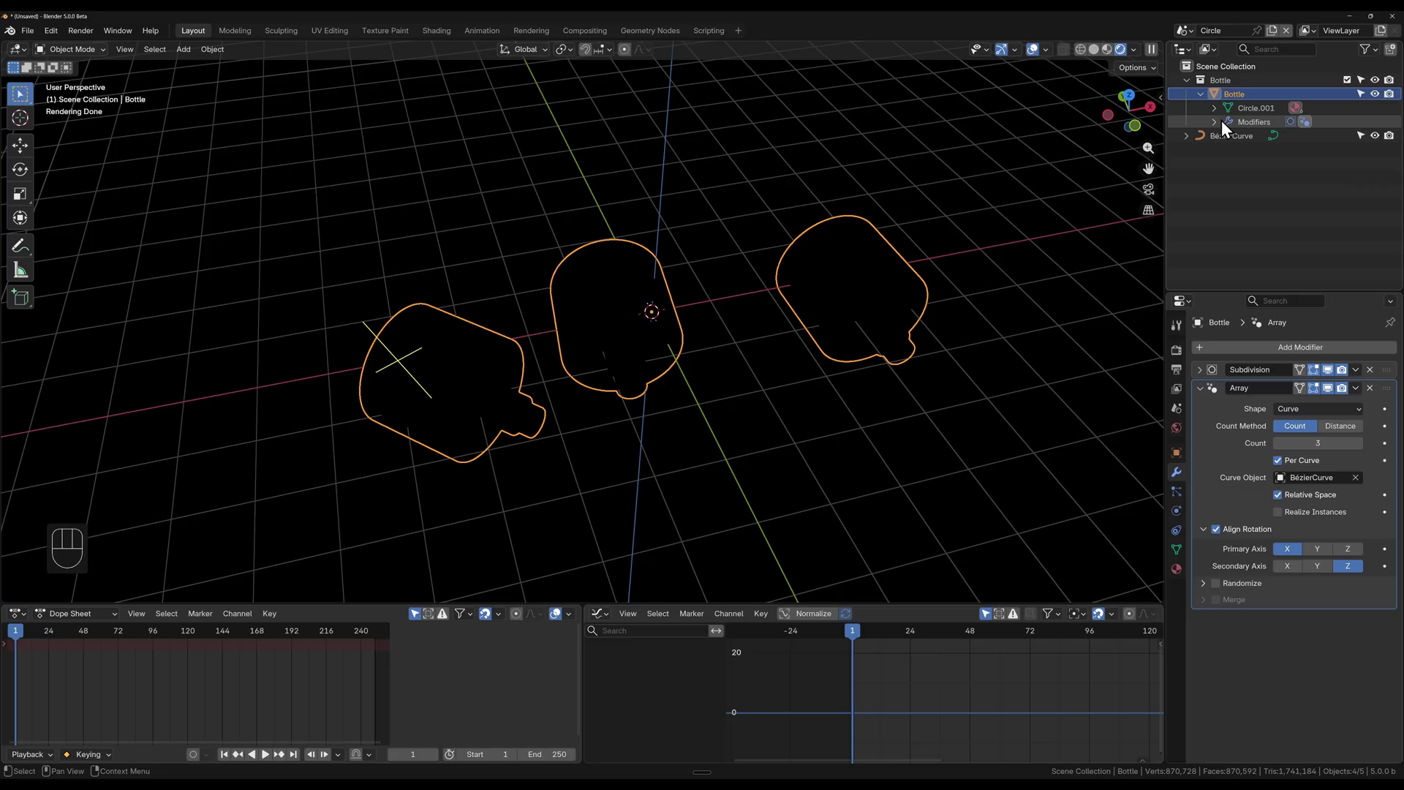
# Step: Lower the bottle ring Radius to 2.81 m and raise the Count to 5
pyautogui.moveTo(1335, 415); pyautogui.dragTo(1251, 455)
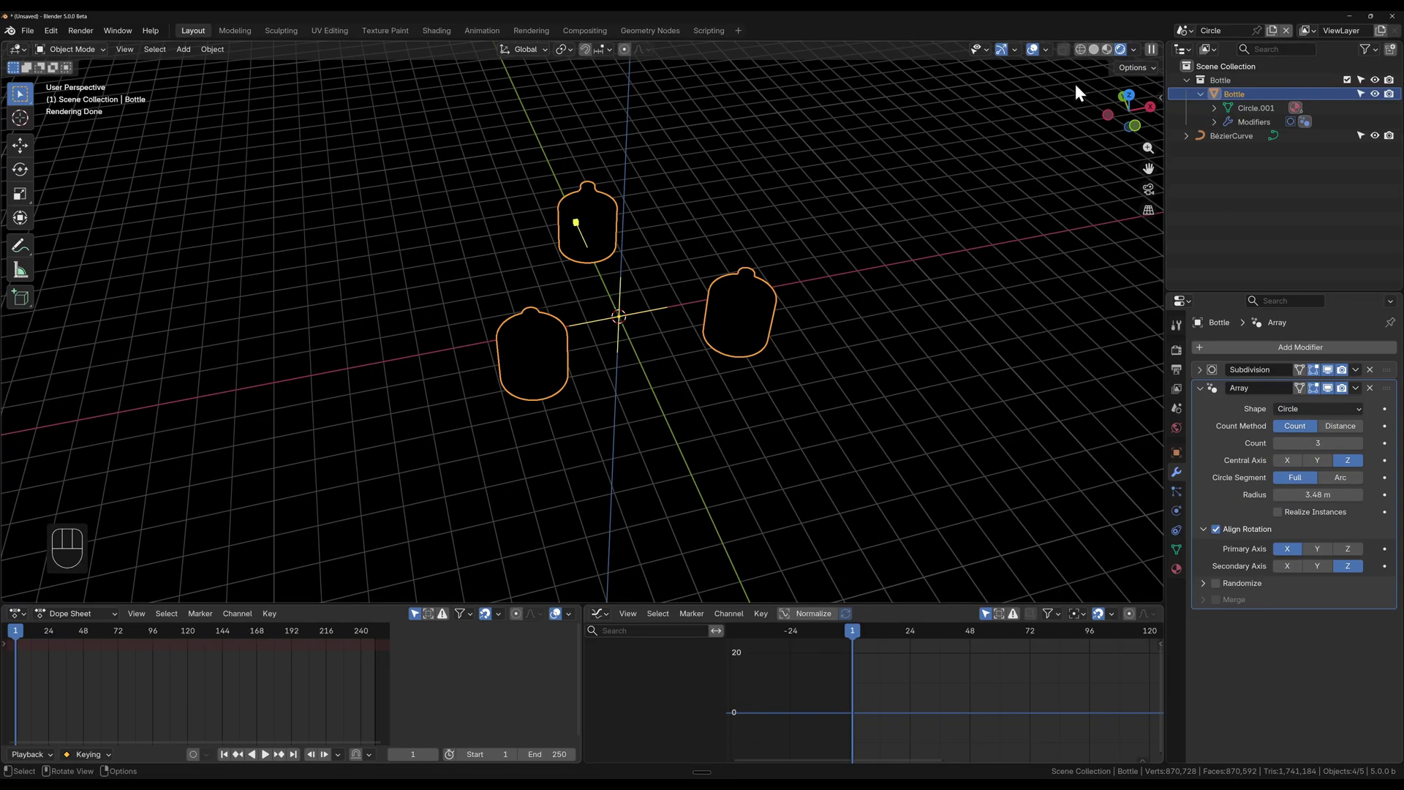
pyautogui.moveTo(612, 319); pyautogui.dragTo(648, 323)
pyautogui.middleClick(648, 323)
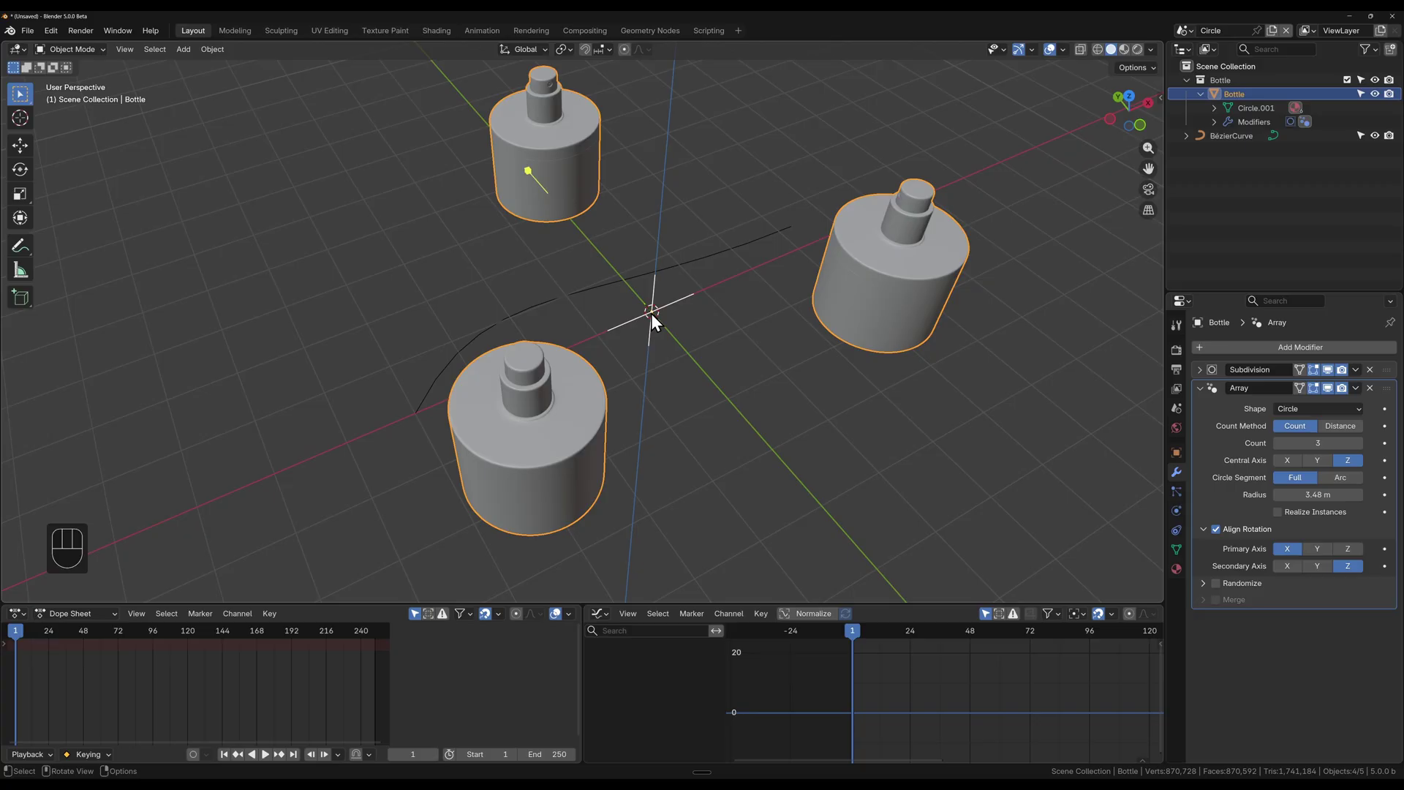
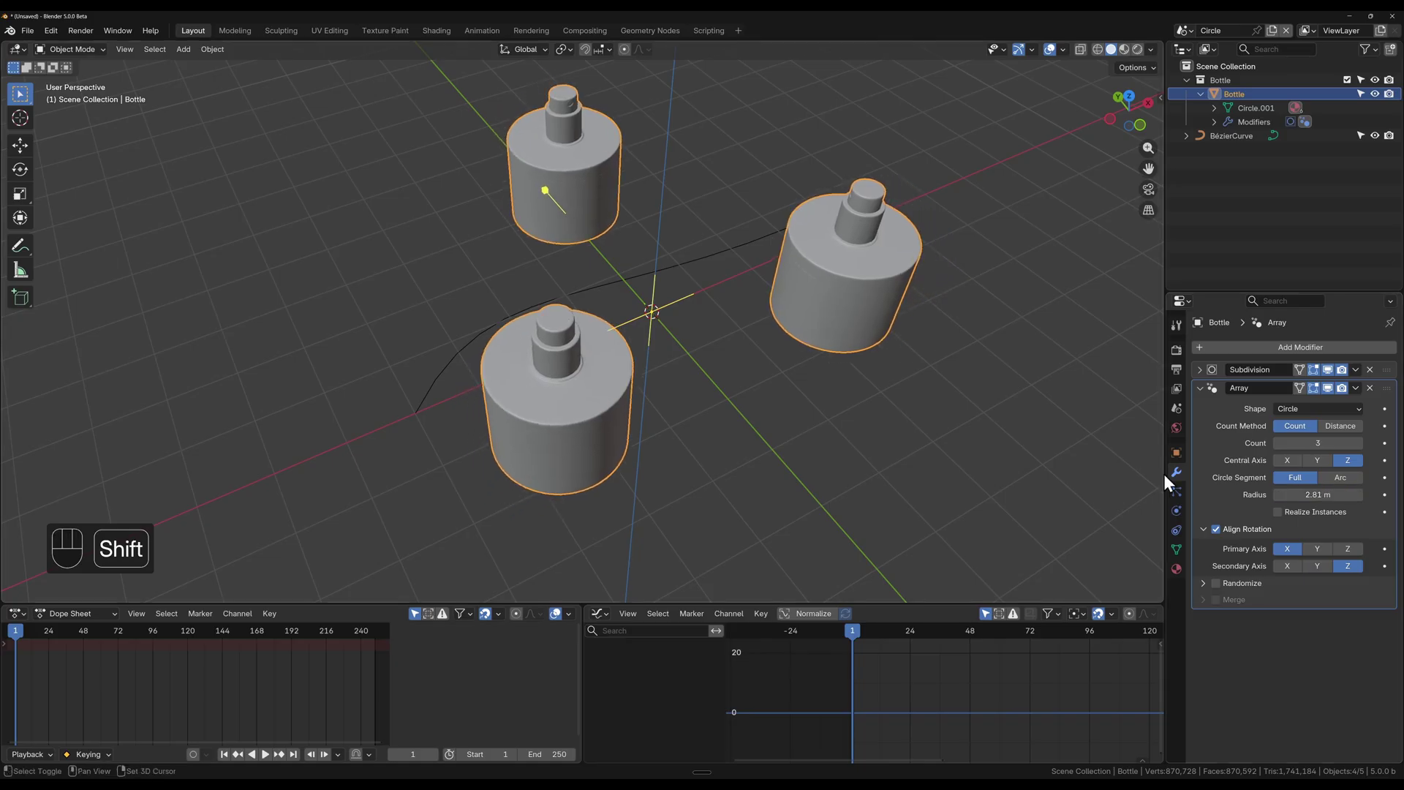
pyautogui.click(1362, 452)
pyautogui.click(1362, 452)
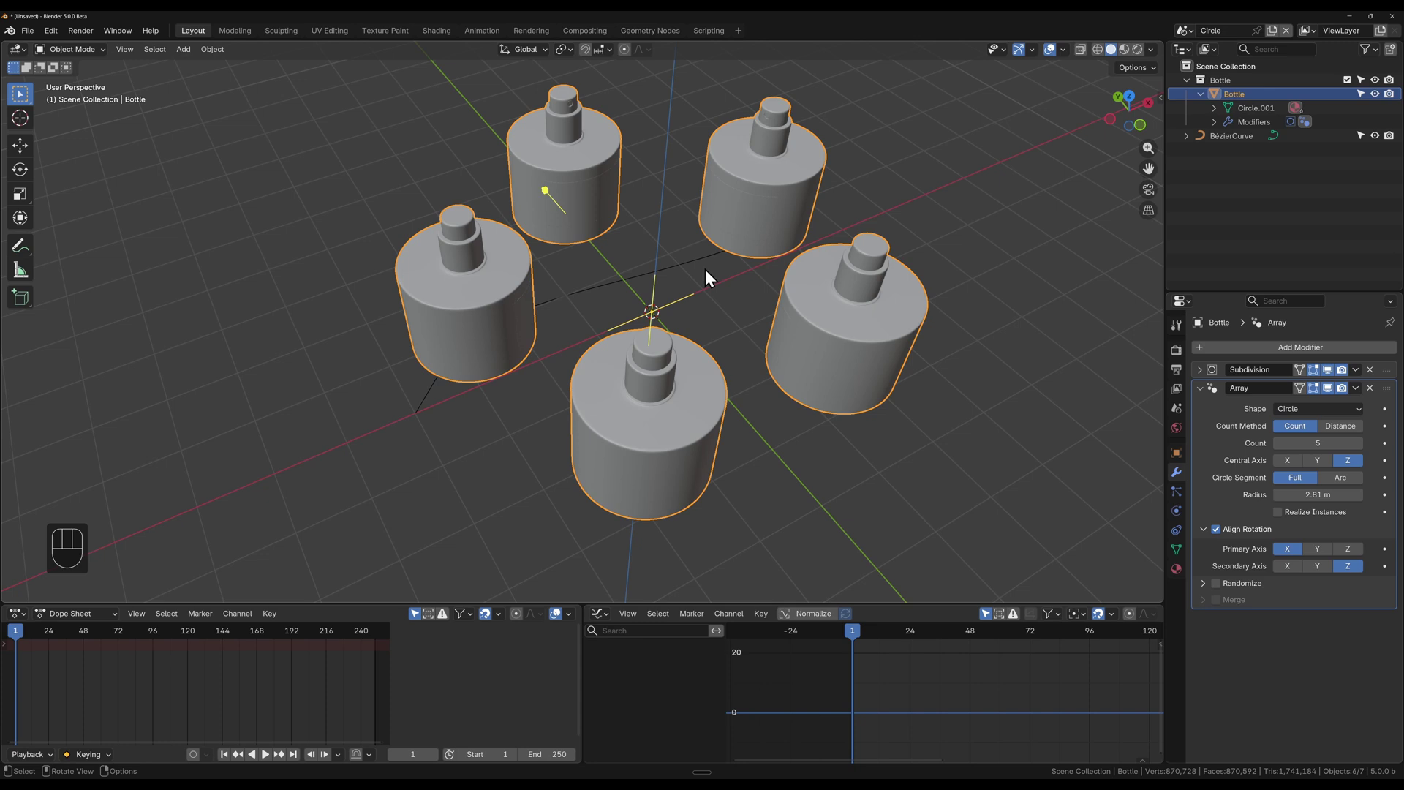
# Step: Try Distance angle spacing down to hundreds of bottles, then undo to five evenly spaced
pyautogui.moveTo(1211, 501); pyautogui.dragTo(1300, 436)
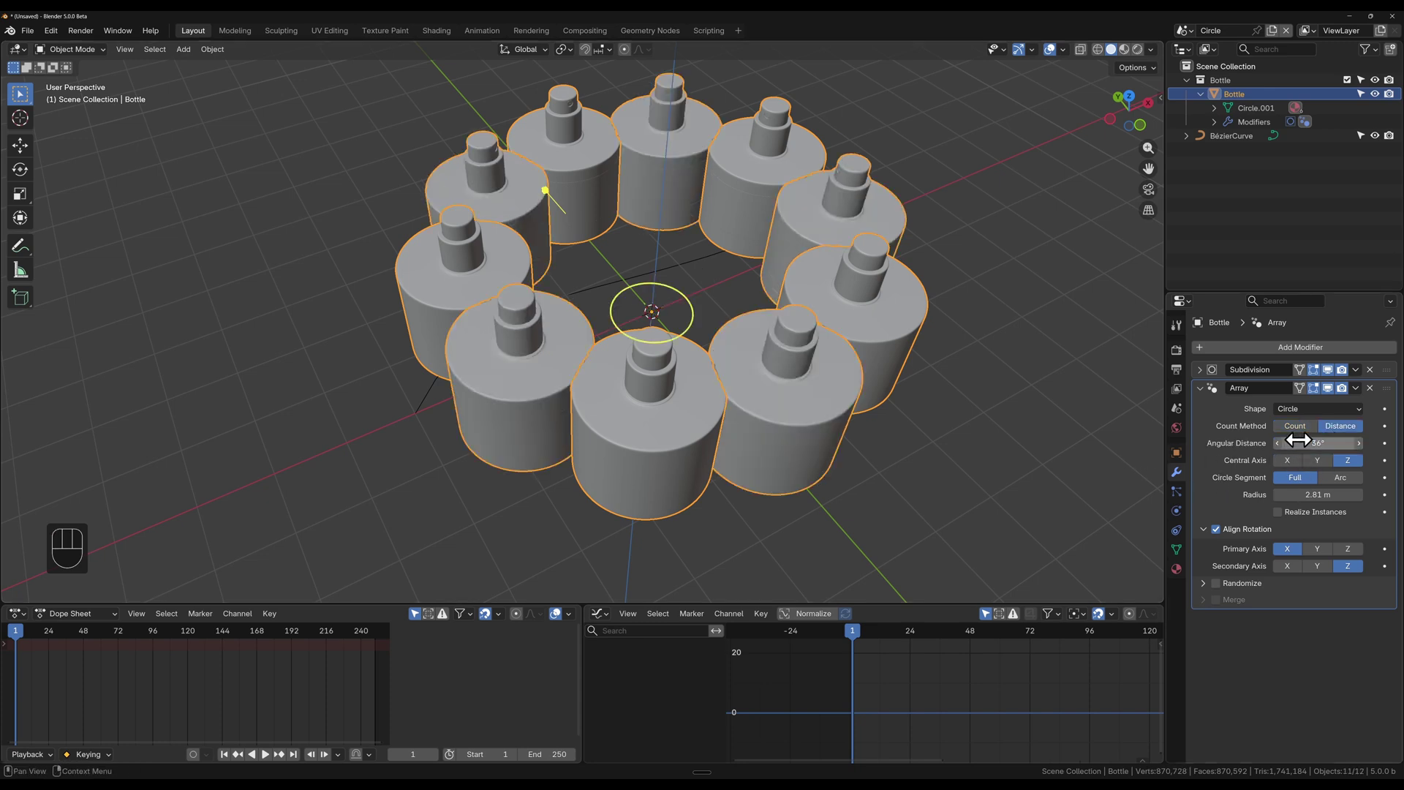
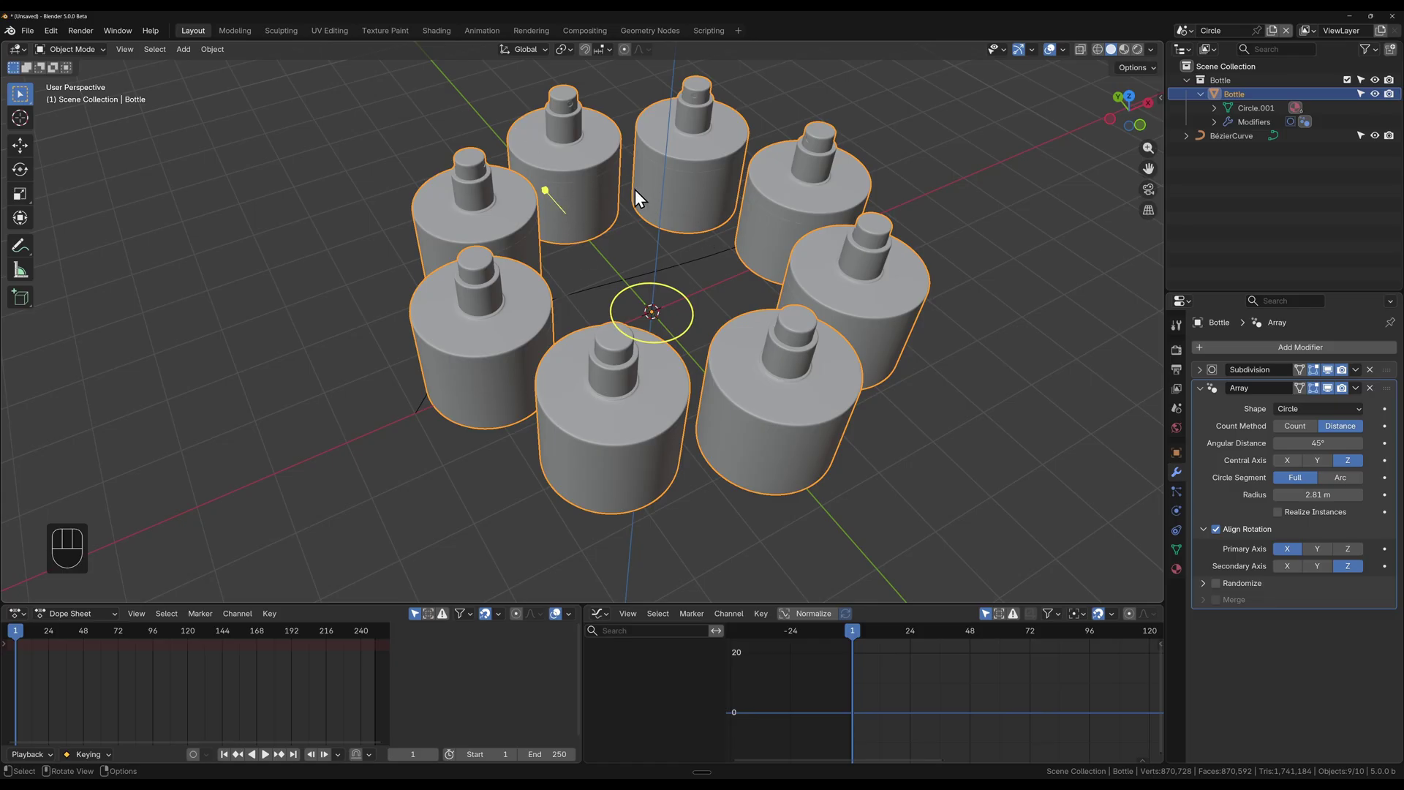
pyautogui.moveTo(696, 330); pyautogui.dragTo(635, 295)
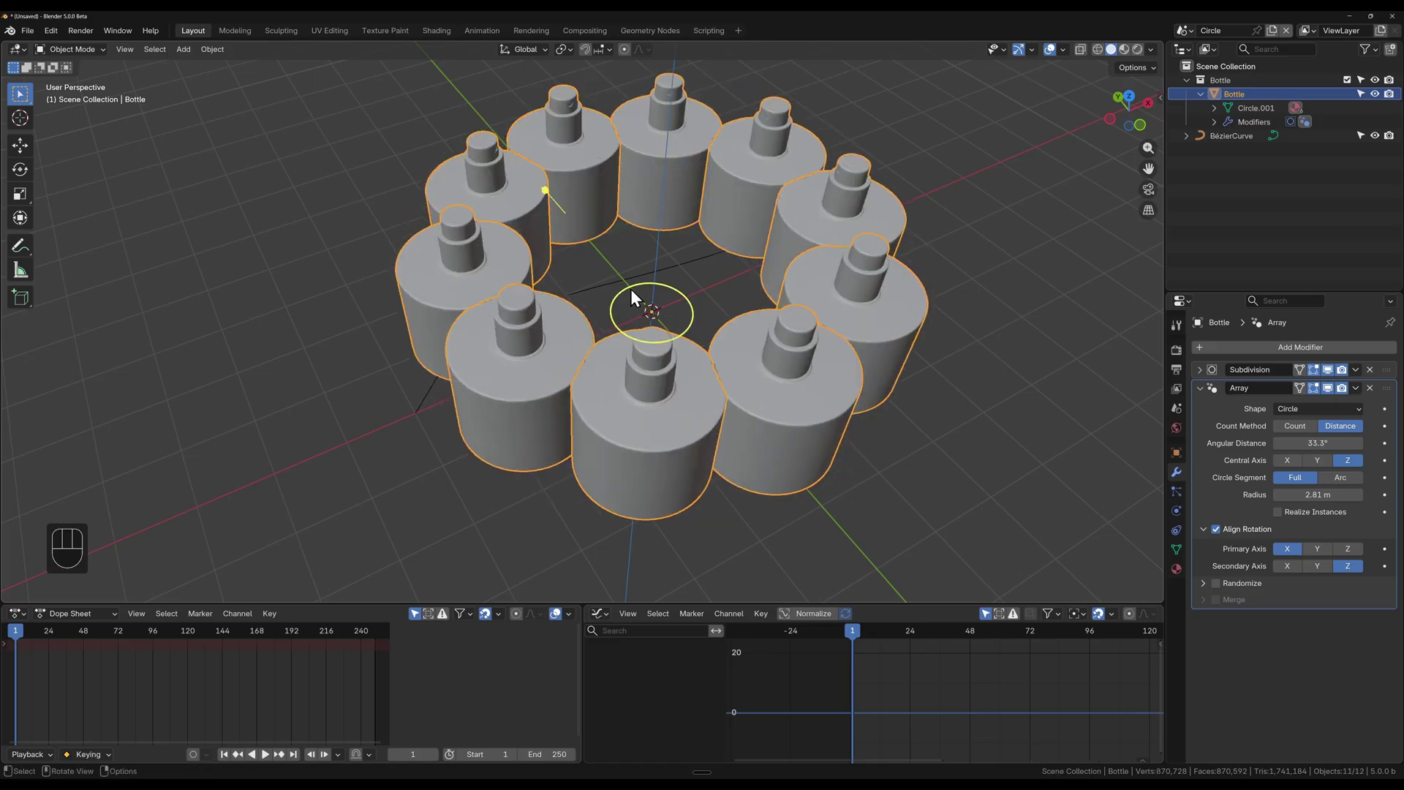
pyautogui.moveTo(694, 310); pyautogui.dragTo(903, 364)
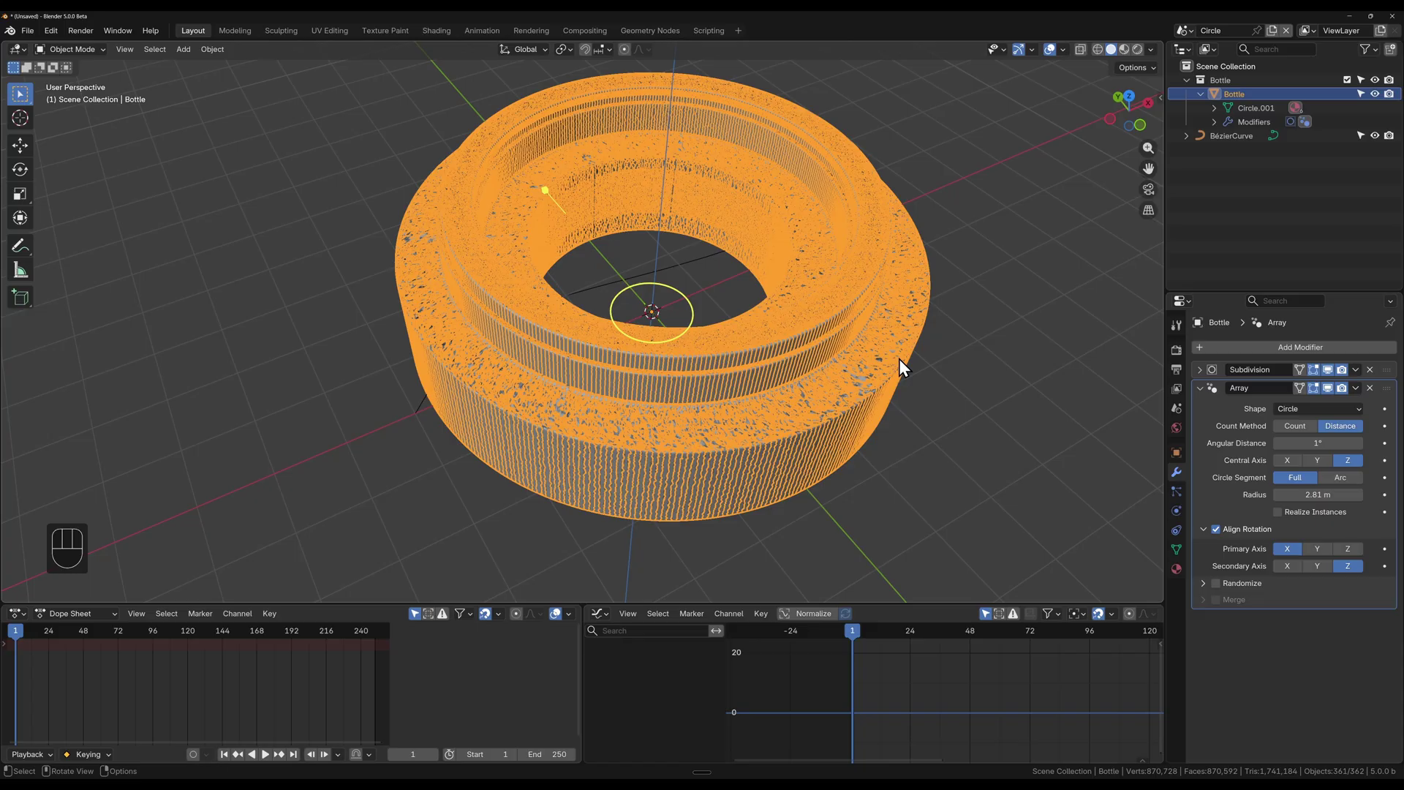
pyautogui.press('ctrl+z')
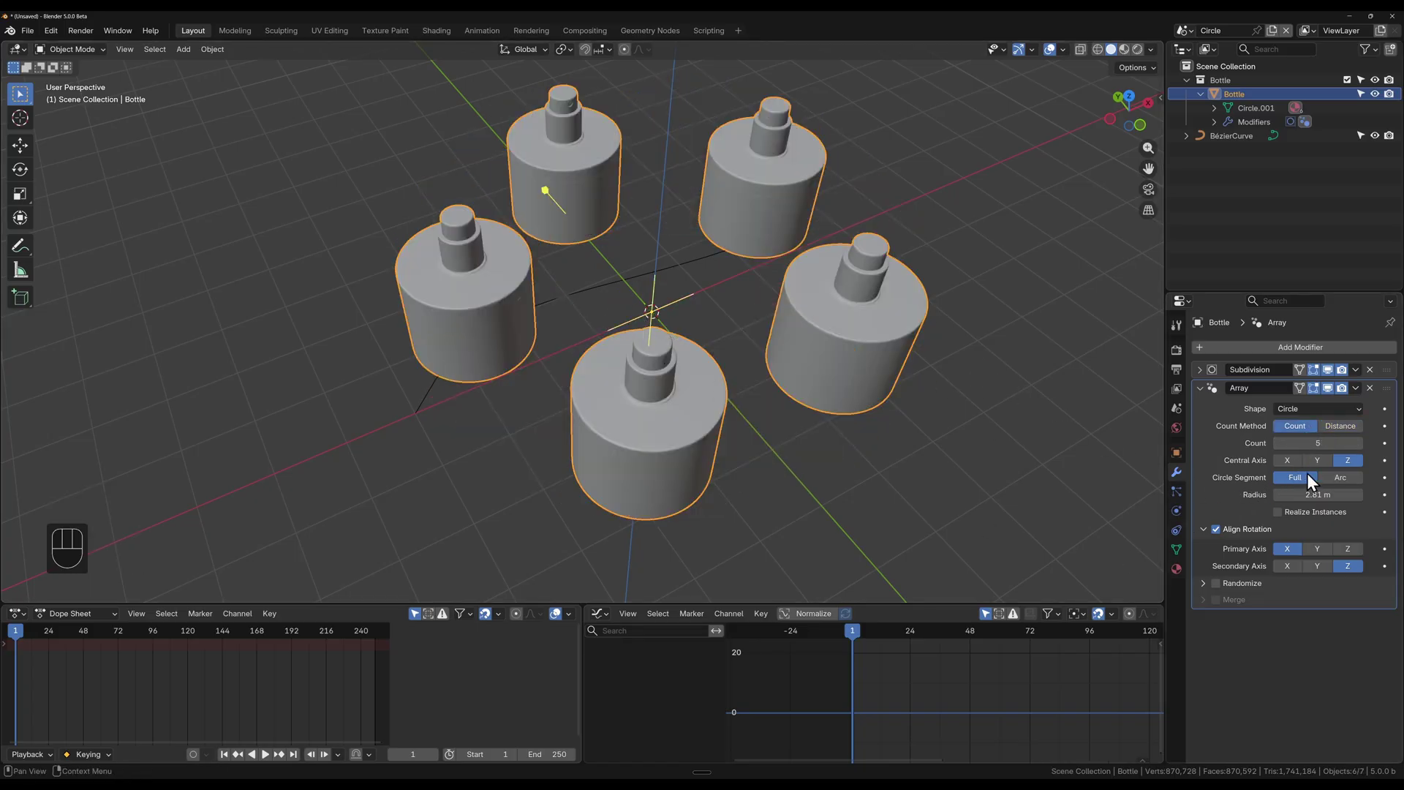
# Step: Widen the Sweep Angle so the five bottles span a 225° arc
pyautogui.moveTo(1322, 475); pyautogui.dragTo(700, 271)
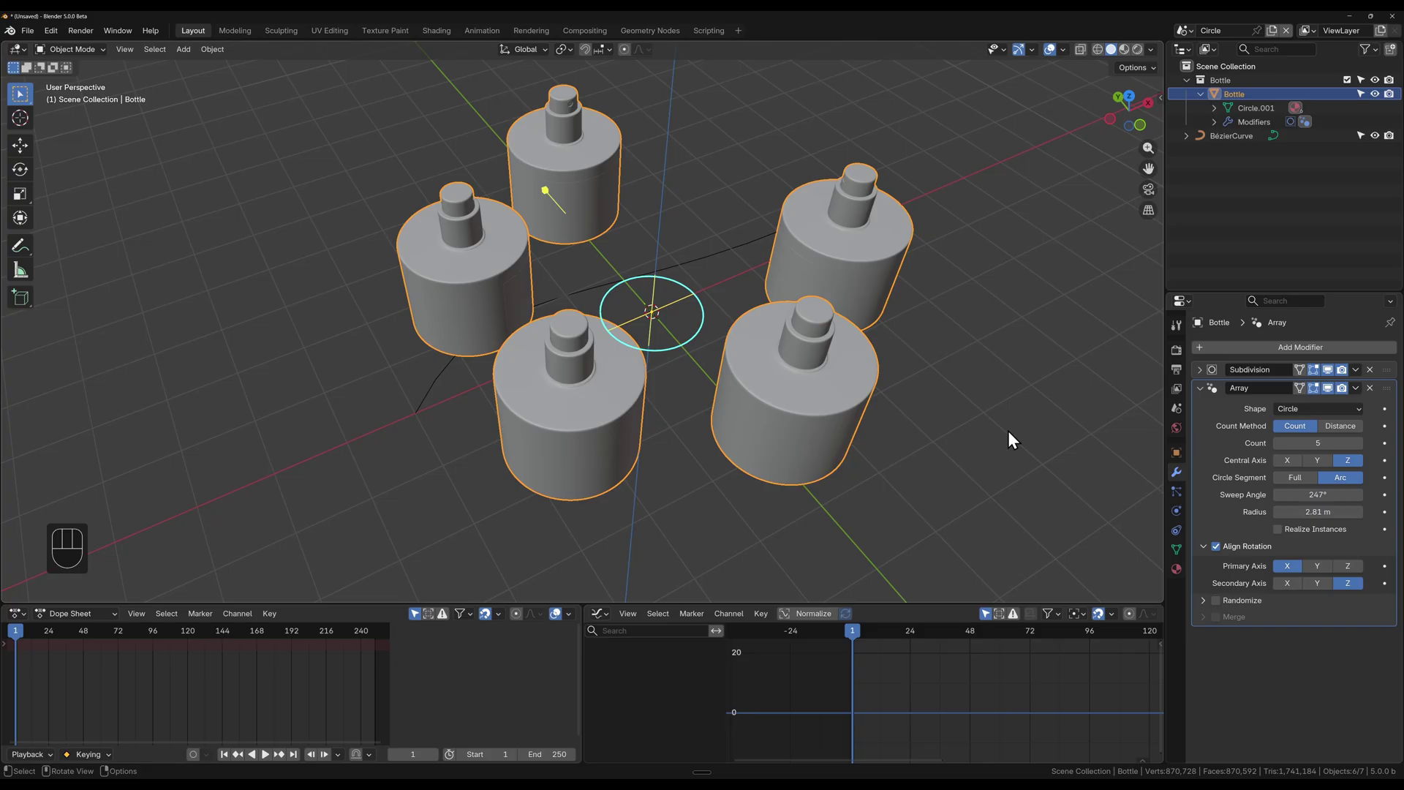
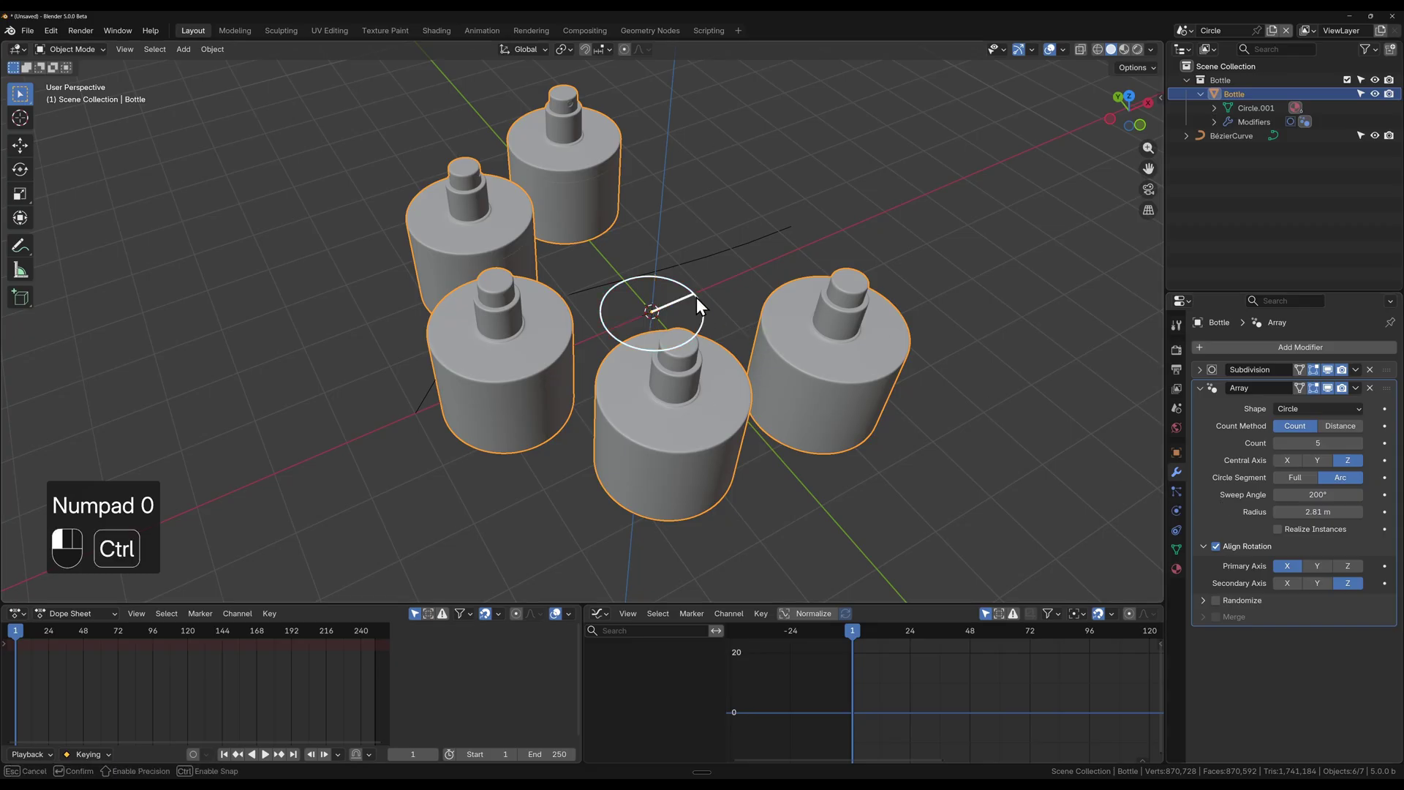
pyautogui.moveTo(702, 292); pyautogui.dragTo(715, 297)
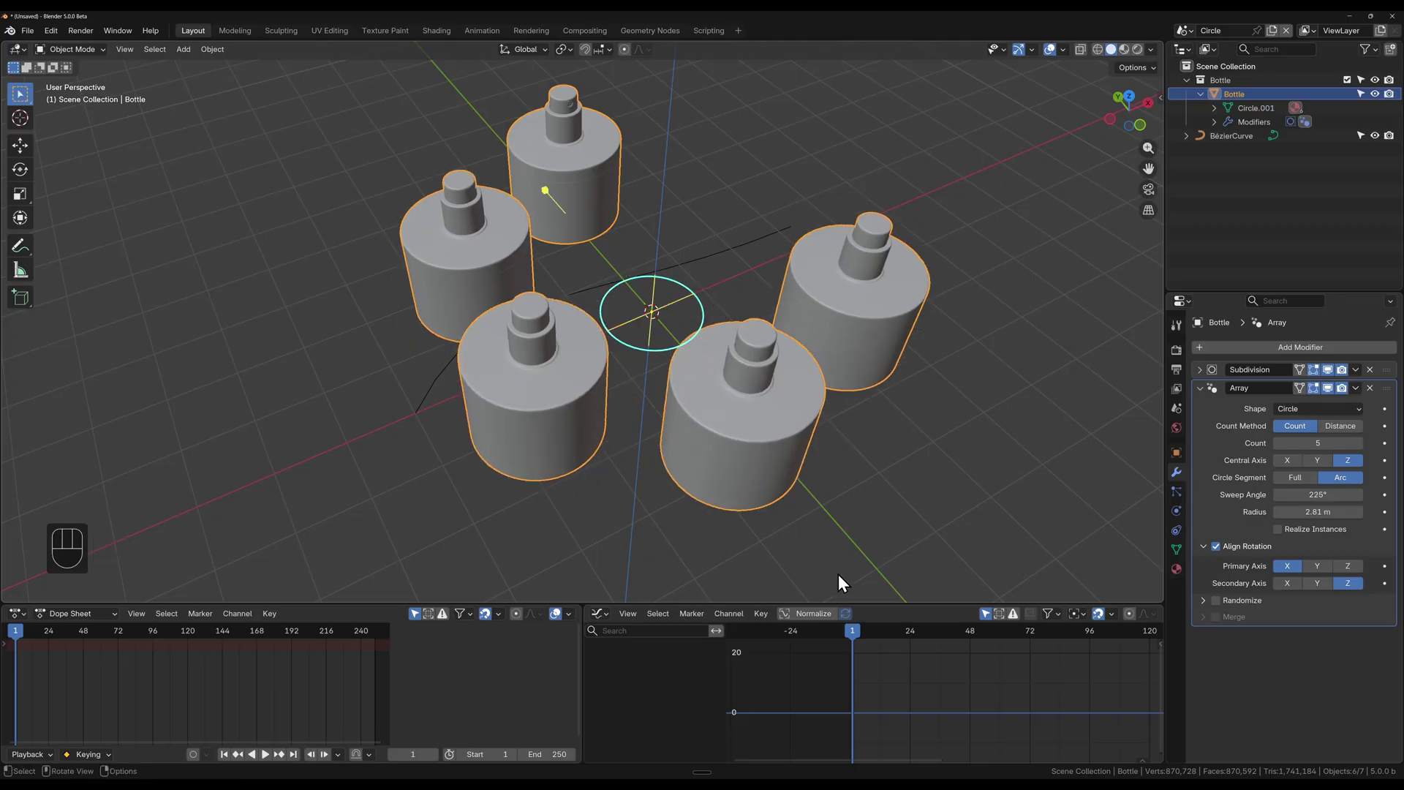
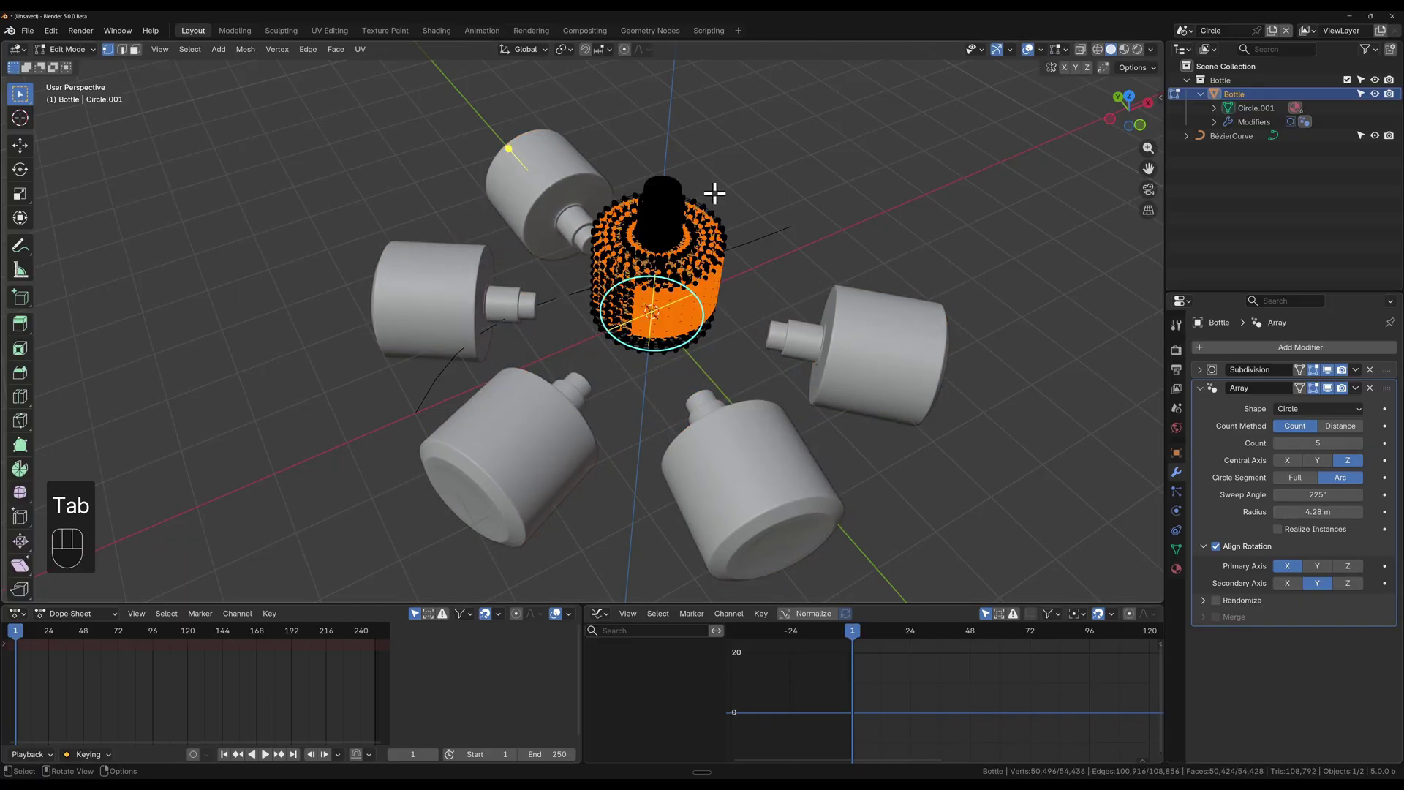
# Step: Toggle into Edit Mode on the bottle to select its geometry
pyautogui.press('Tab')
pyautogui.press('Tab')
pyautogui.press('Tab')
# Step: Switch the bottle's Array shape to Curve with BézierCurve as the curve object
pyautogui.press('Tab')
pyautogui.press('a')
pyautogui.press('Tab')
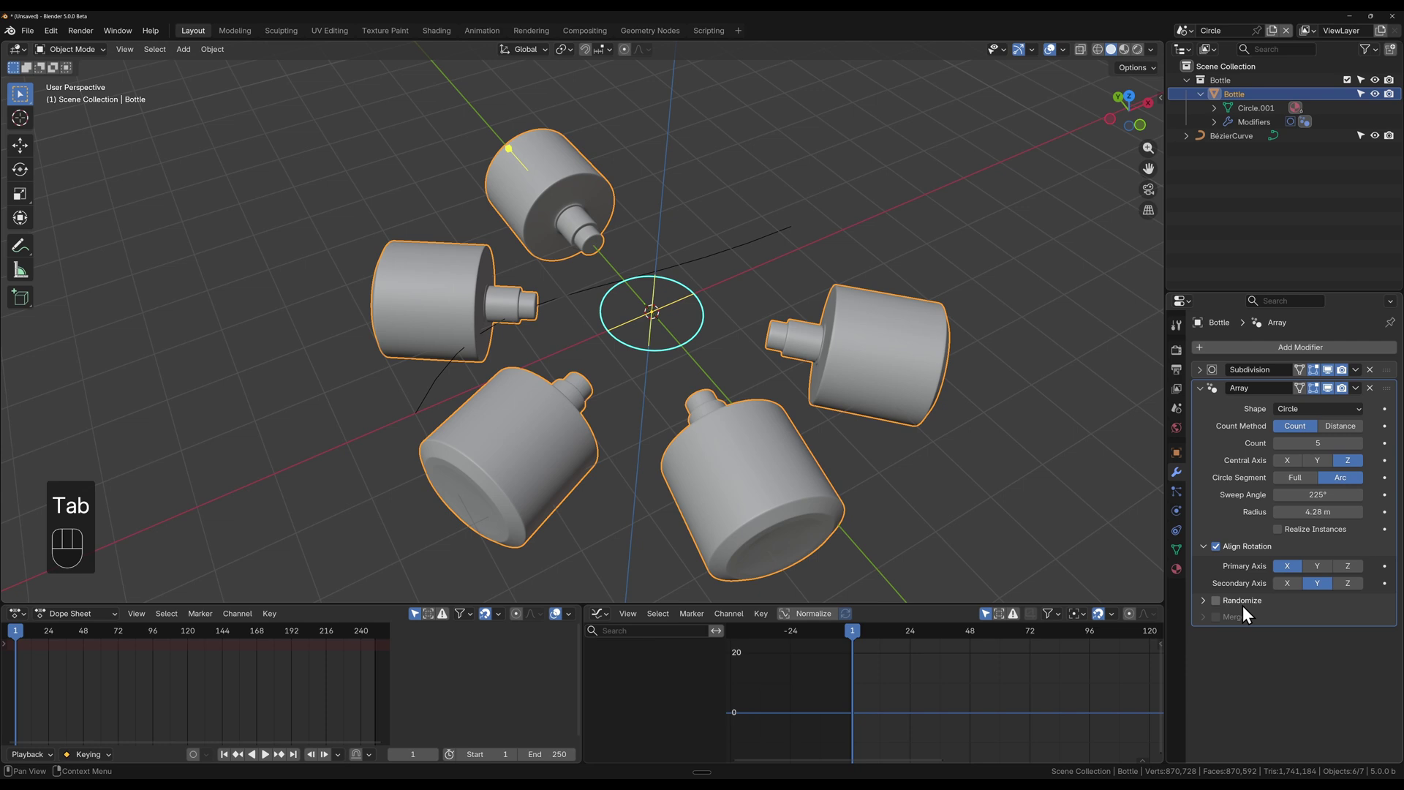
pyautogui.click(1206, 393)
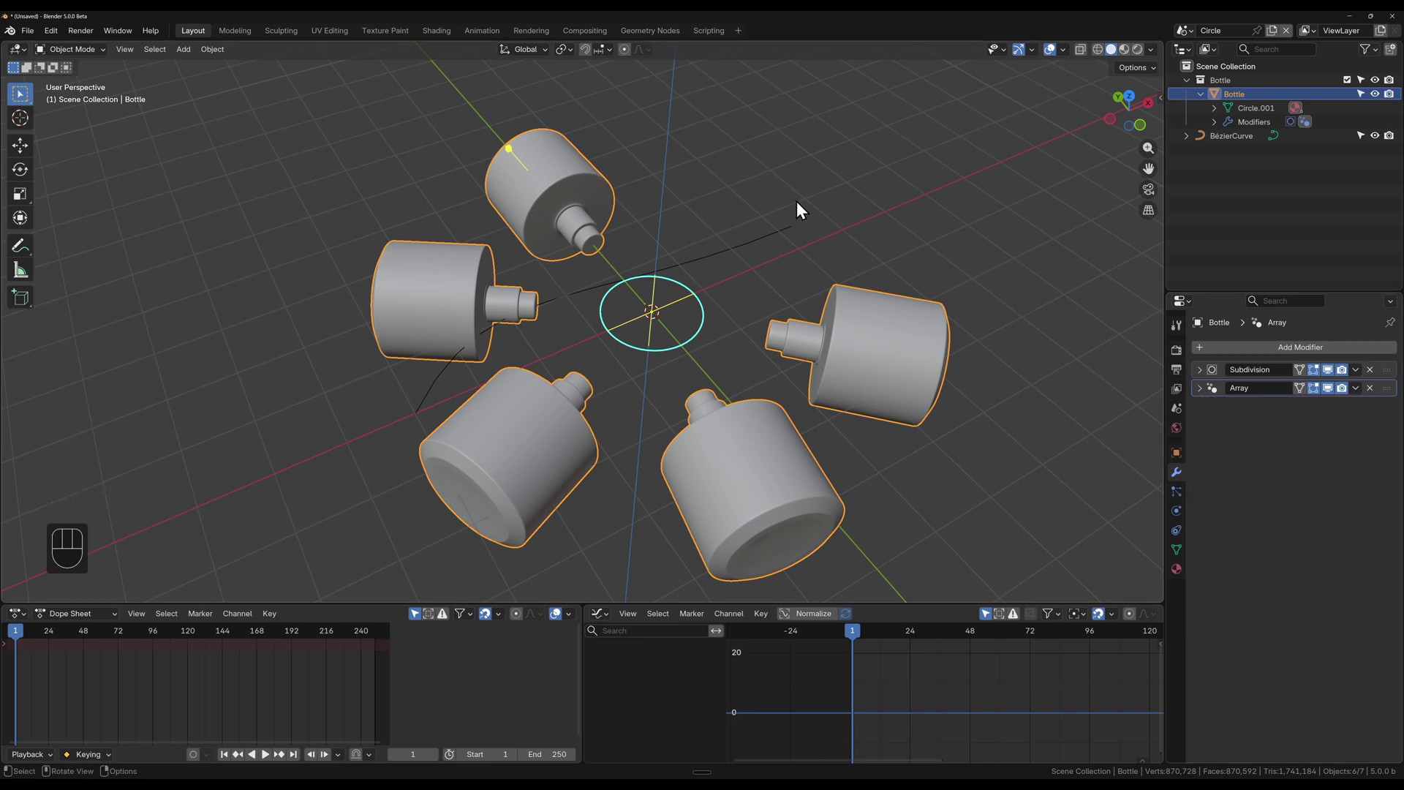
pyautogui.click(1239, 138)
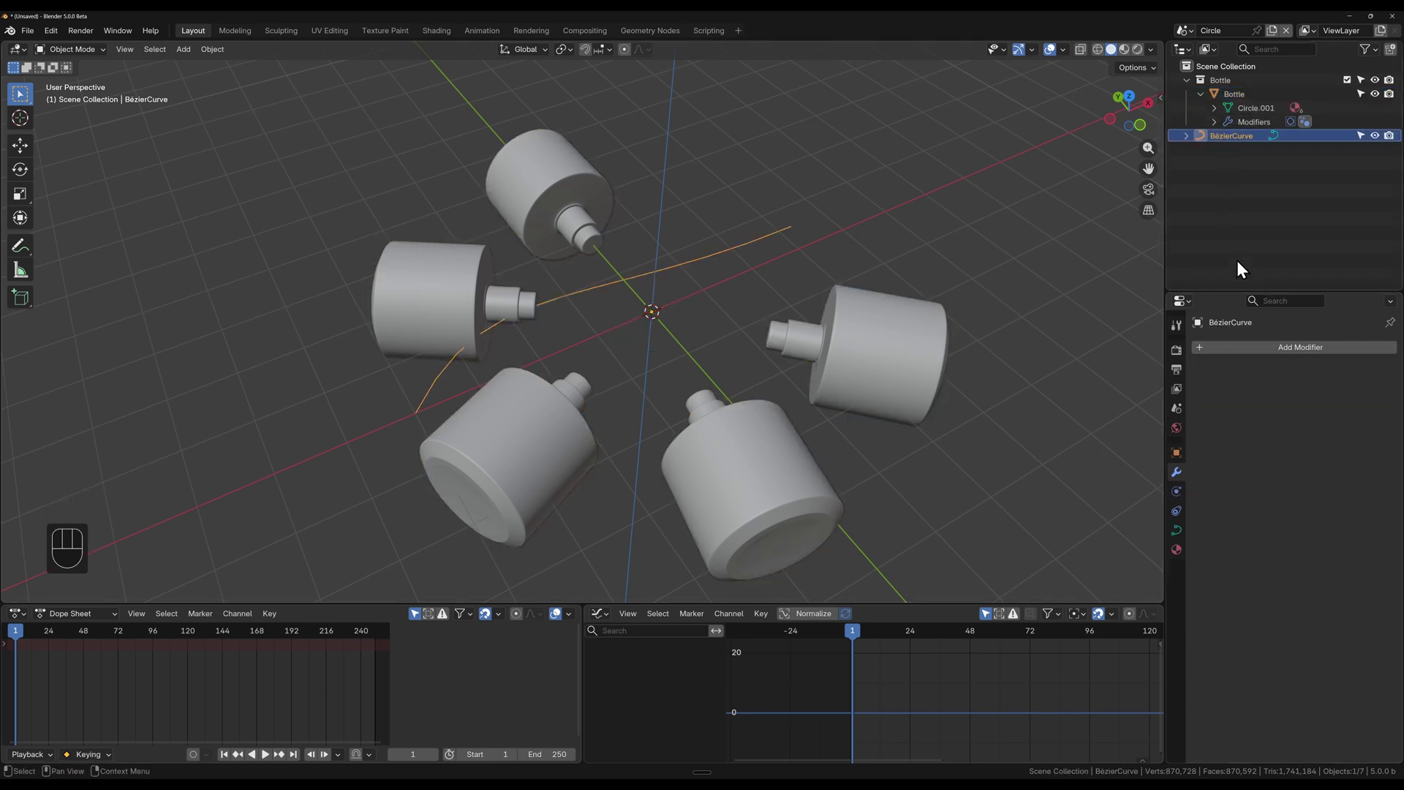
pyautogui.click(1230, 98)
pyautogui.click(1207, 395)
pyautogui.moveTo(1342, 419); pyautogui.dragTo(1297, 413)
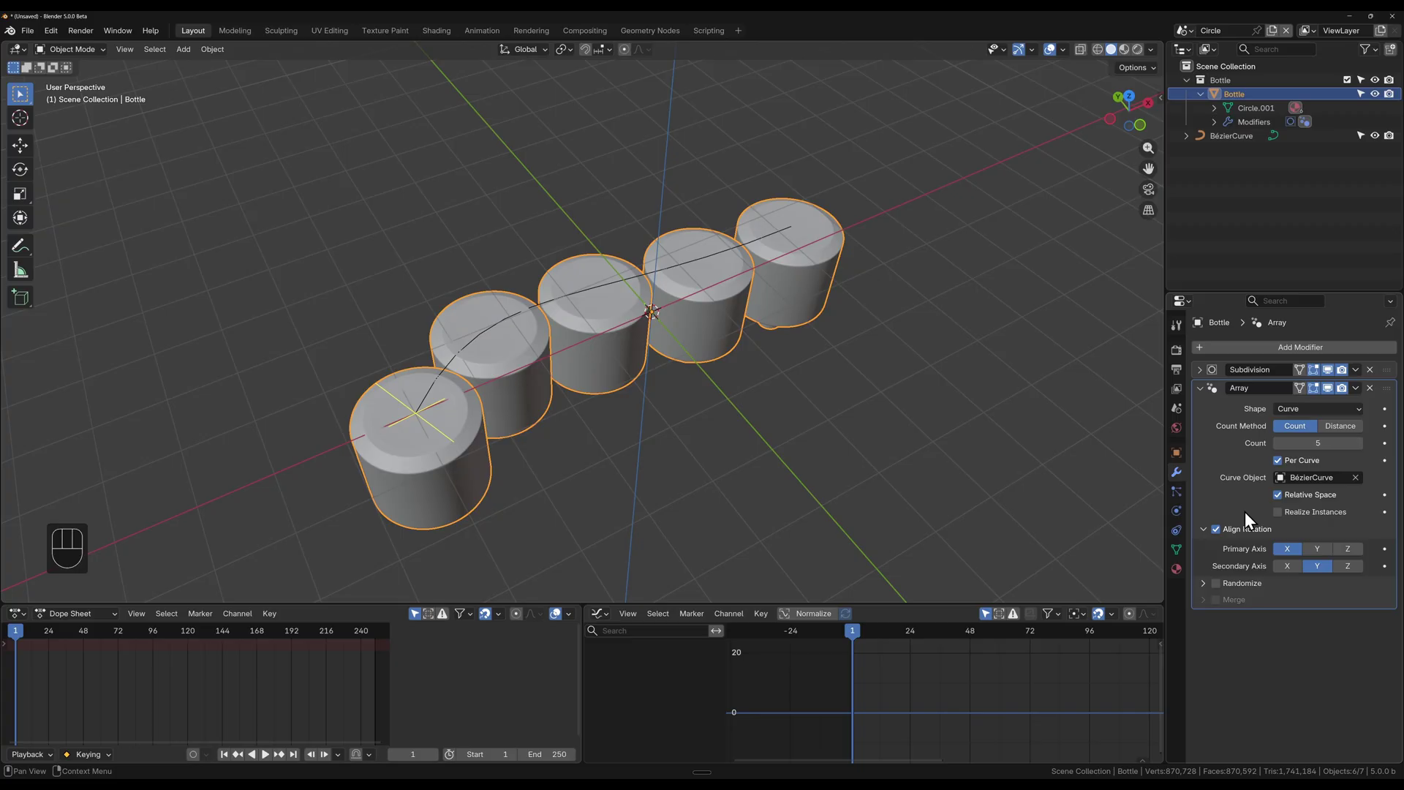
# Step: Set Secondary Axis Z and Count Method Distance at 2 m so the bottles lie on their sides
pyautogui.moveTo(1314, 604); pyautogui.dragTo(1135, 499)
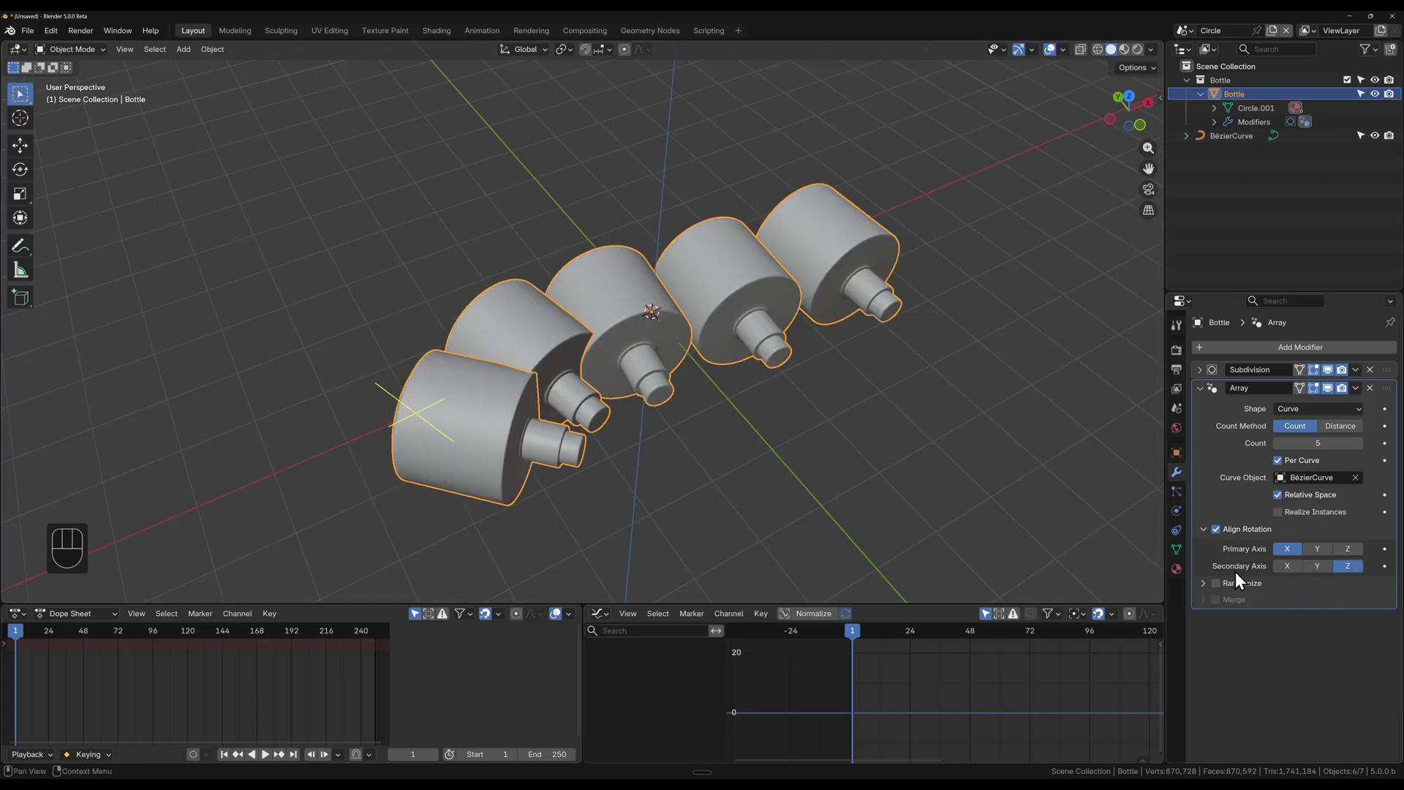
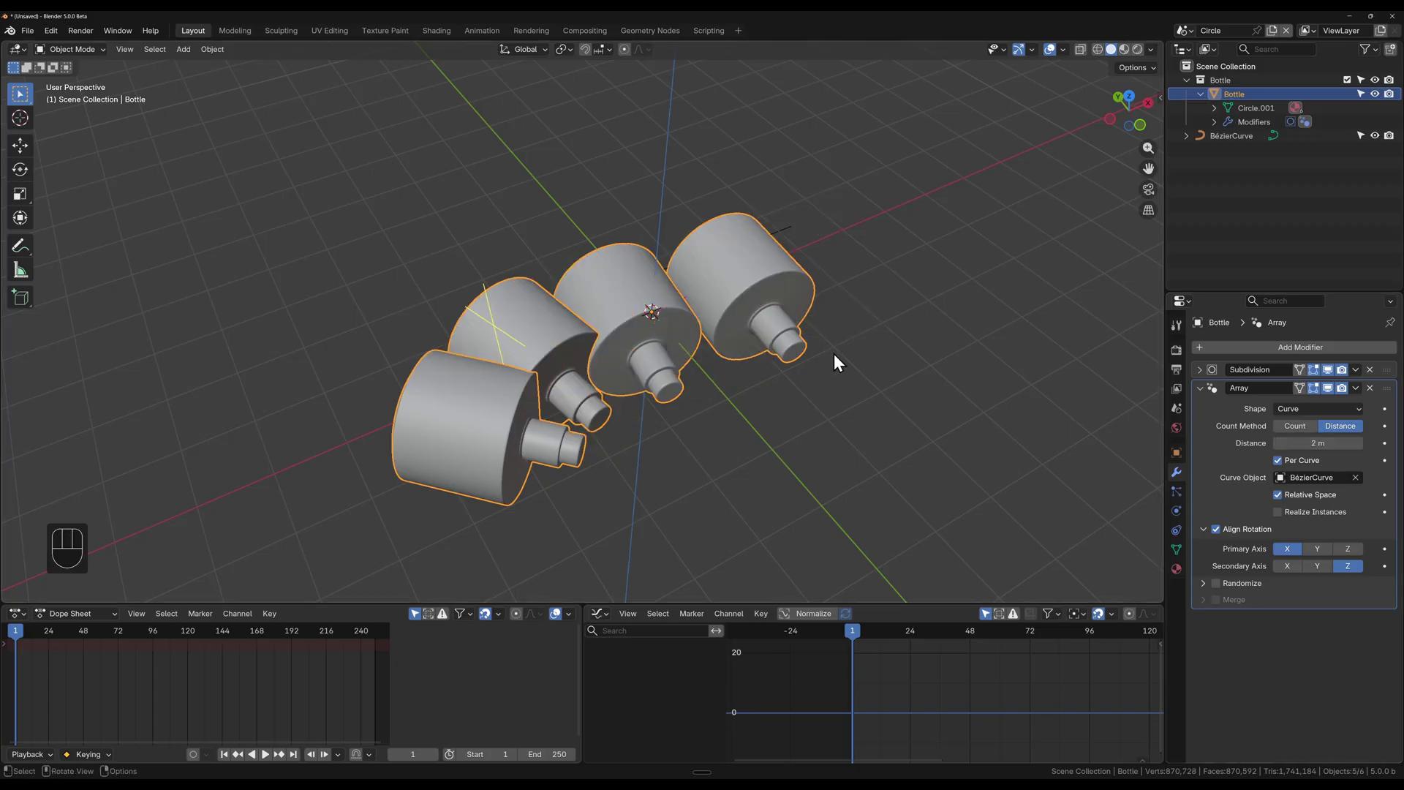
pyautogui.moveTo(768, 397); pyautogui.dragTo(738, 385)
pyautogui.moveTo(720, 381); pyautogui.dragTo(701, 377)
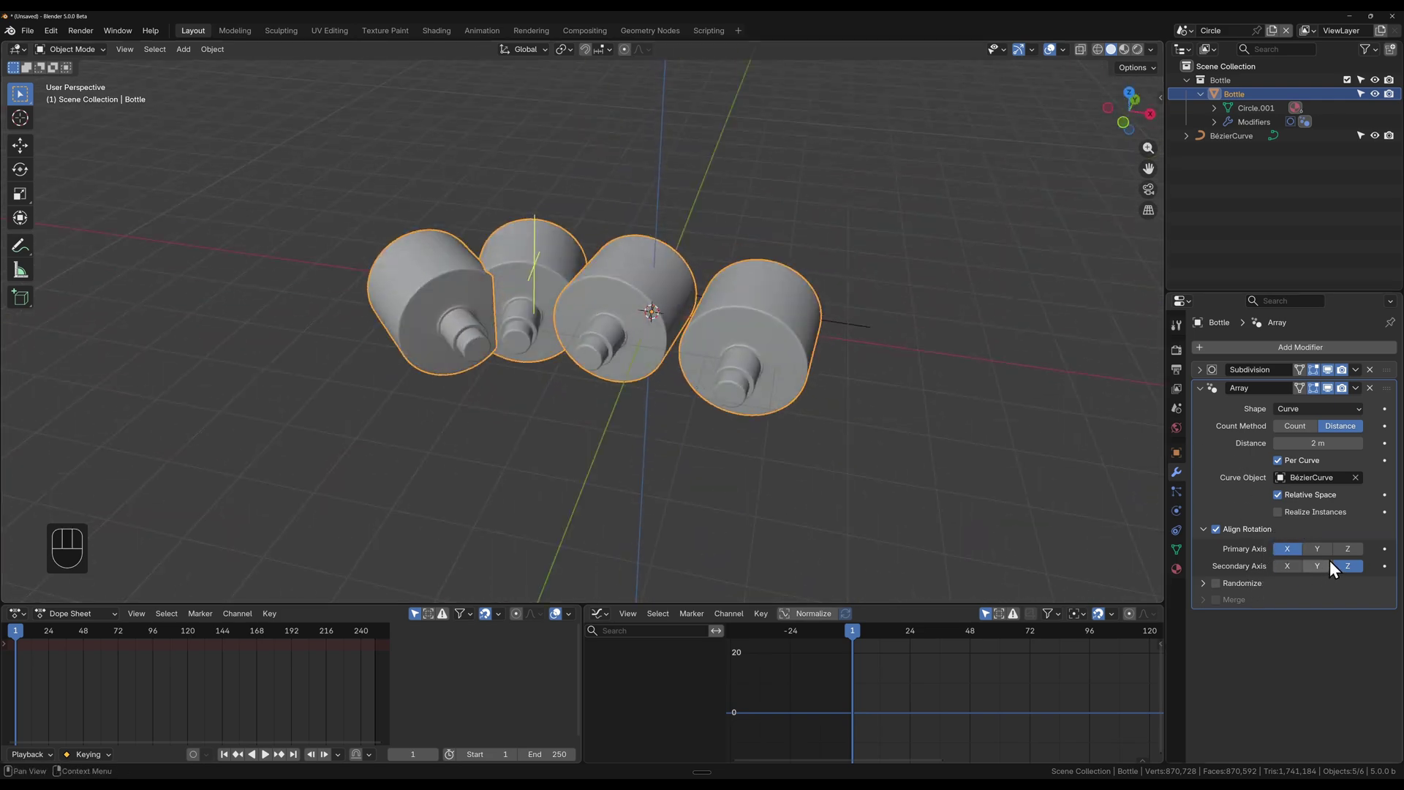
pyautogui.click(1289, 559)
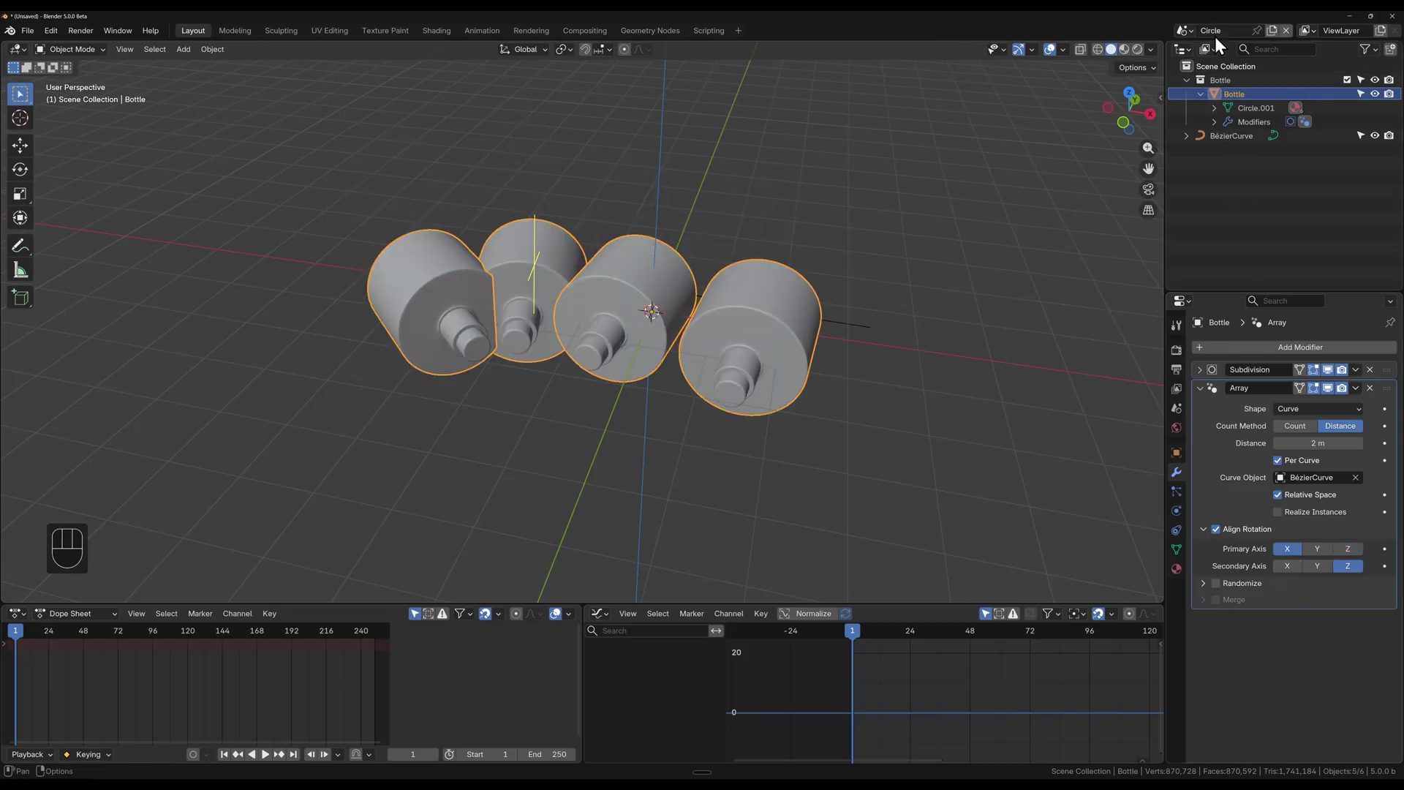
pyautogui.click(1190, 34)
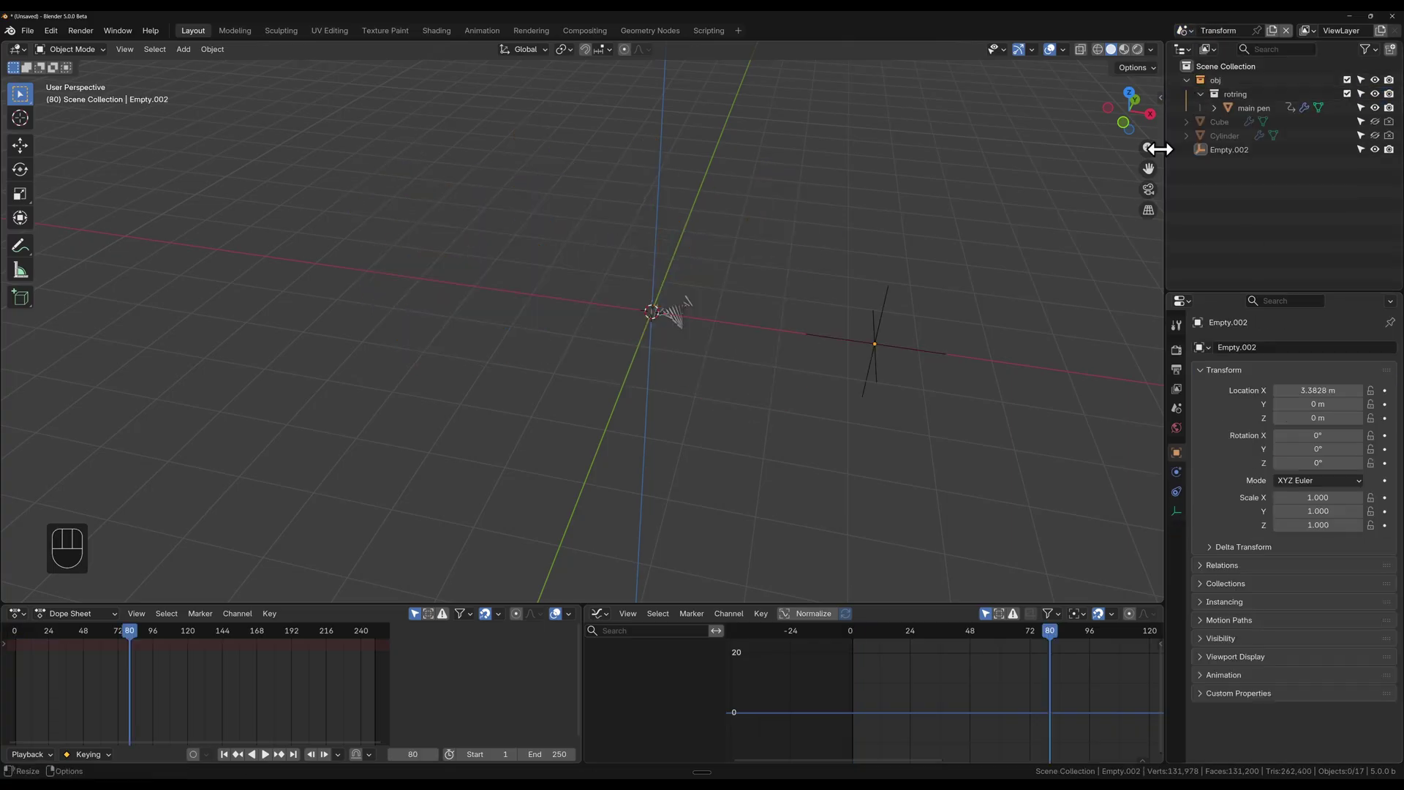
pyautogui.moveTo(759, 343); pyautogui.dragTo(791, 340)
pyautogui.moveTo(783, 343); pyautogui.dragTo(691, 379)
pyautogui.click(727, 341)
pyautogui.moveTo(789, 382); pyautogui.dragTo(794, 344)
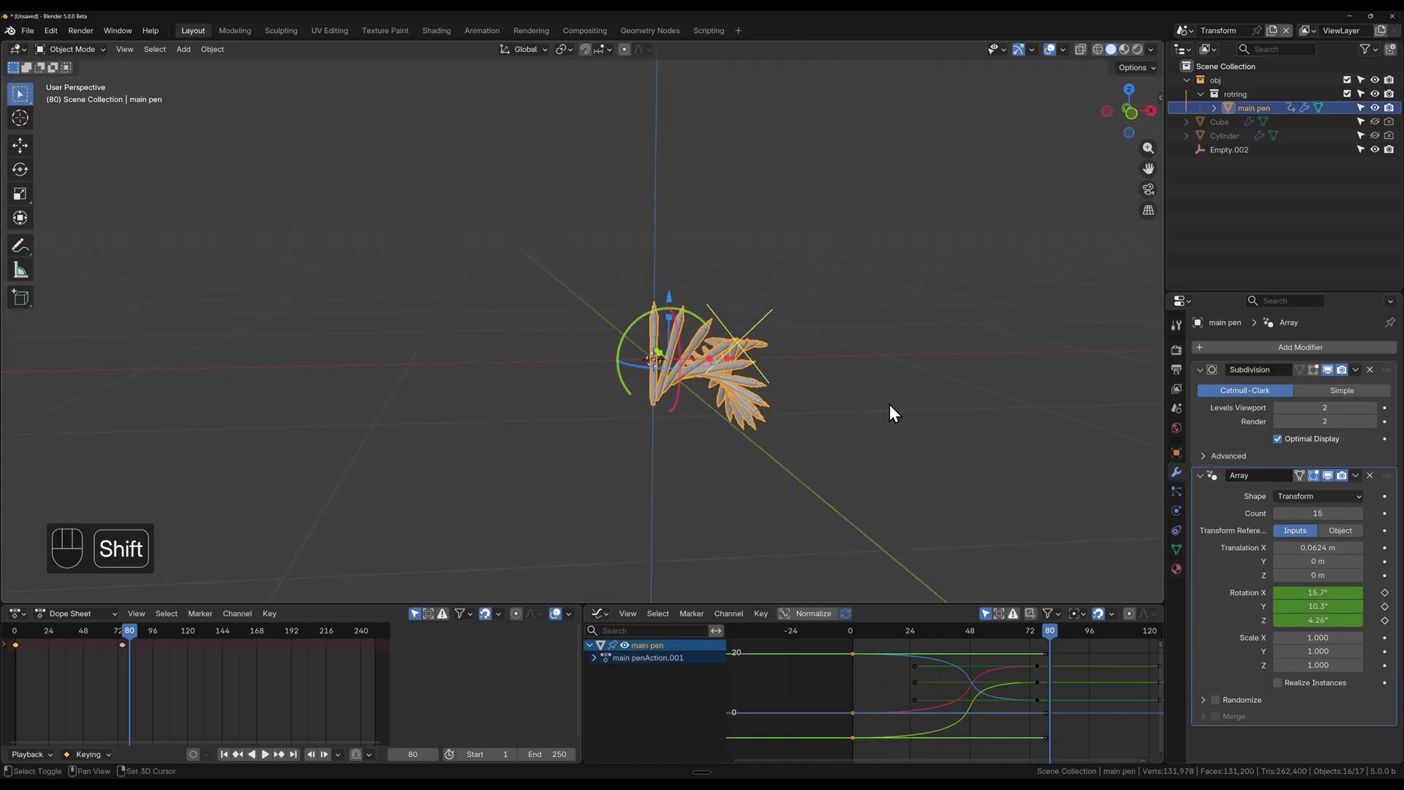
pyautogui.moveTo(1345, 535); pyautogui.dragTo(1316, 593)
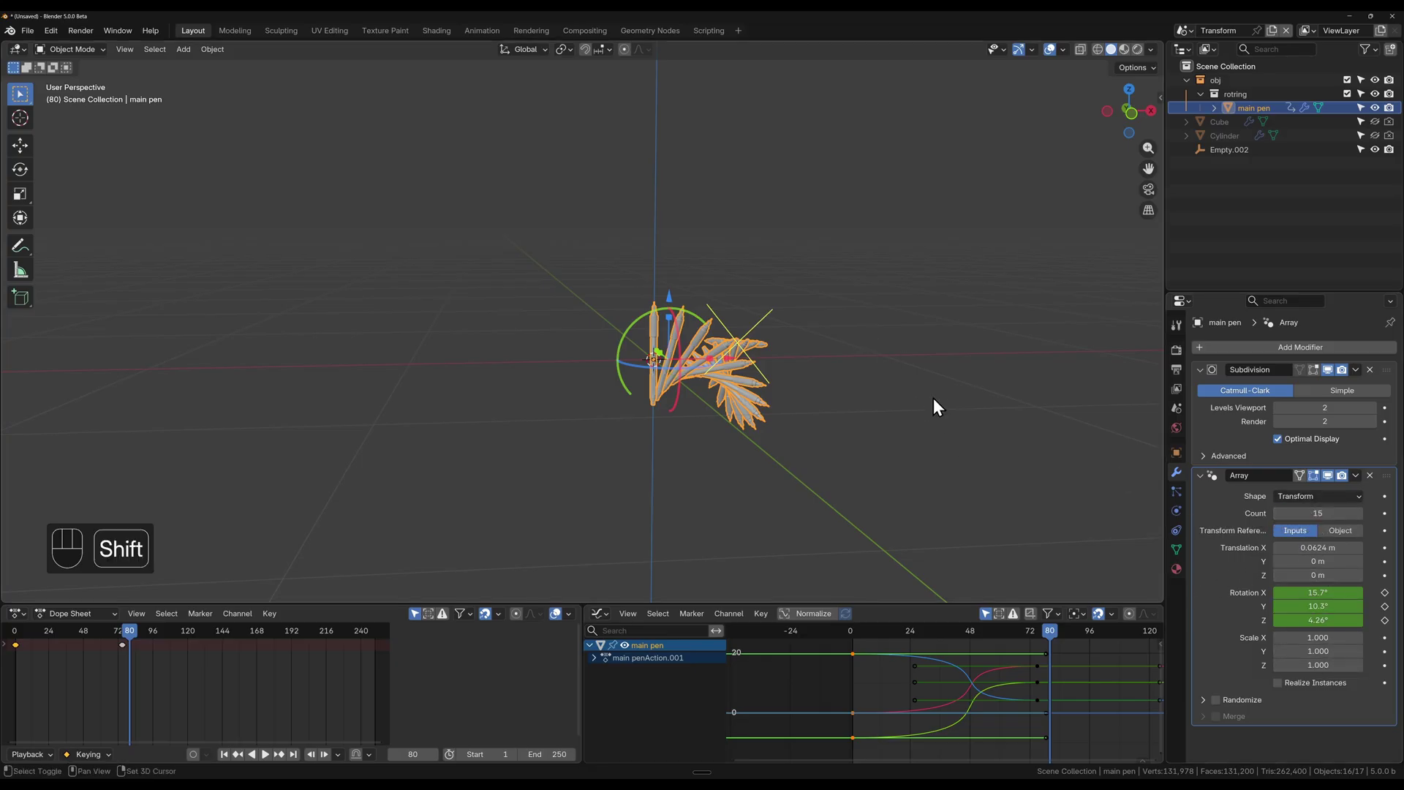
pyautogui.moveTo(897, 398); pyautogui.dragTo(834, 411)
pyautogui.moveTo(1321, 501); pyautogui.dragTo(1313, 542)
pyautogui.moveTo(754, 421); pyautogui.dragTo(731, 466)
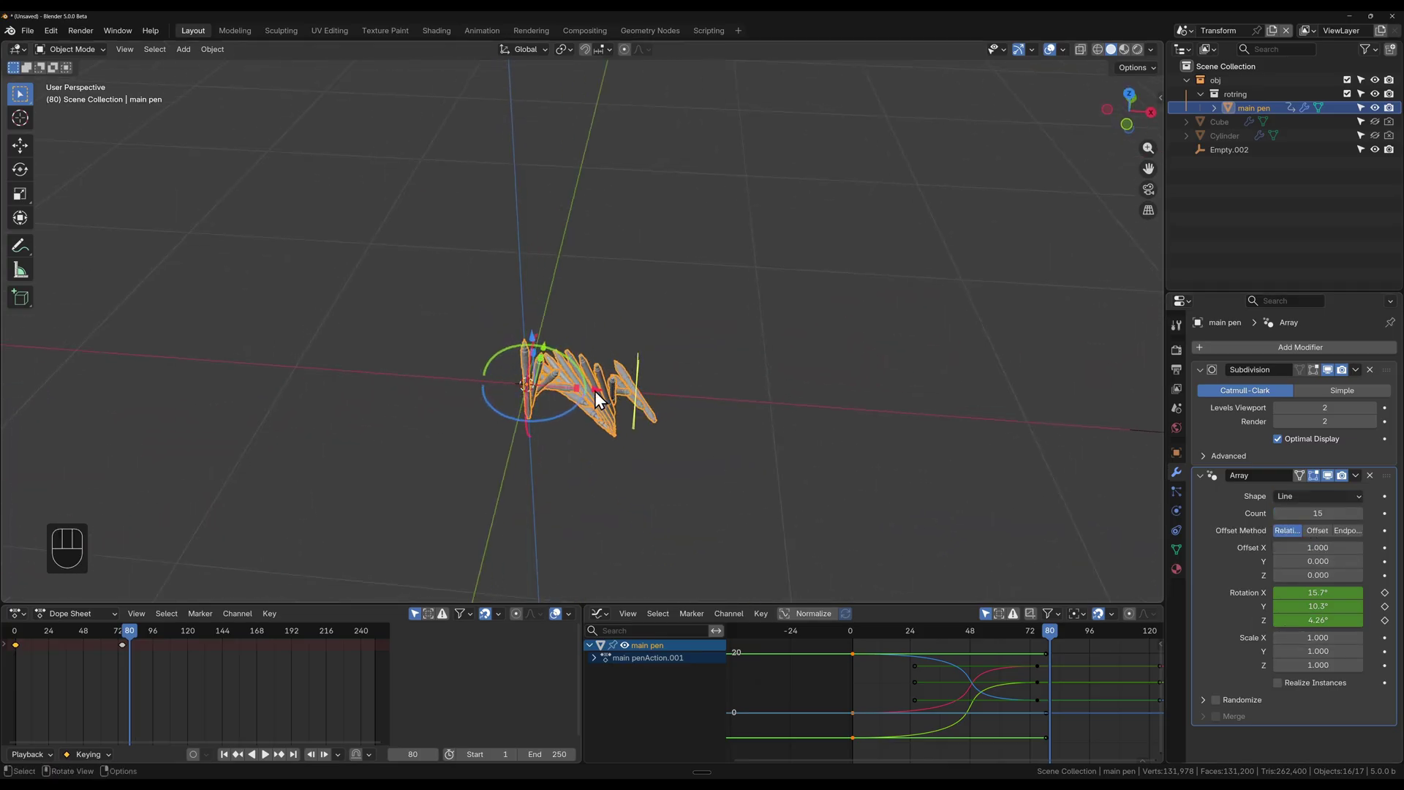
pyautogui.moveTo(603, 325); pyautogui.dragTo(556, 329)
pyautogui.moveTo(587, 361); pyautogui.dragTo(782, 455)
pyautogui.moveTo(1308, 500); pyautogui.dragTo(1297, 547)
pyautogui.moveTo(747, 434); pyautogui.dragTo(862, 408)
pyautogui.moveTo(652, 413); pyautogui.dragTo(639, 390)
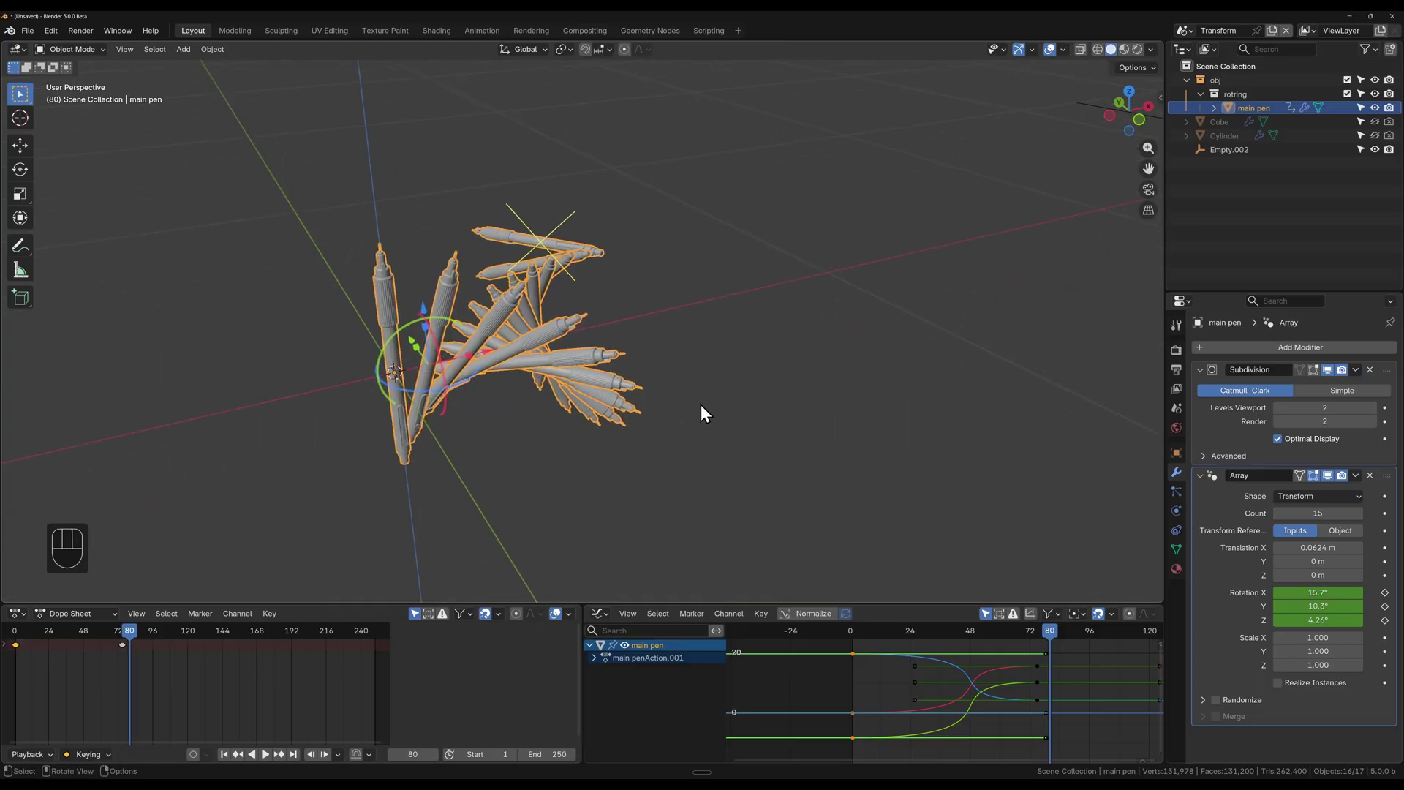
pyautogui.click(1051, 228)
# Step: Slide the empty along X and make the pen array take its transform from Empty.001
pyautogui.press('g')
pyautogui.press('y')
pyautogui.moveTo(802, 380); pyautogui.dragTo(1013, 301)
pyautogui.press('g')
pyautogui.press('x')
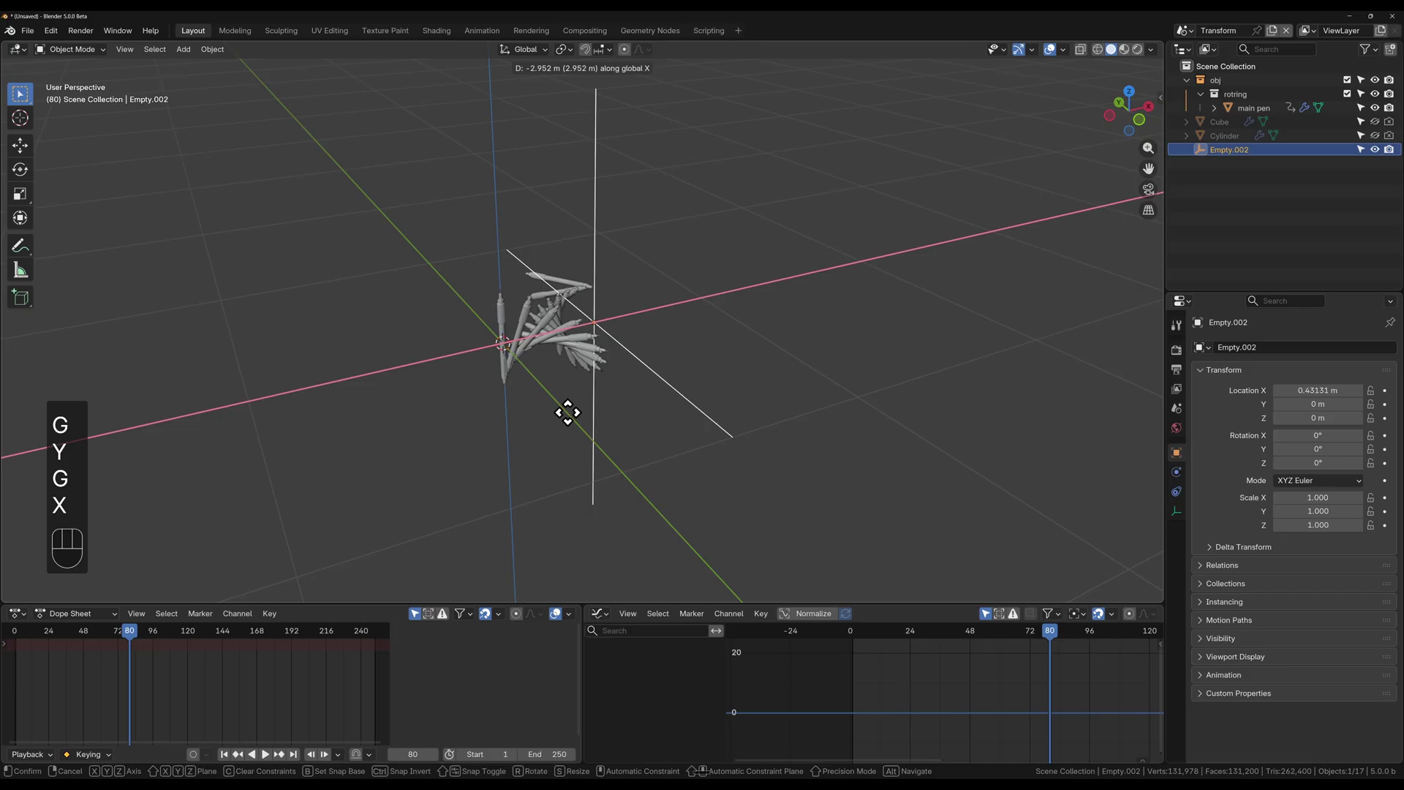
pyautogui.click(496, 434)
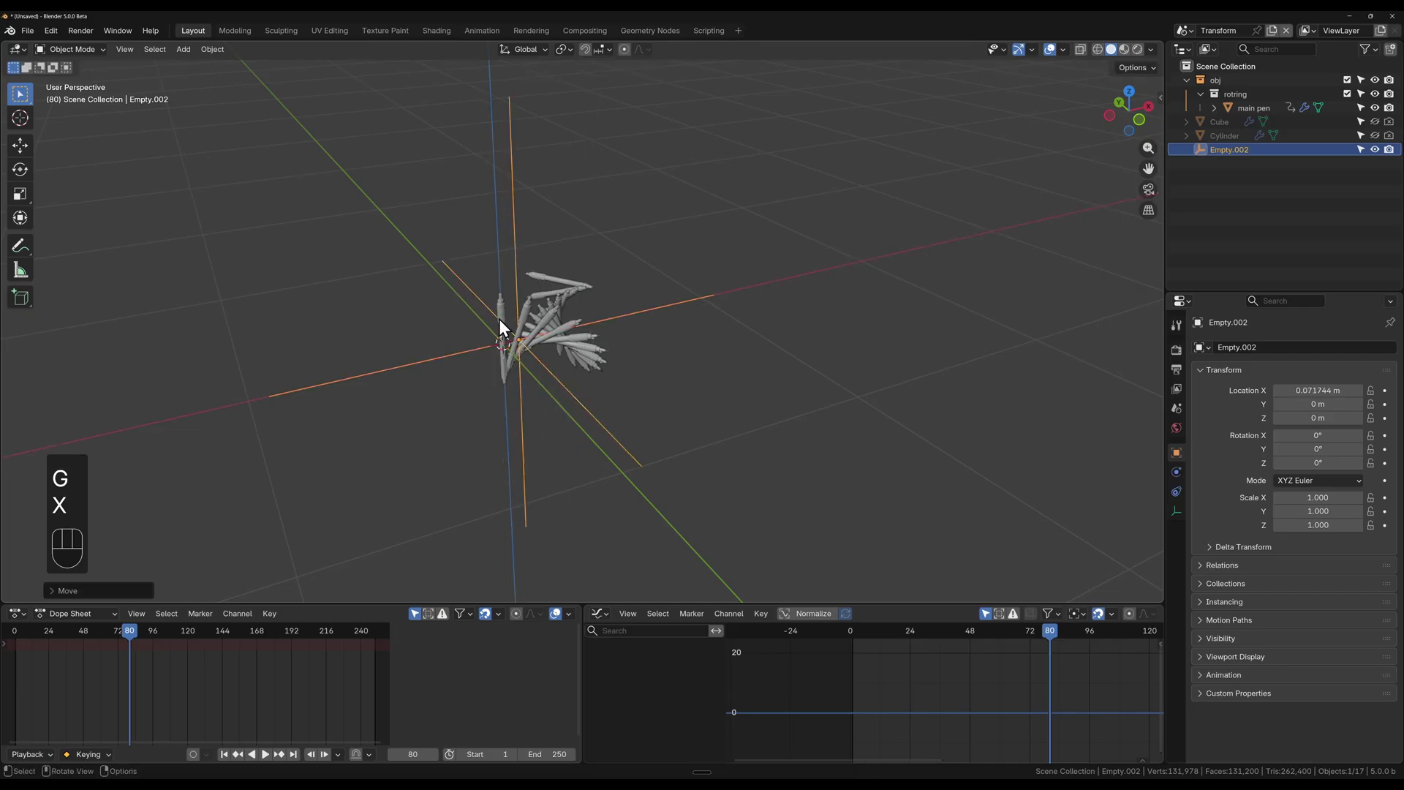
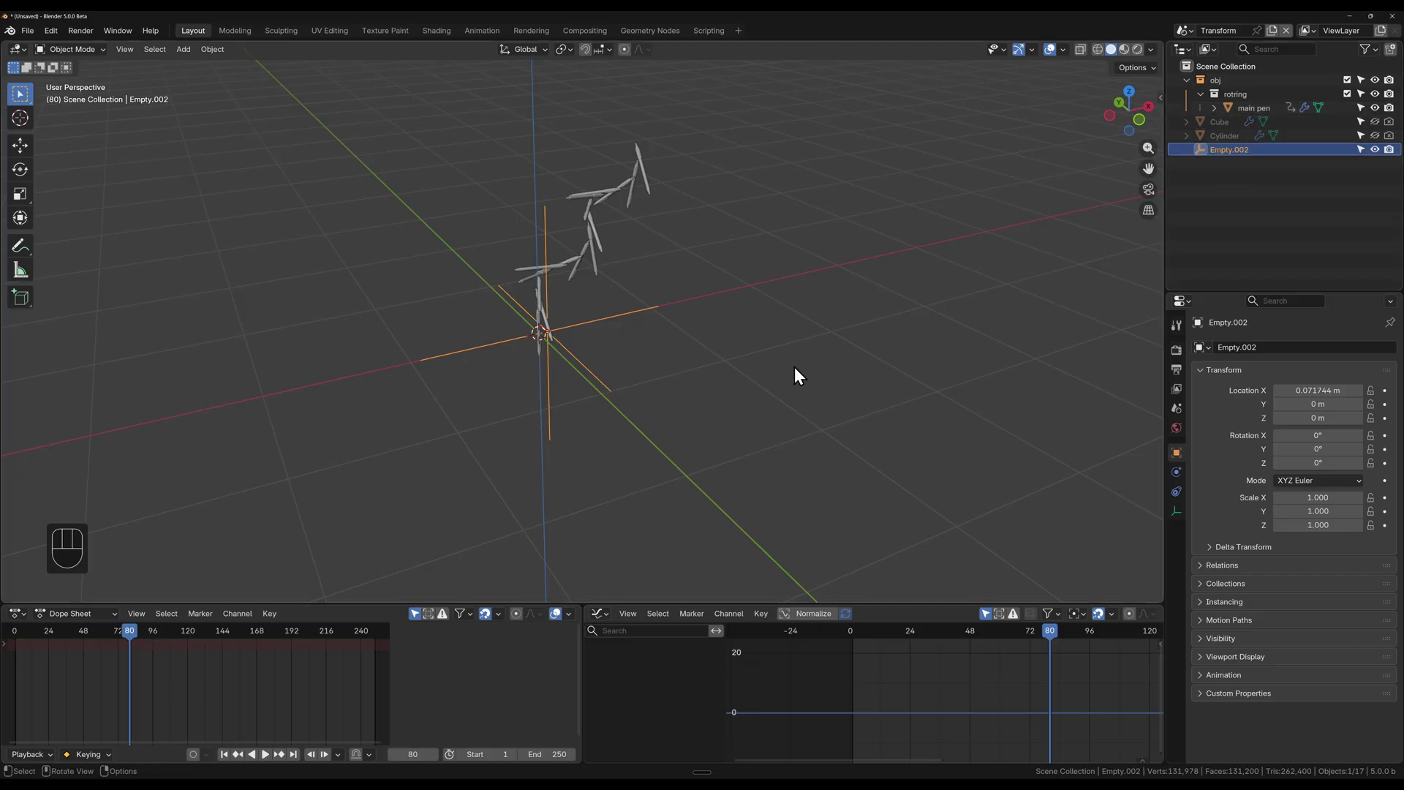
pyautogui.click(1244, 117)
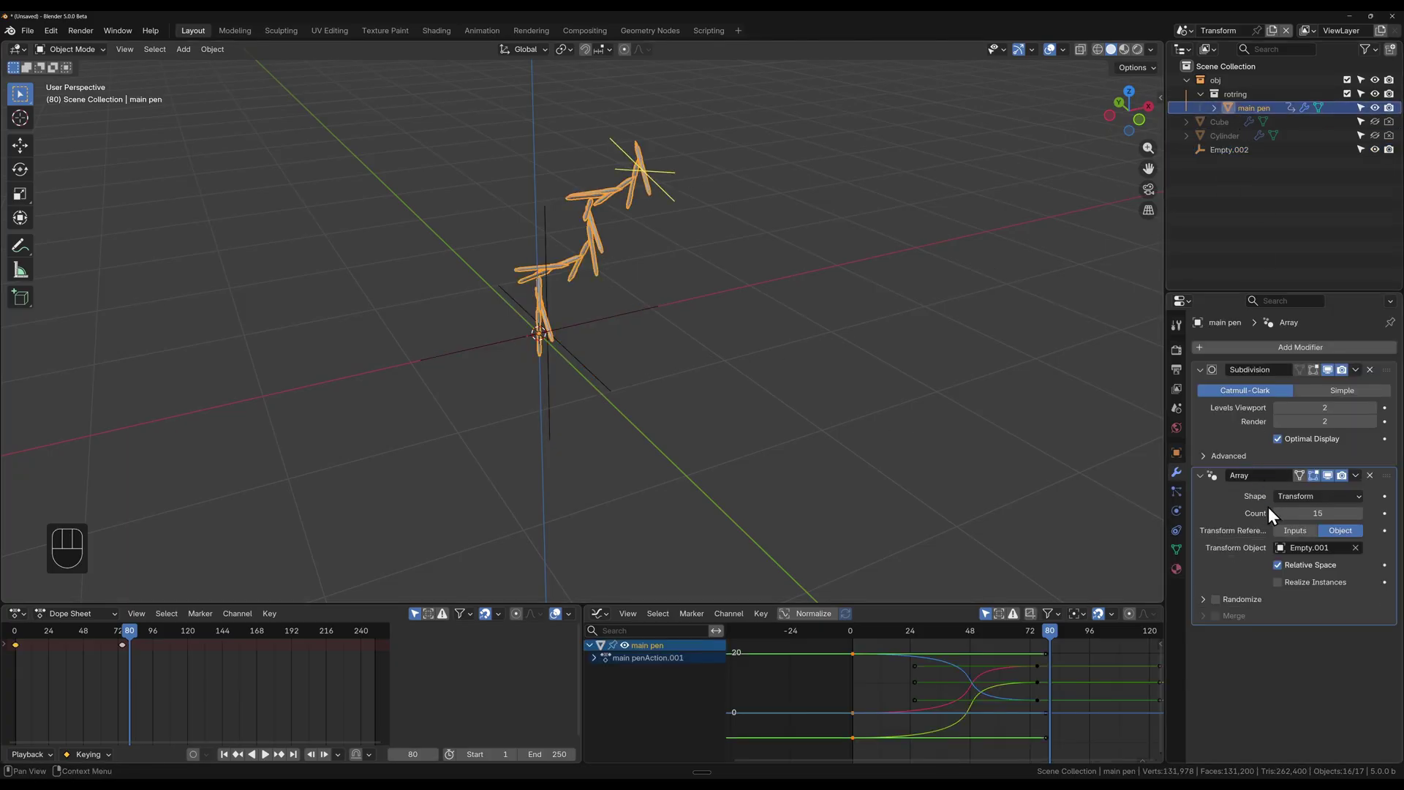
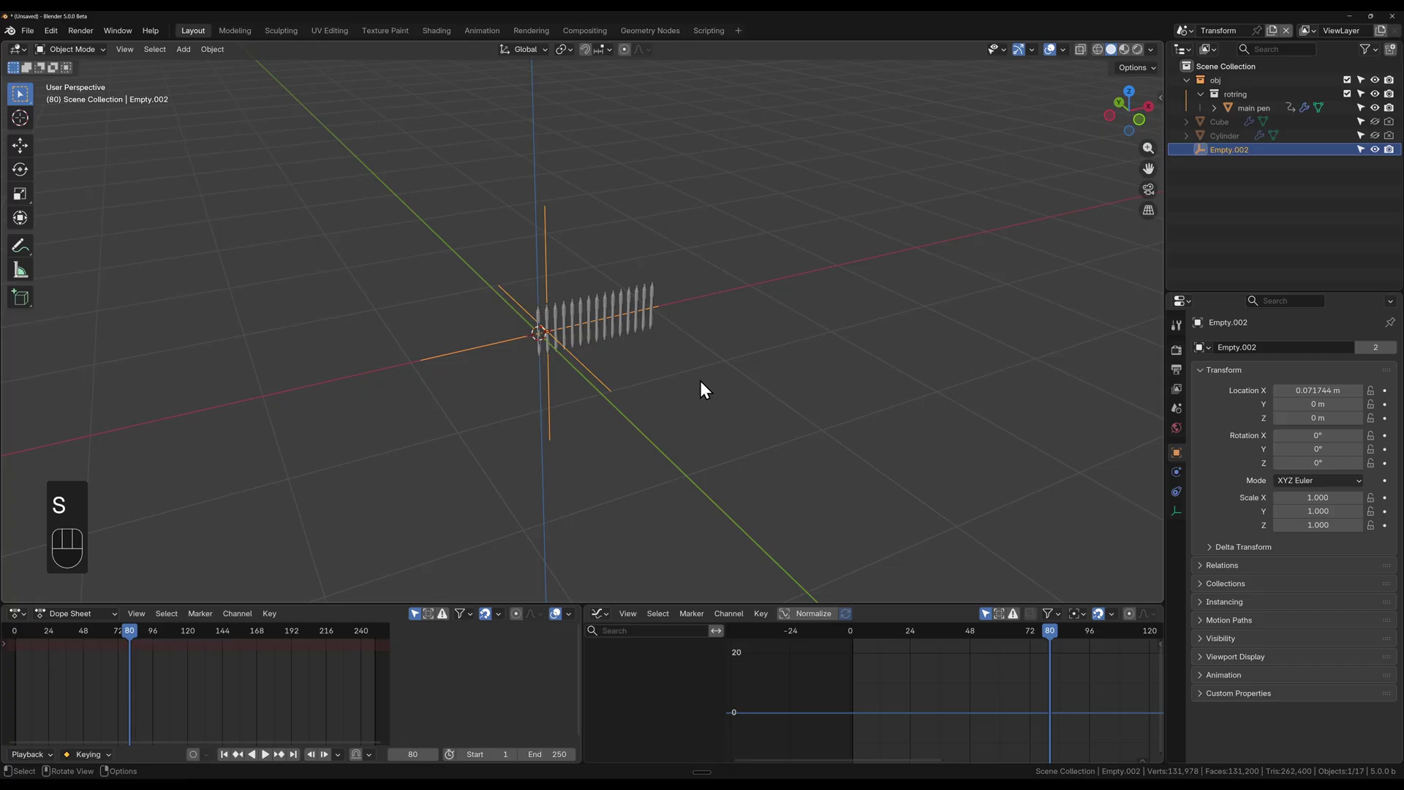
# Step: Nudge the empty's scale and X position to adjust pen spacing, then reset its scale to 1
pyautogui.press('s')
pyautogui.moveTo(712, 453); pyautogui.dragTo(752, 363)
pyautogui.moveTo(703, 393); pyautogui.dragTo(724, 403)
pyautogui.press('s')
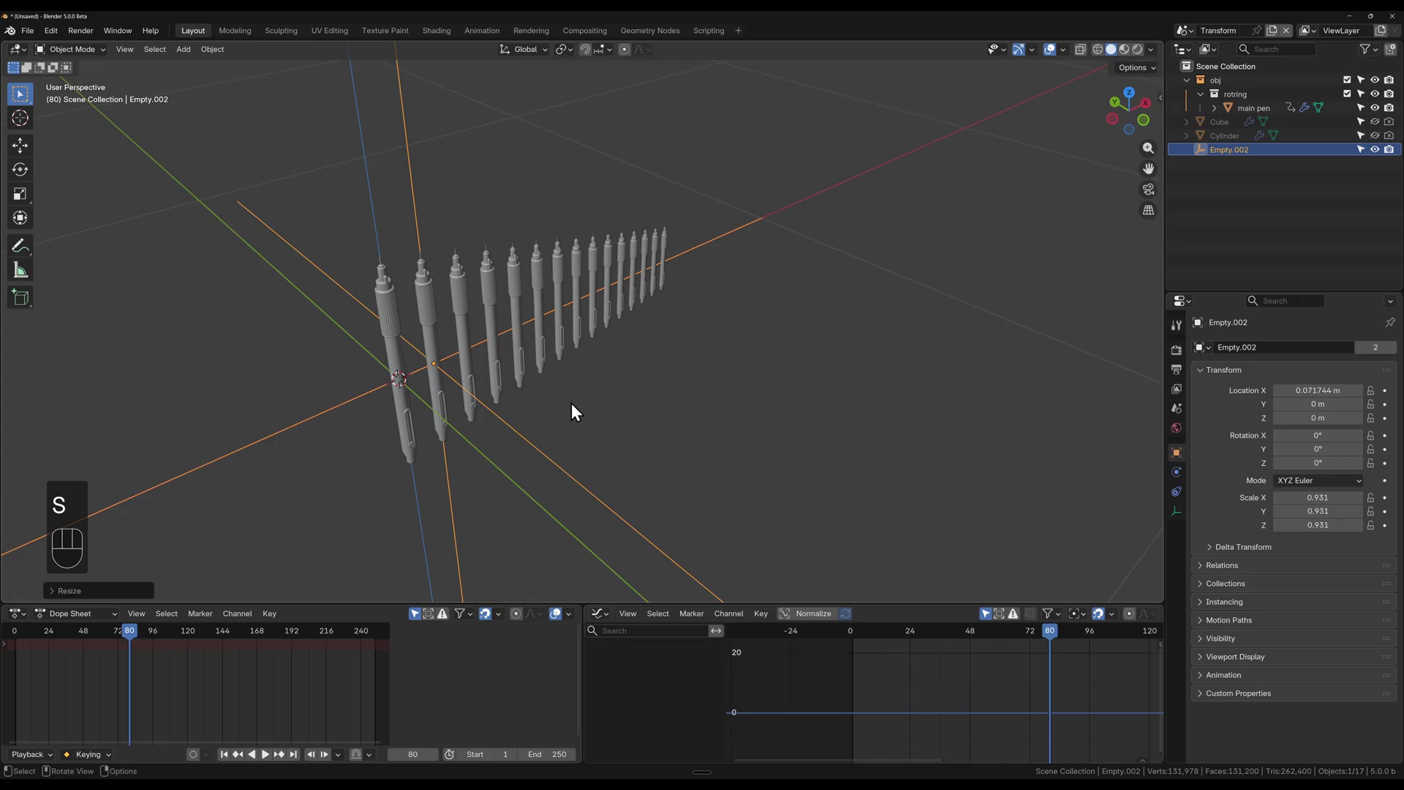
pyautogui.press('g')
pyautogui.press('y')
pyautogui.press('g')
pyautogui.press('x')
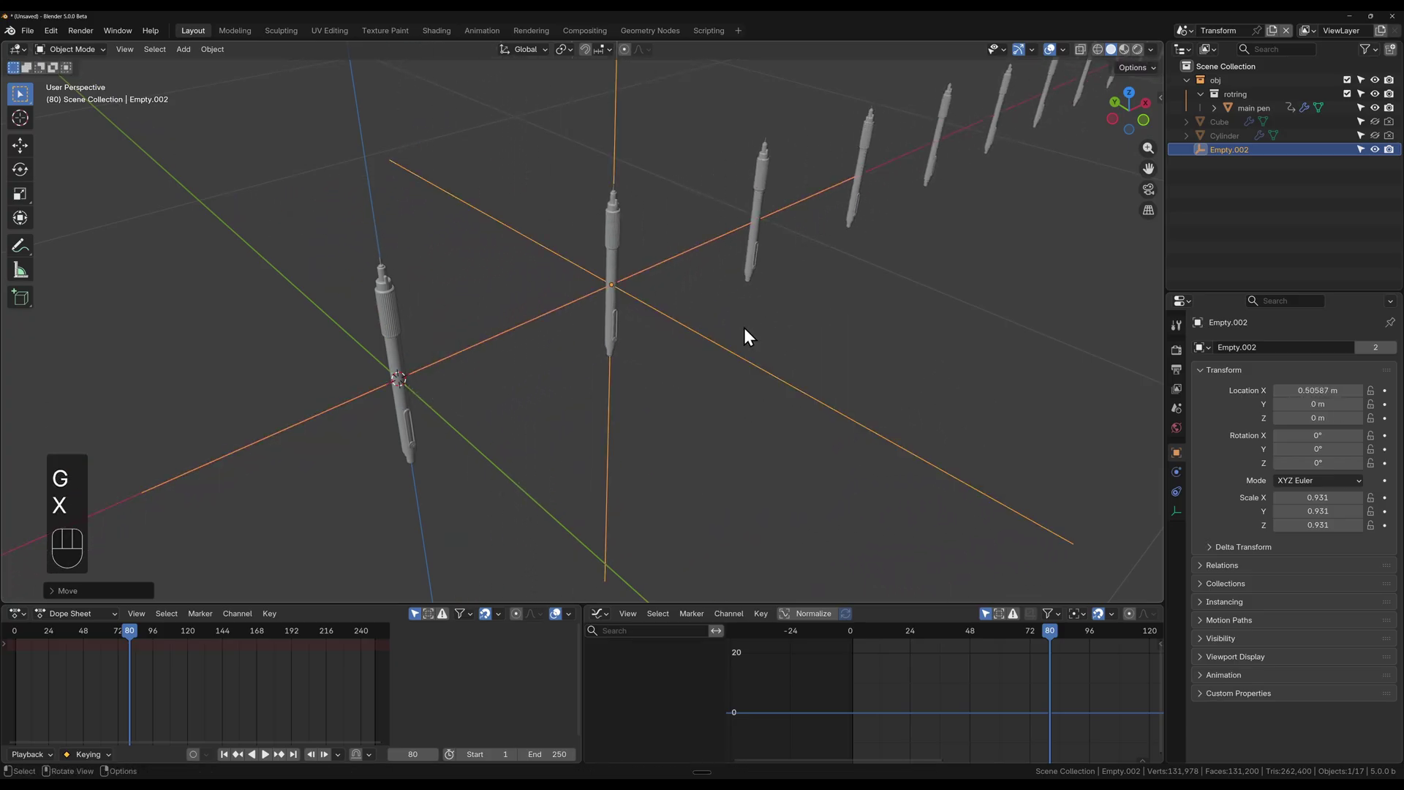
pyautogui.press('alt+s')
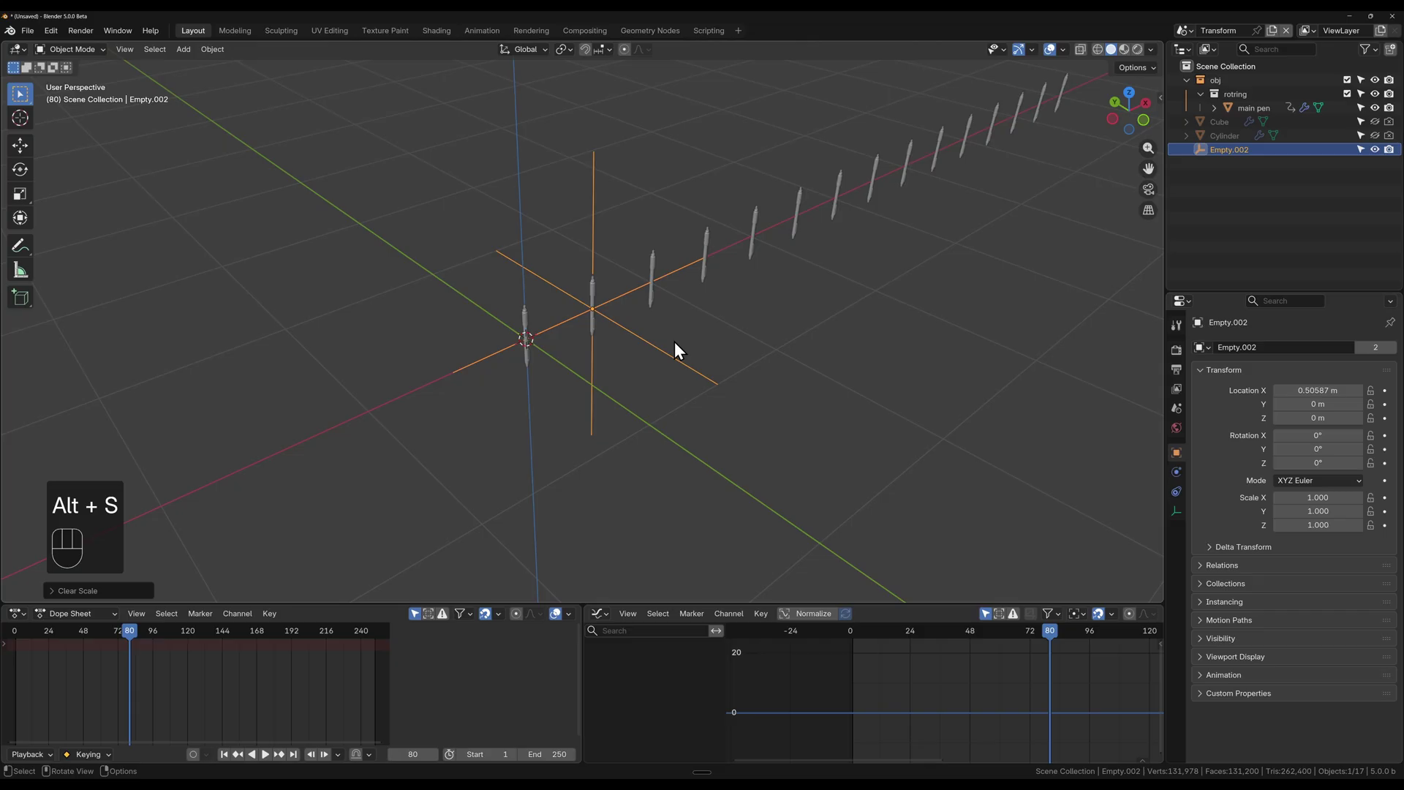
# Step: Rotate the empty about Z to roughly 24°, cancelling an unwanted sideways move
pyautogui.press('r')
pyautogui.press('z')
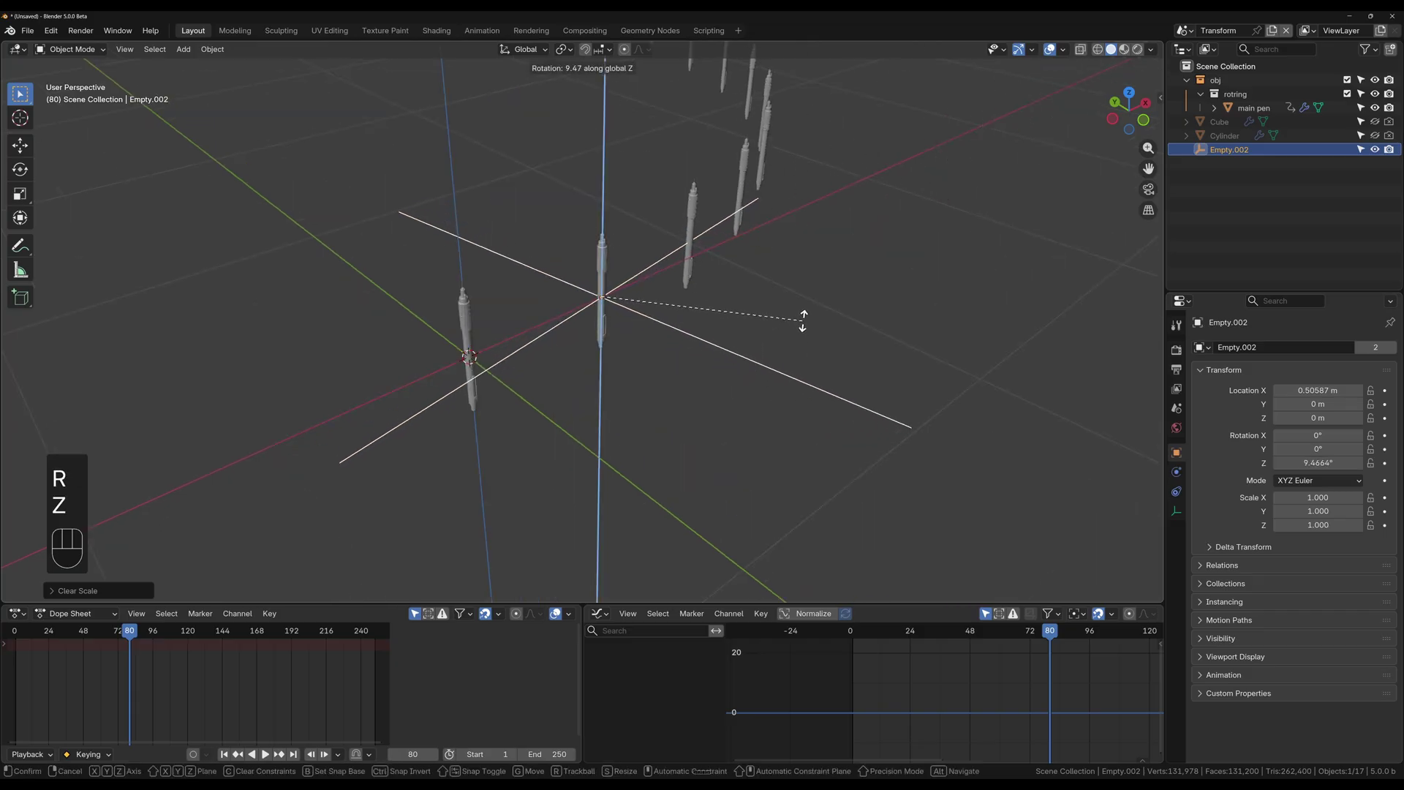
pyautogui.moveTo(789, 292); pyautogui.dragTo(768, 310)
pyautogui.press('r')
pyautogui.press('z')
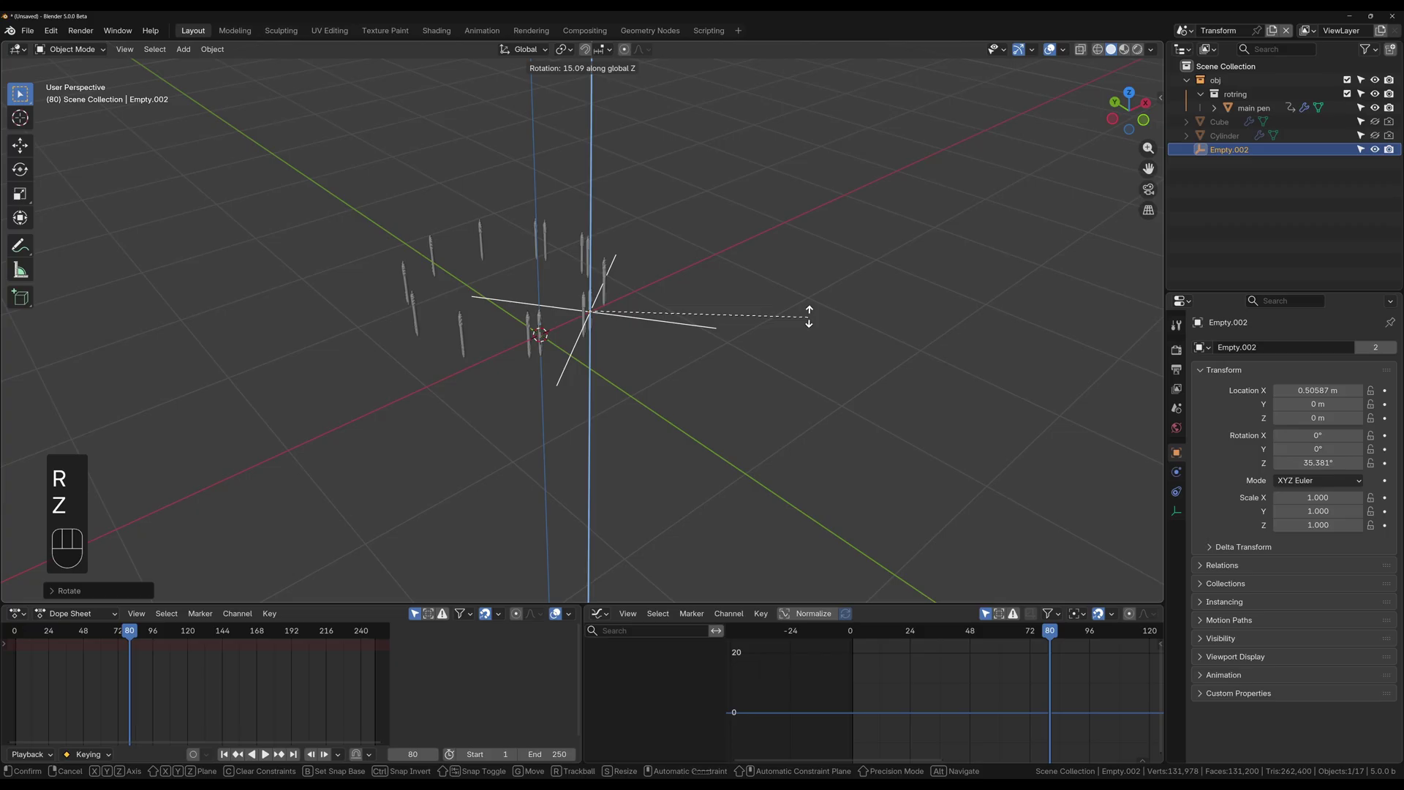
pyautogui.press('g')
pyautogui.press('y')
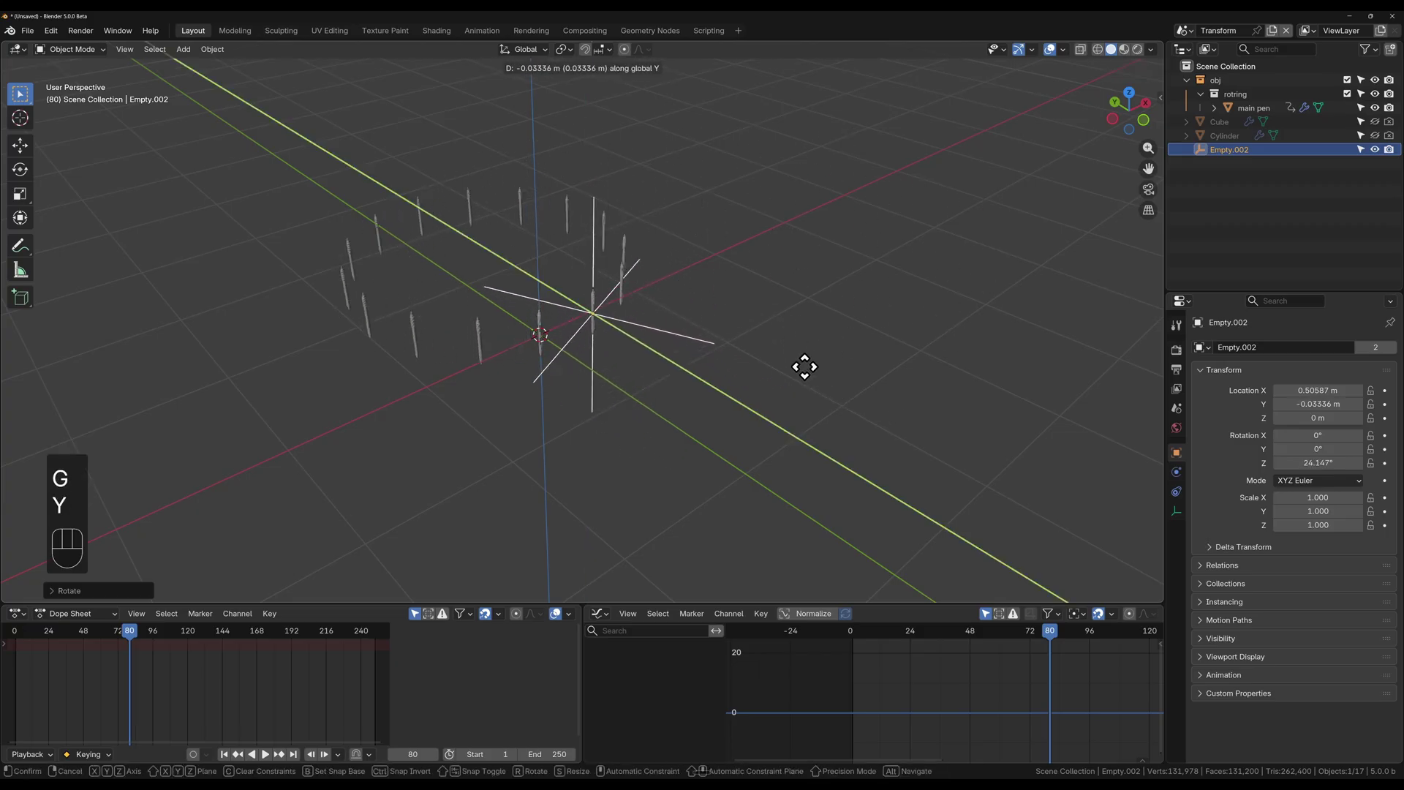
pyautogui.press('t')
pyautogui.click(673, 348)
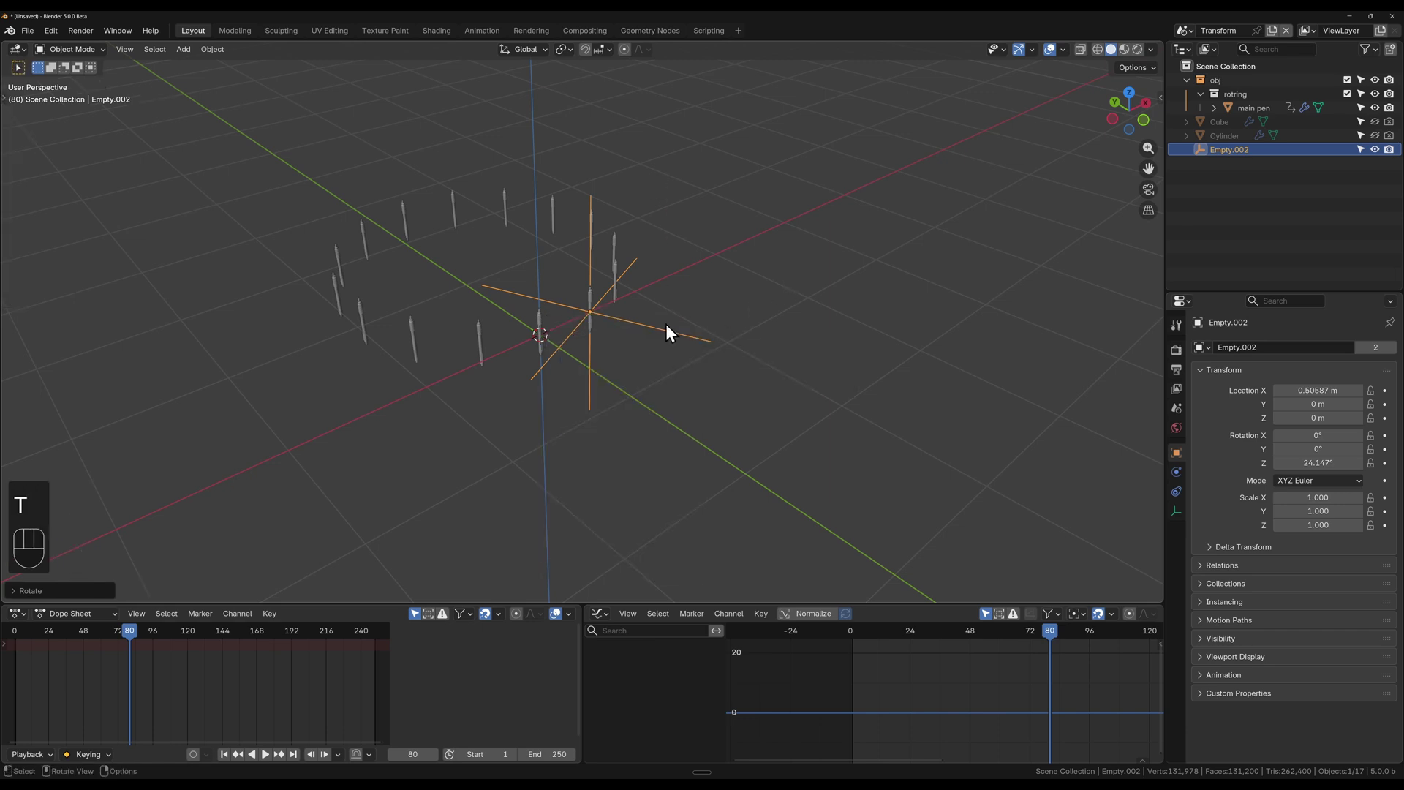
# Step: Tilt the empty about its local X axis to about −105°, cancelling extra rotations
pyautogui.press('r')
pyautogui.press('x')
pyautogui.press('x')
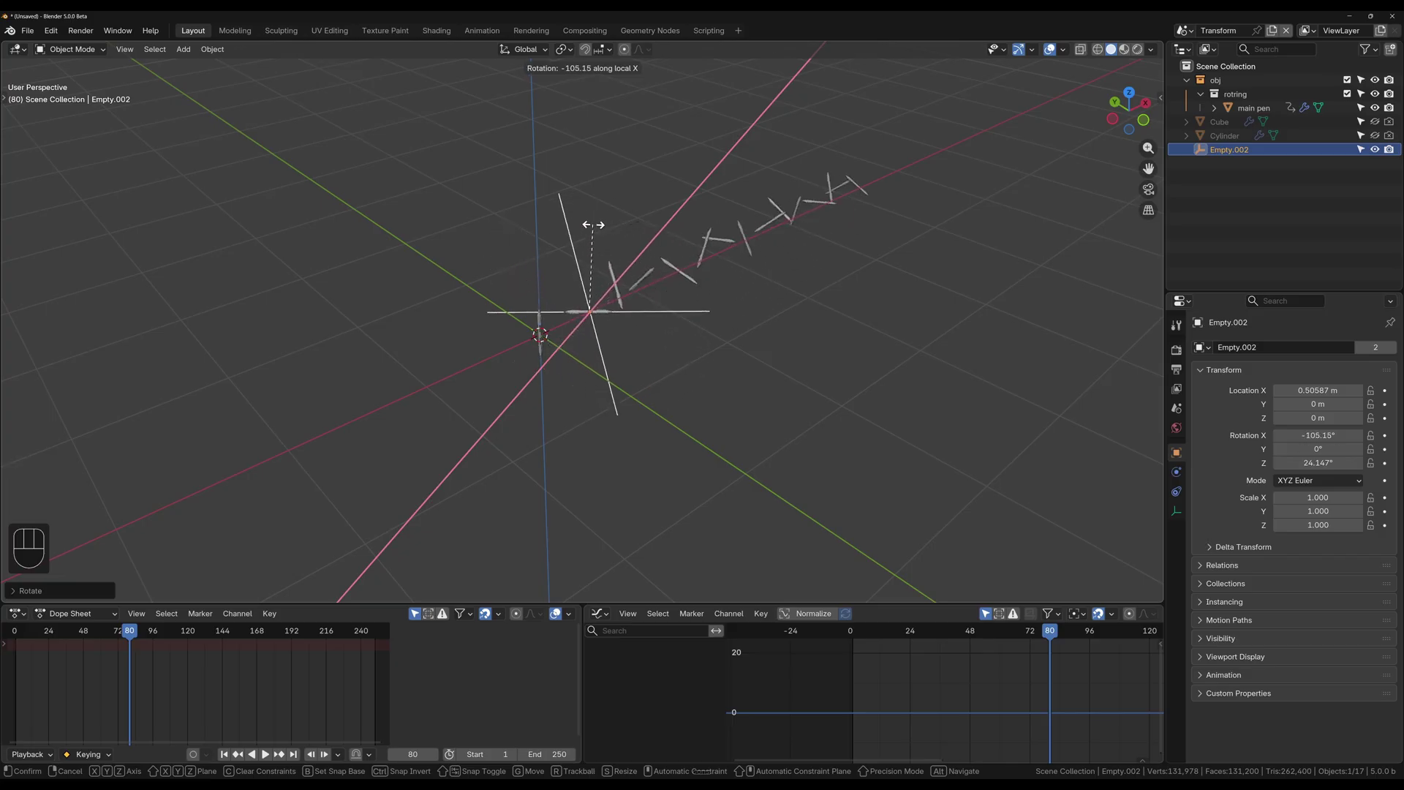
pyautogui.moveTo(596, 231); pyautogui.dragTo(775, 340)
pyautogui.press('r')
pyautogui.press('x')
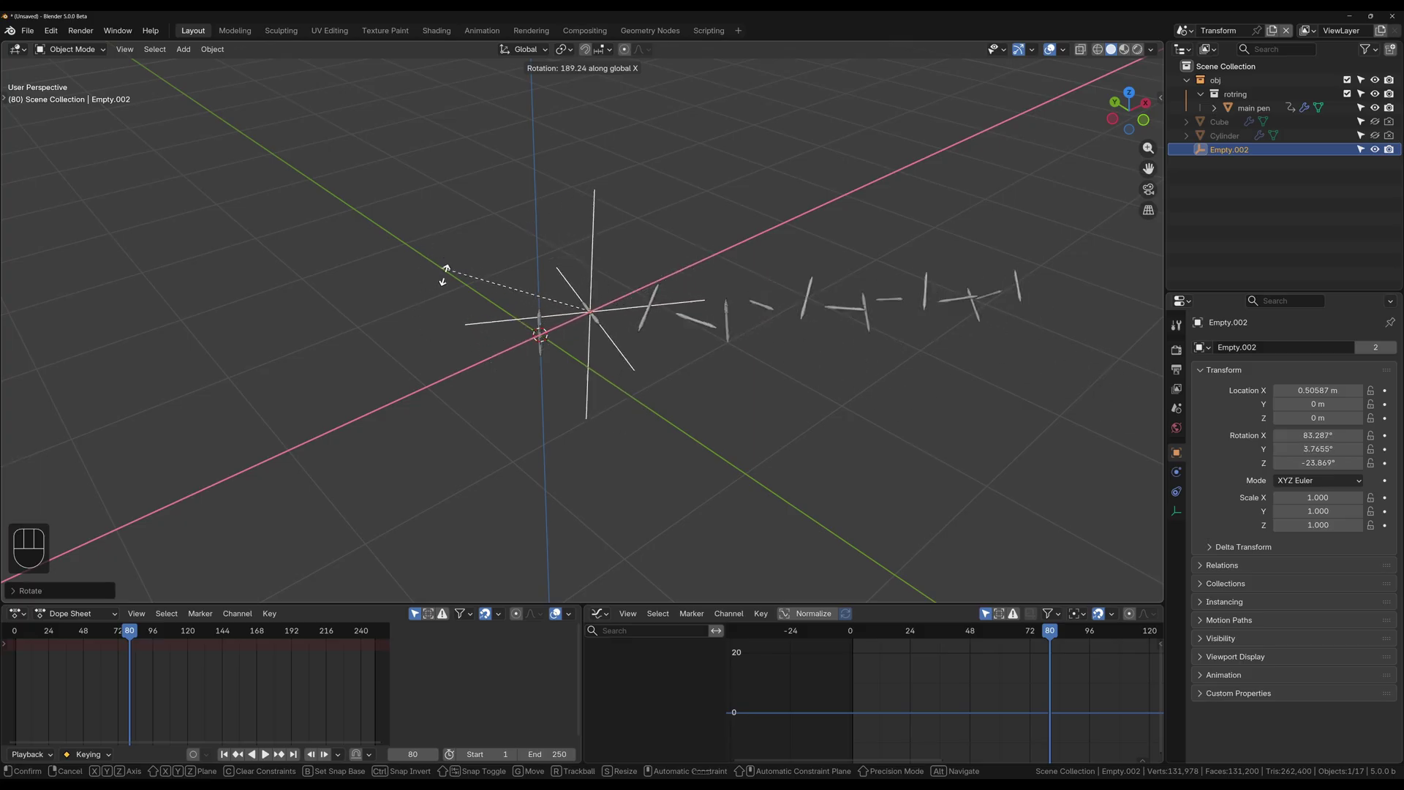
pyautogui.press('r')
pyautogui.press('z')
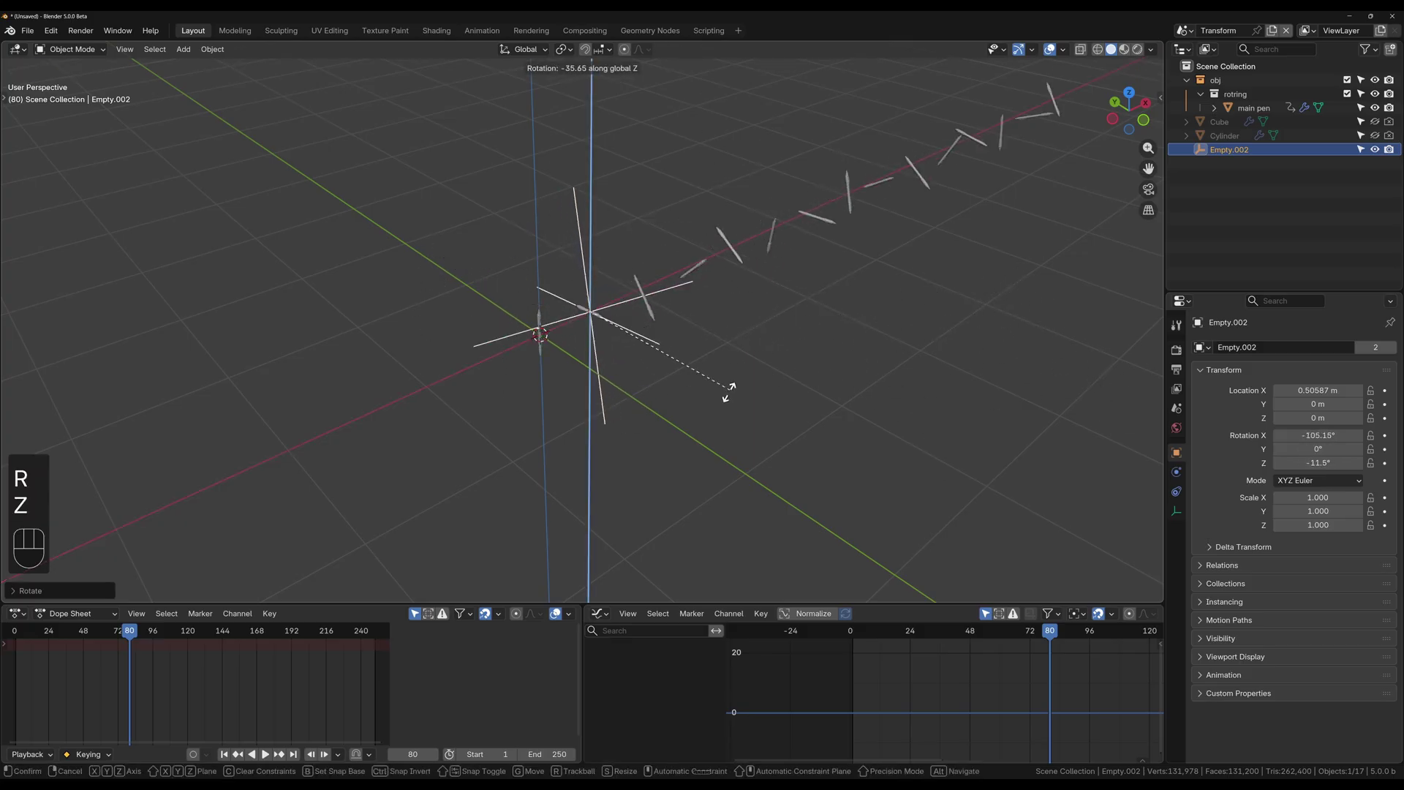
pyautogui.press('g')
pyautogui.press('x')
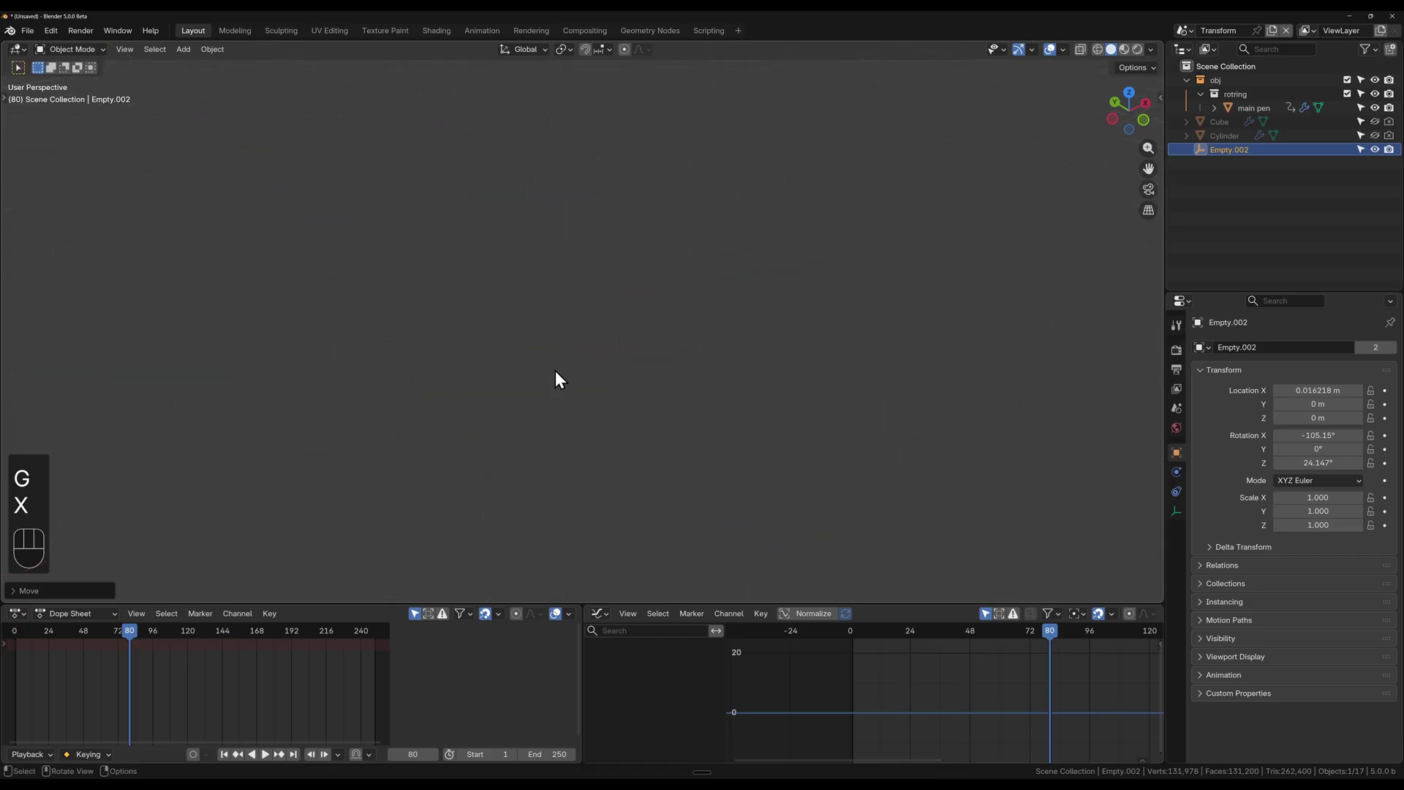
# Step: Rotate the empty on local X to about −111° and keyframe its rotation at frame 80
pyautogui.moveTo(662, 354); pyautogui.dragTo(741, 326)
pyautogui.press('r')
pyautogui.press('z')
pyautogui.press('z')
pyautogui.press('r')
pyautogui.press('x')
pyautogui.press('x')
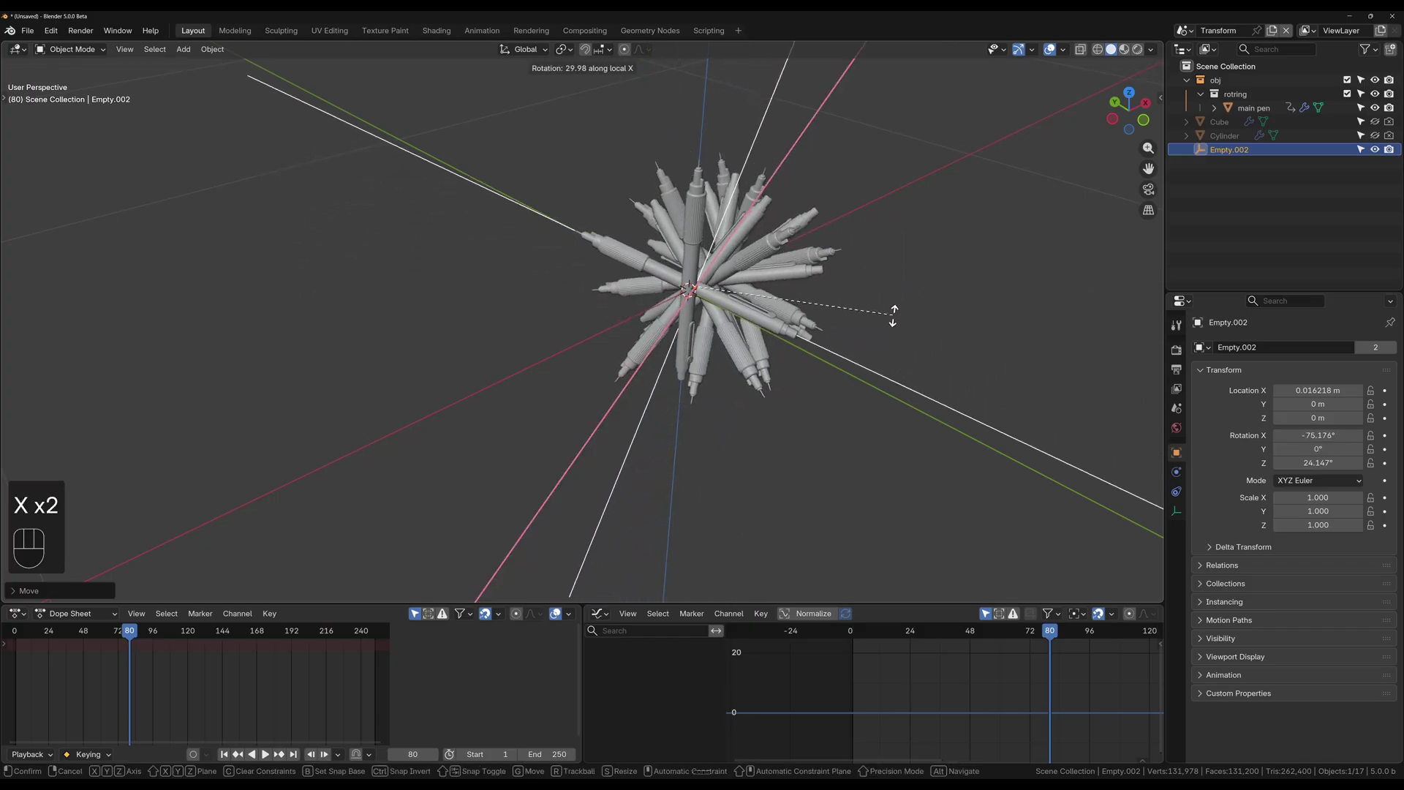
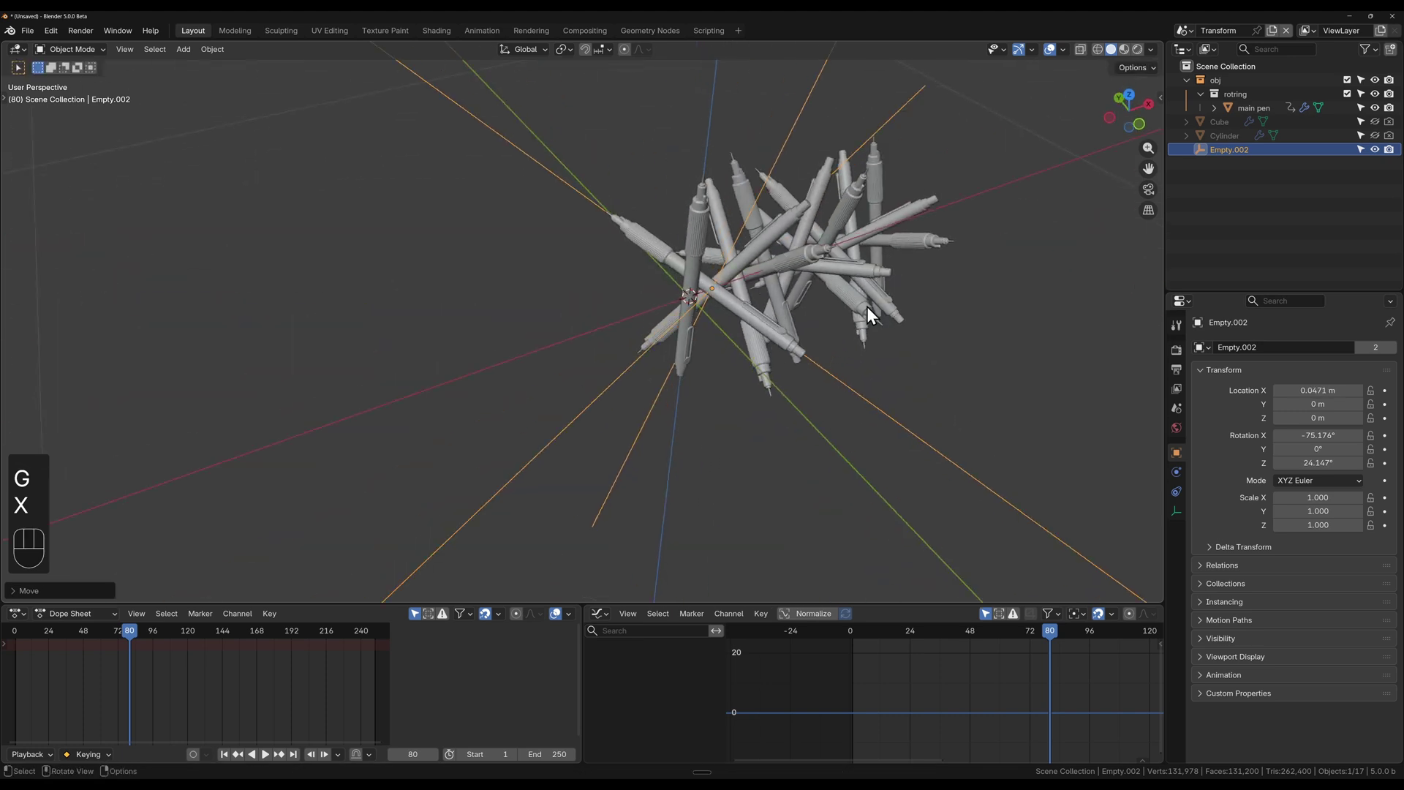
pyautogui.press('x')
pyautogui.press('x')
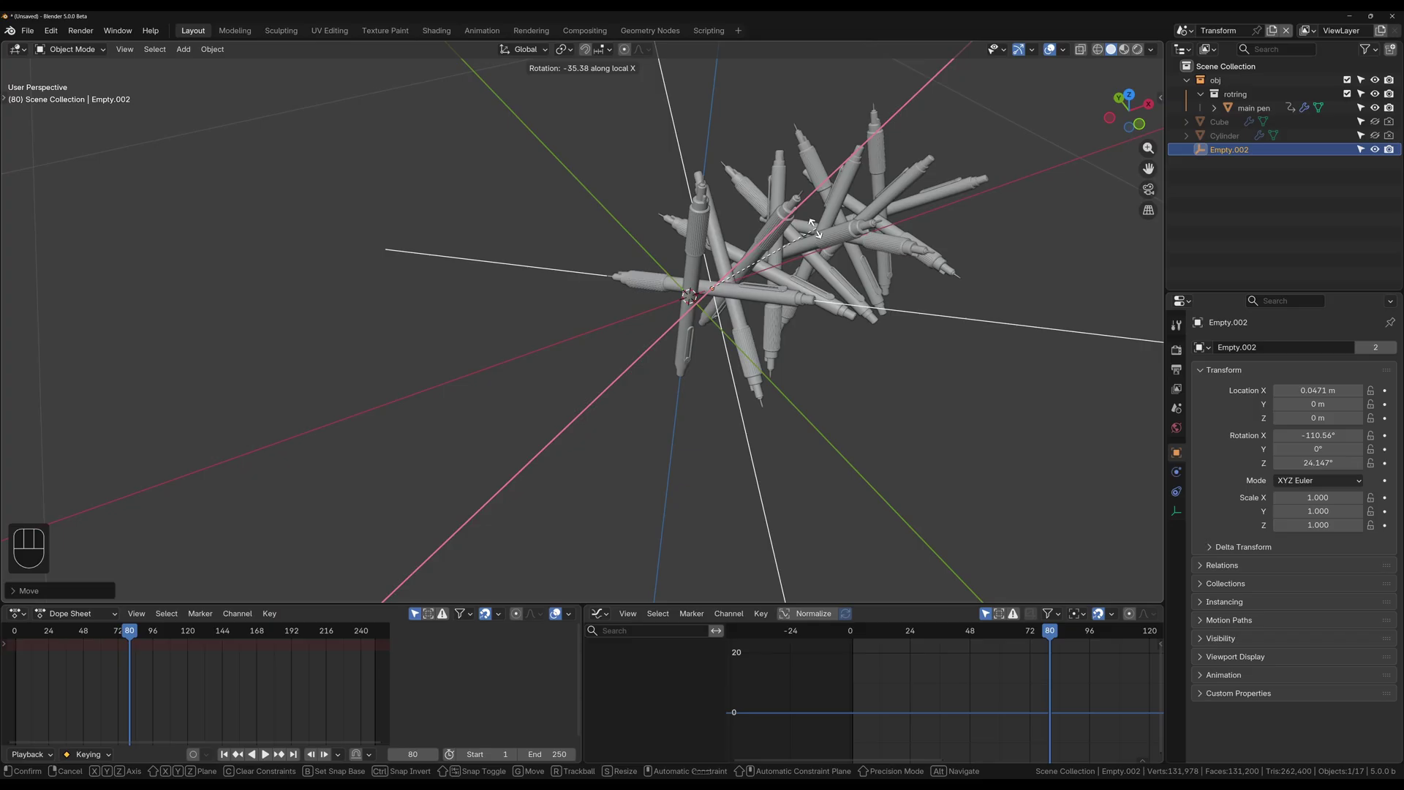
pyautogui.middleClick(812, 351)
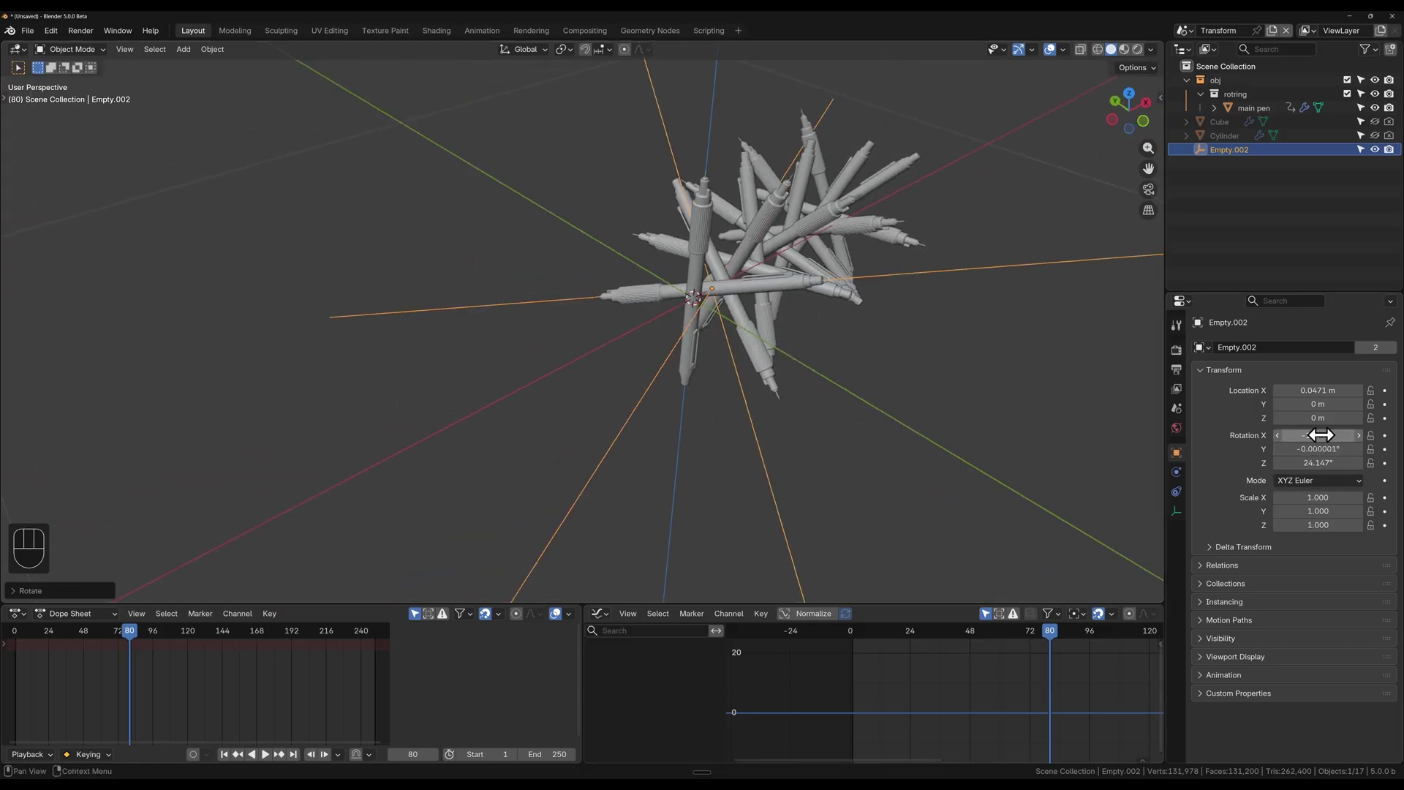
pyautogui.press('i')
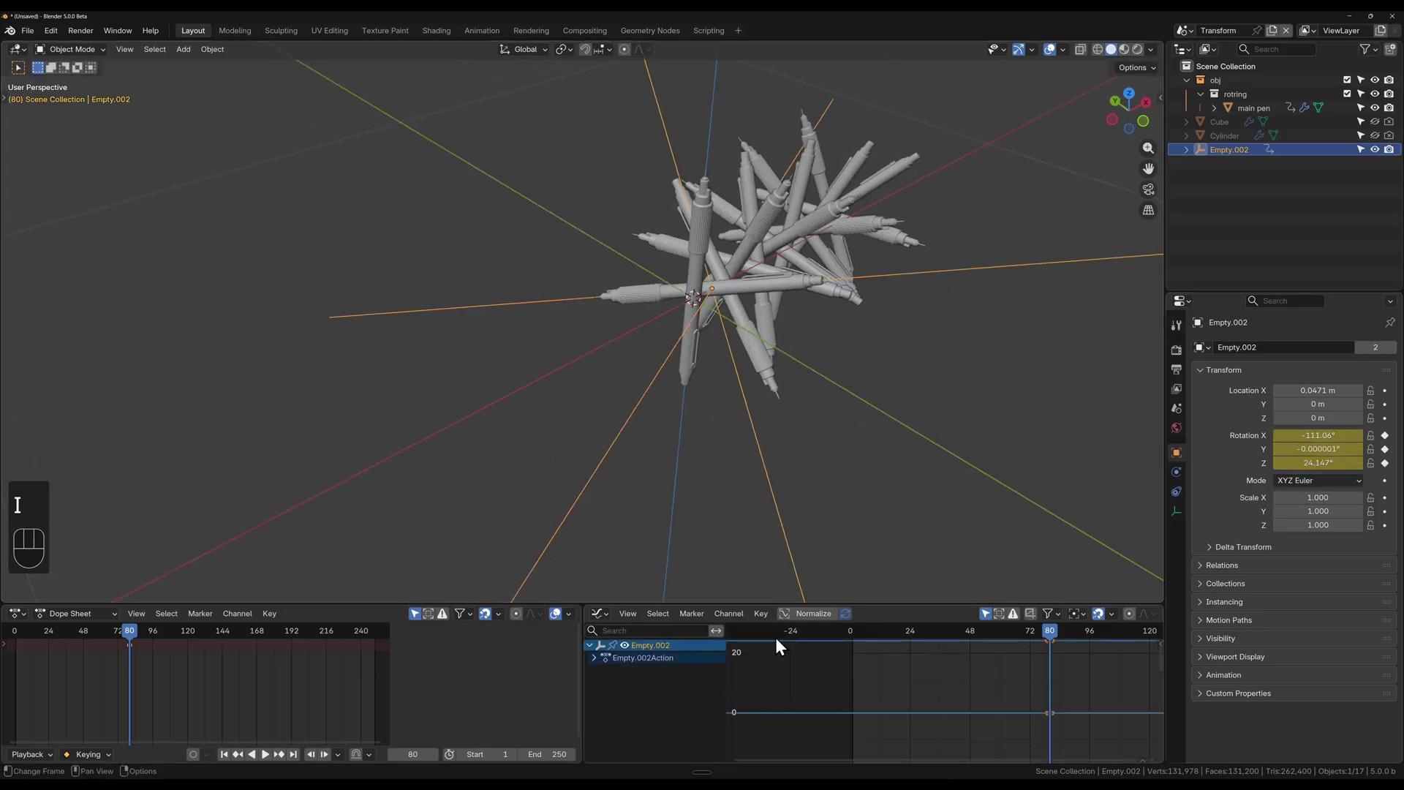
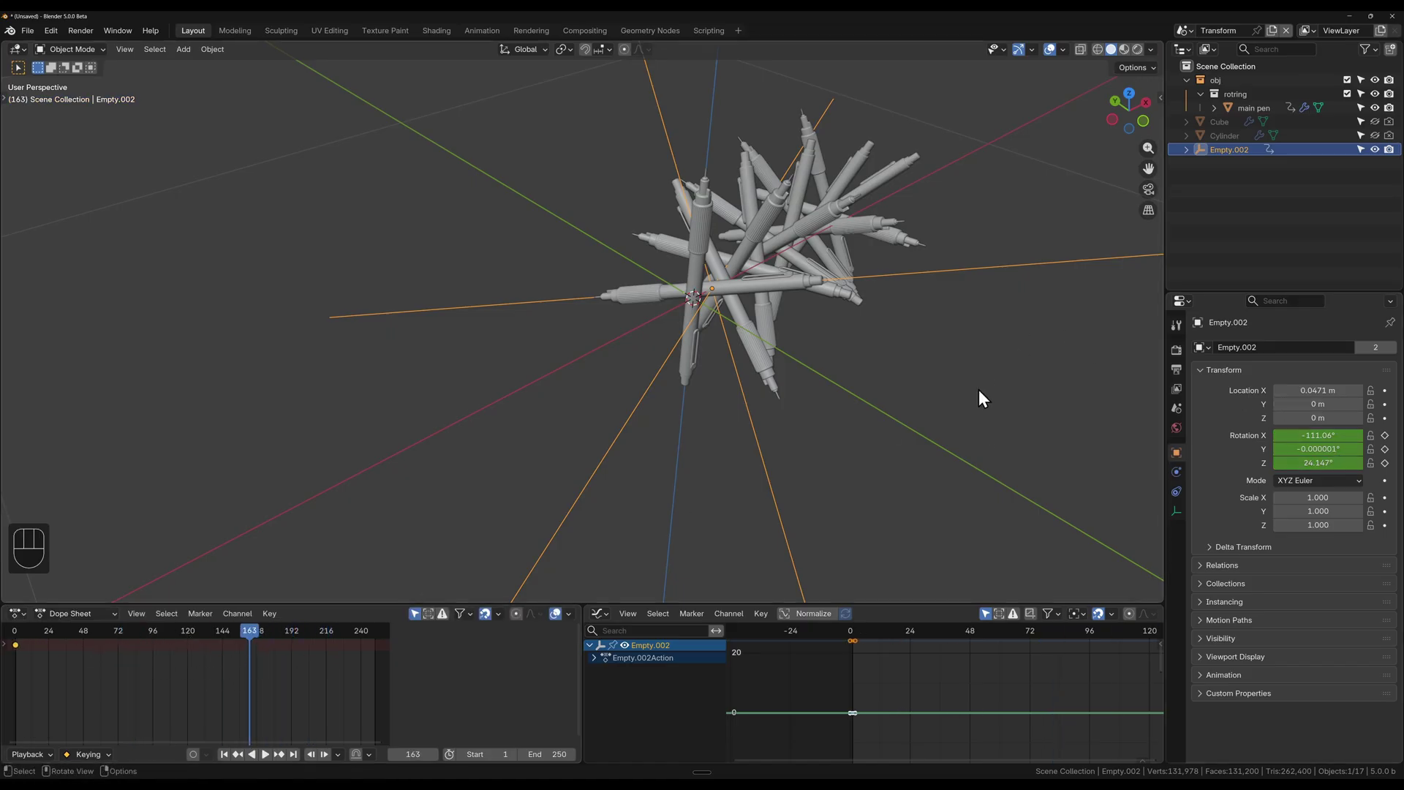
# Step: Tilt the empty further on local X, keyframe the rotation again and preview the playback
pyautogui.press('r')
pyautogui.press('x')
pyautogui.press('x')
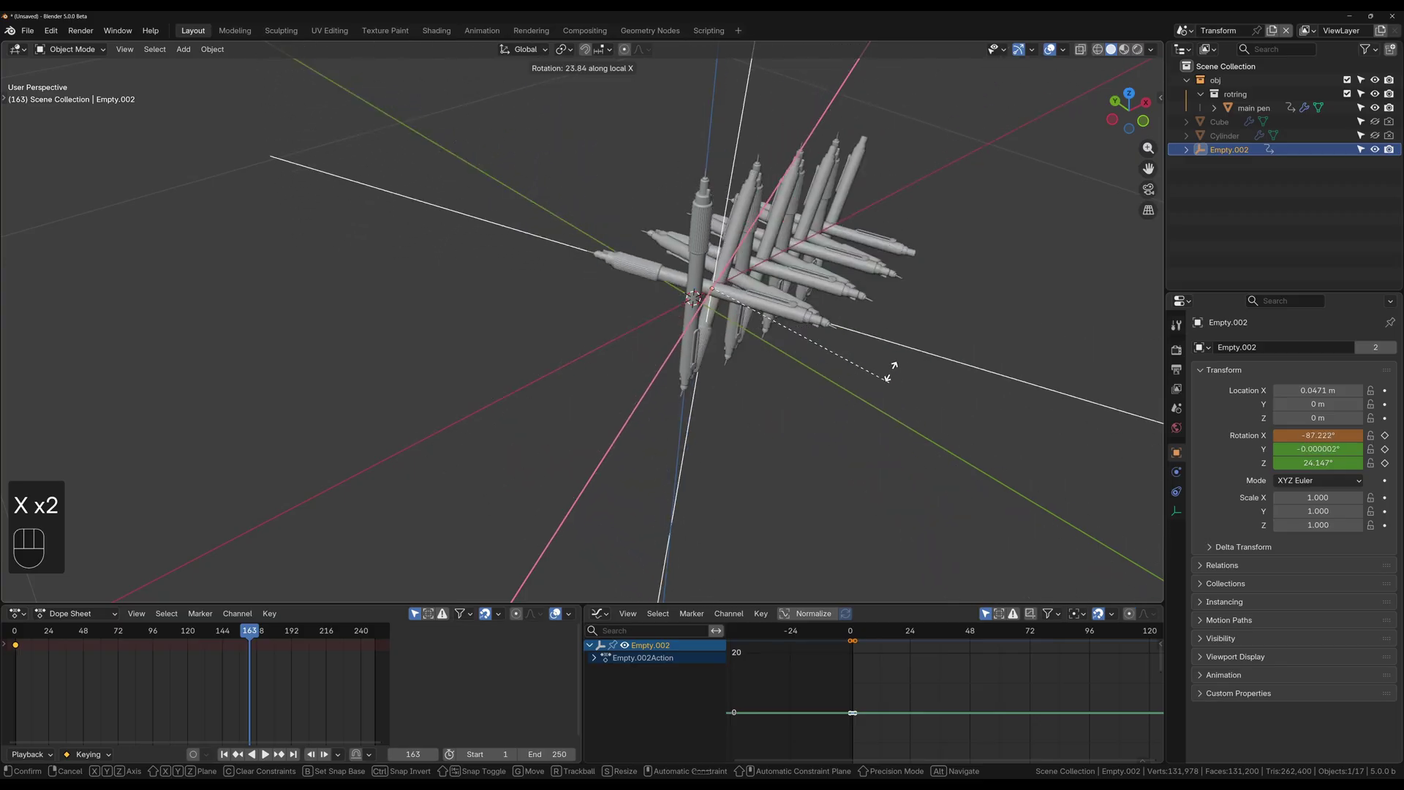
pyautogui.moveTo(1281, 487); pyautogui.dragTo(1275, 433)
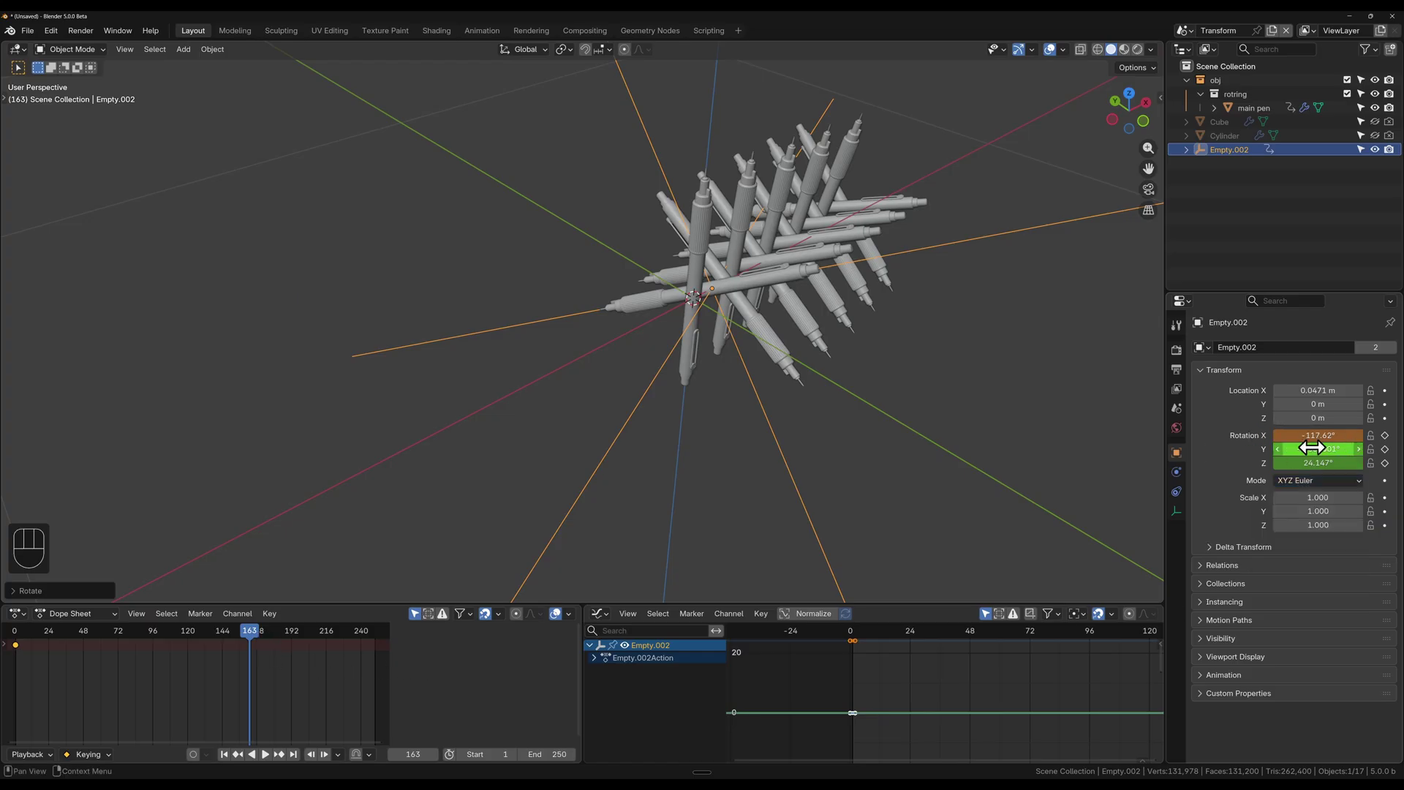
pyautogui.press('i')
pyautogui.moveTo(142, 638); pyautogui.dragTo(194, 702)
pyautogui.press('space')
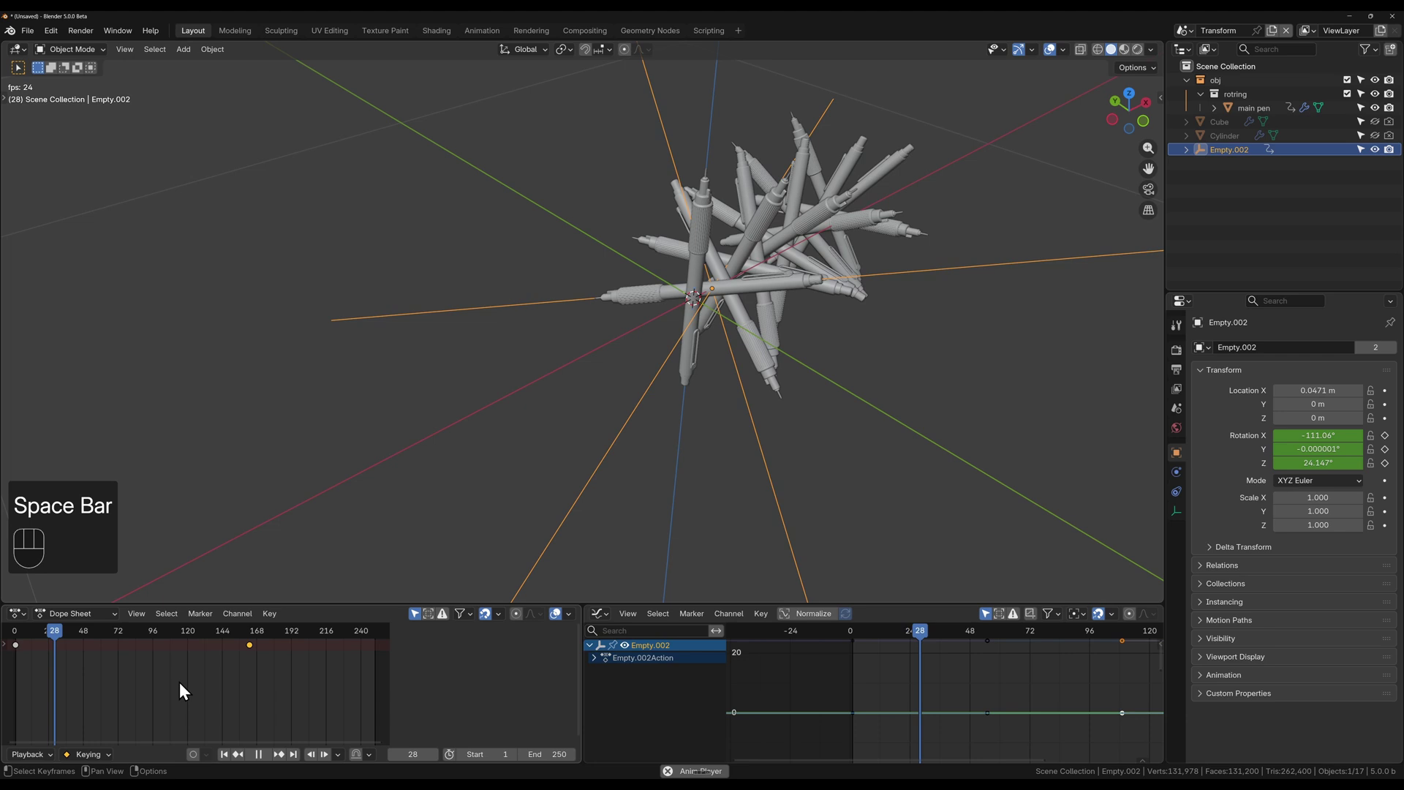
pyautogui.press('space')
# Step: Select all Empty.002 rotation keyframes in the Graph Editor and stretch them by scaling
pyautogui.press('a')
pyautogui.press('Home')
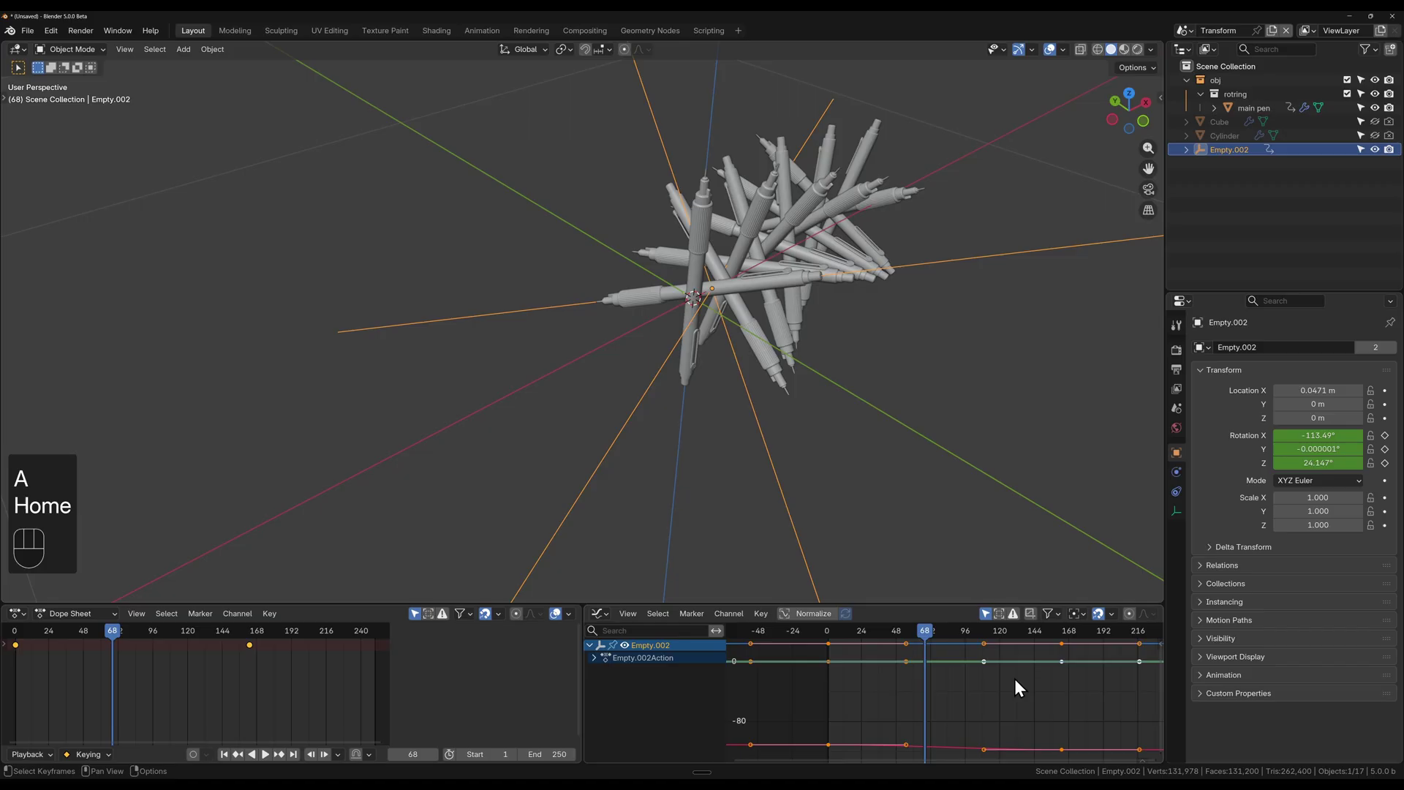
pyautogui.moveTo(786, 703); pyautogui.dragTo(940, 755)
pyautogui.press('s')
pyautogui.moveTo(1123, 726); pyautogui.dragTo(1021, 753)
pyautogui.moveTo(1066, 717); pyautogui.dragTo(1014, 758)
pyautogui.press('s')
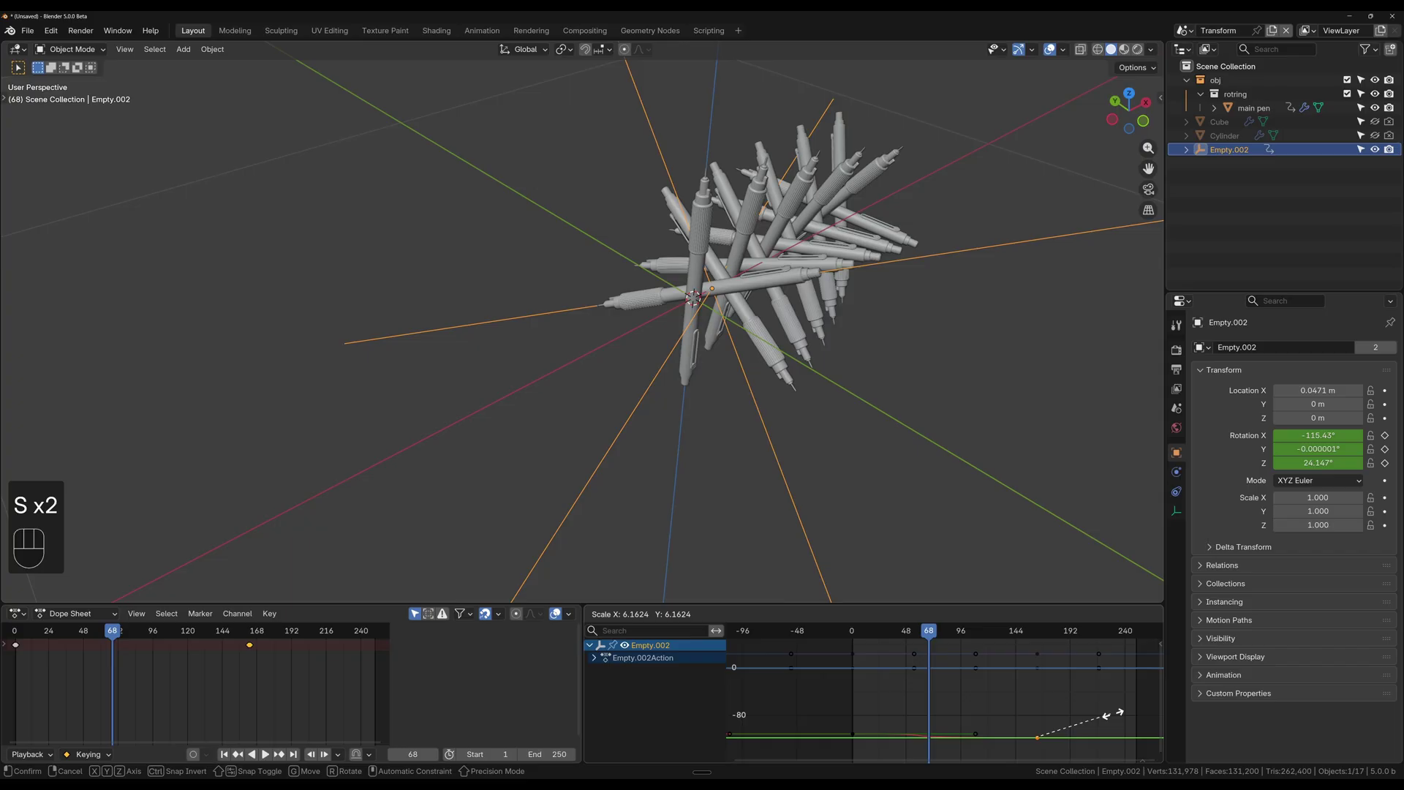
pyautogui.click(862, 645)
# Step: Play the animation back, stop it and scrub to a later frame around 102
pyautogui.press('space')
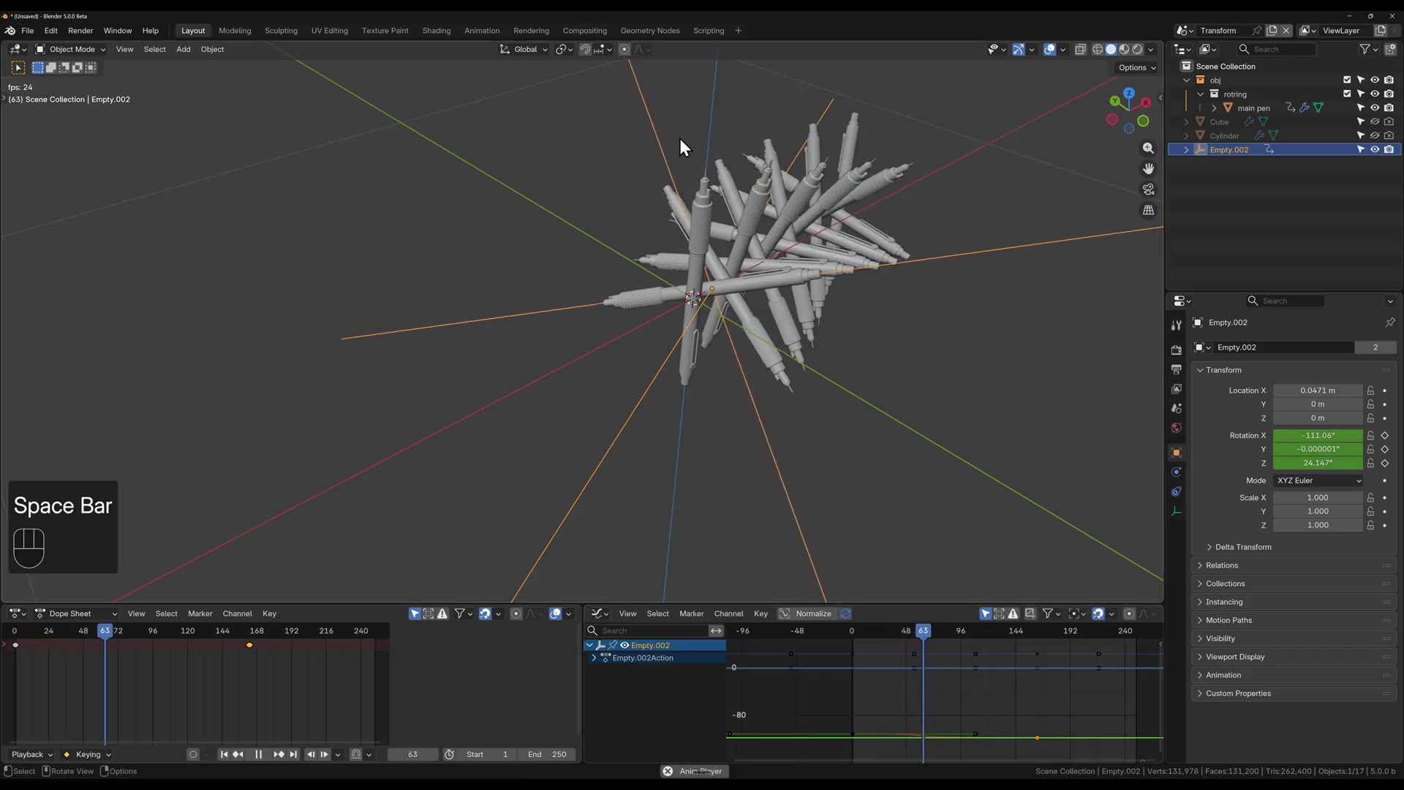
pyautogui.press('space')
pyautogui.moveTo(793, 278); pyautogui.dragTo(809, 239)
pyautogui.click(810, 239)
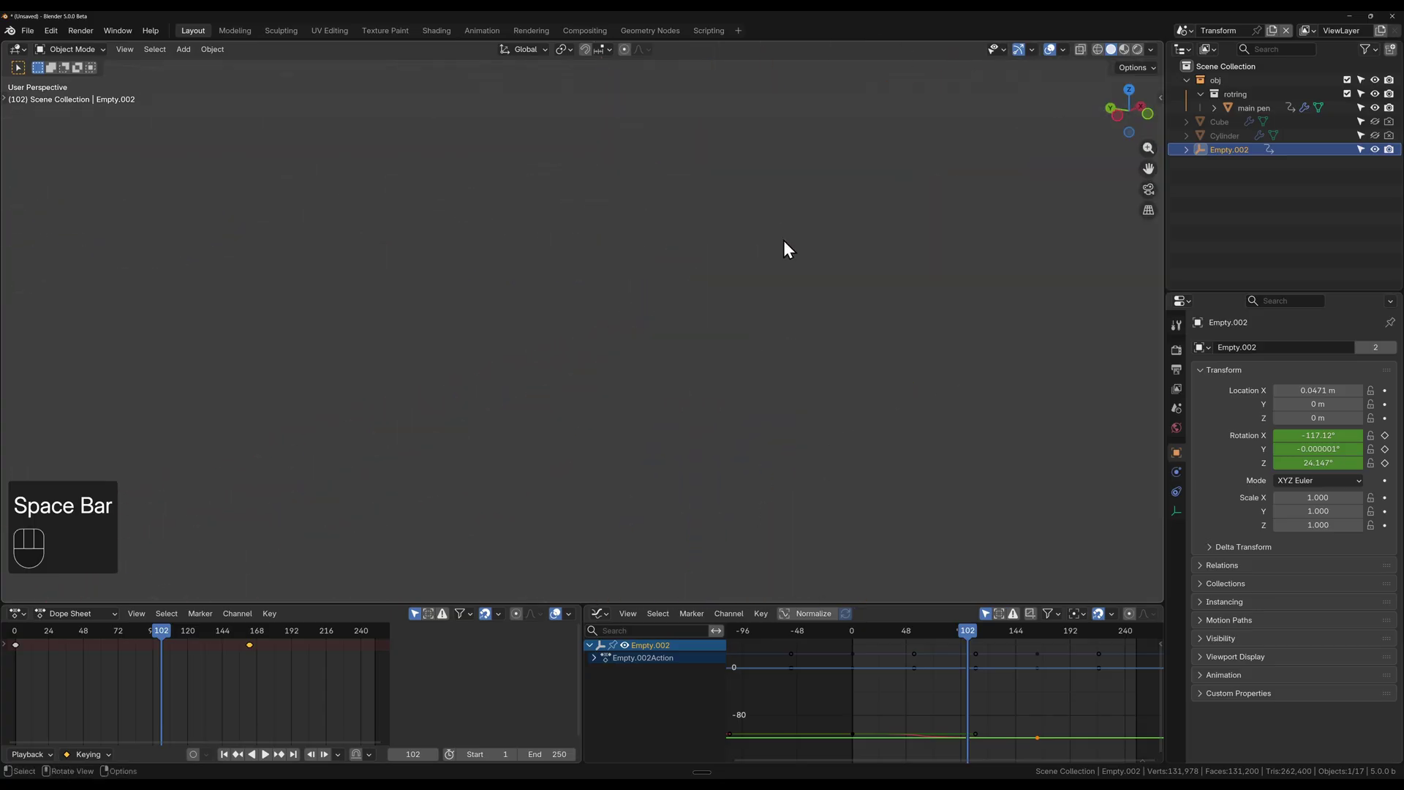
# Step: Hide the main pen in the Outliner and select the star-shaped Cube with its seven-count Circle array
pyautogui.middleClick(820, 255)
pyautogui.click(801, 255)
pyautogui.moveTo(802, 253); pyautogui.dragTo(827, 248)
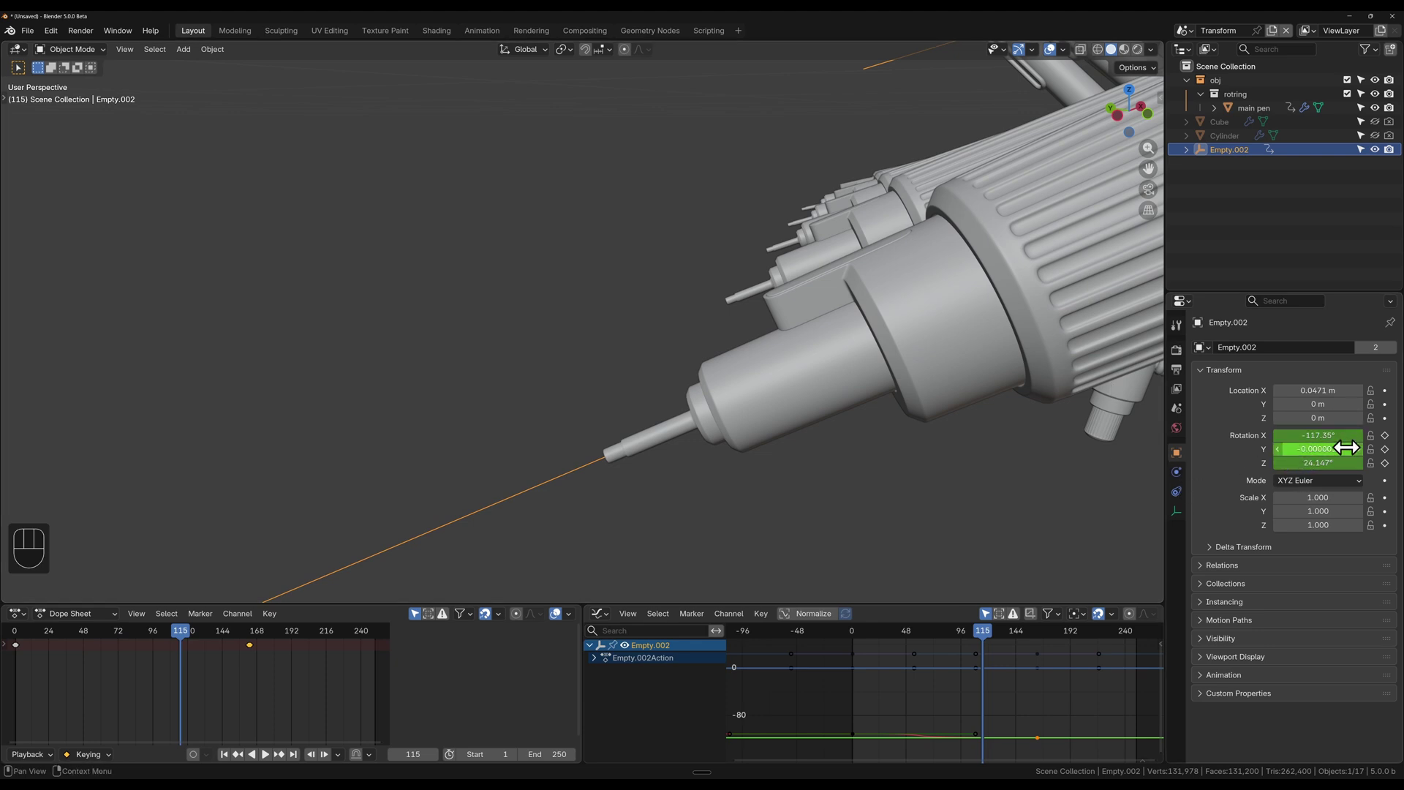
pyautogui.click(1048, 248)
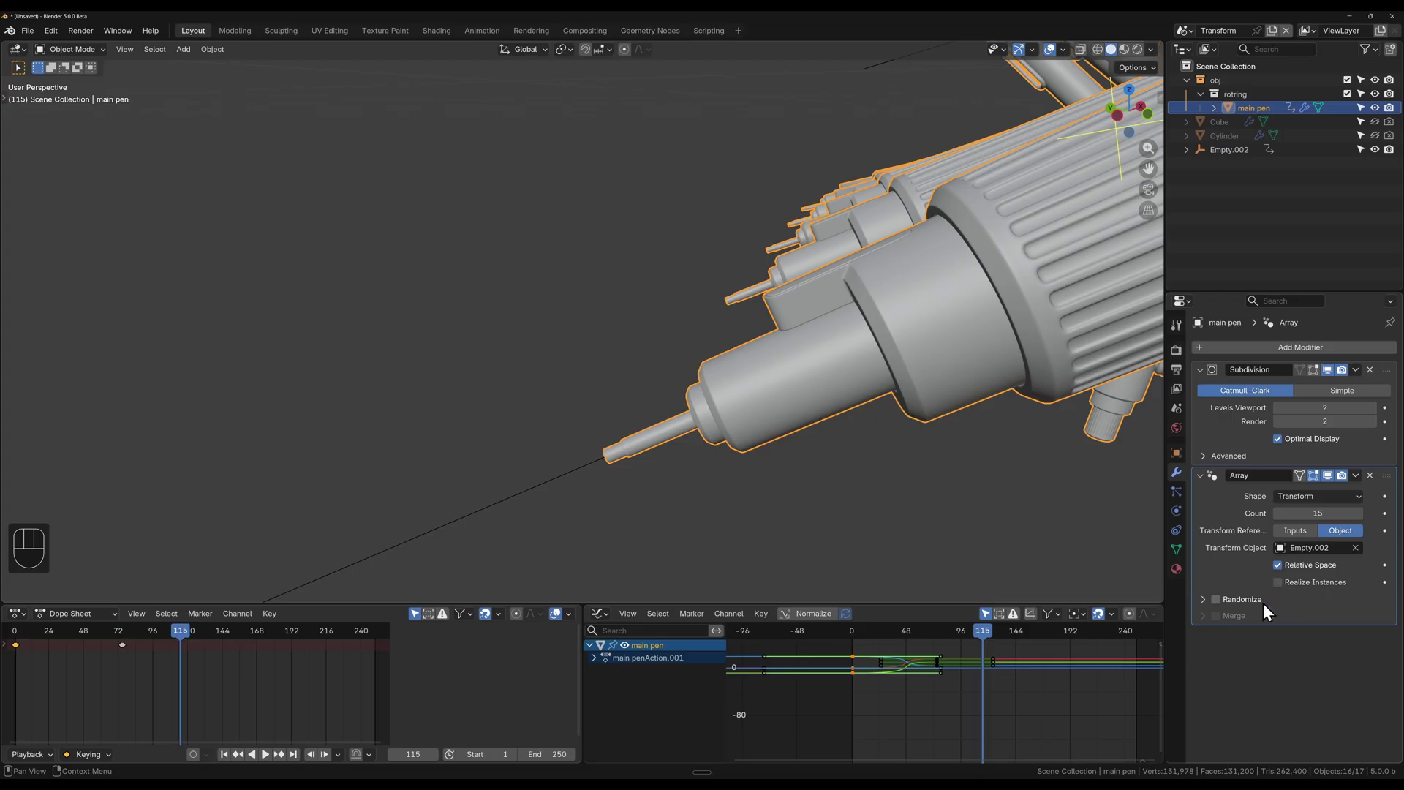
pyautogui.press('ctrl+shift+F2')
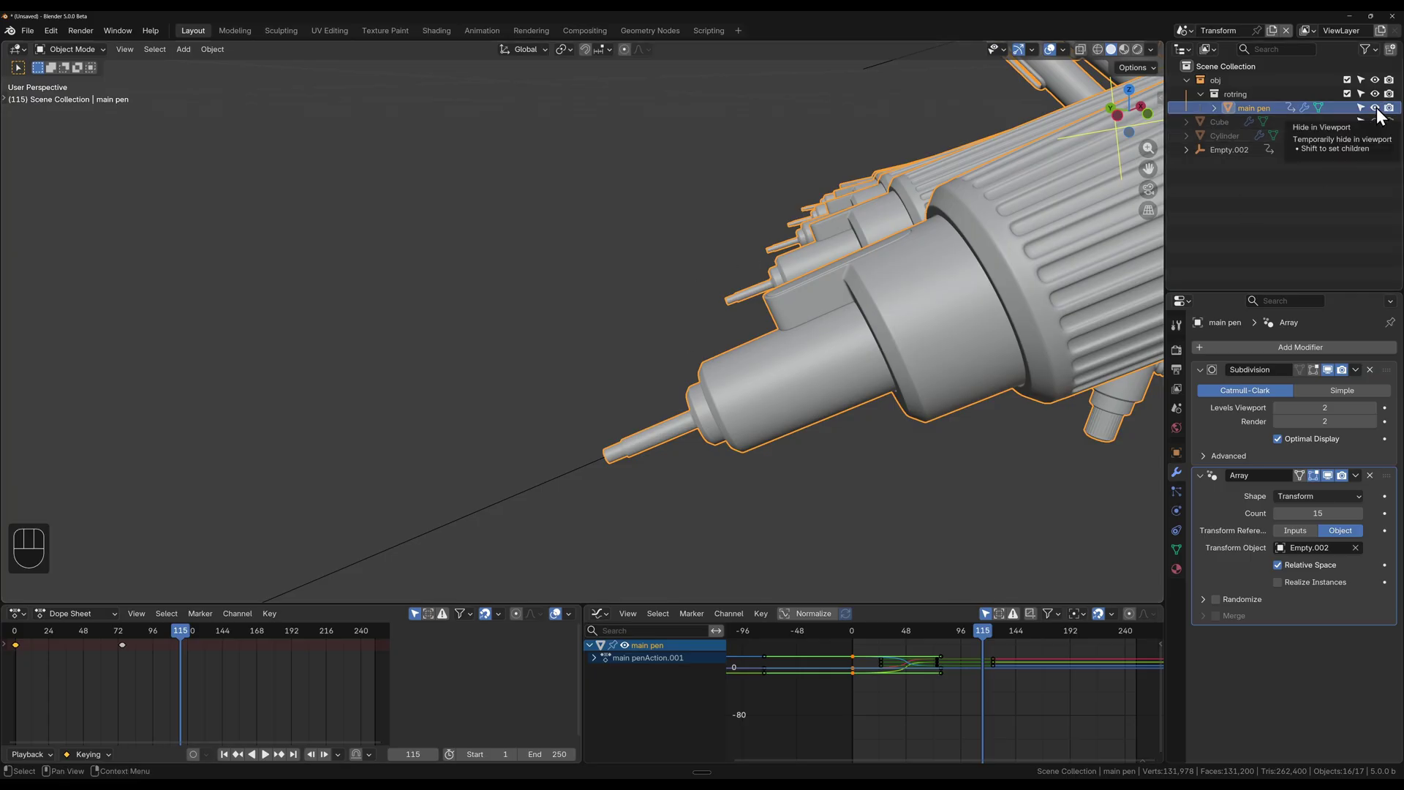
pyautogui.click(1382, 126)
pyautogui.moveTo(696, 271); pyautogui.dragTo(711, 306)
pyautogui.click(699, 382)
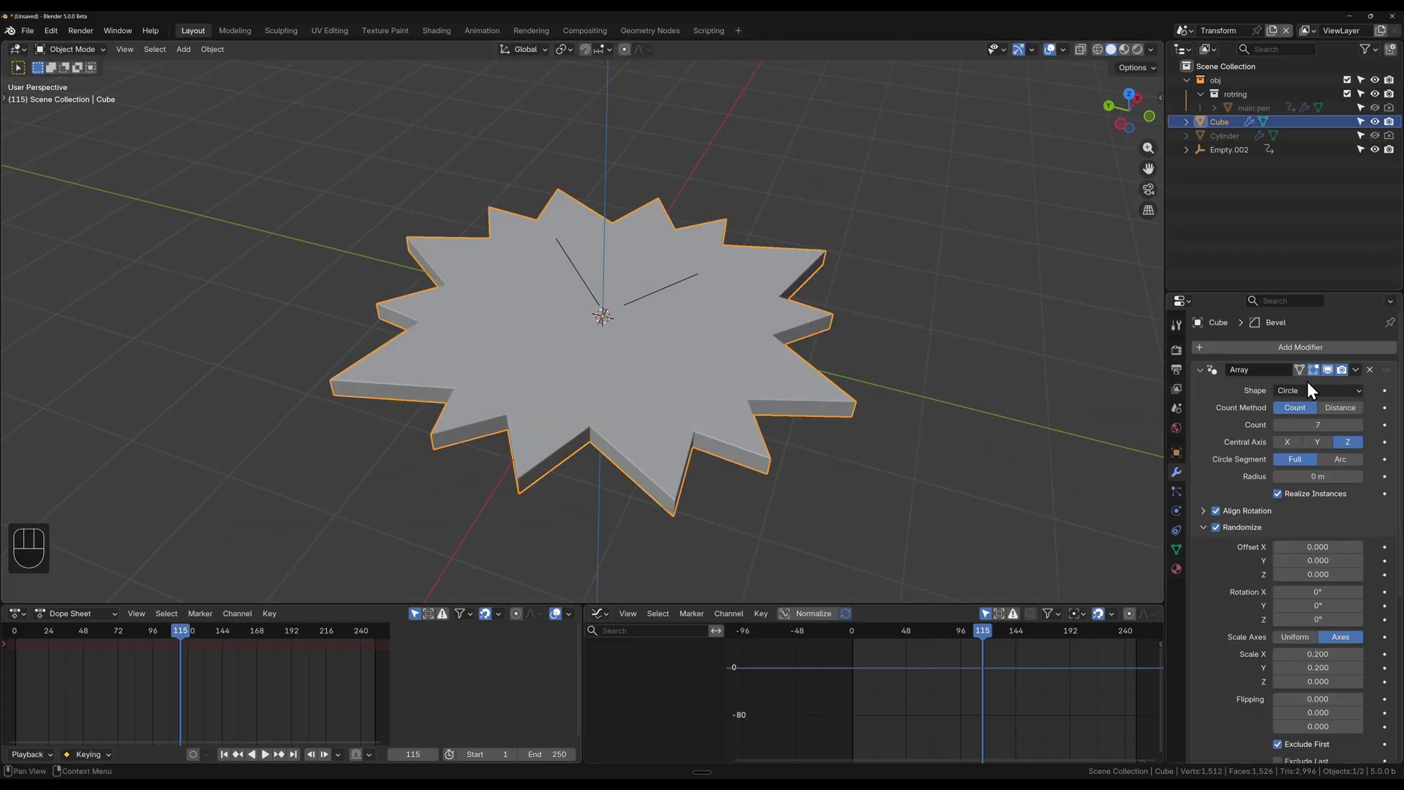
# Step: Add a new cube, Cube.002, and flatten it along Z into a thin square slab in Edit Mode
pyautogui.click(1202, 376)
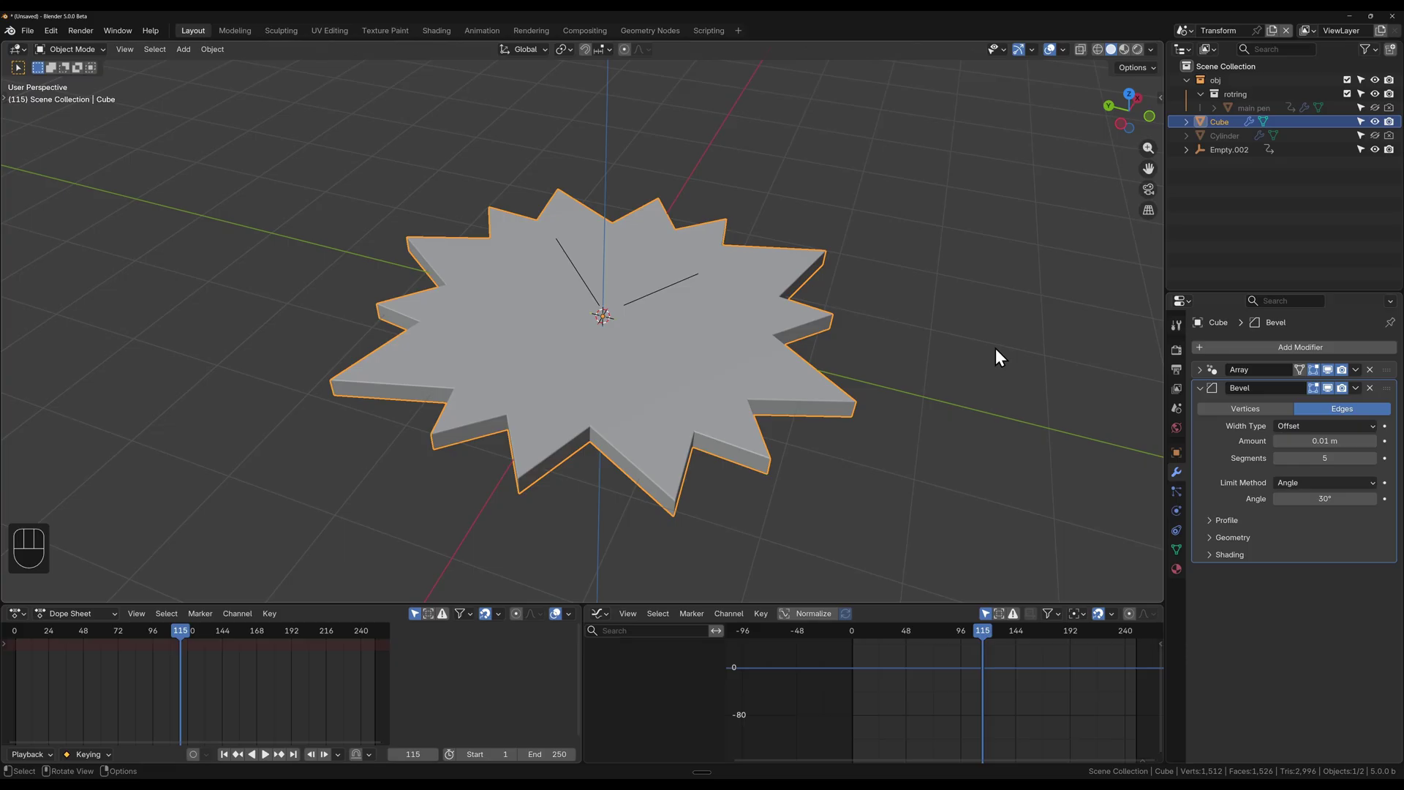
pyautogui.press('shift+a')
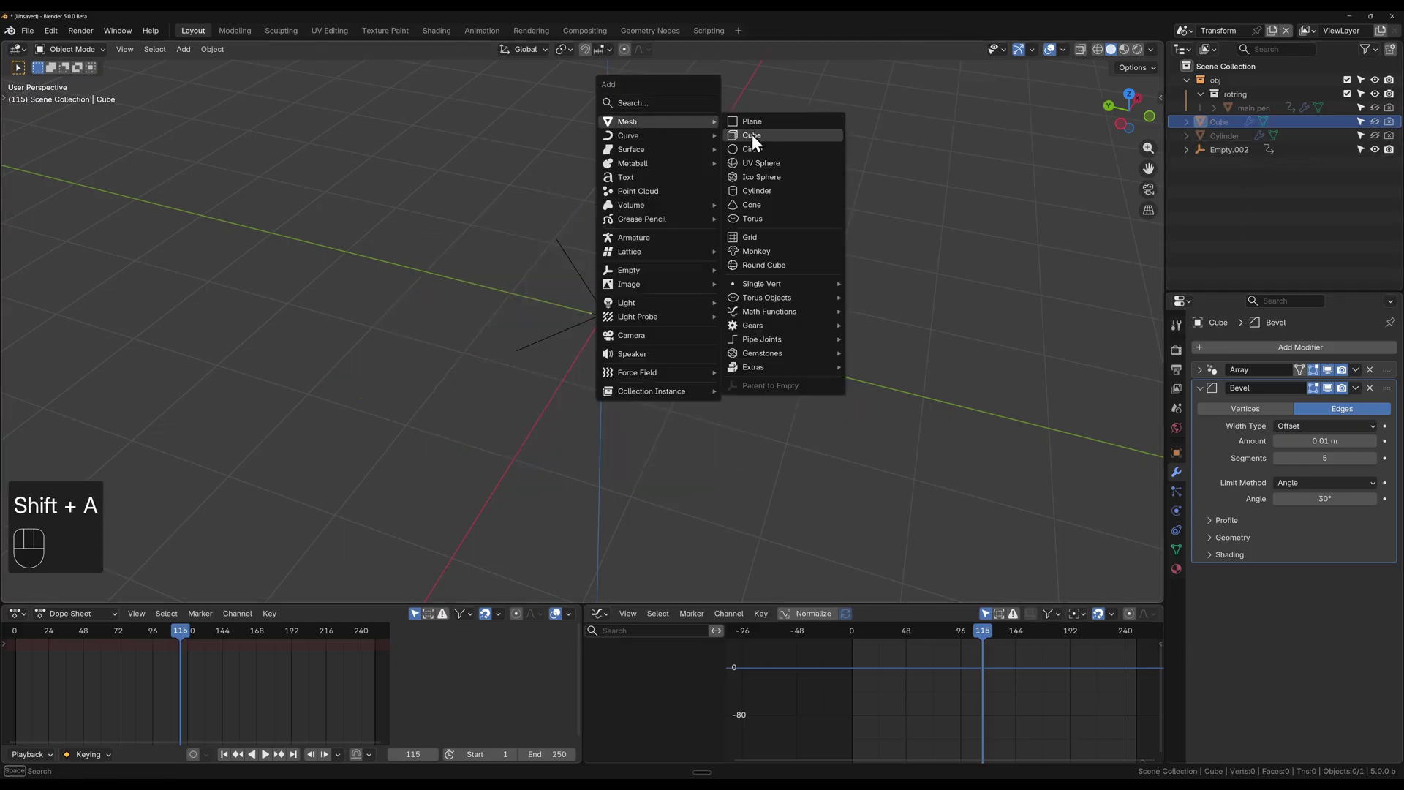
pyautogui.click(1392, 169)
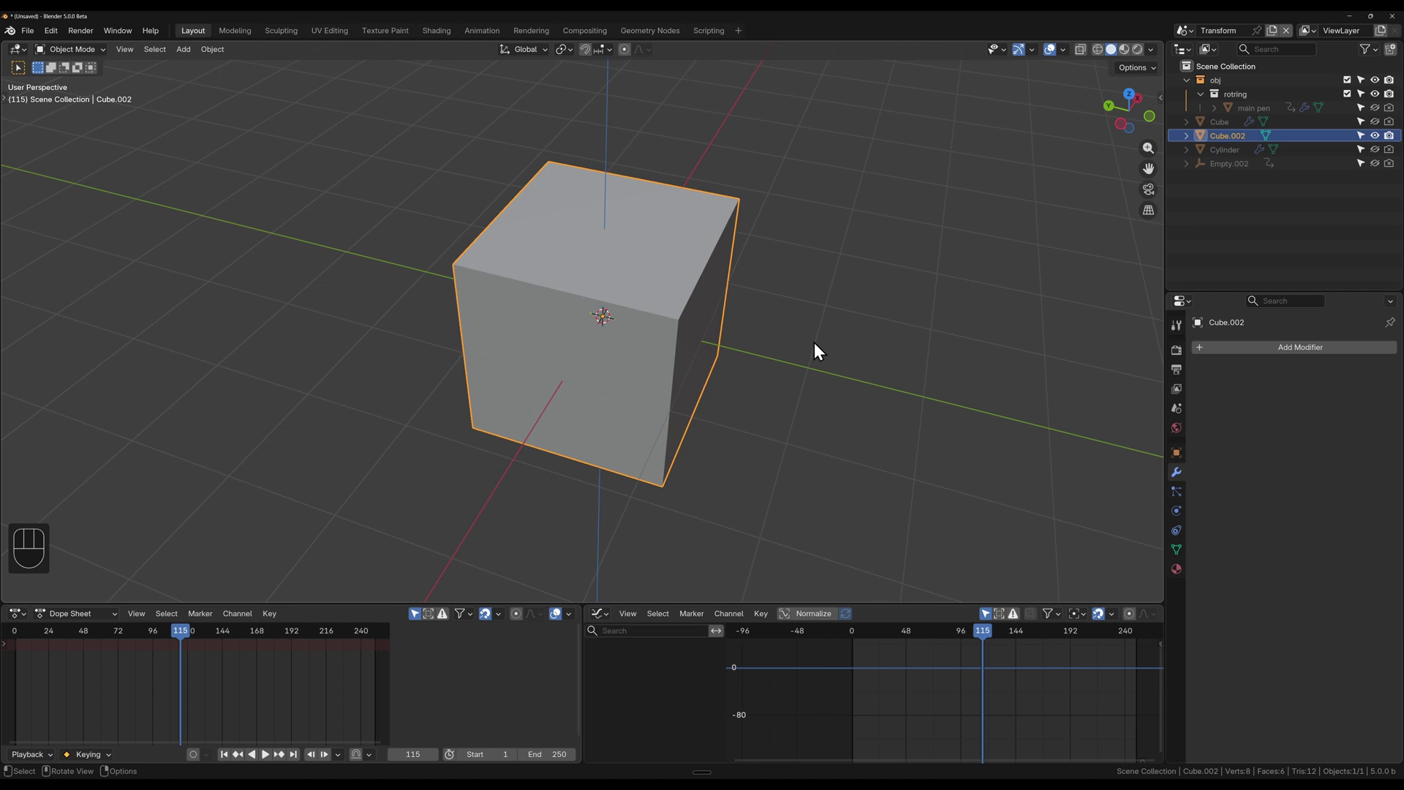
pyautogui.moveTo(748, 367); pyautogui.dragTo(731, 341)
pyautogui.press('Tab')
pyautogui.press('s')
pyautogui.press('z')
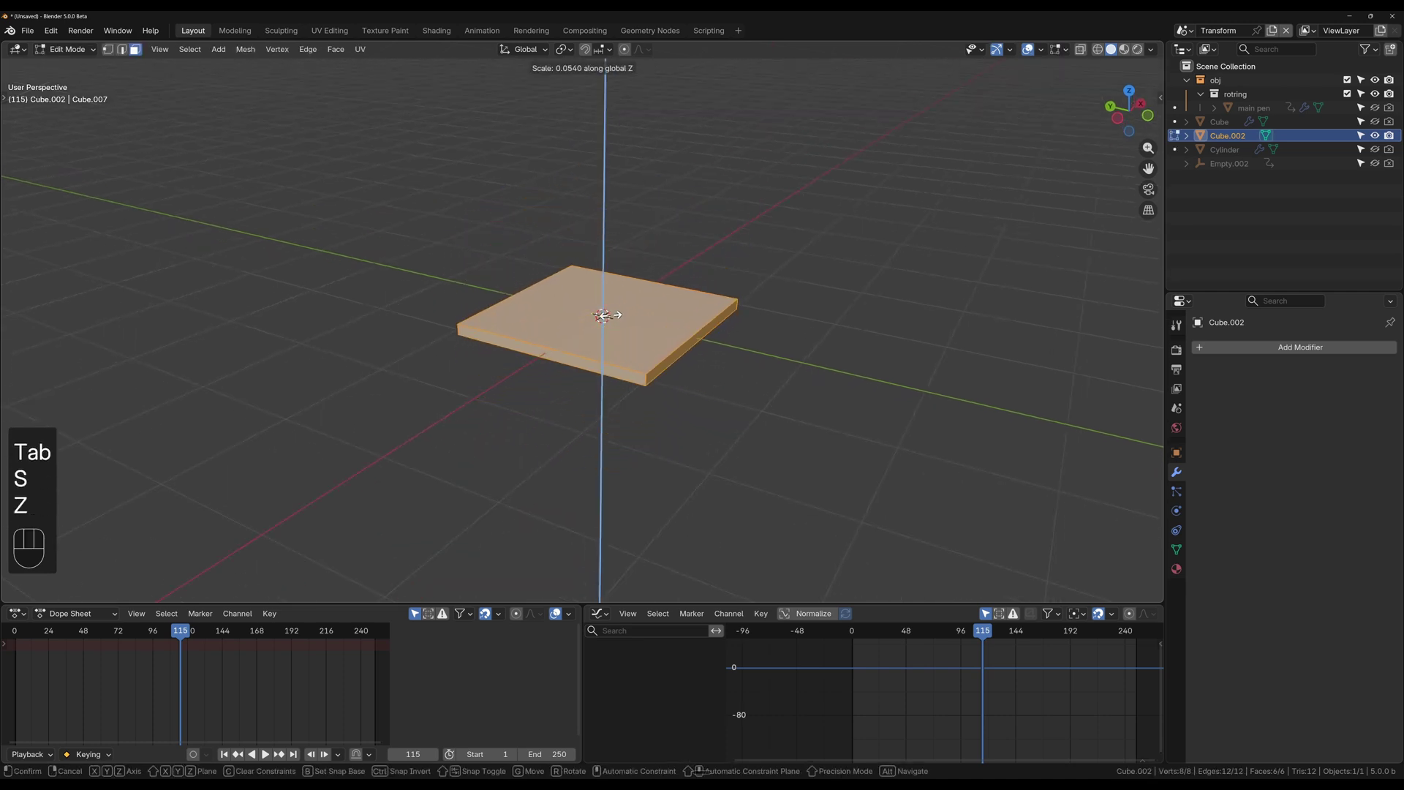
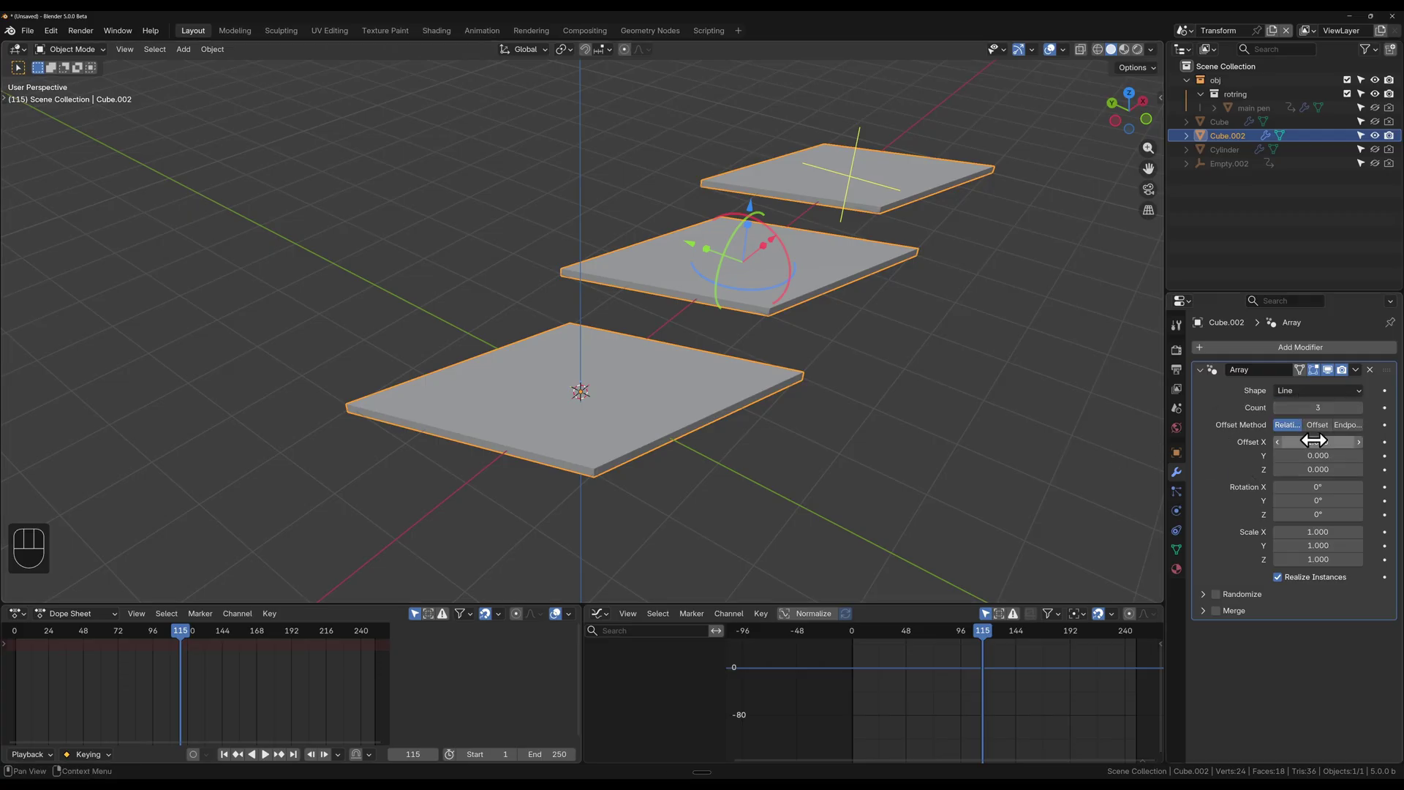
# Step: Set Cube.002's Array to a three-count Circle with Merge on, forming a six-pointed star
pyautogui.click(1314, 438)
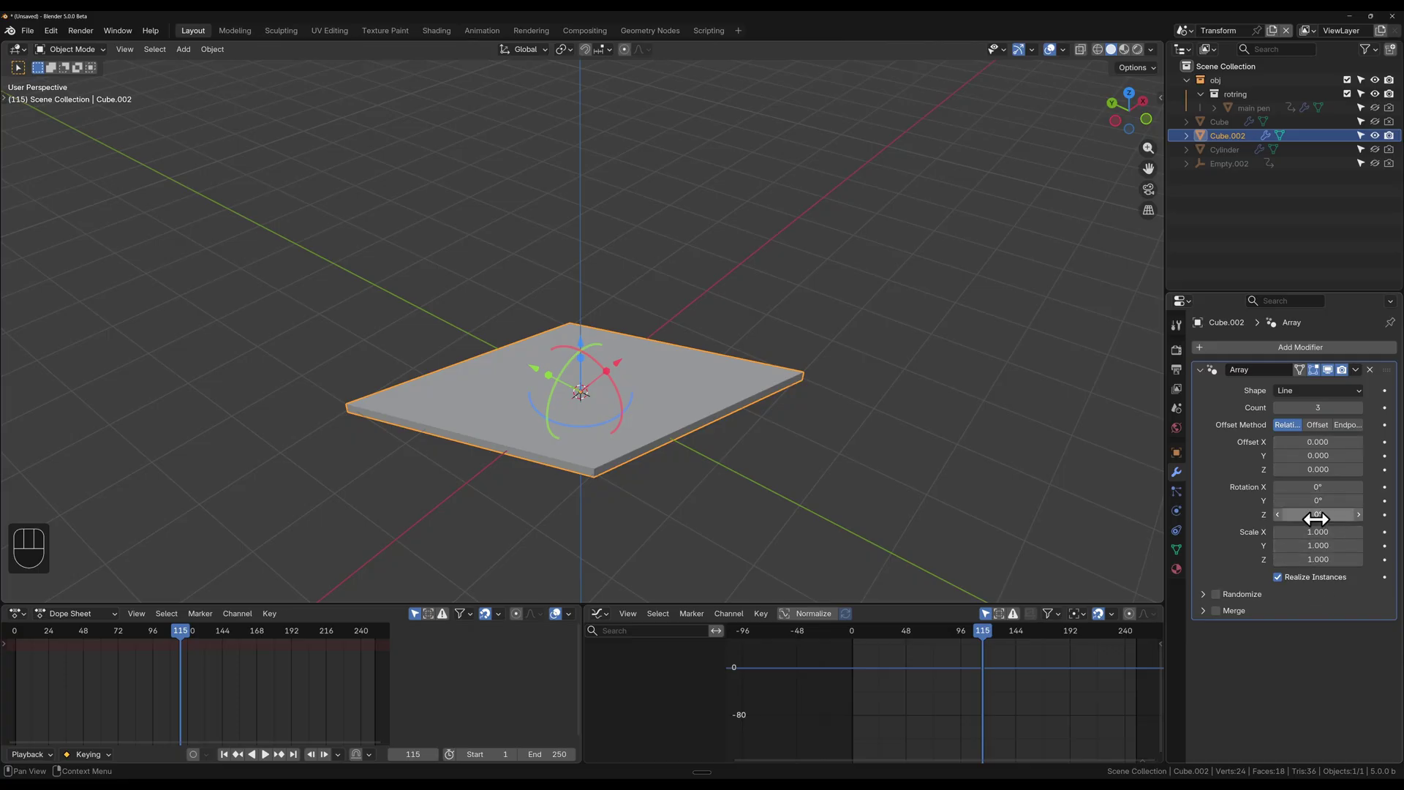
pyautogui.moveTo(1318, 515); pyautogui.dragTo(1317, 510)
pyautogui.moveTo(1308, 398); pyautogui.dragTo(1300, 420)
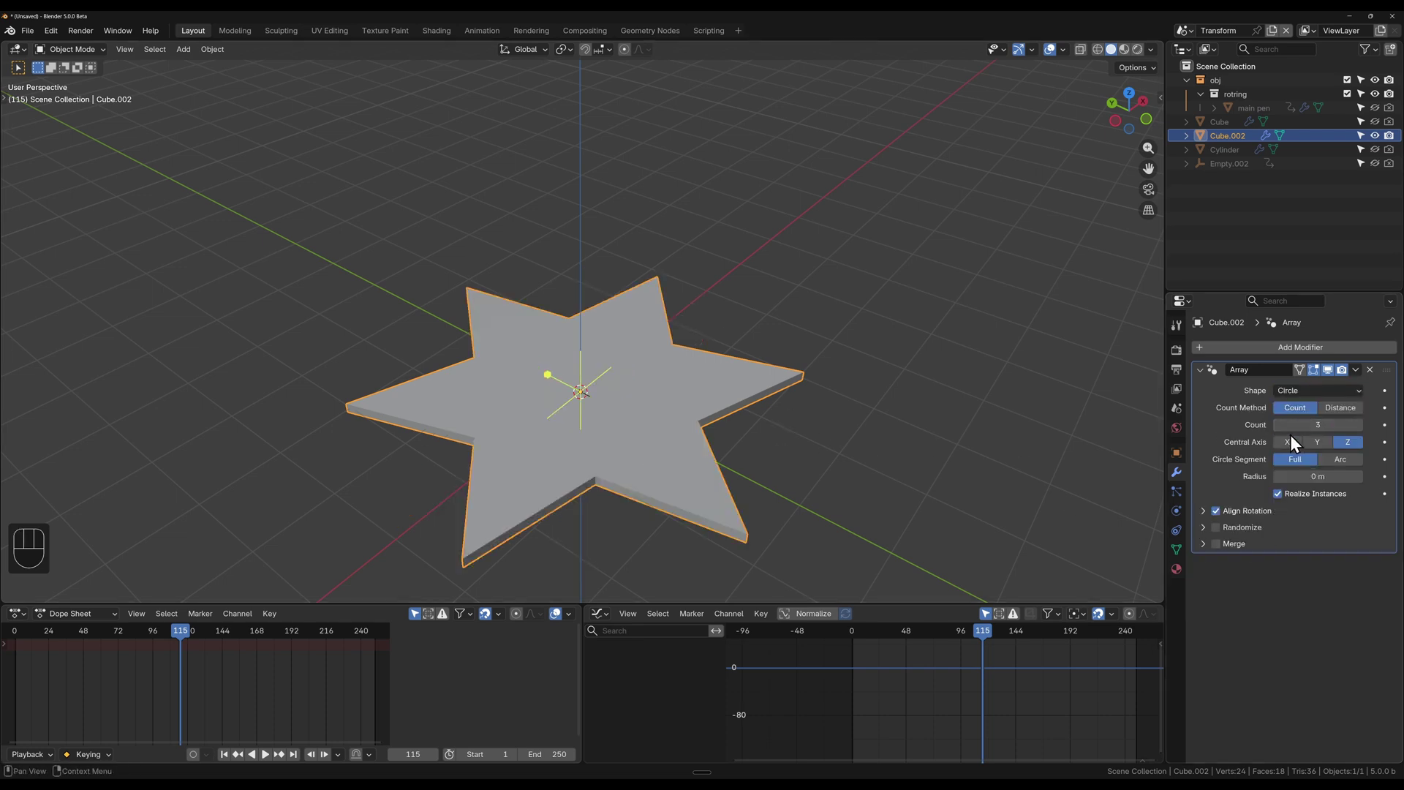
pyautogui.click(1365, 434)
pyautogui.click(1281, 428)
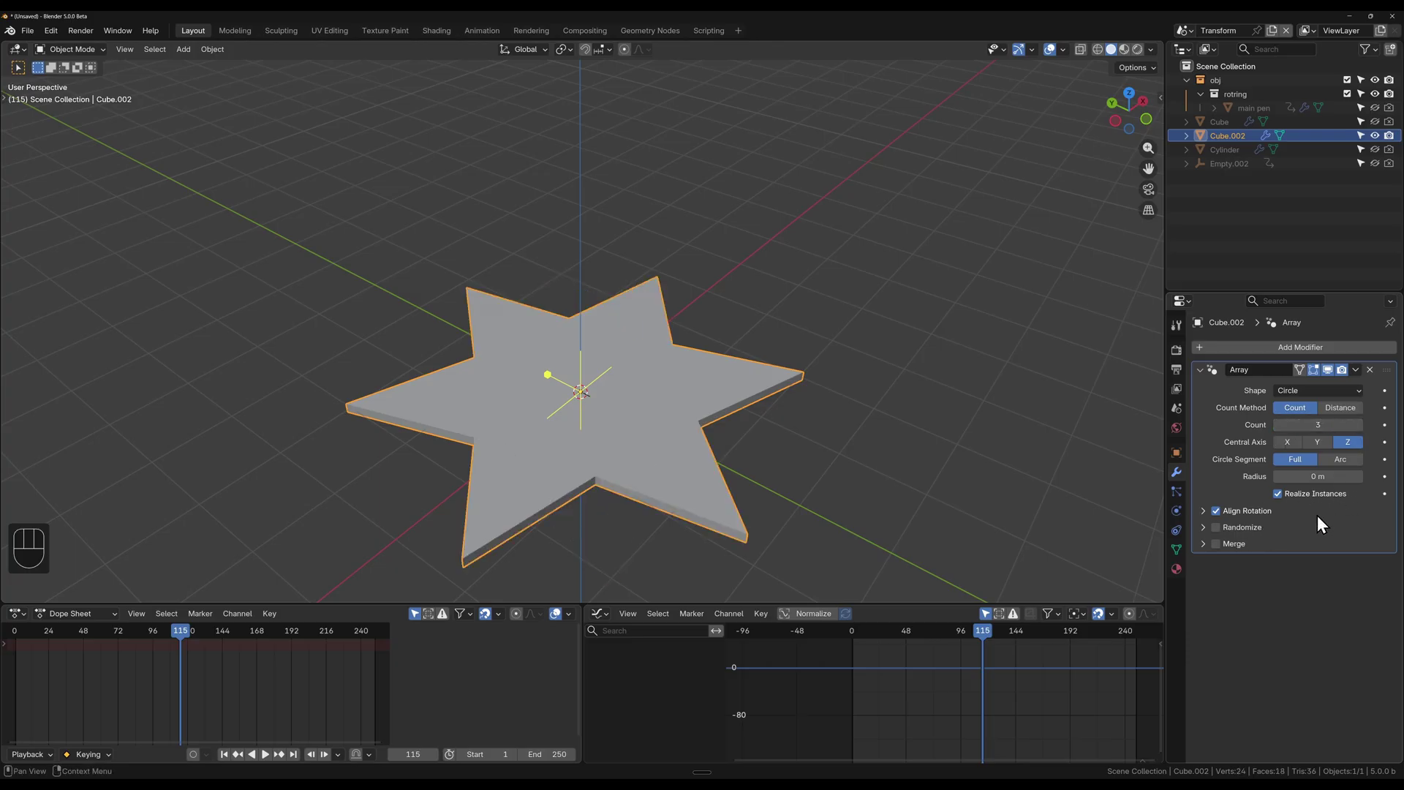
pyautogui.click(1226, 550)
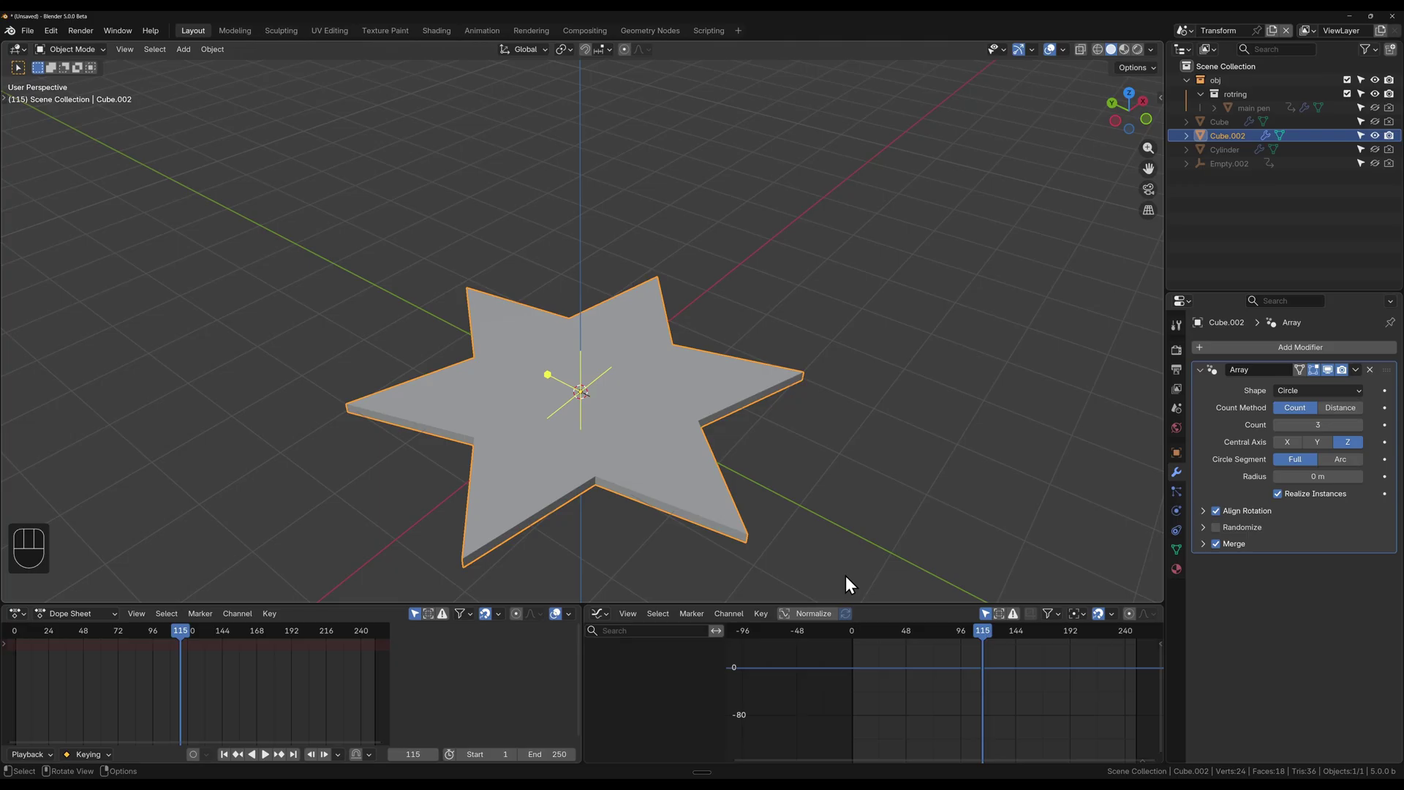
pyautogui.moveTo(713, 474); pyautogui.dragTo(700, 449)
pyautogui.middleClick(668, 446)
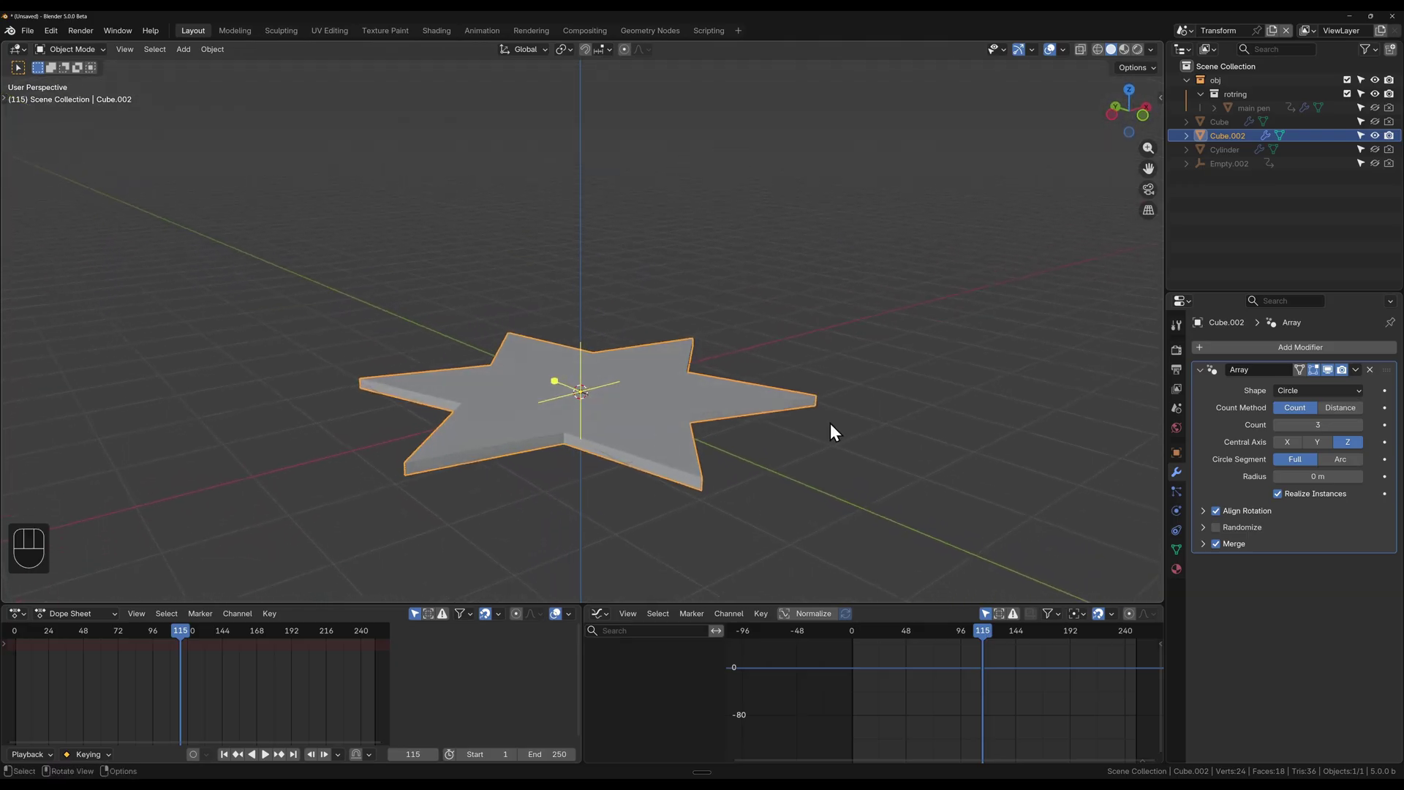
# Step: Add a Bevel modifier with Amount 0.025 m and 4 segments to round the star's edges
pyautogui.moveTo(1236, 355); pyautogui.dragTo(1122, 349)
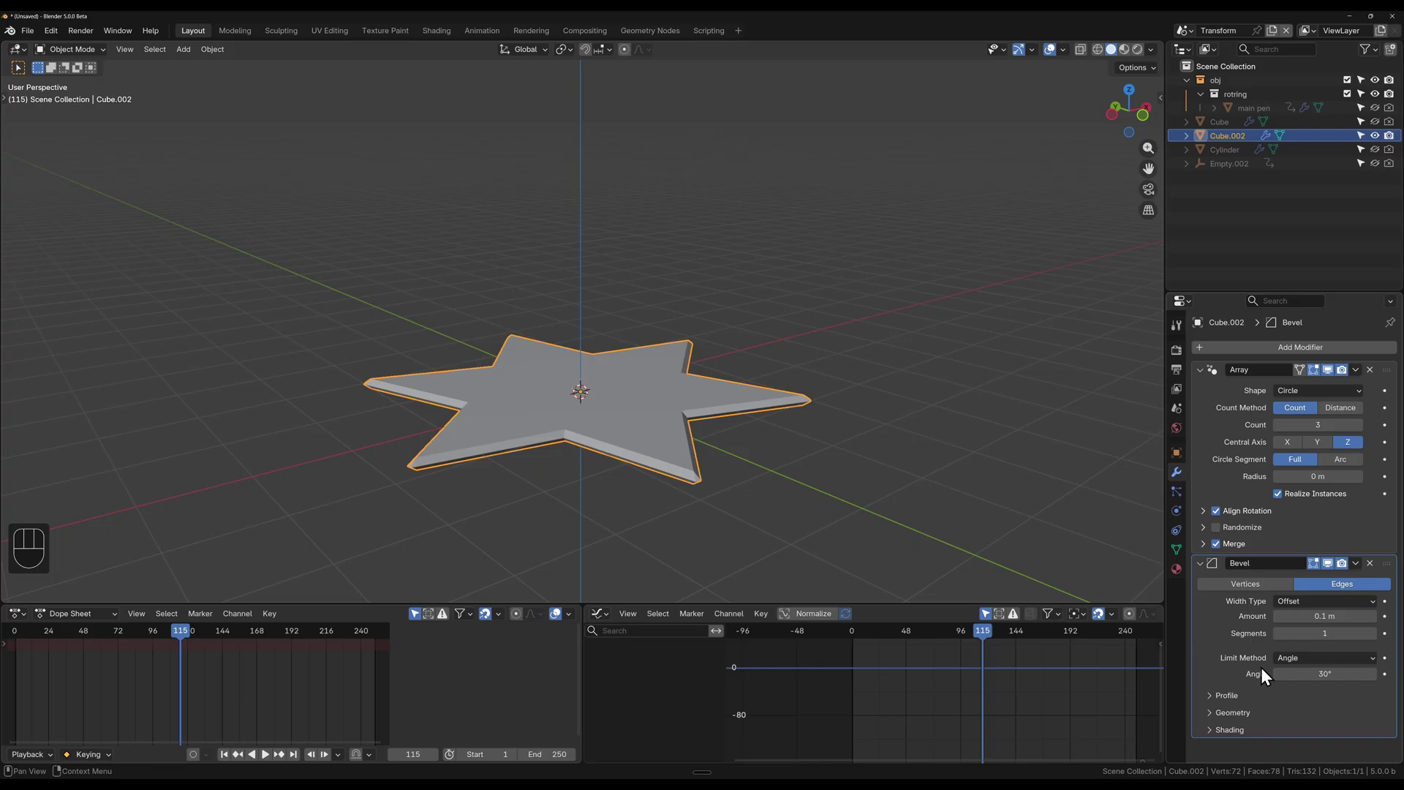
pyautogui.click(1351, 608)
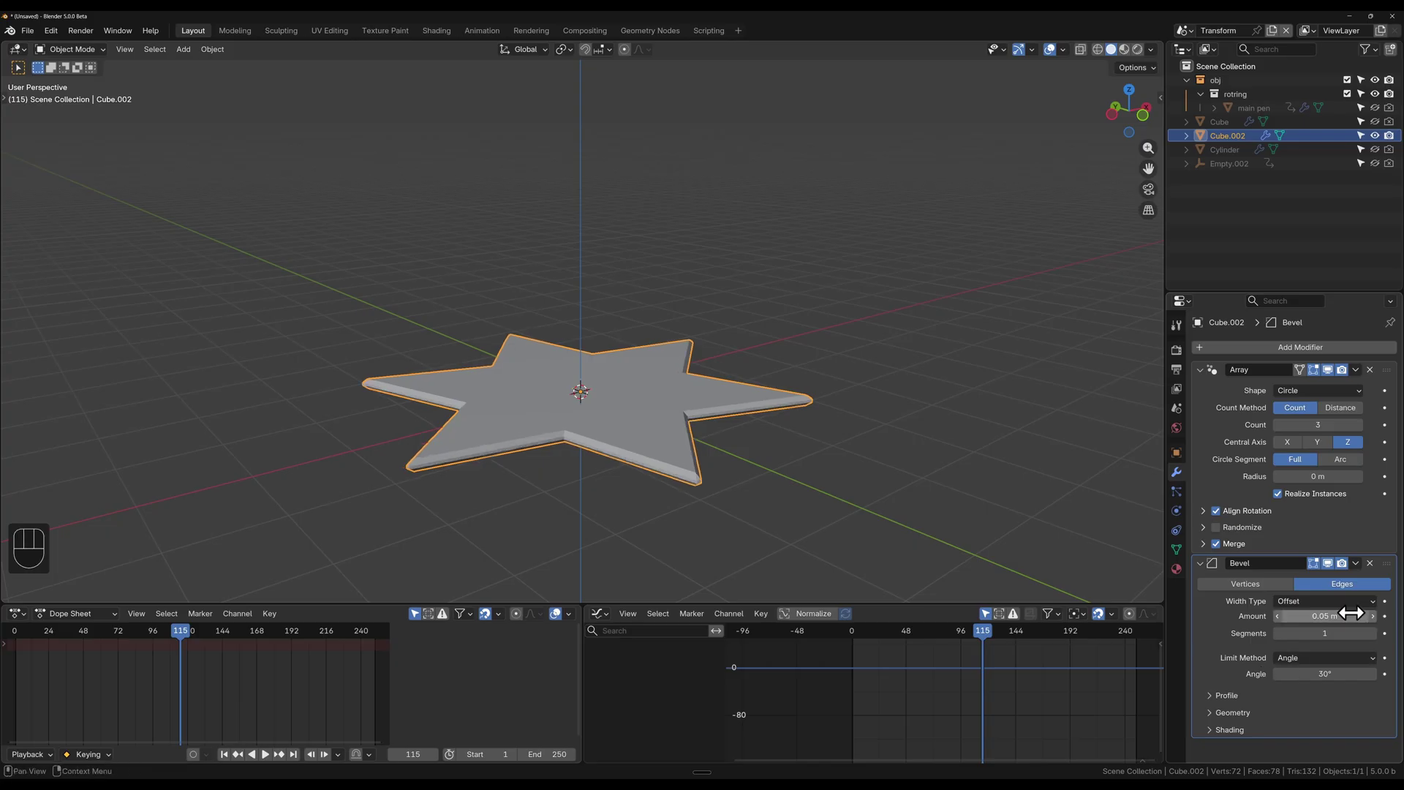
pyautogui.moveTo(1353, 608); pyautogui.dragTo(1346, 609)
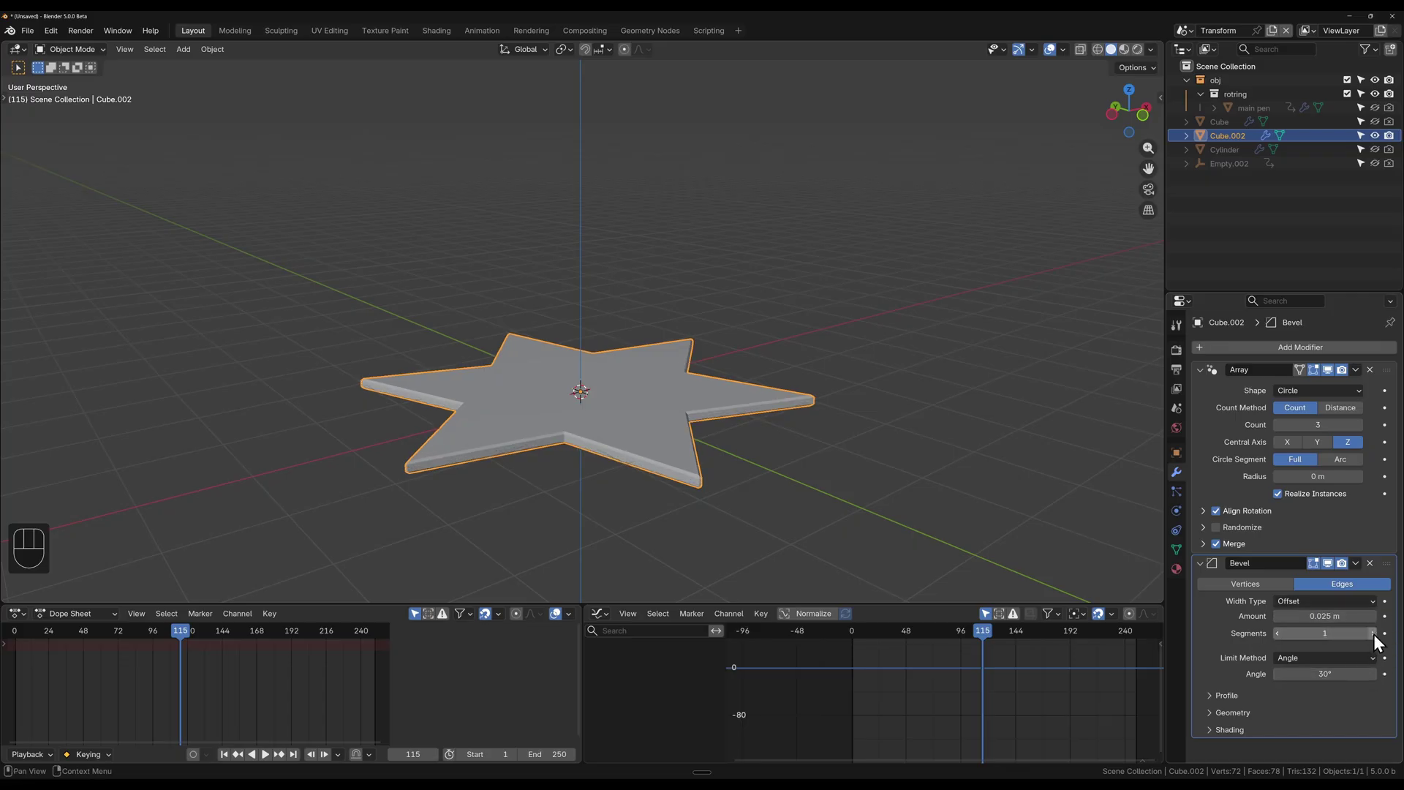
pyautogui.click(1378, 640)
pyautogui.doubleClick(1379, 640)
pyautogui.click(837, 458)
pyautogui.moveTo(686, 470); pyautogui.dragTo(701, 512)
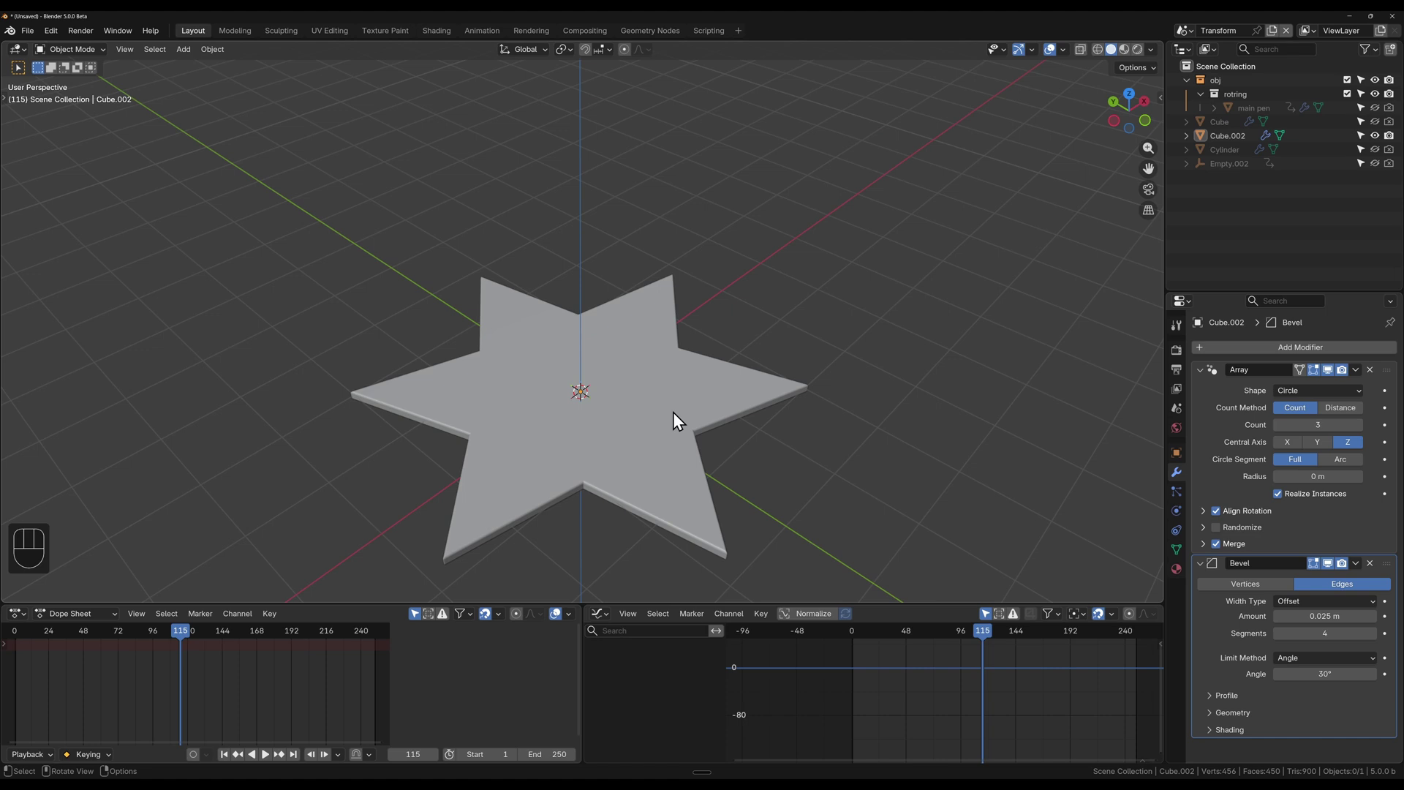
# Step: Raise the array Count to 9 and turn on Randomize, expanding its settings
pyautogui.click(1366, 433)
pyautogui.click(1366, 433)
pyautogui.click(1366, 433)
pyautogui.click(1366, 433)
pyautogui.doubleClick(1363, 435)
pyautogui.moveTo(779, 465); pyautogui.dragTo(789, 439)
pyautogui.click(725, 442)
pyautogui.click(1222, 532)
pyautogui.click(1214, 536)
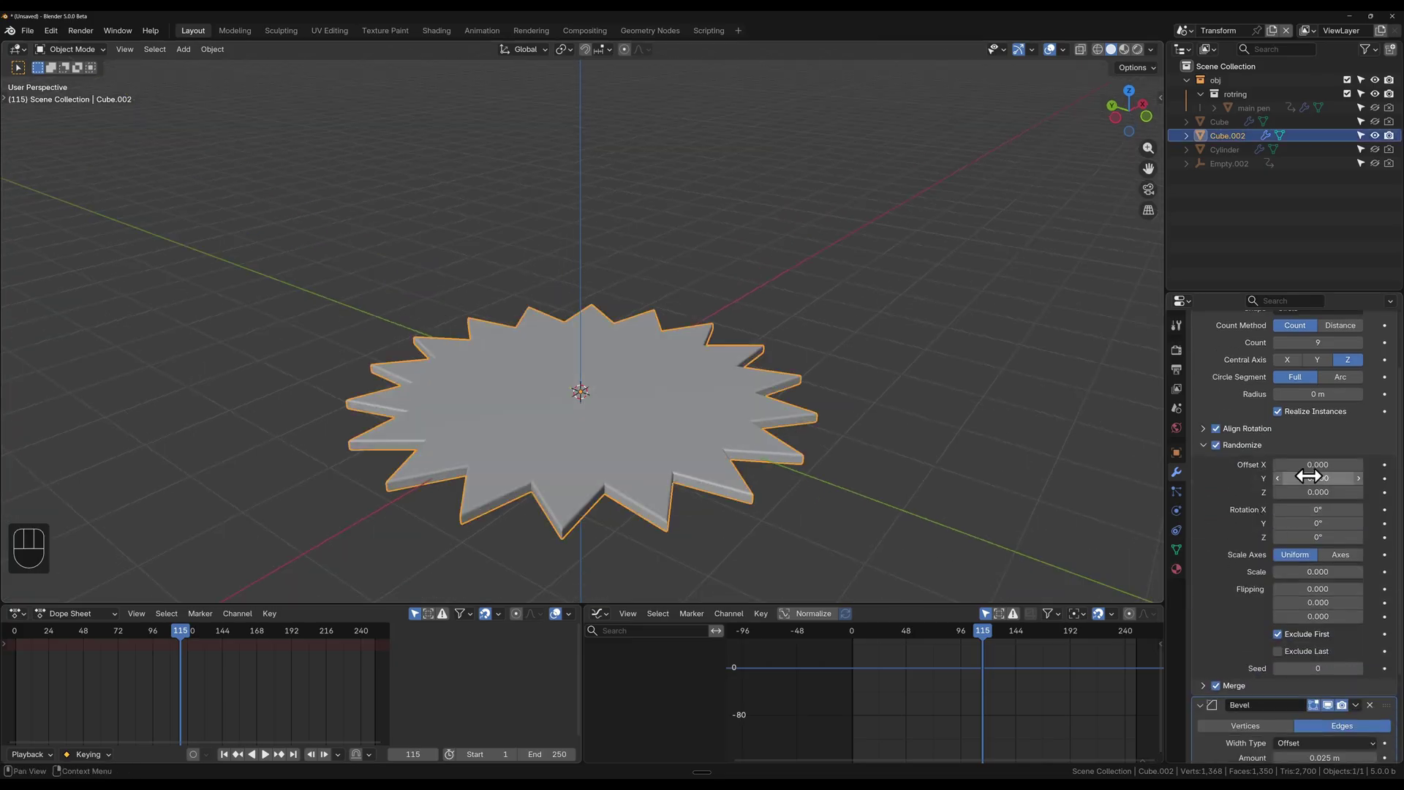
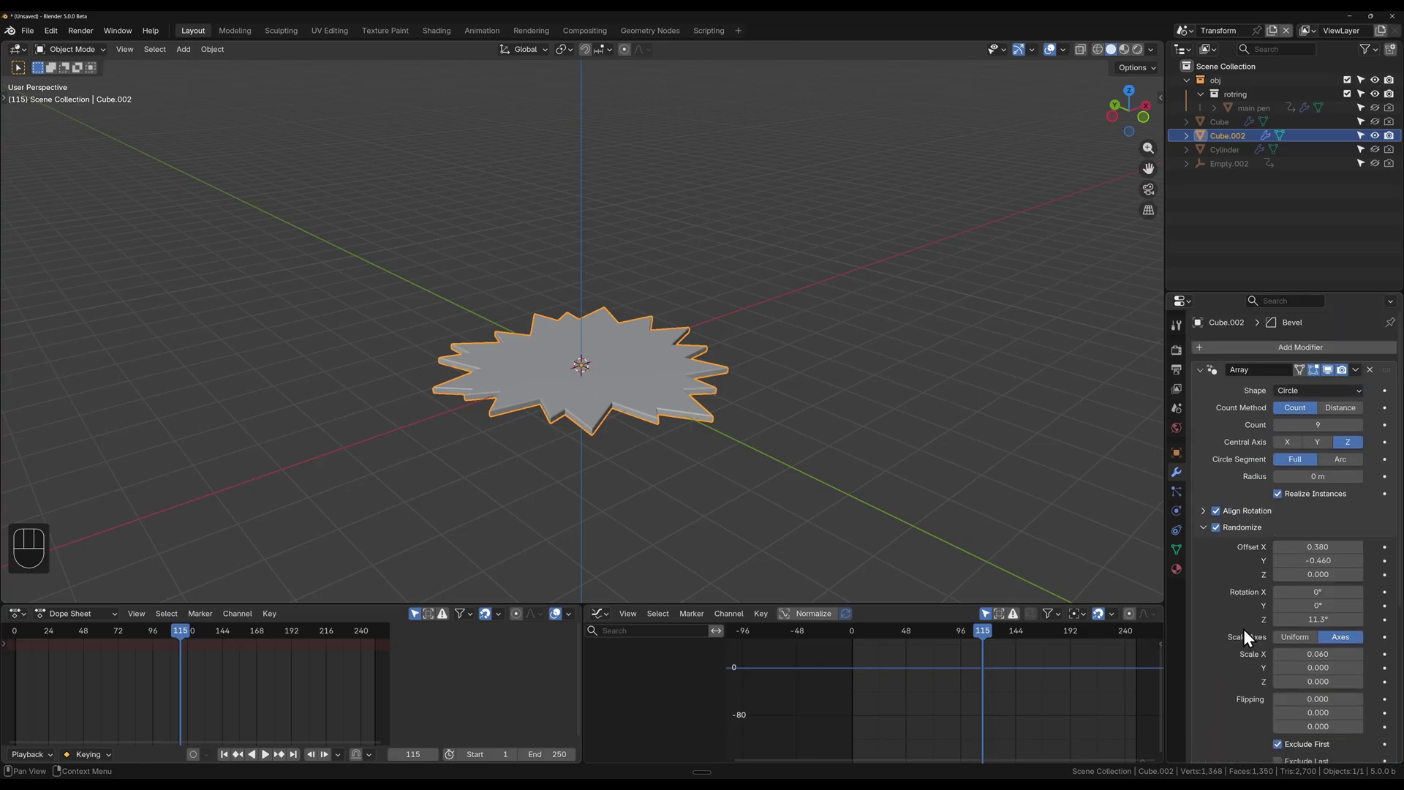
# Step: Raise the array Count to 11 copies for the randomized burst
pyautogui.click(1365, 428)
pyautogui.click(1366, 428)
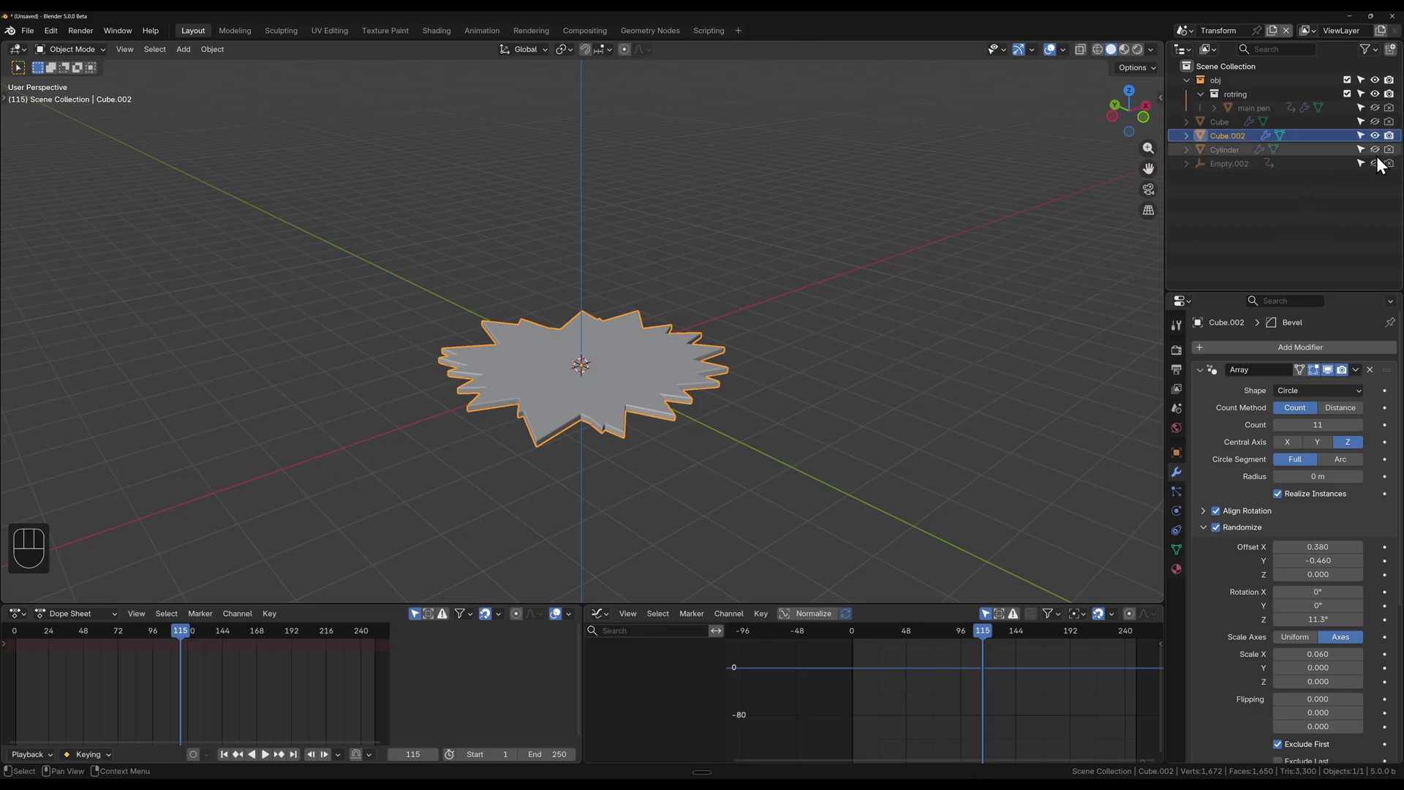
# Step: Select the chain-link cylinder, toggle its Array off to see one link, and return to Object Mode
pyautogui.click(1383, 156)
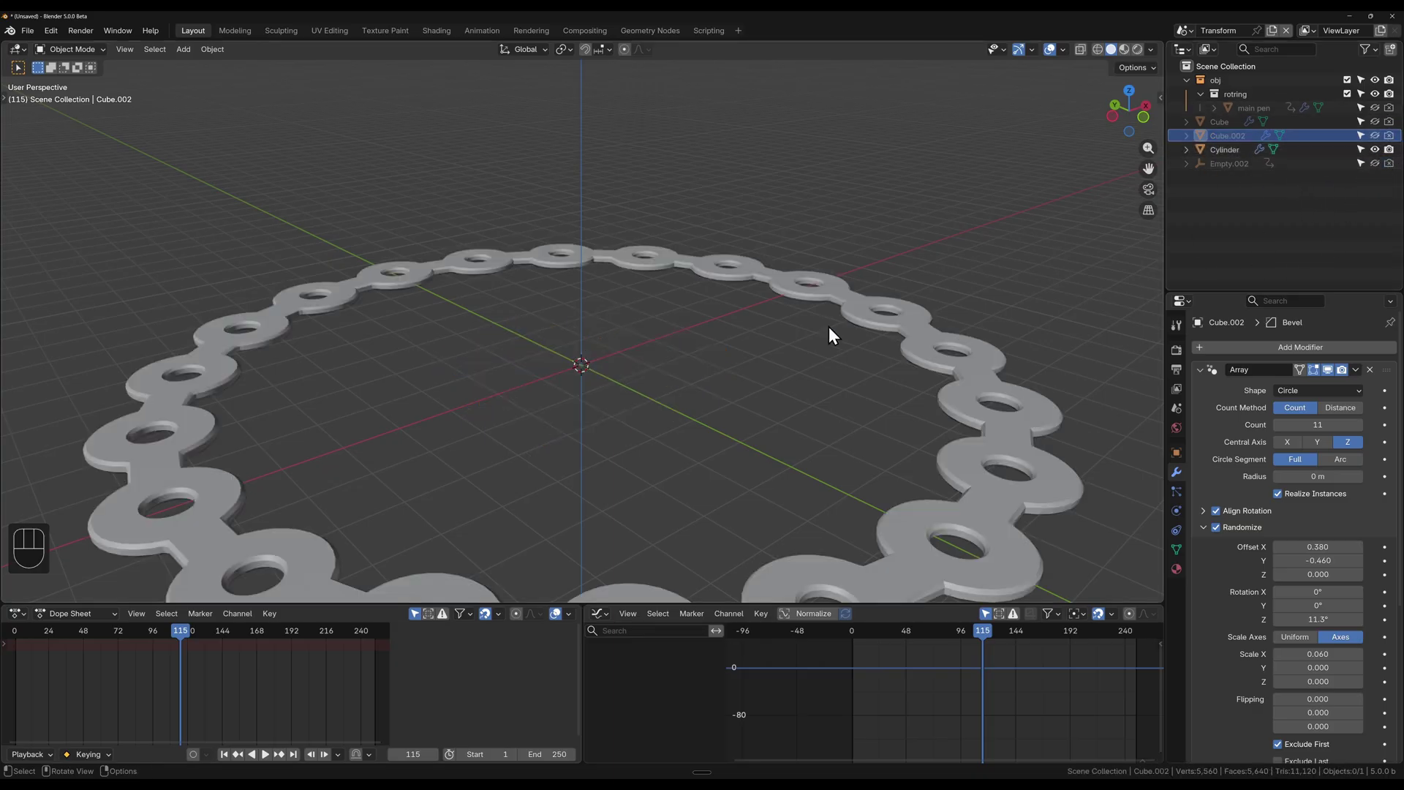
pyautogui.moveTo(736, 337); pyautogui.dragTo(734, 362)
pyautogui.click(817, 464)
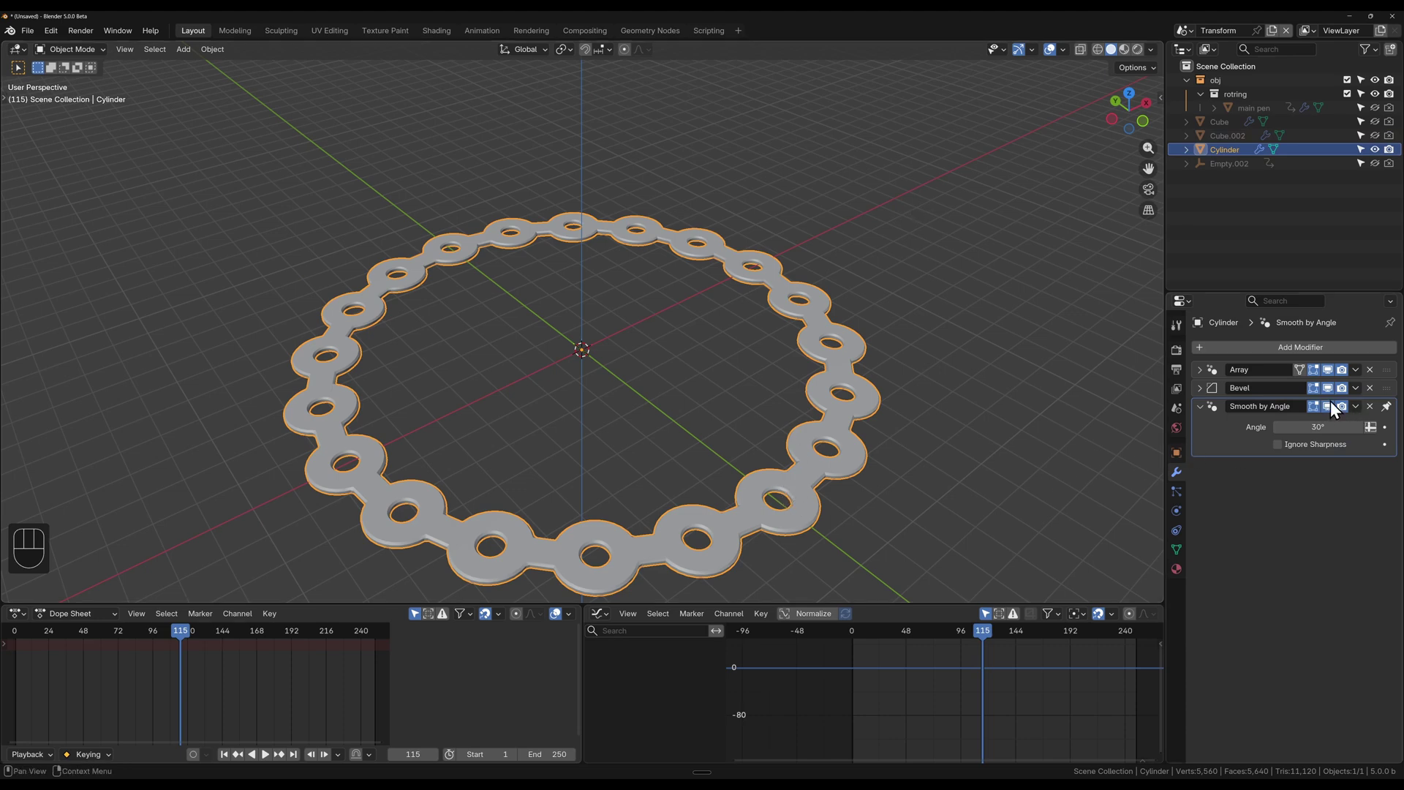
pyautogui.click(1336, 379)
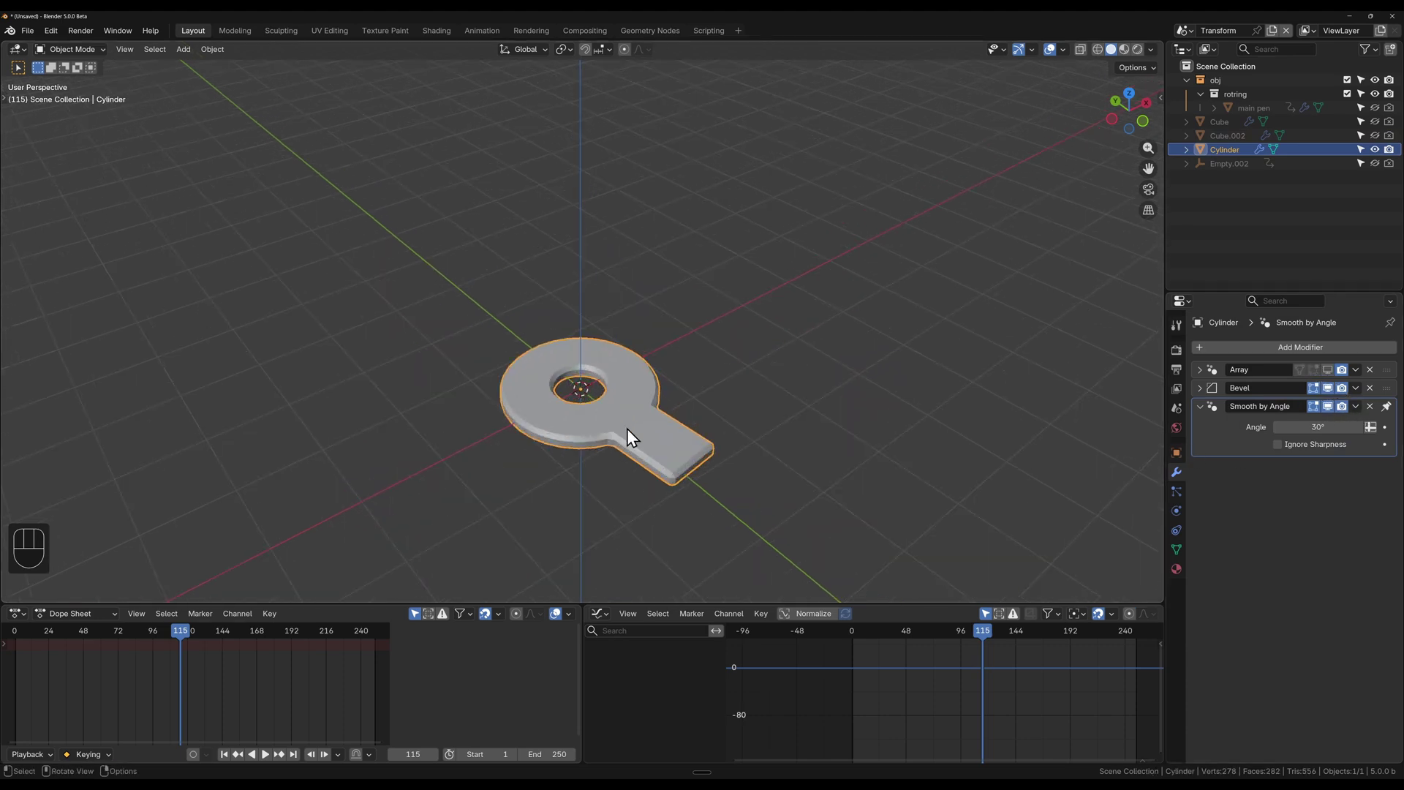
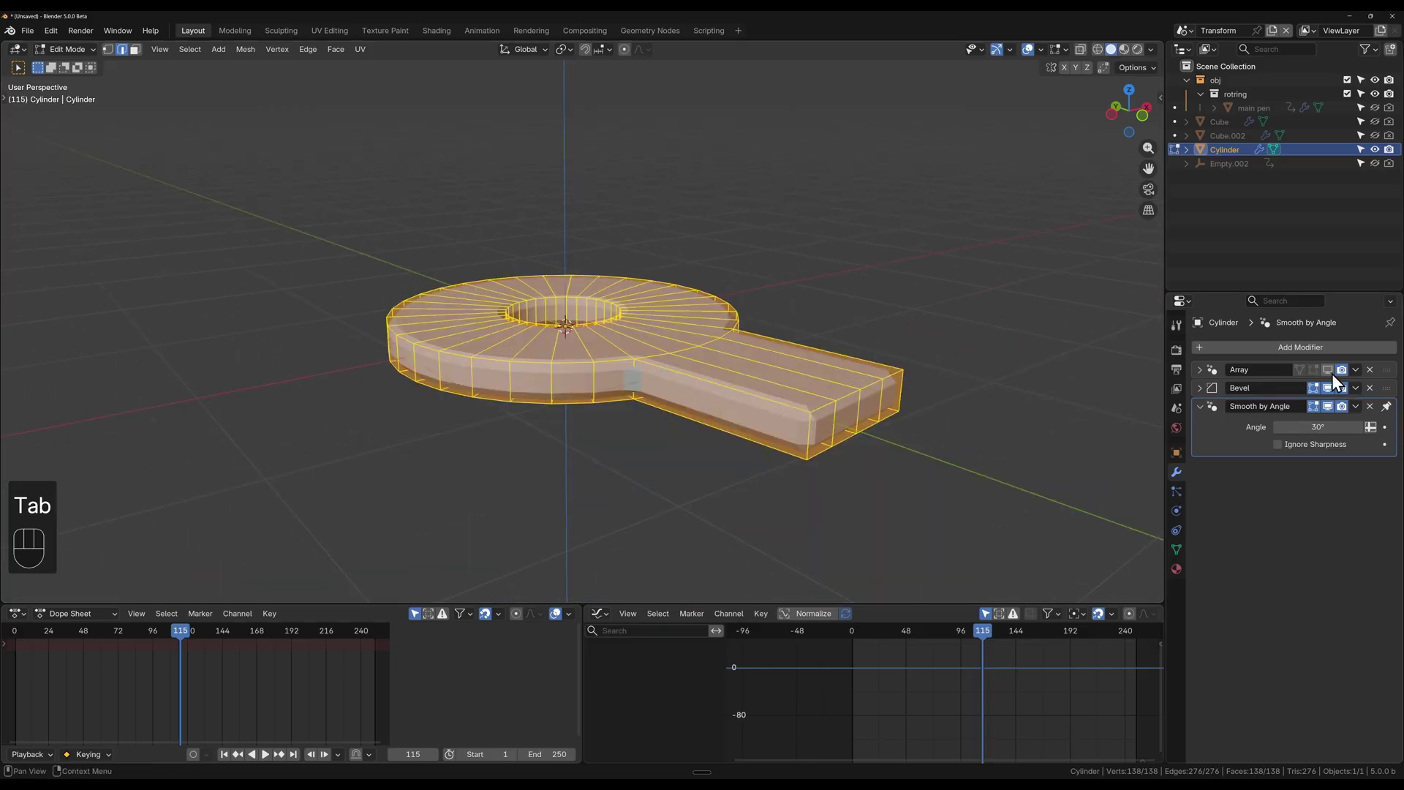
pyautogui.press('Tab')
# Step: Orbit and zoom the viewport to inspect the closed ring of arrayed links
pyautogui.moveTo(491, 369); pyautogui.dragTo(489, 413)
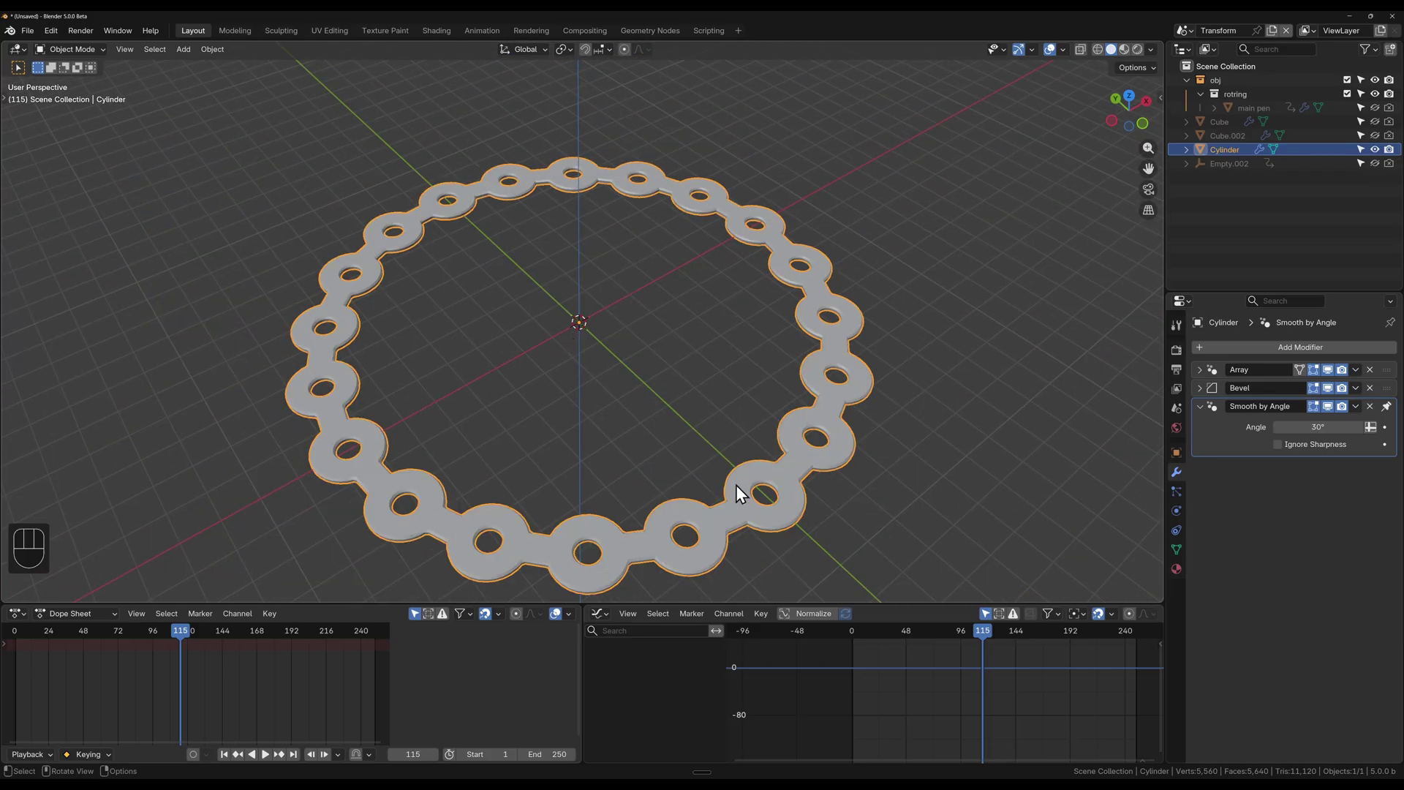
pyautogui.moveTo(612, 366); pyautogui.dragTo(620, 376)
pyautogui.click(811, 454)
pyautogui.moveTo(750, 456); pyautogui.dragTo(692, 331)
pyautogui.middleClick(657, 396)
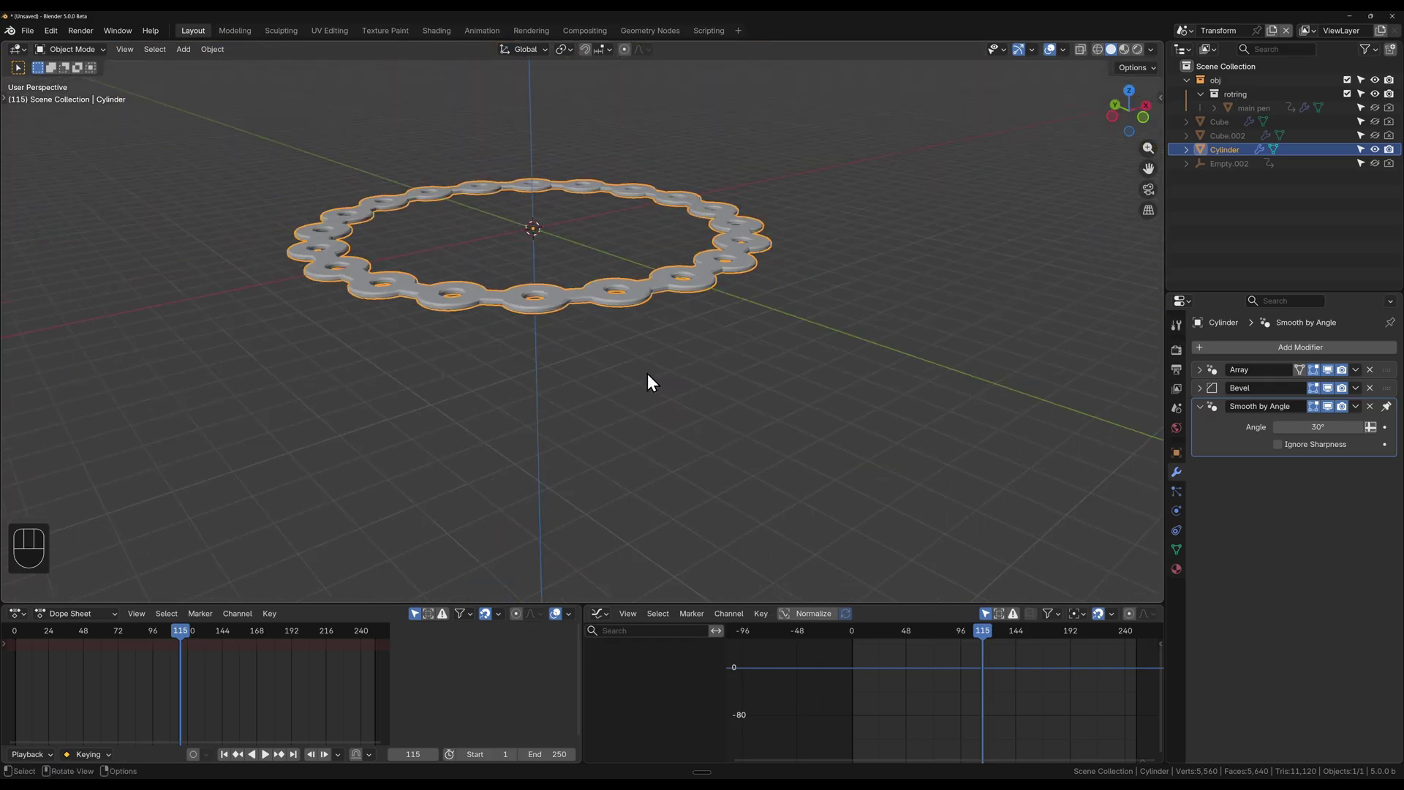
pyautogui.moveTo(617, 302); pyautogui.dragTo(635, 433)
pyautogui.moveTo(593, 399); pyautogui.dragTo(606, 440)
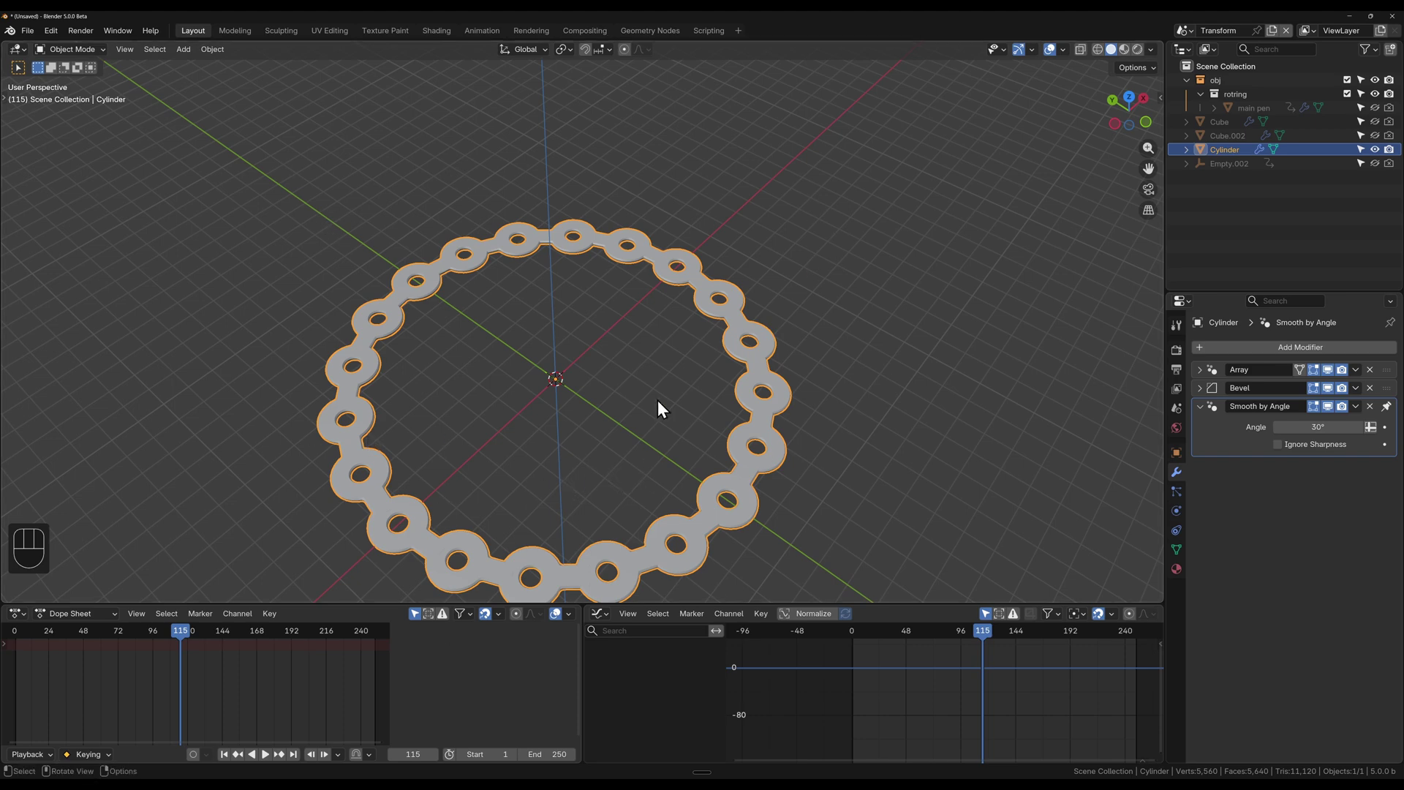
pyautogui.click(584, 401)
# Step: Add a Bezier curve at the centre of the ring for the link array to follow
pyautogui.press('shift+a')
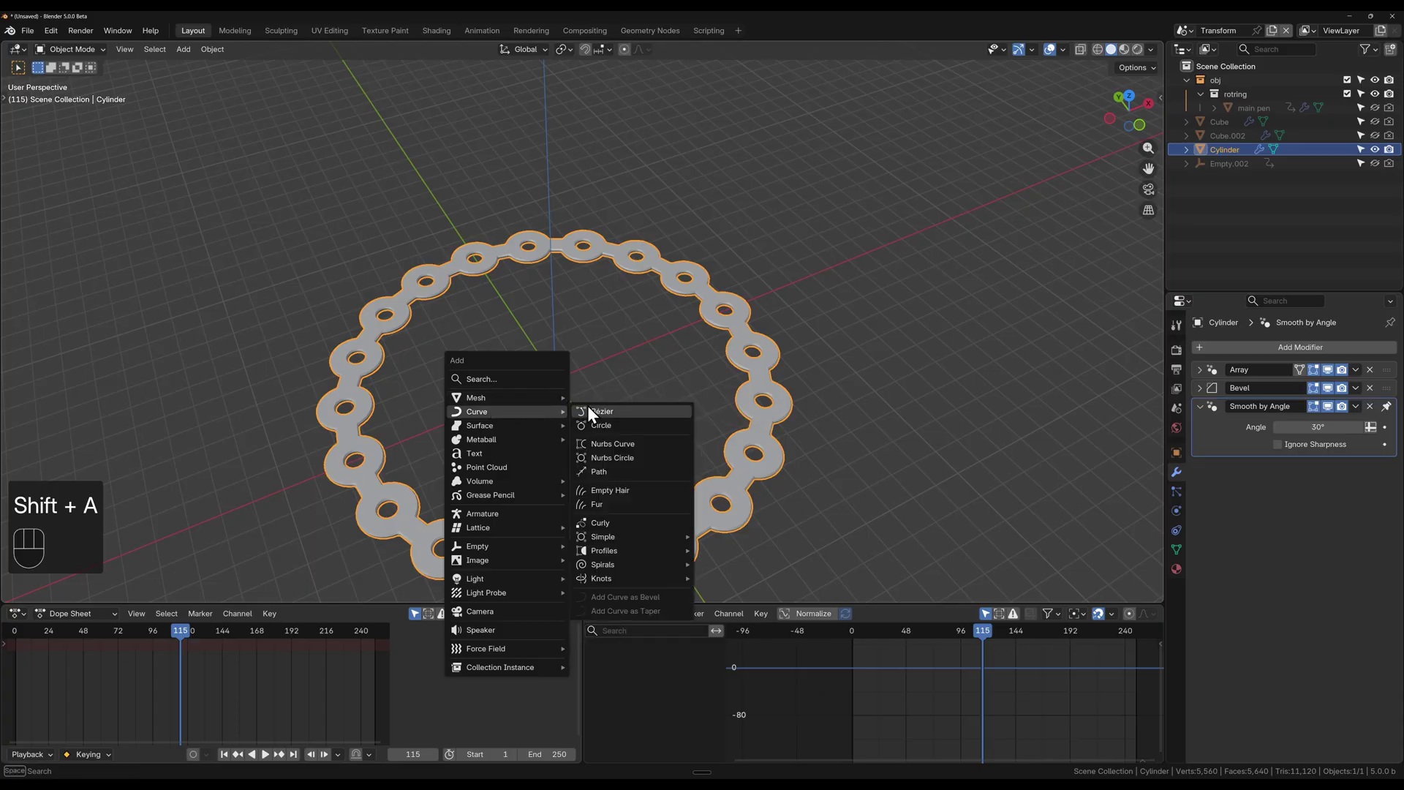
pyautogui.press('s')
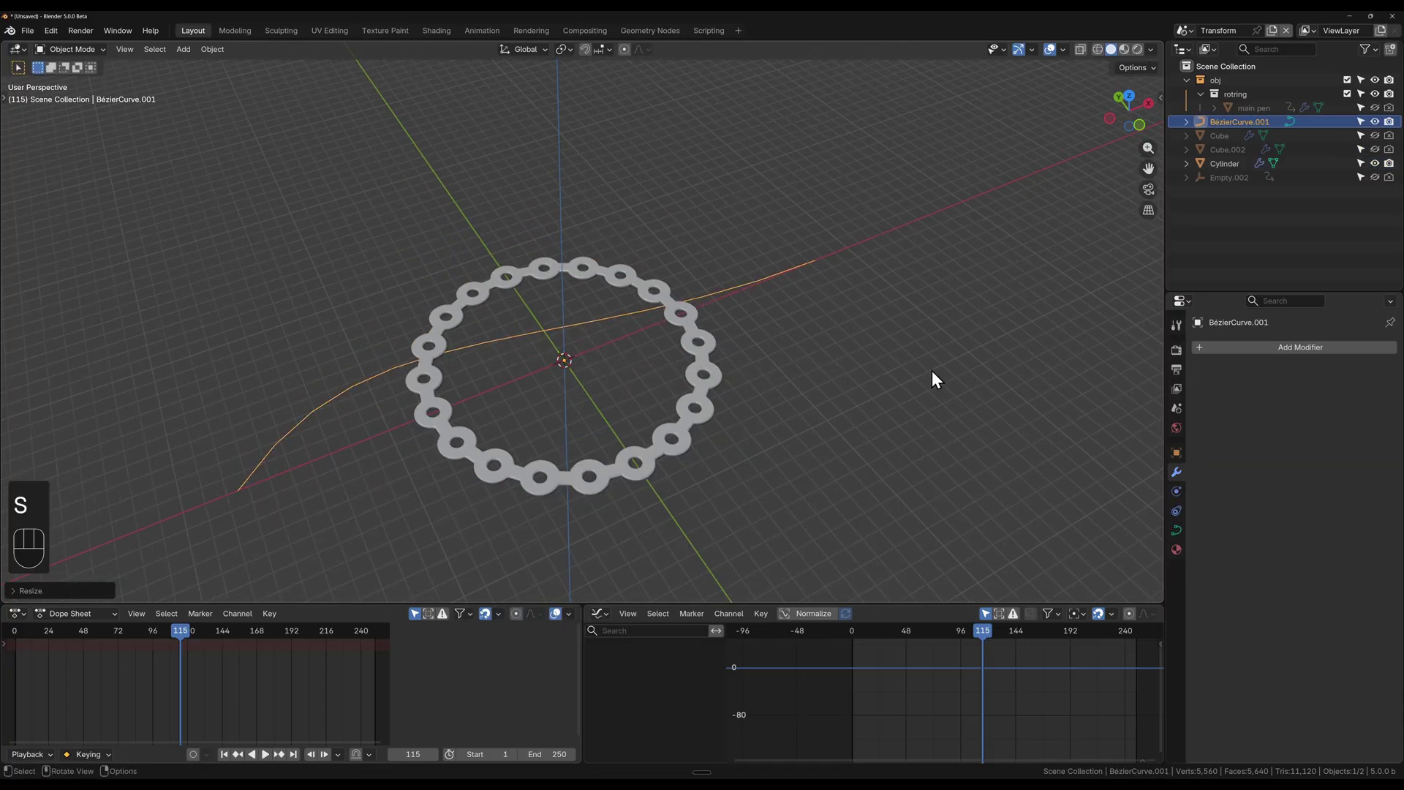
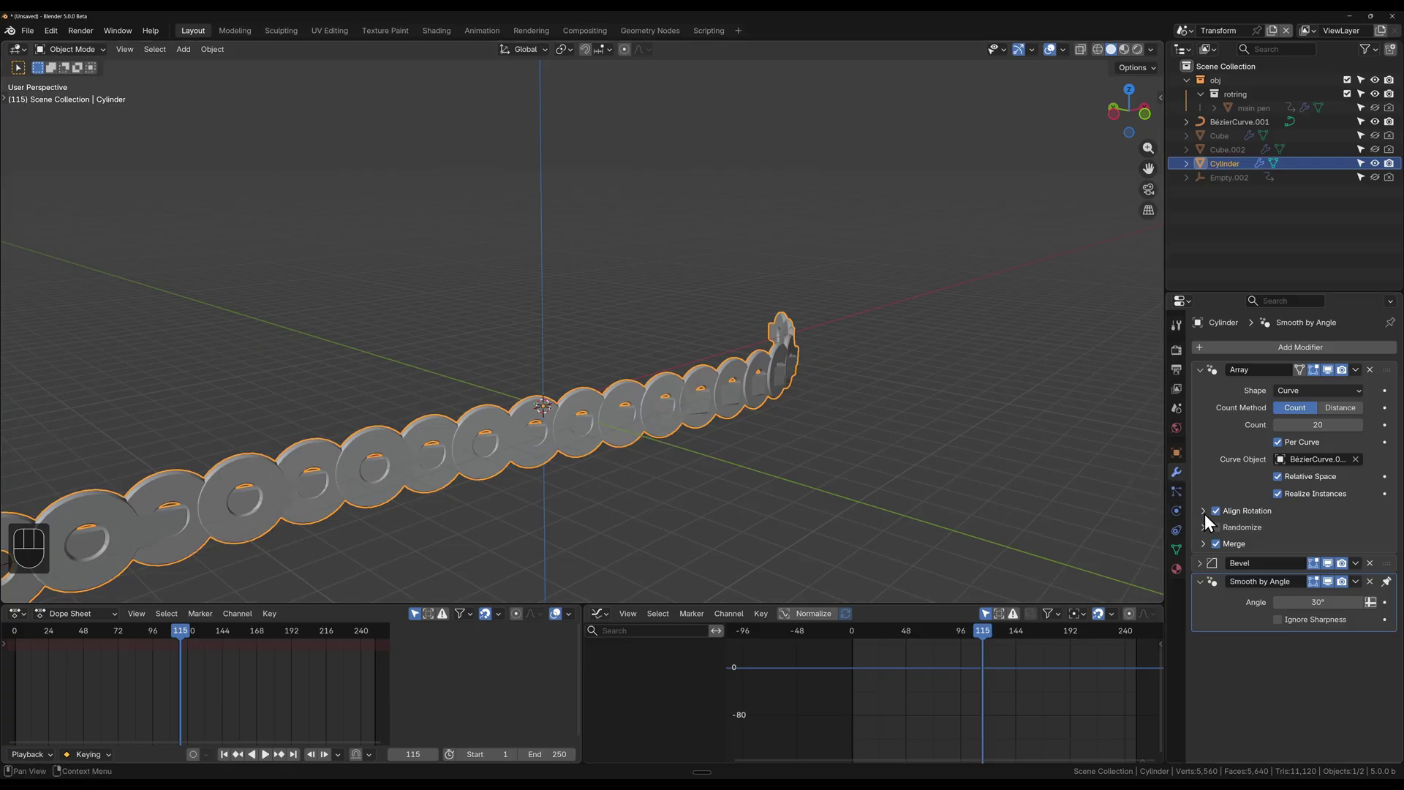
# Step: Enable Align Rotation on the curve array and try primary/secondary axis pairs (Z, X–Z, Y–X)
pyautogui.click(1212, 521)
pyautogui.moveTo(1286, 537); pyautogui.dragTo(1310, 535)
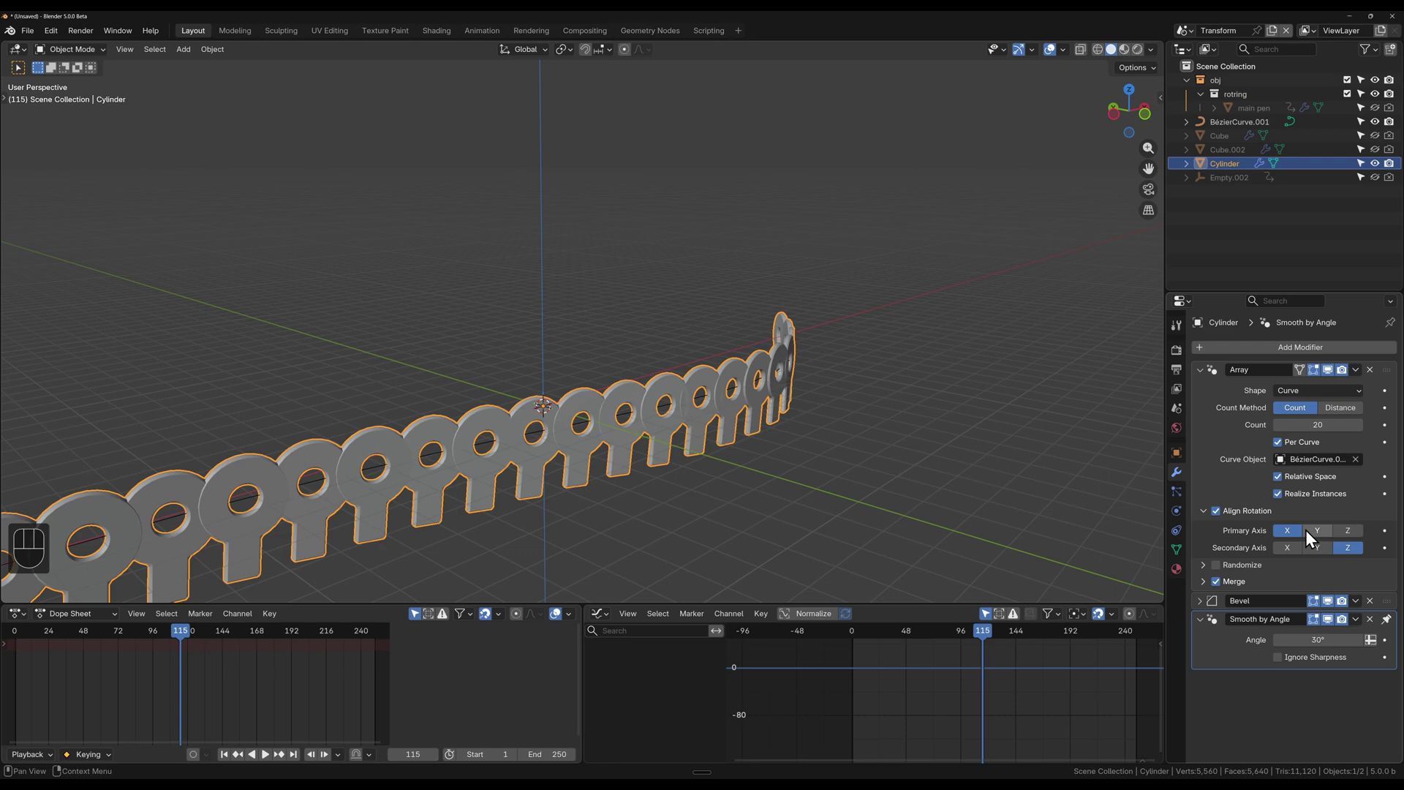
pyautogui.click(1357, 540)
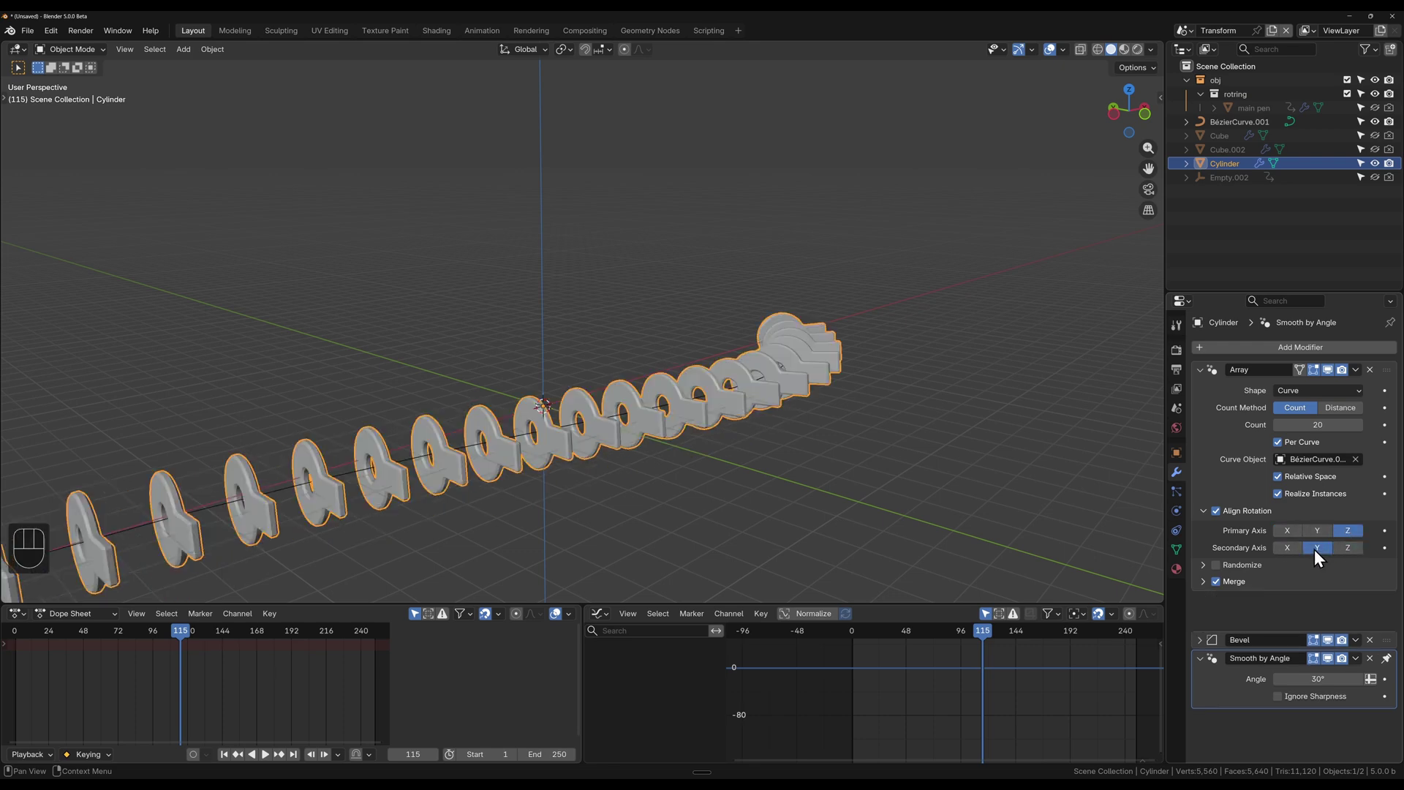
pyautogui.moveTo(1296, 551); pyautogui.dragTo(1293, 542)
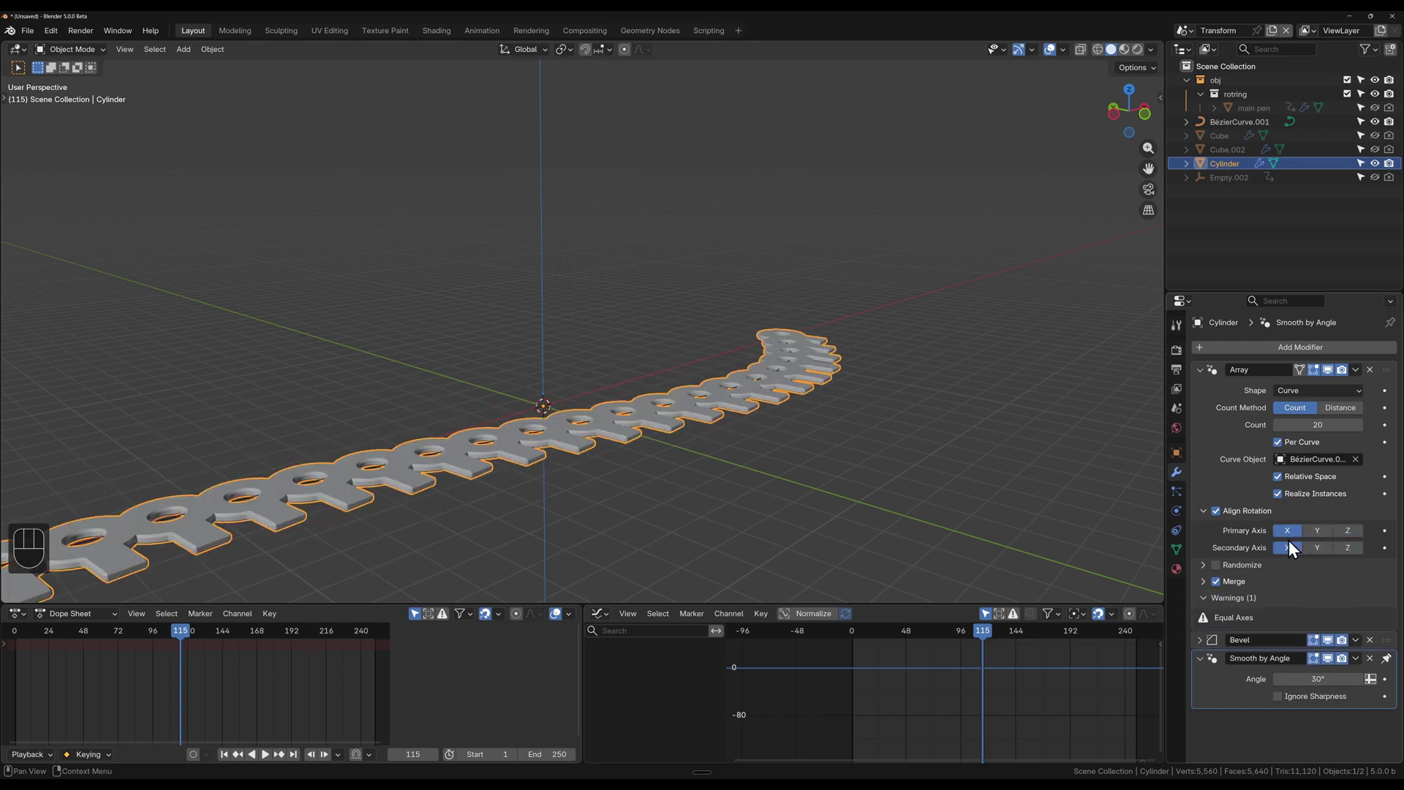
pyautogui.click(1314, 557)
pyautogui.click(1353, 557)
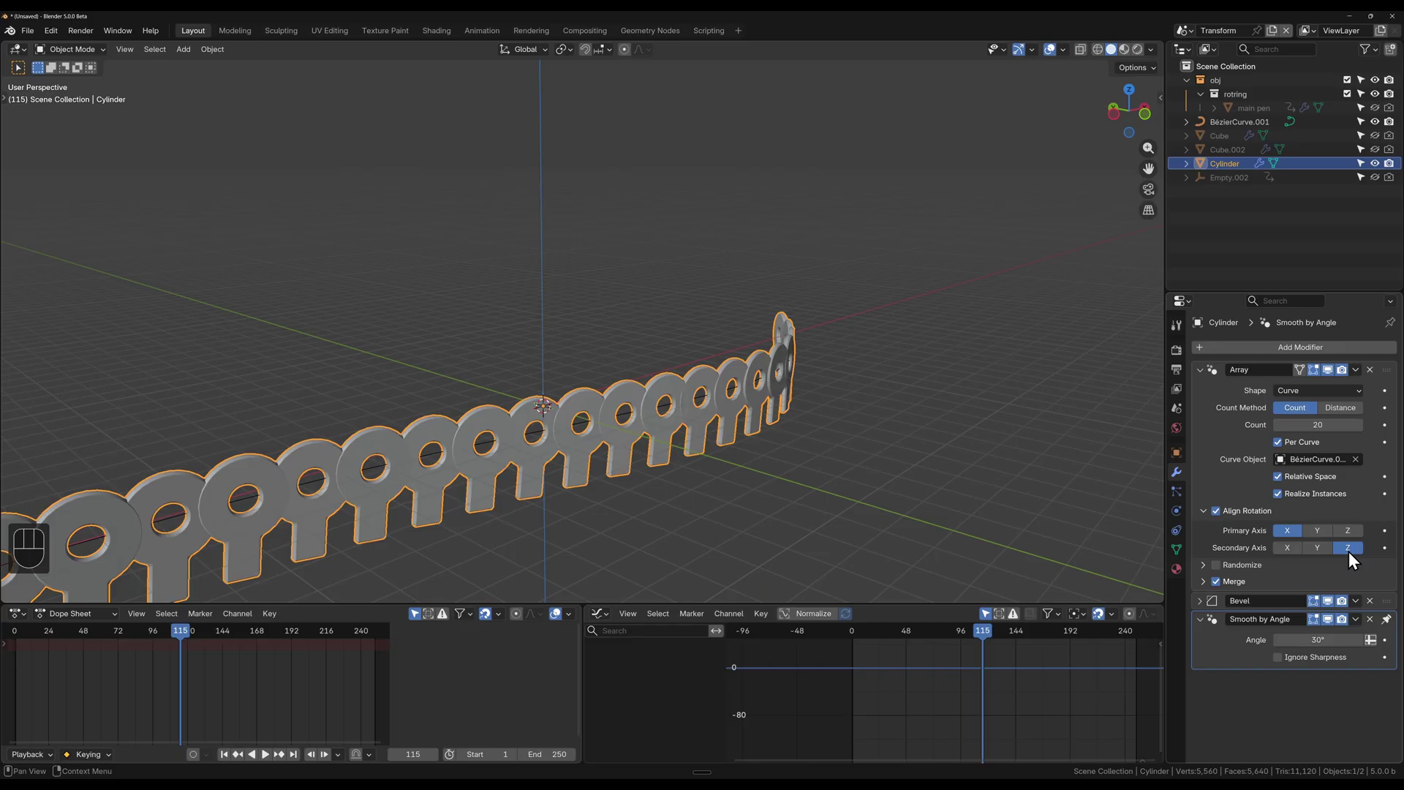
pyautogui.click(1320, 538)
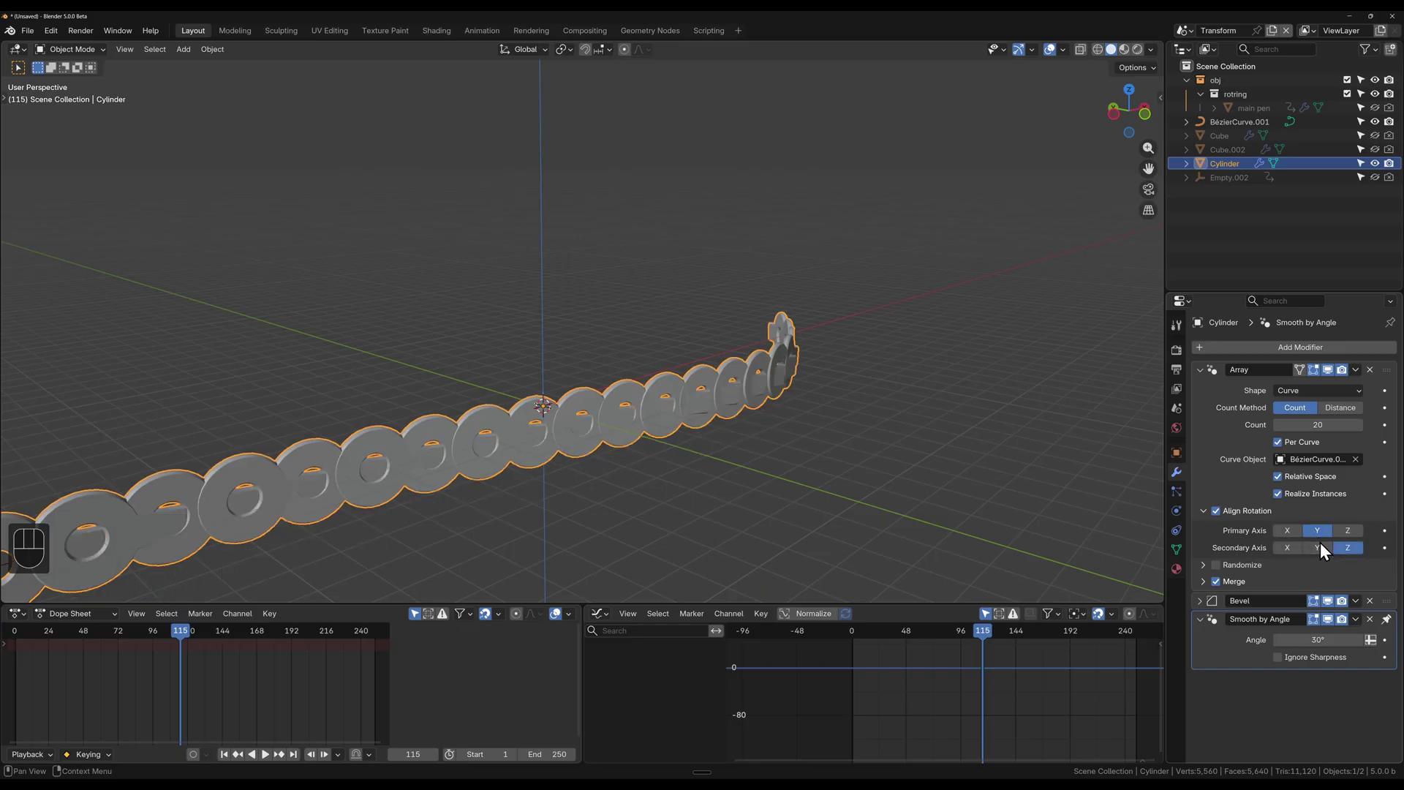
pyautogui.click(1328, 551)
pyautogui.click(1298, 552)
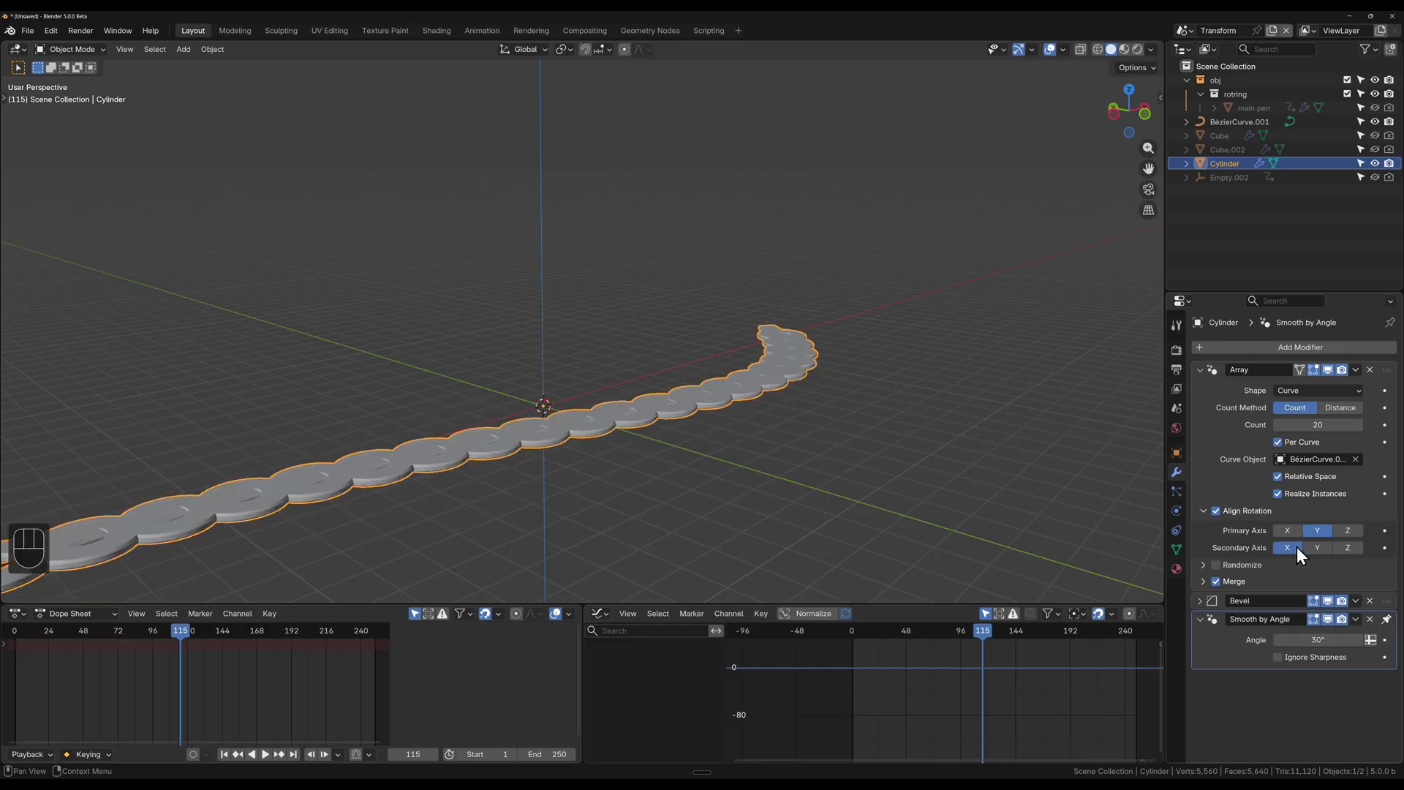
# Step: Settle on X primary and Z secondary so the links stand upright along the curve, then select the Bezier curve
pyautogui.moveTo(700, 471); pyautogui.dragTo(704, 529)
pyautogui.moveTo(711, 499); pyautogui.dragTo(959, 365)
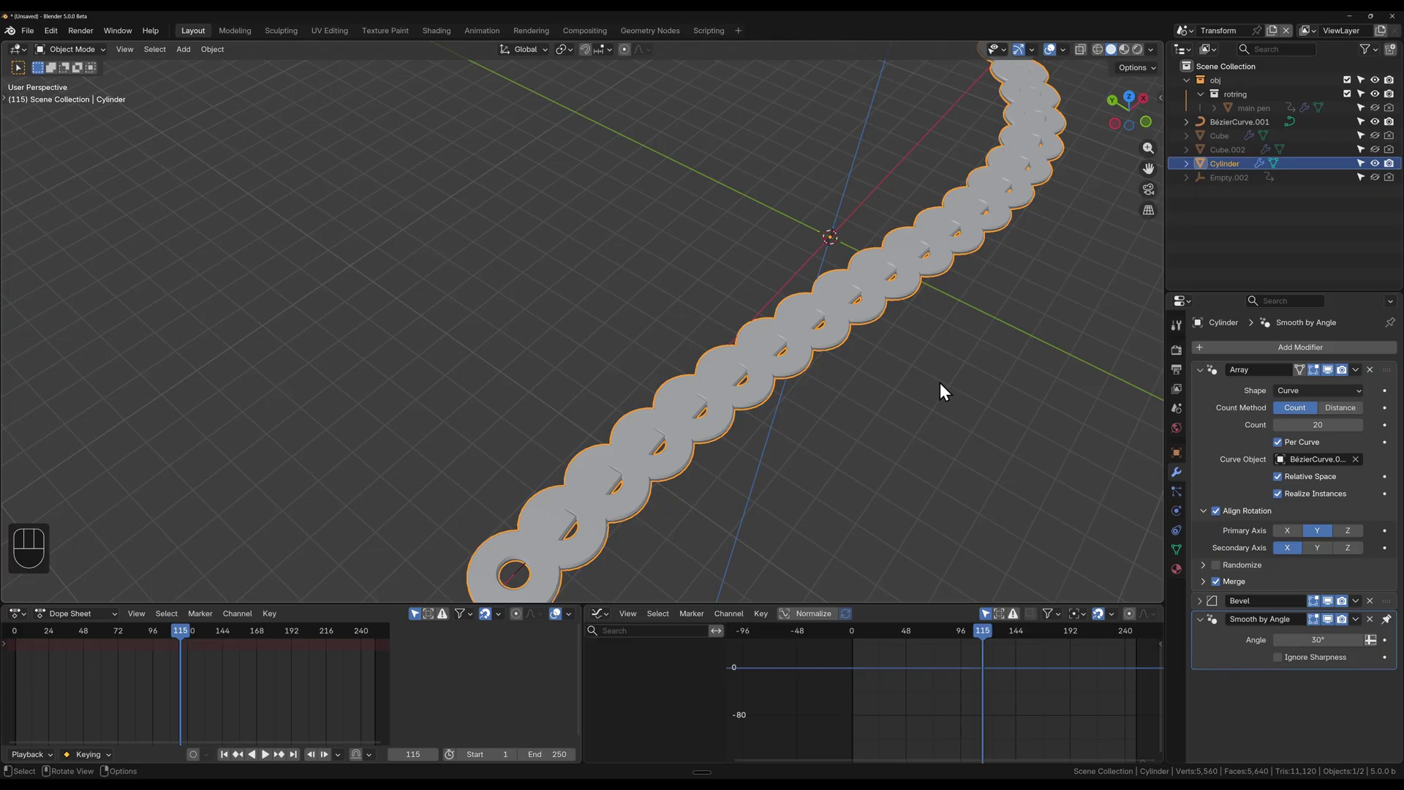
pyautogui.moveTo(1353, 555); pyautogui.dragTo(1194, 557)
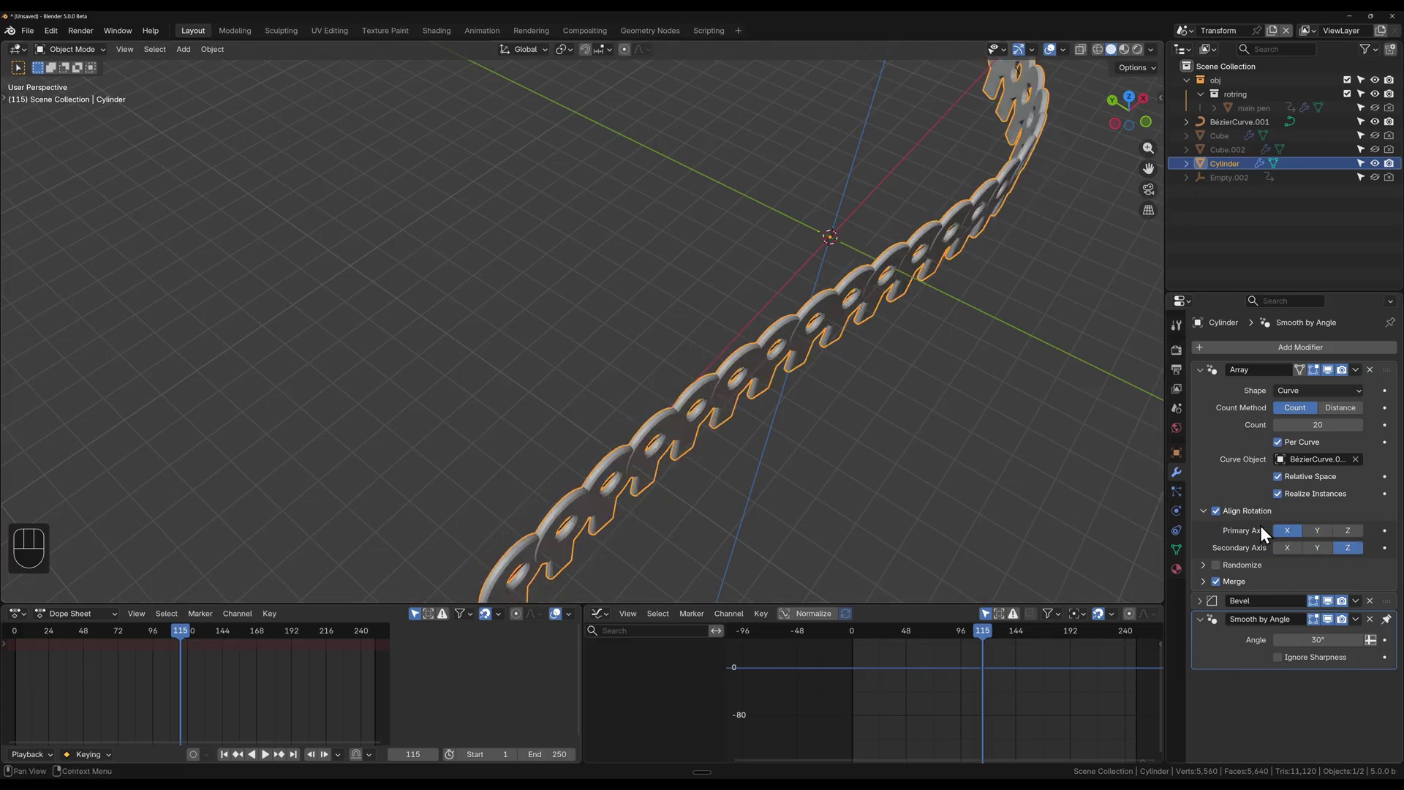
pyautogui.moveTo(969, 452); pyautogui.dragTo(965, 493)
pyautogui.moveTo(1001, 471); pyautogui.dragTo(949, 403)
pyautogui.moveTo(941, 316); pyautogui.dragTo(867, 398)
pyautogui.moveTo(819, 358); pyautogui.dragTo(829, 394)
pyautogui.click(775, 392)
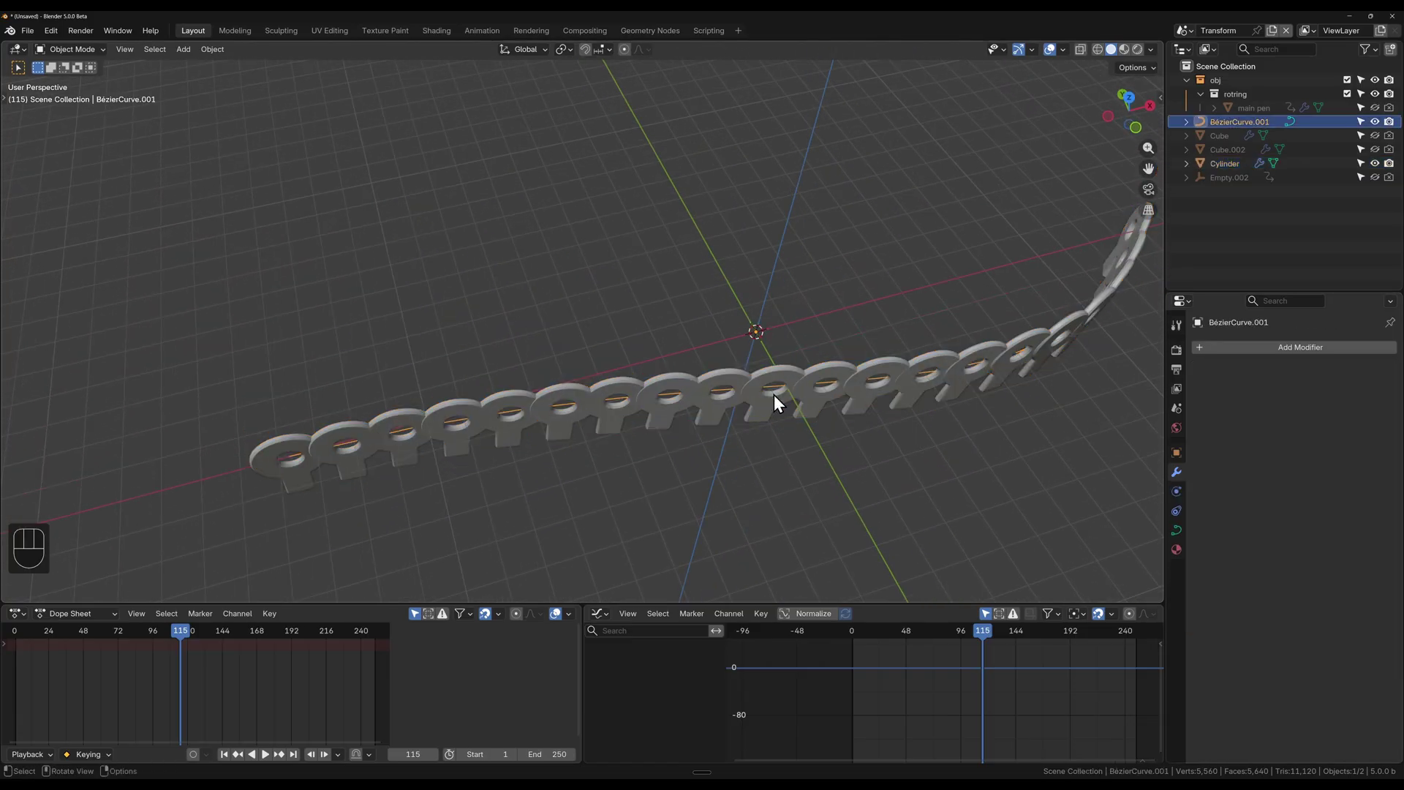
# Step: Select the chain link object and toggle in and out of Edit Mode on its mesh
pyautogui.moveTo(1181, 460); pyautogui.dragTo(951, 512)
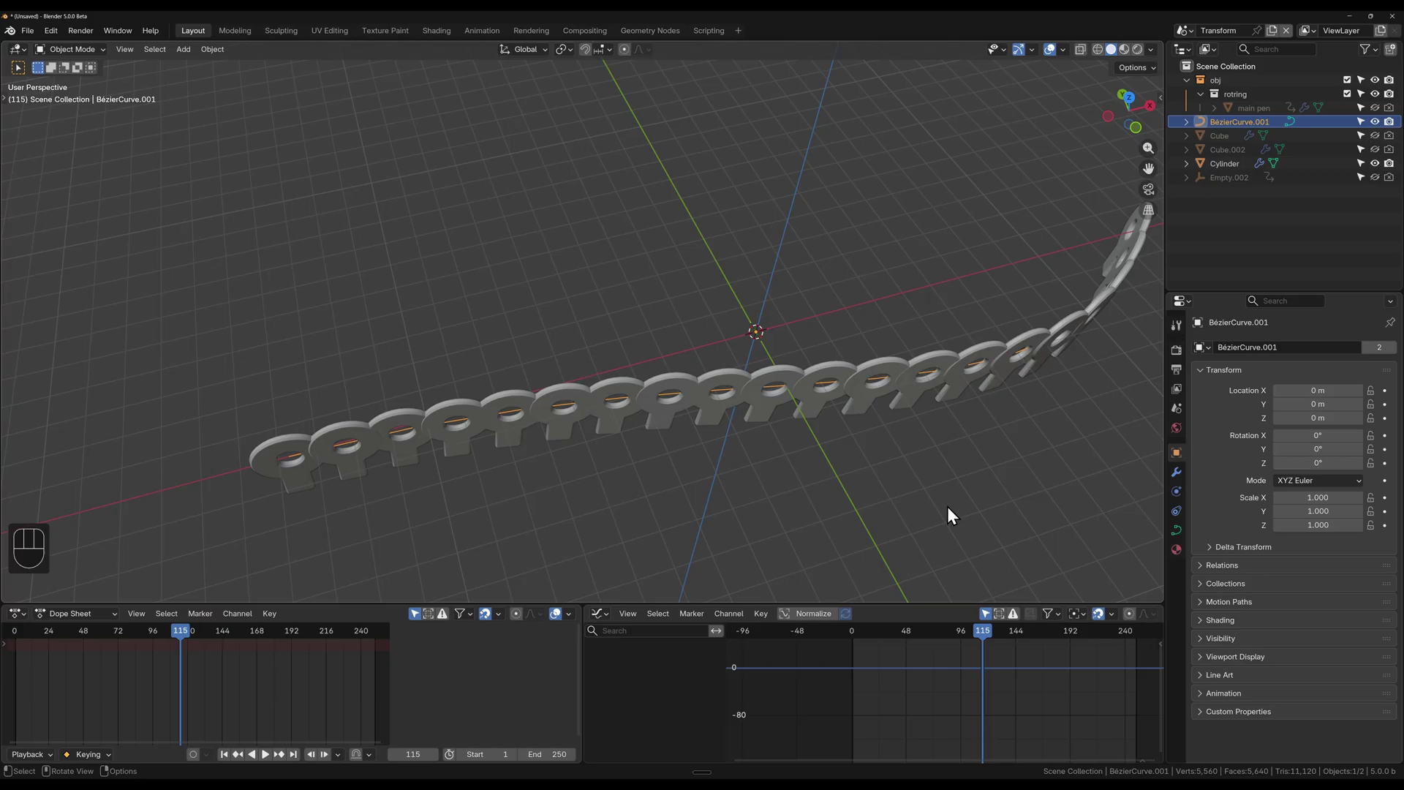
pyautogui.middleClick(827, 406)
pyautogui.click(764, 369)
pyautogui.moveTo(833, 392); pyautogui.dragTo(827, 361)
pyautogui.press('Tab')
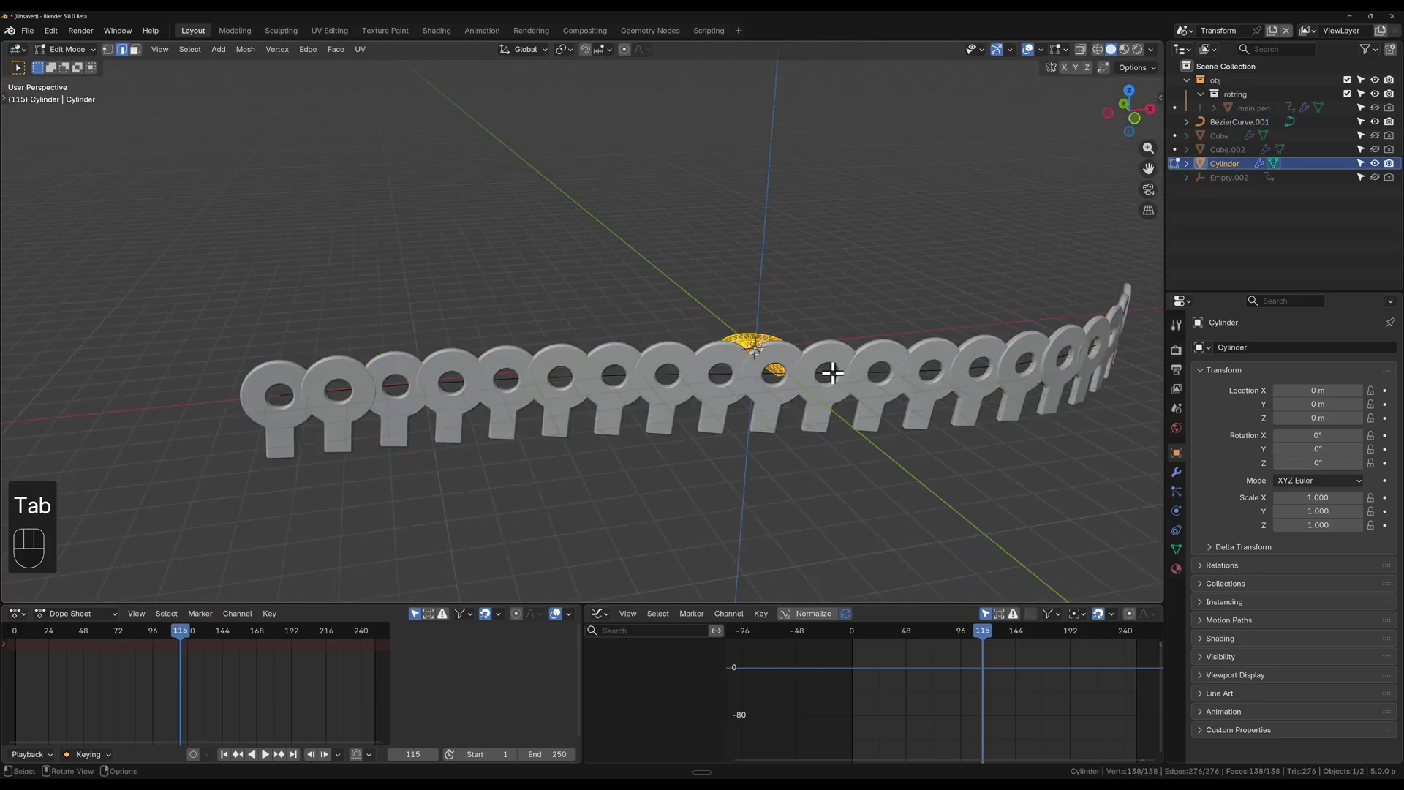
pyautogui.press('Tab')
pyautogui.press('Tab')
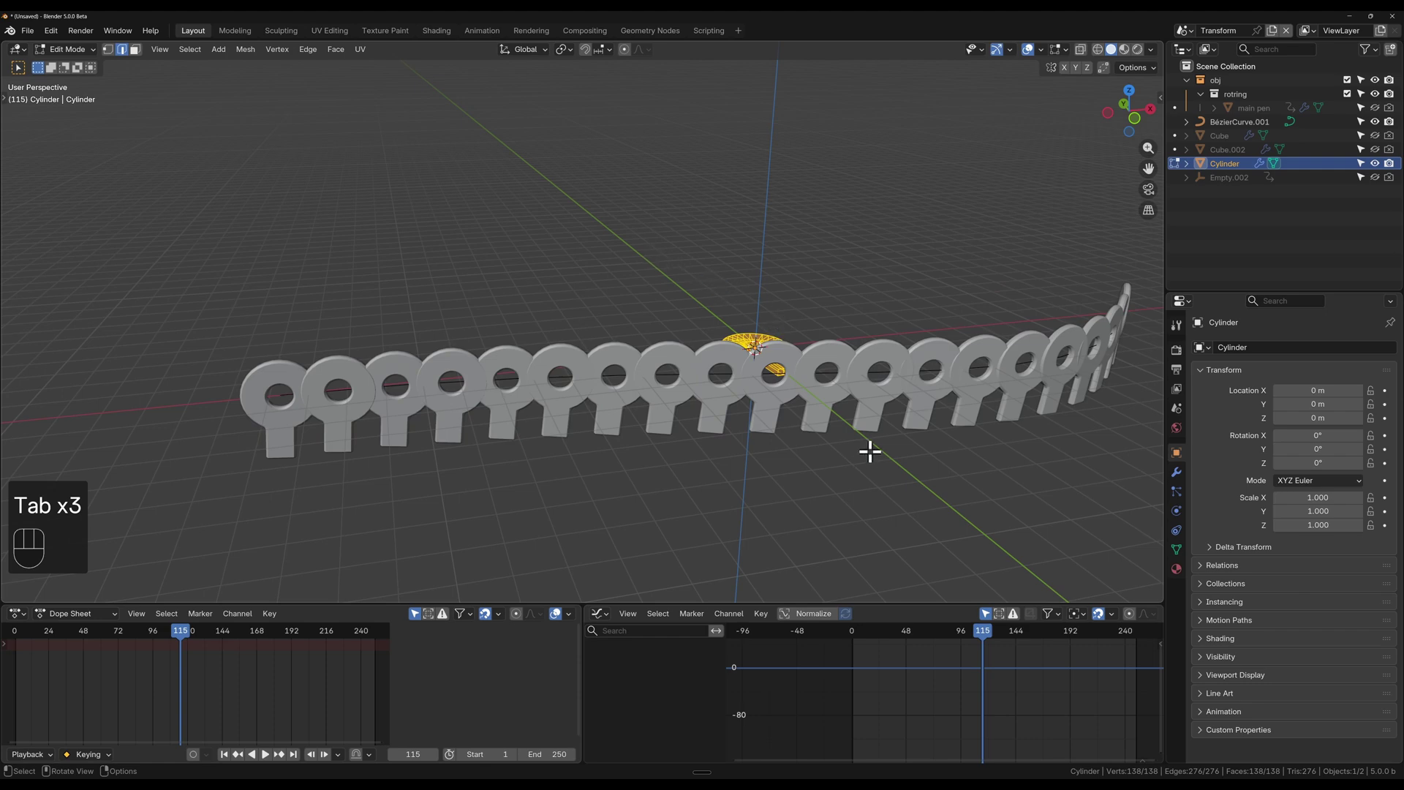
pyautogui.press('Tab')
# Step: Set Align Rotation to primary Y and secondary X so the links lie flat and interlock along the curve
pyautogui.click(776, 415)
pyautogui.click(1187, 476)
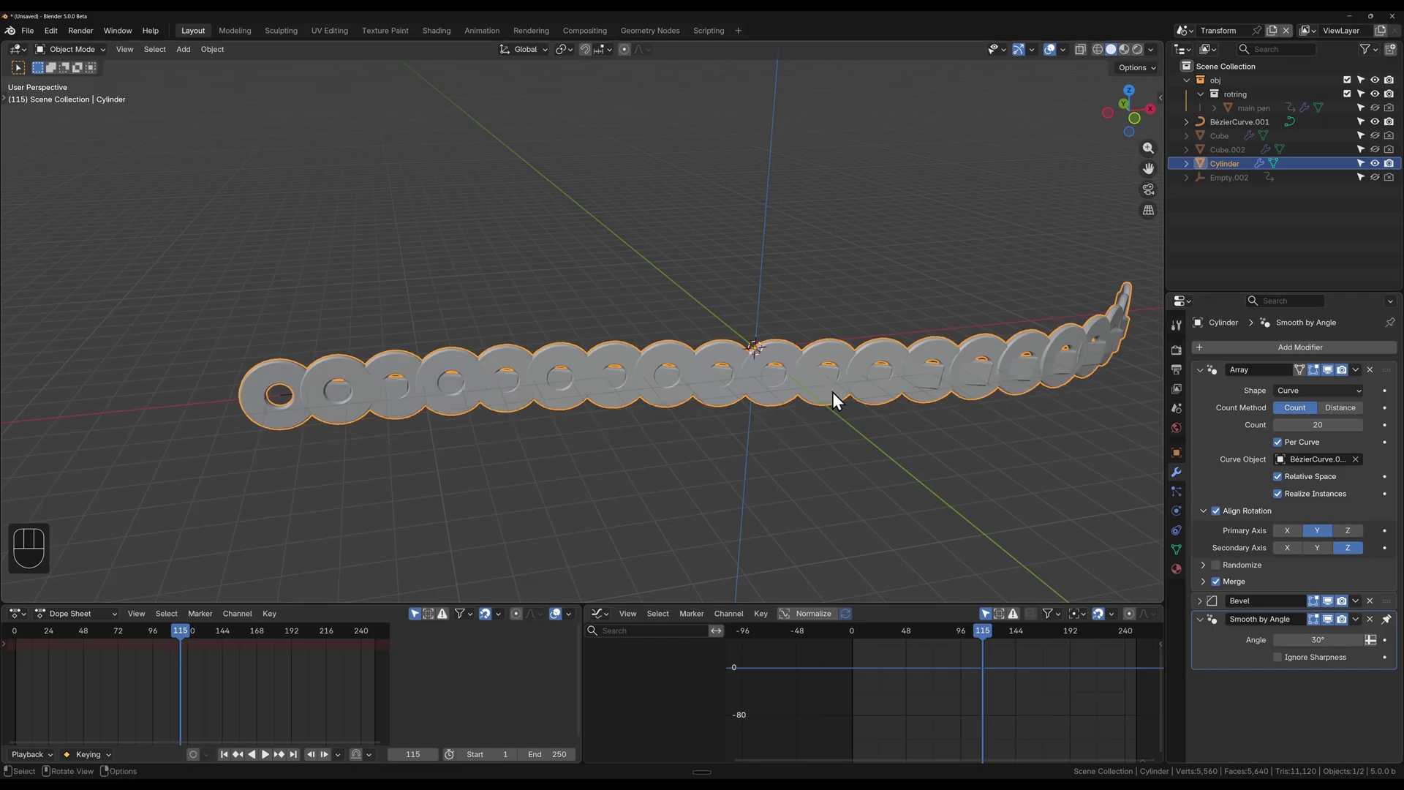
pyautogui.click(1291, 557)
pyautogui.moveTo(676, 384); pyautogui.dragTo(709, 432)
pyautogui.moveTo(918, 430); pyautogui.dragTo(808, 360)
pyautogui.moveTo(770, 362); pyautogui.dragTo(777, 330)
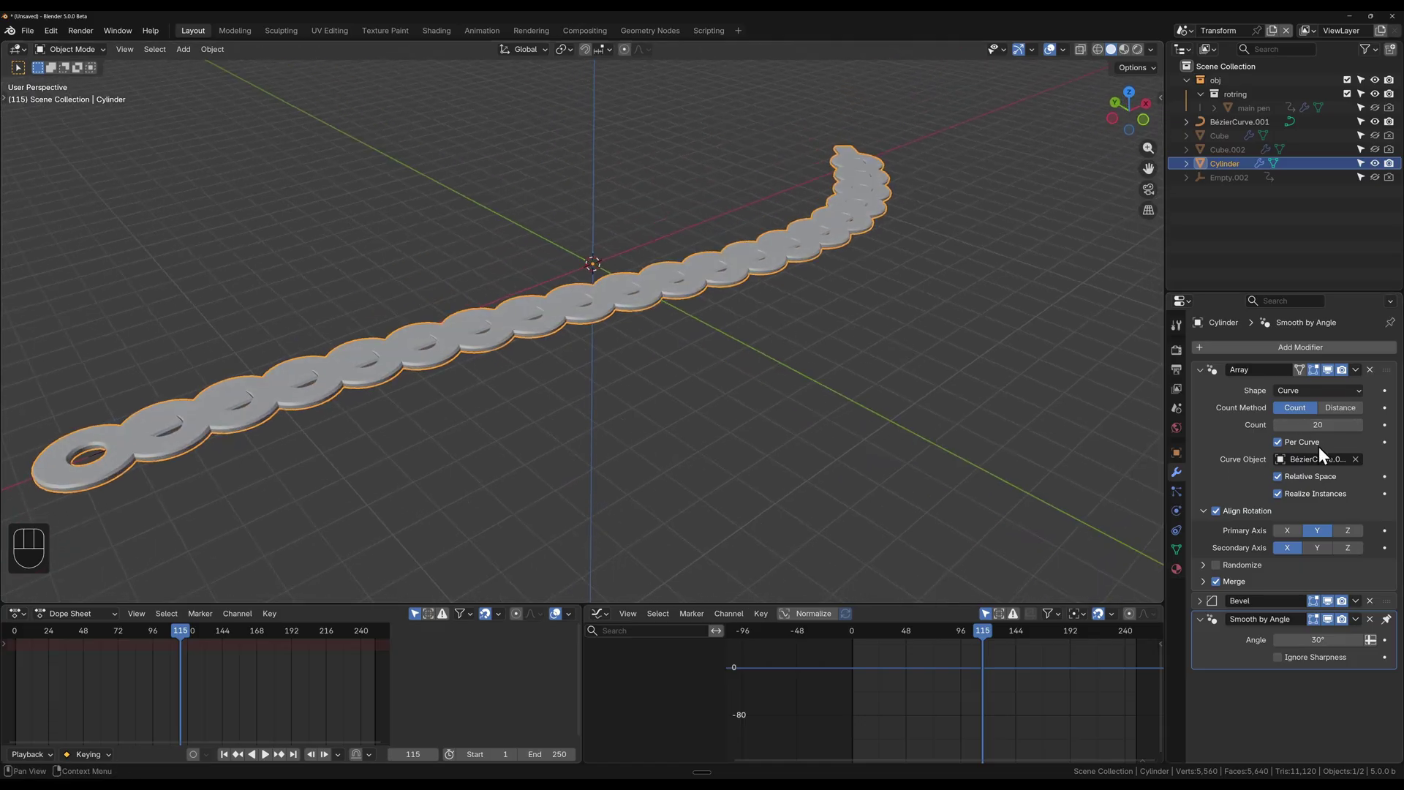
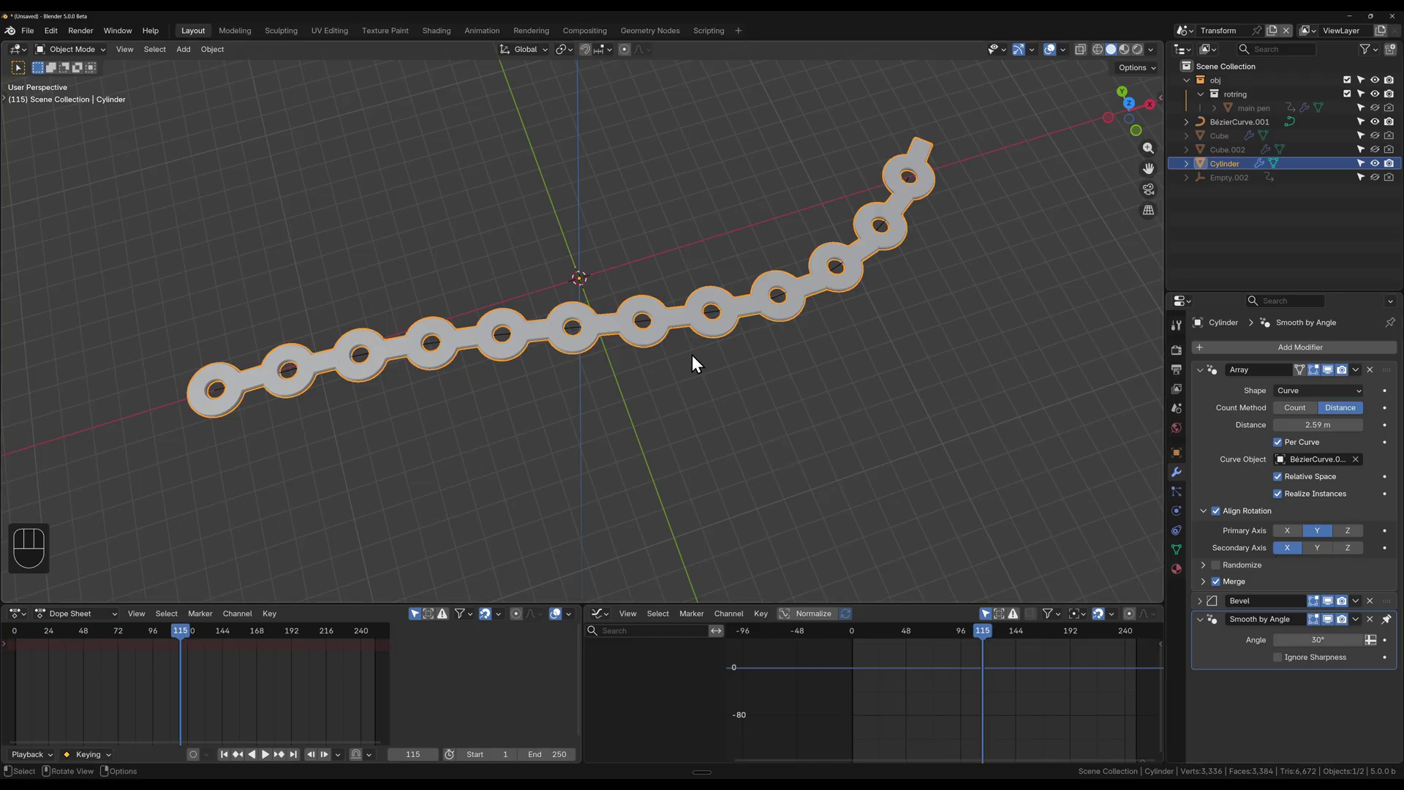
# Step: Orbit the view to inspect the links spaced 2.59 m apart along the curve
pyautogui.moveTo(664, 357); pyautogui.dragTo(511, 305)
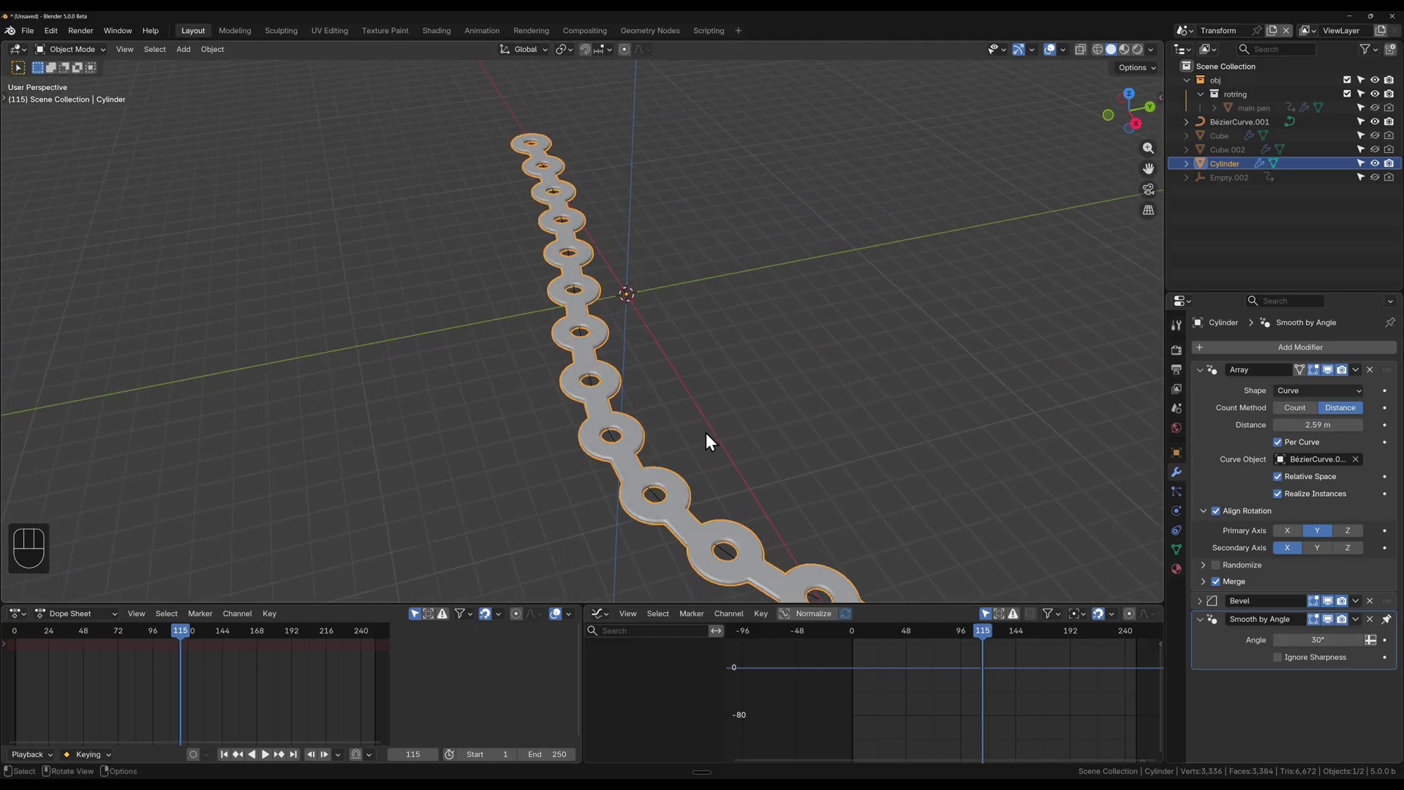
pyautogui.moveTo(662, 417); pyautogui.dragTo(675, 388)
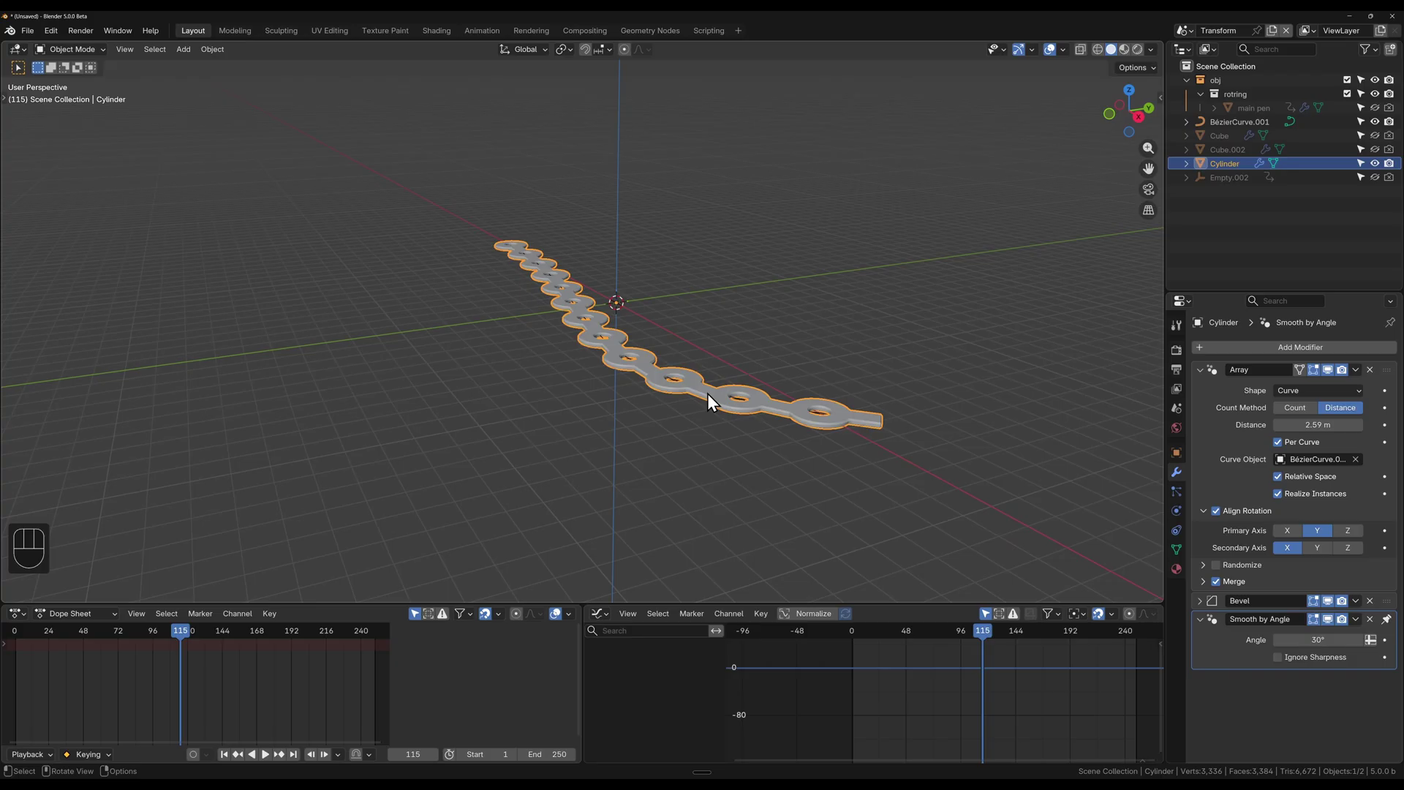